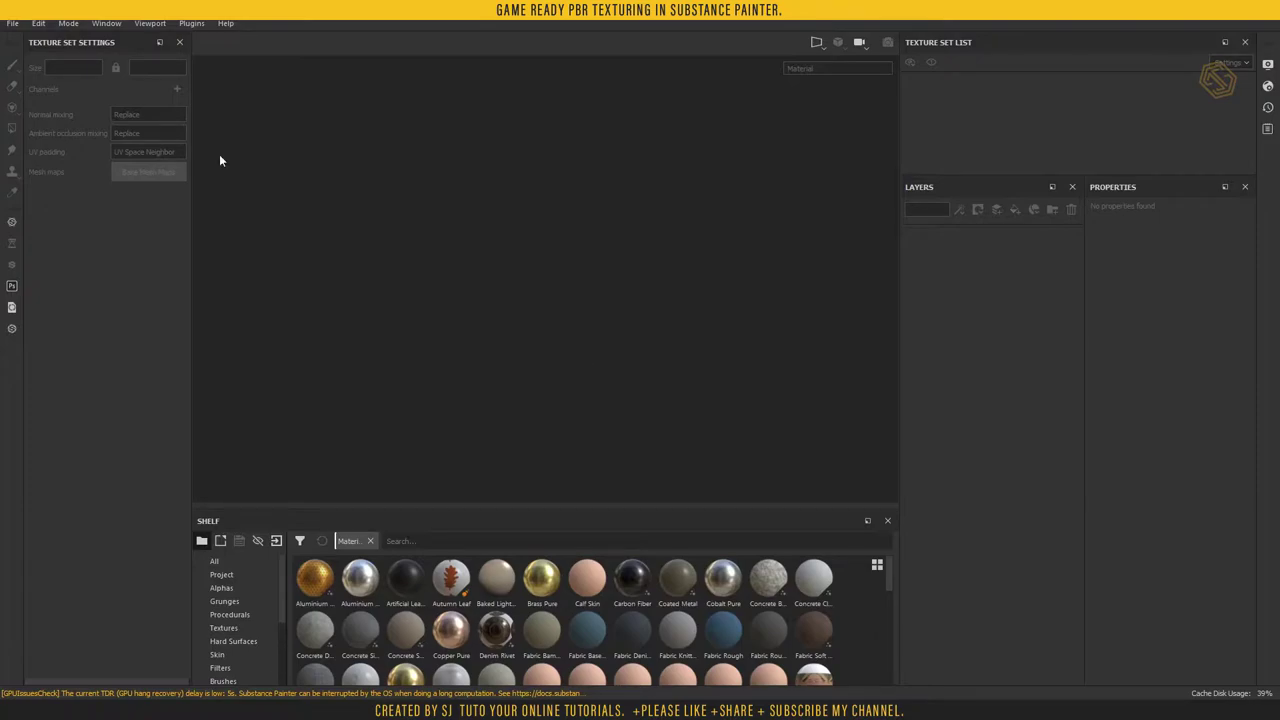
# - Start a new PBR Metallic Roughness project from Axe_low.FBX at 2048 resolution
pyautogui.click(16, 32)
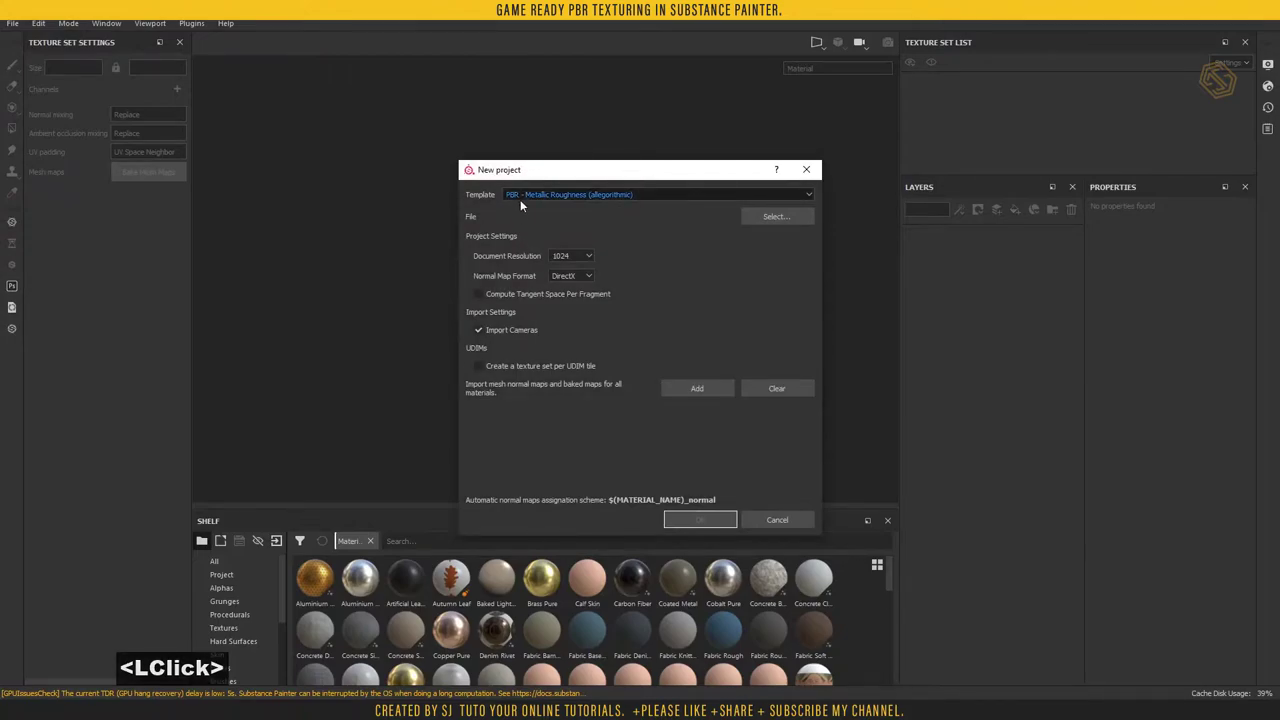
pyautogui.click(753, 221)
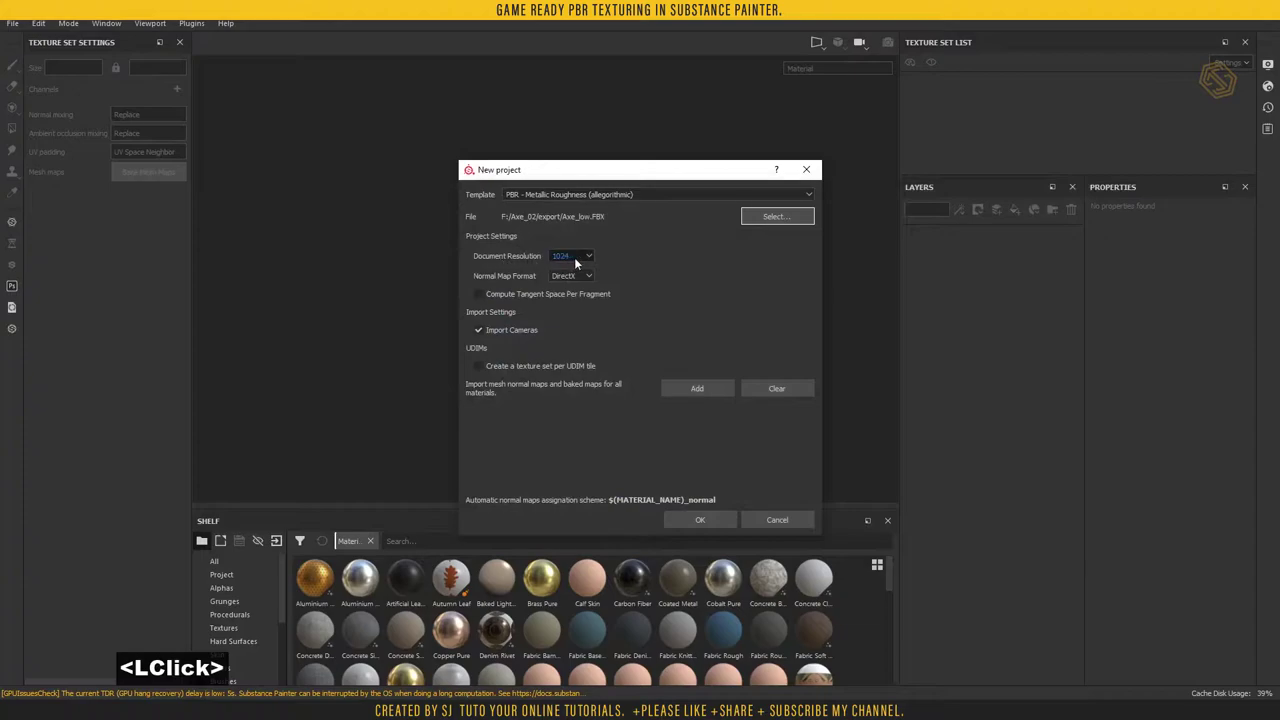
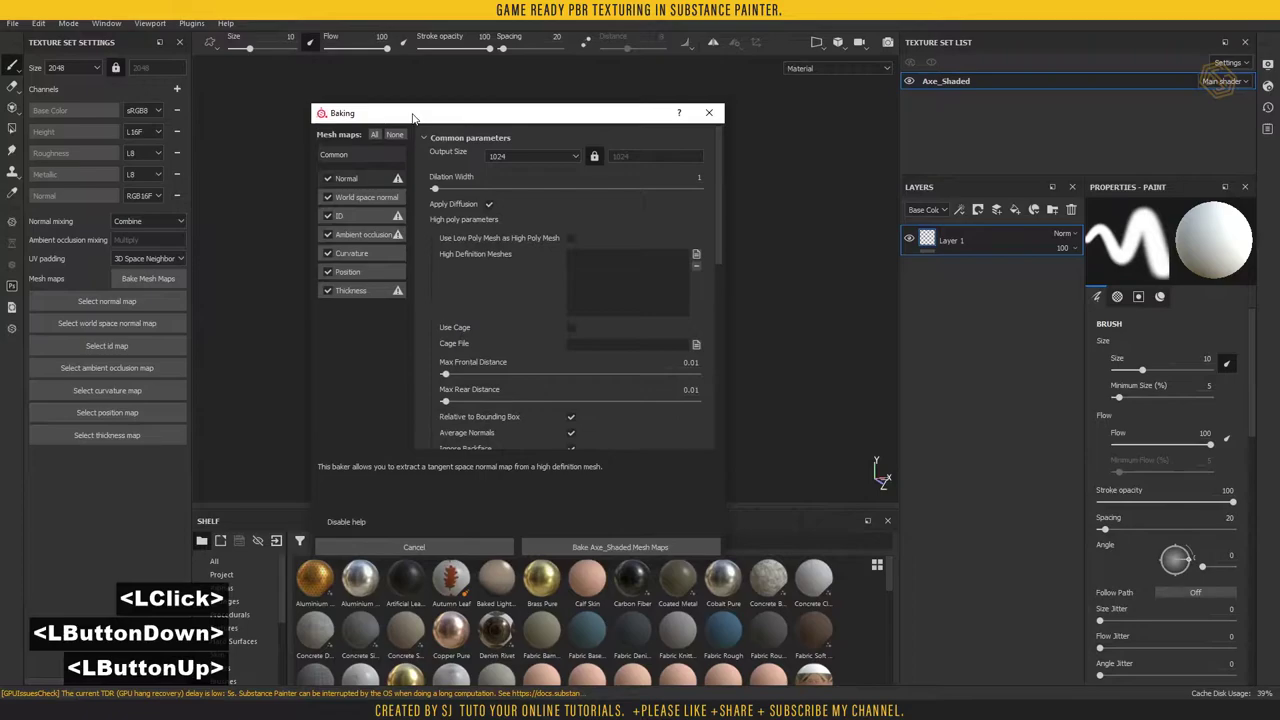
# - Set bake output size to 2048 and load Axe_high.obj as the high-poly mesh
pyautogui.click(527, 159)
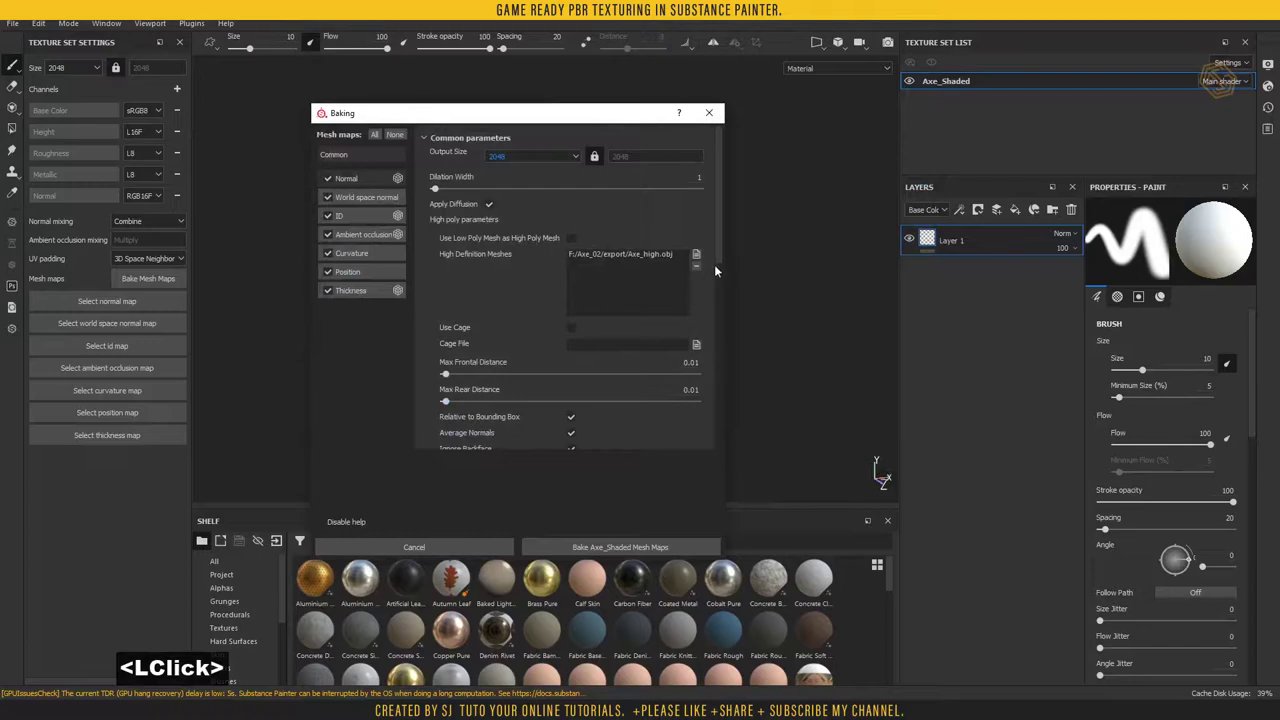
pyautogui.click(725, 291)
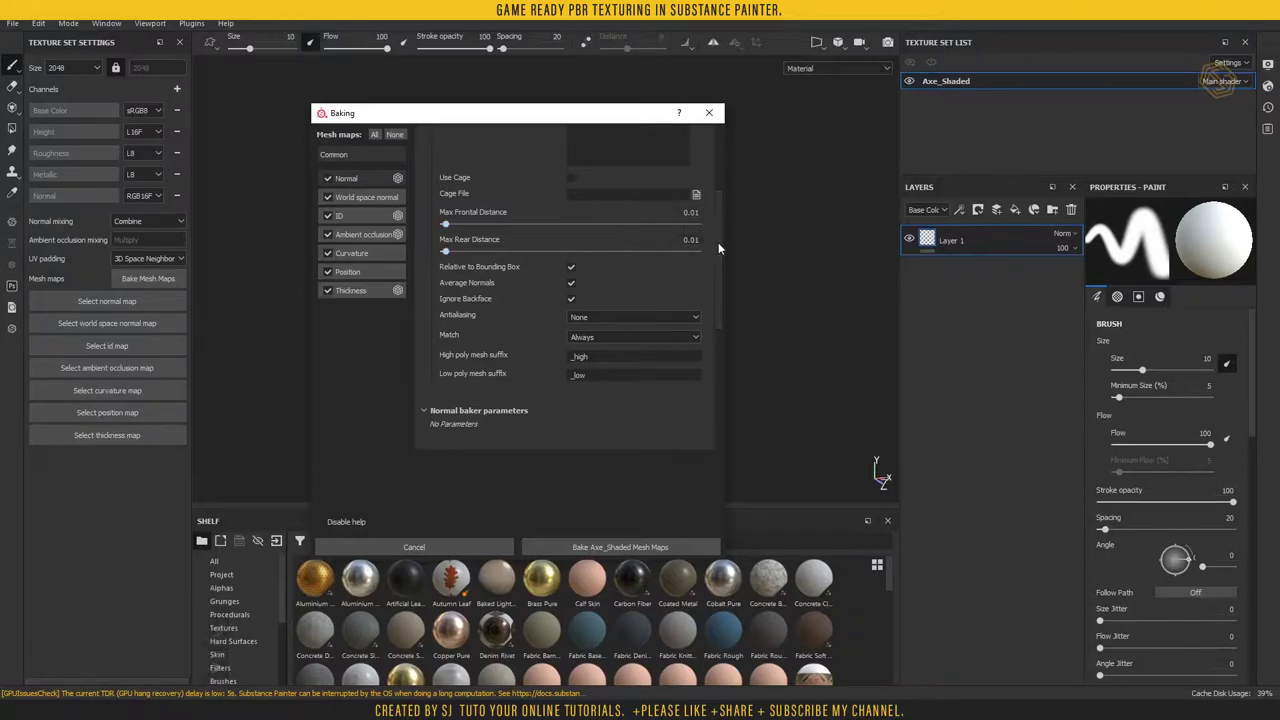
pyautogui.click(719, 246)
pyautogui.click(717, 256)
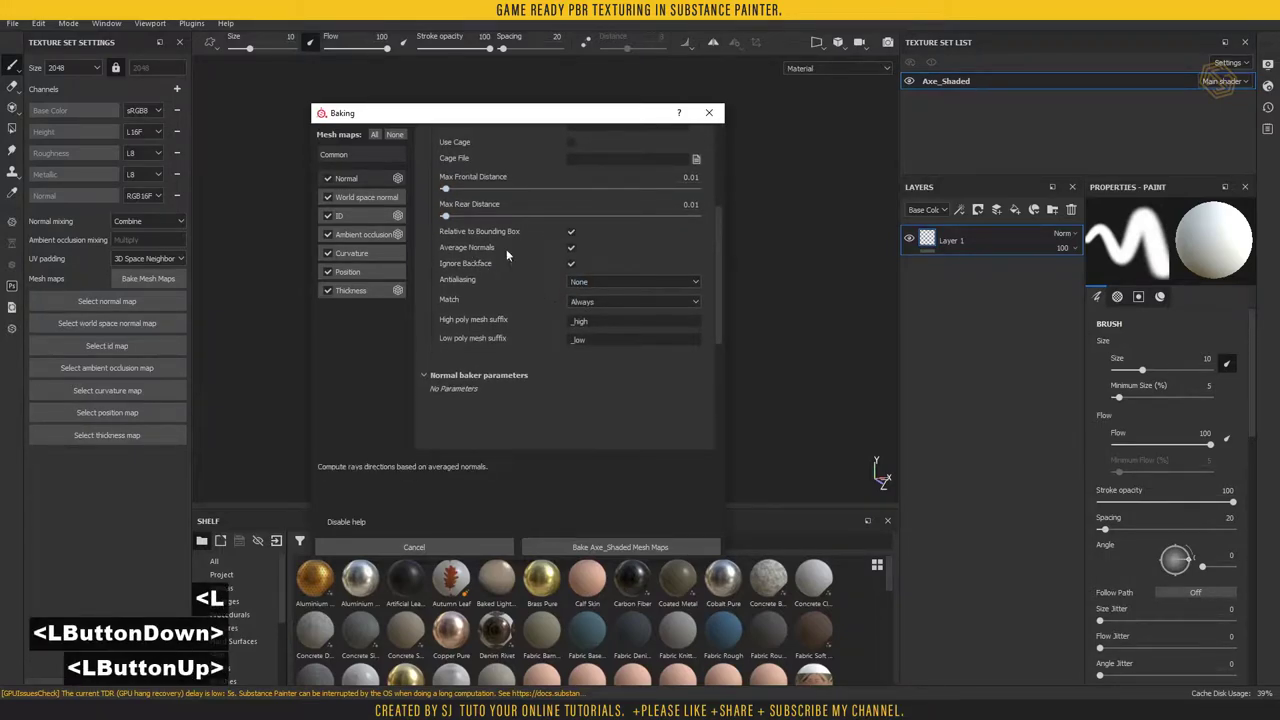
# - Use 8x8 subsampling, match by mesh name, and bake only the Normal map
pyautogui.click(571, 247)
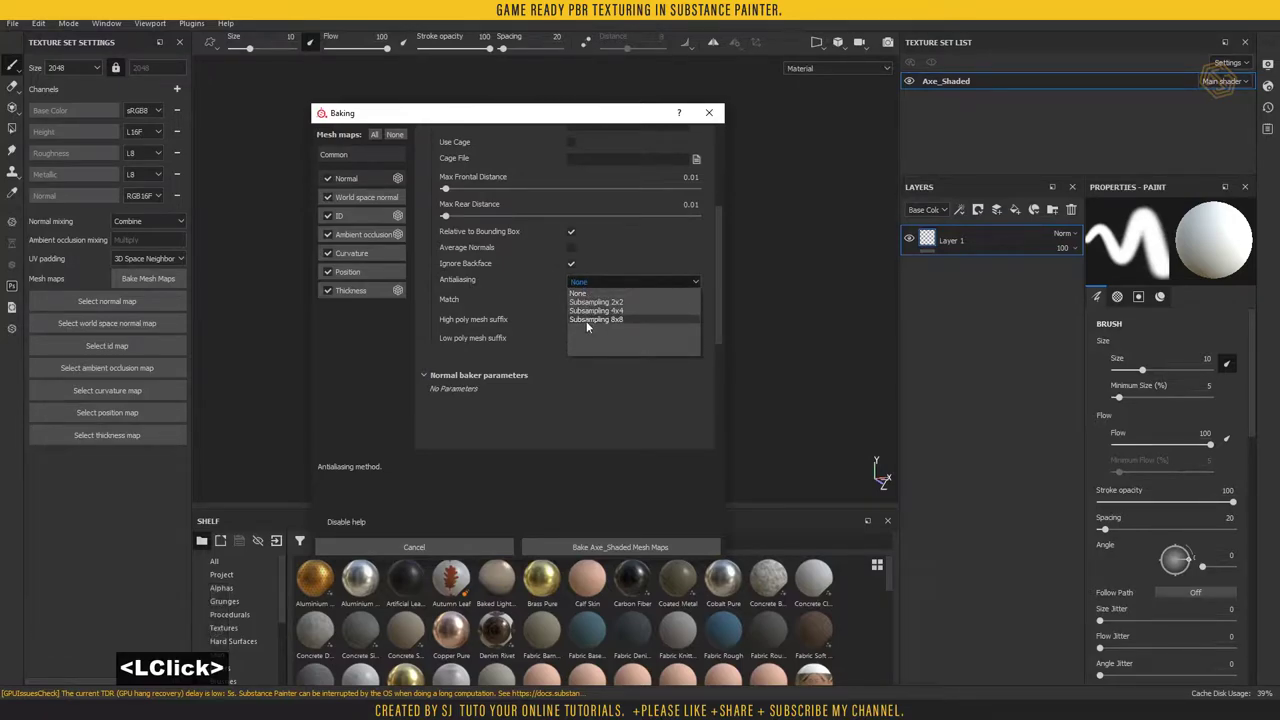
pyautogui.click(589, 325)
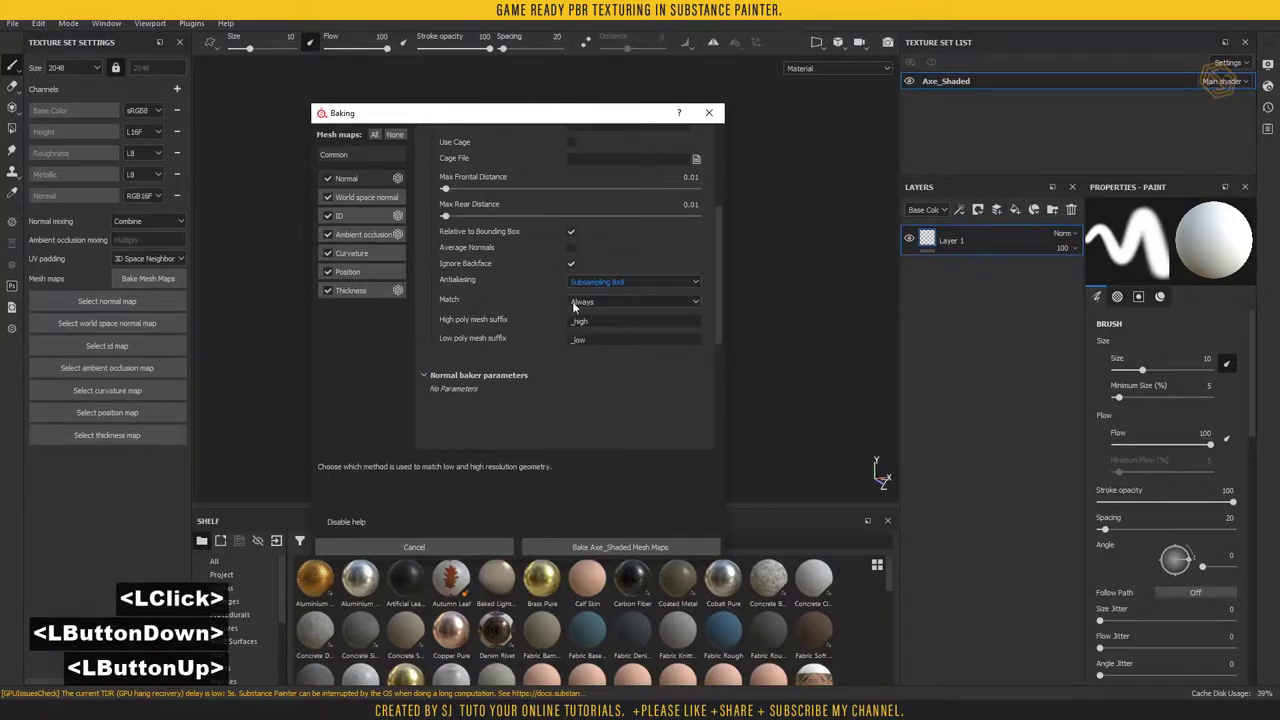
pyautogui.click(602, 307)
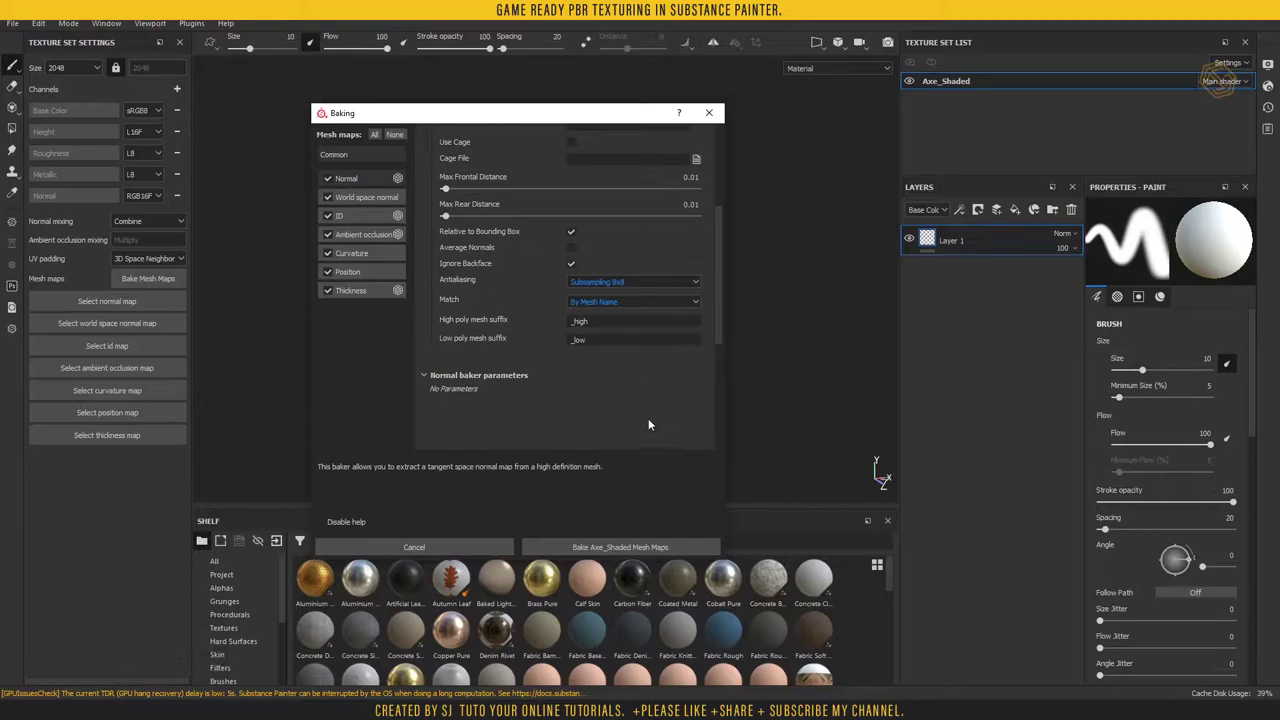
pyautogui.click(389, 137)
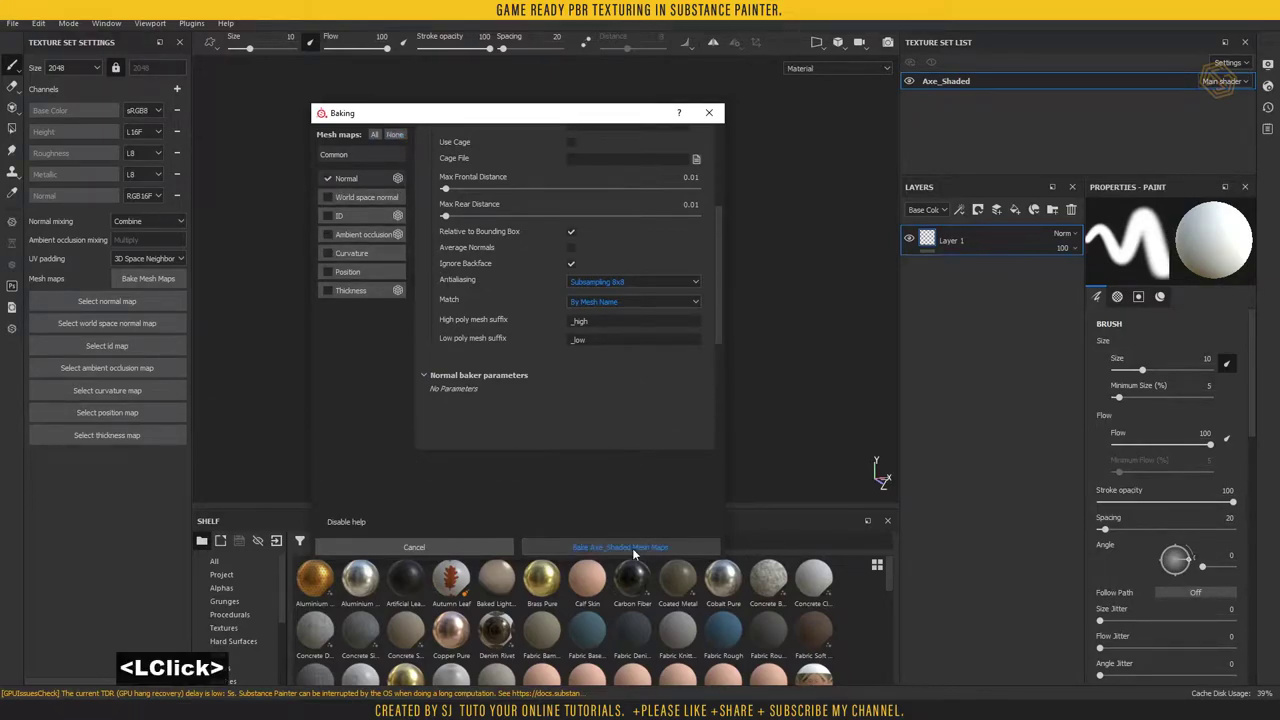
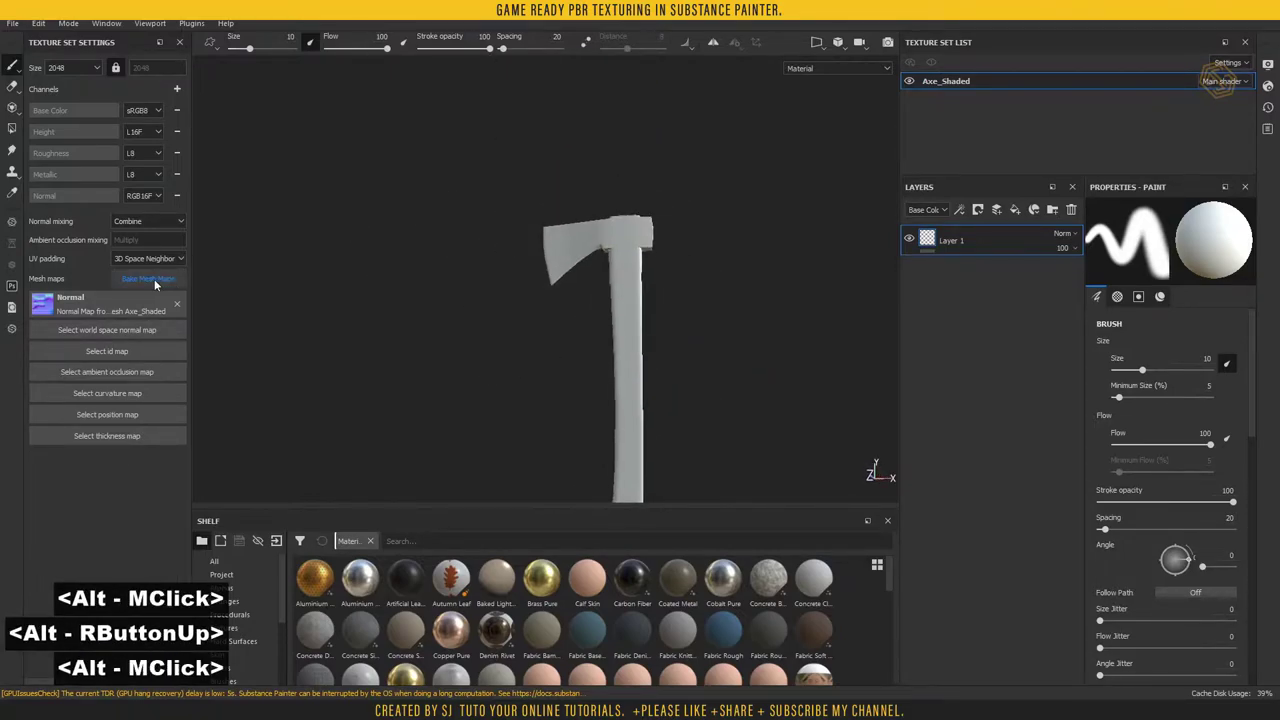
# - Reopen baking and tick World space normal, ID and Curvature instead of Normal
pyautogui.click(156, 281)
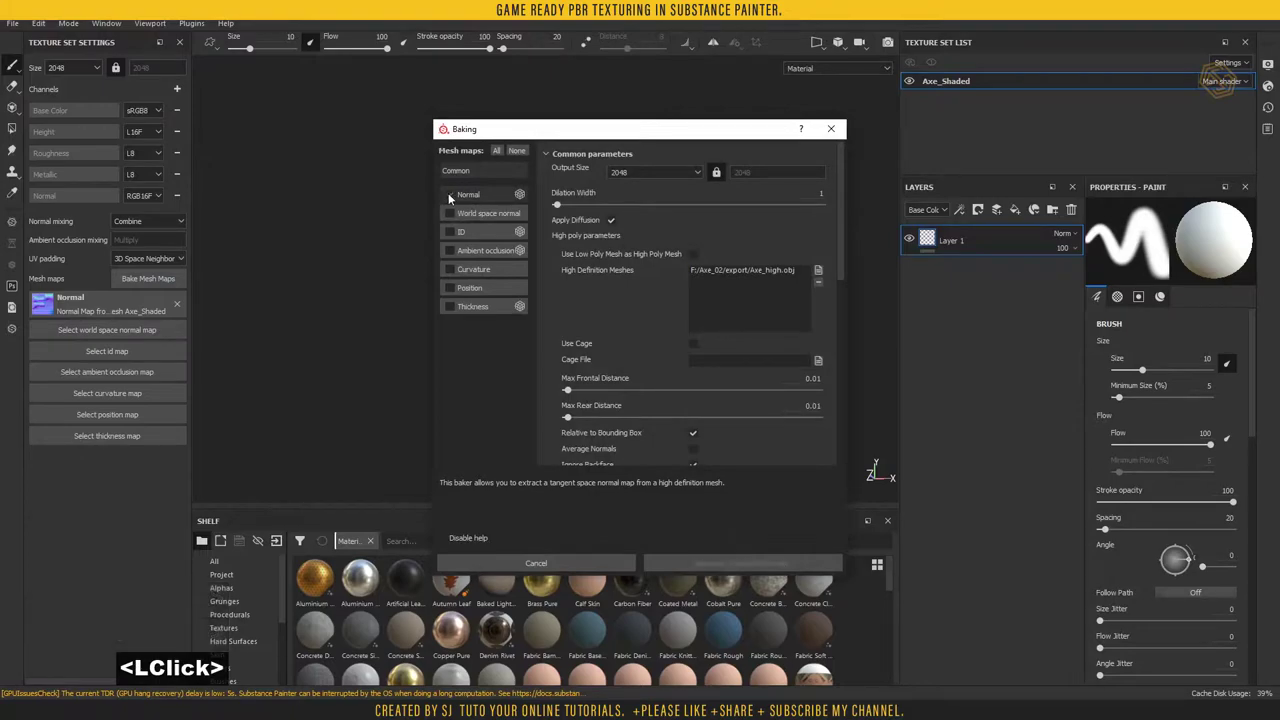
pyautogui.doubleClick(498, 220)
pyautogui.click(471, 237)
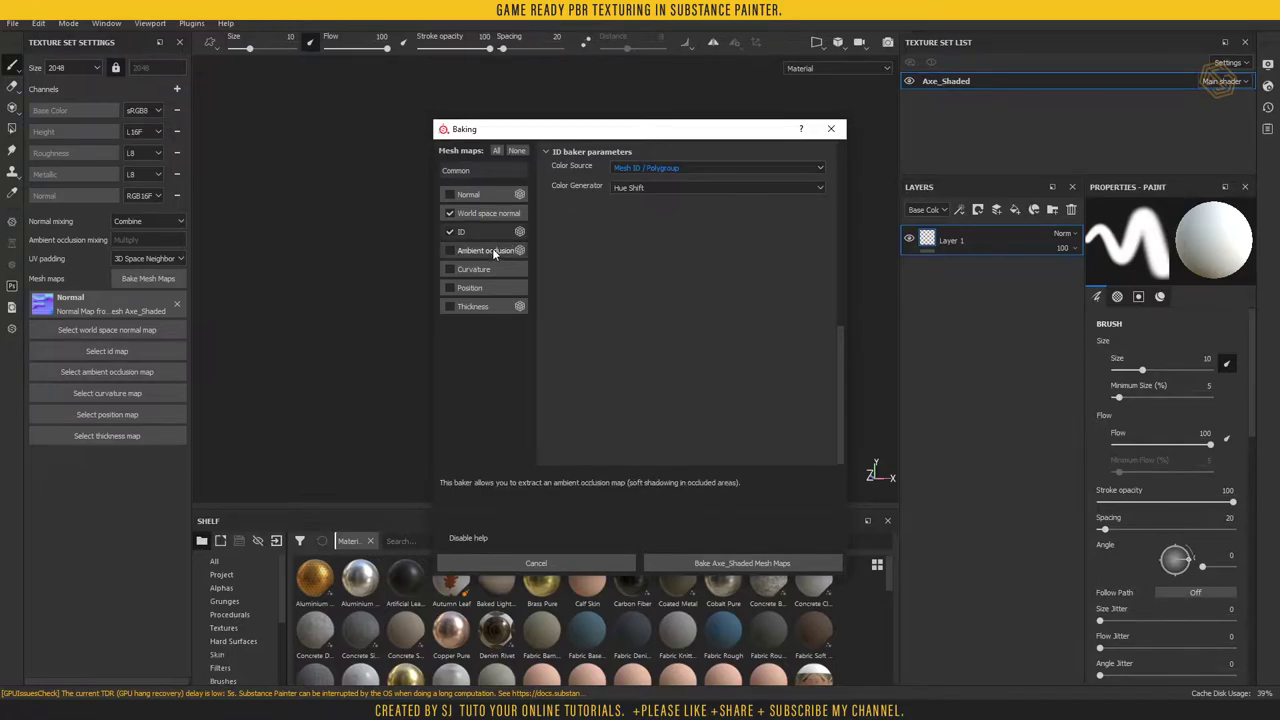
pyautogui.click(481, 274)
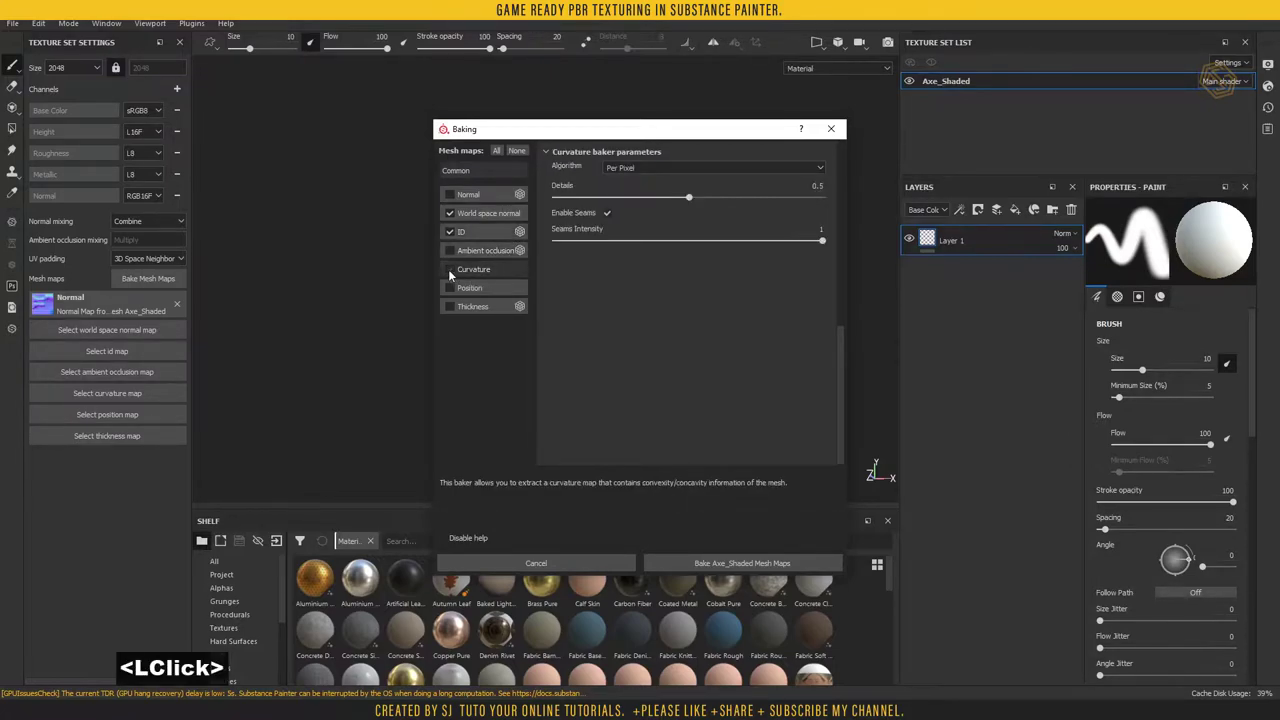
pyautogui.doubleClick(480, 274)
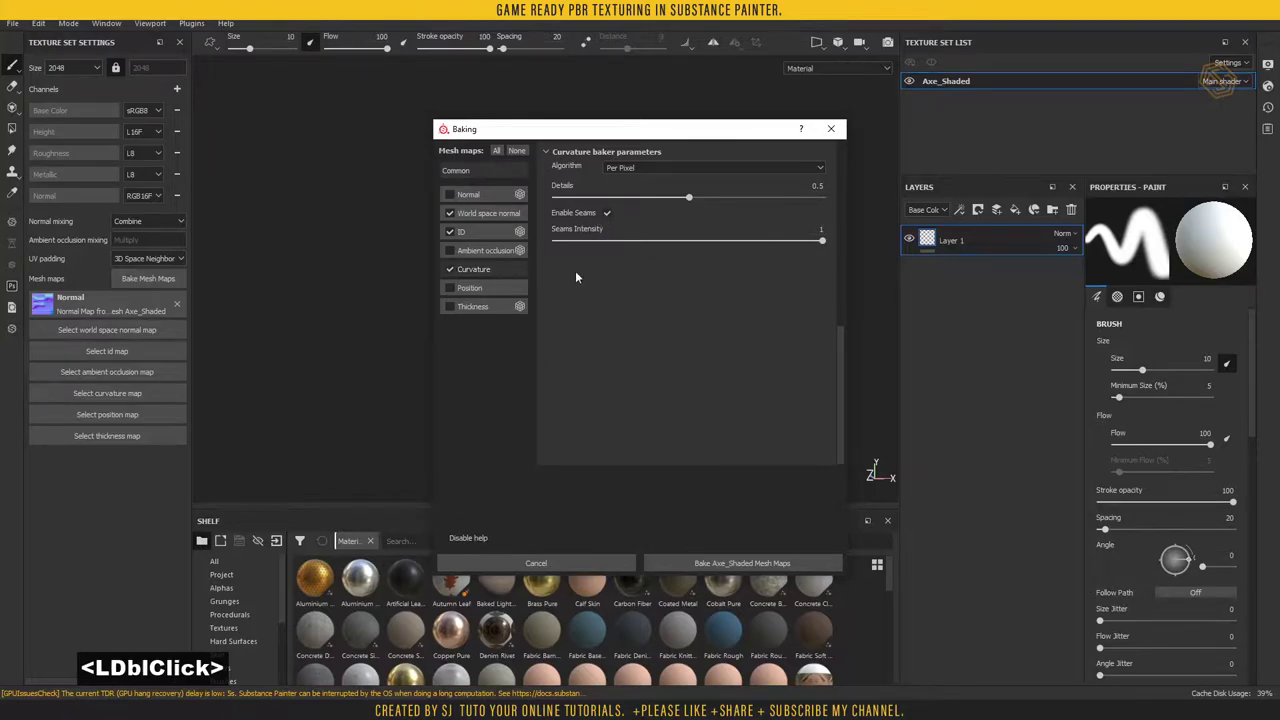
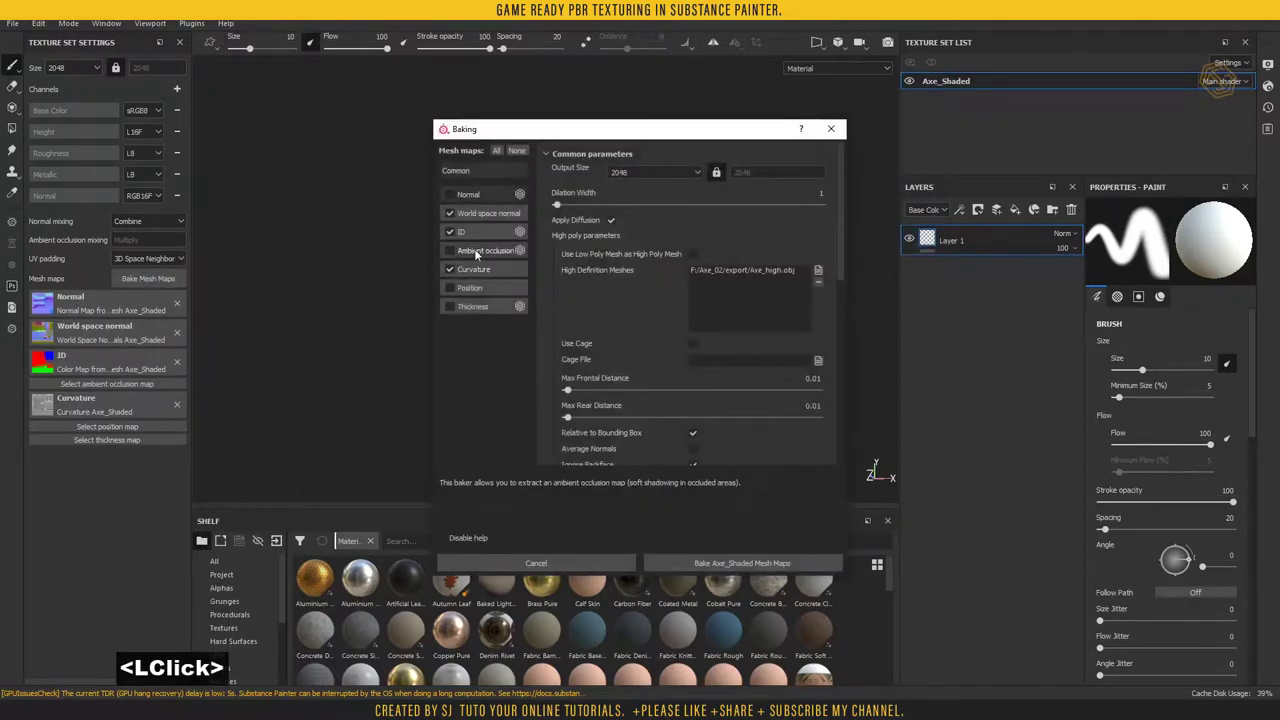
# - Bake Ambient occlusion, Position and Thickness with thickness self-occlusion Only Same Mesh Name
pyautogui.click(512, 127)
pyautogui.click(422, 303)
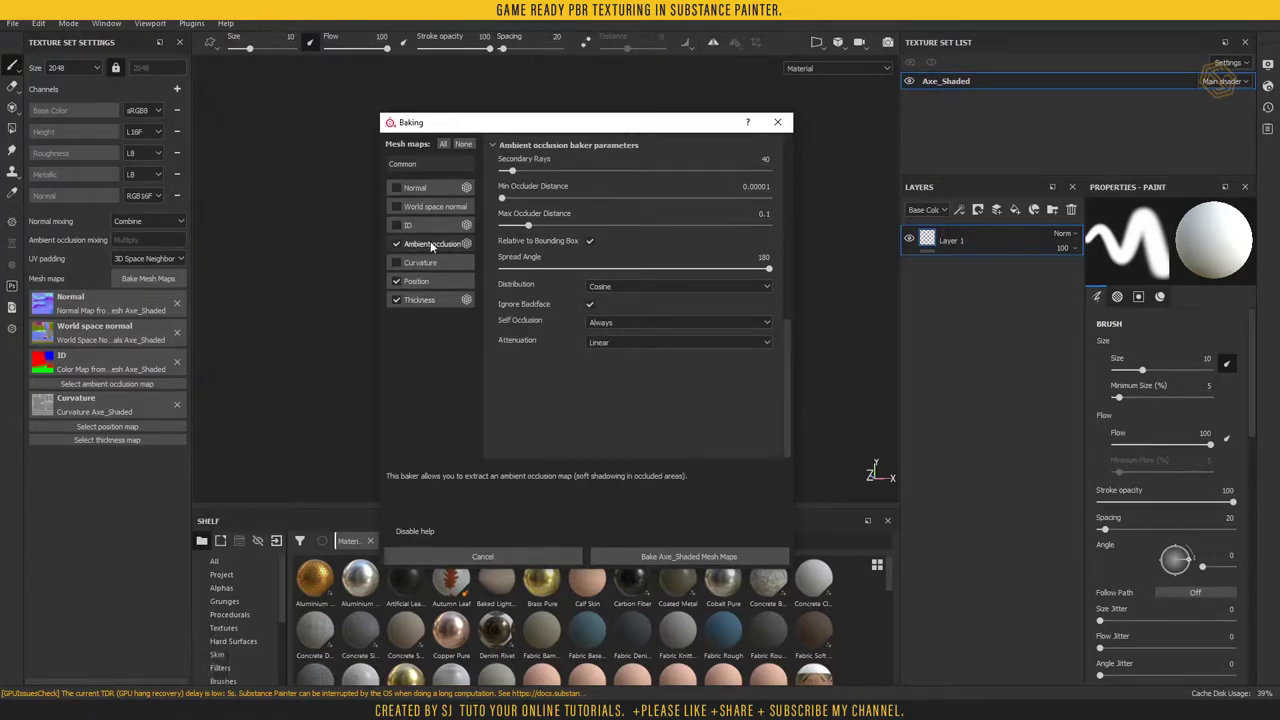
pyautogui.click(616, 347)
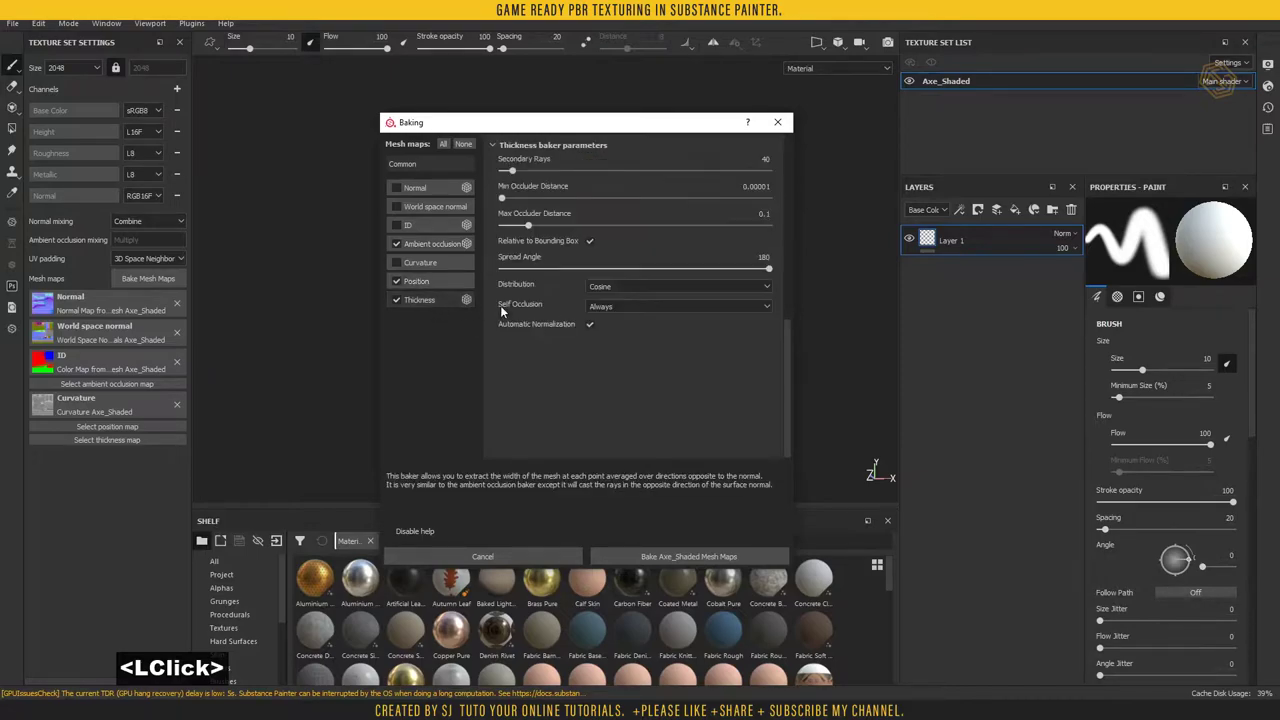
pyautogui.doubleClick(611, 272)
pyautogui.click(659, 520)
pyautogui.click(730, 182)
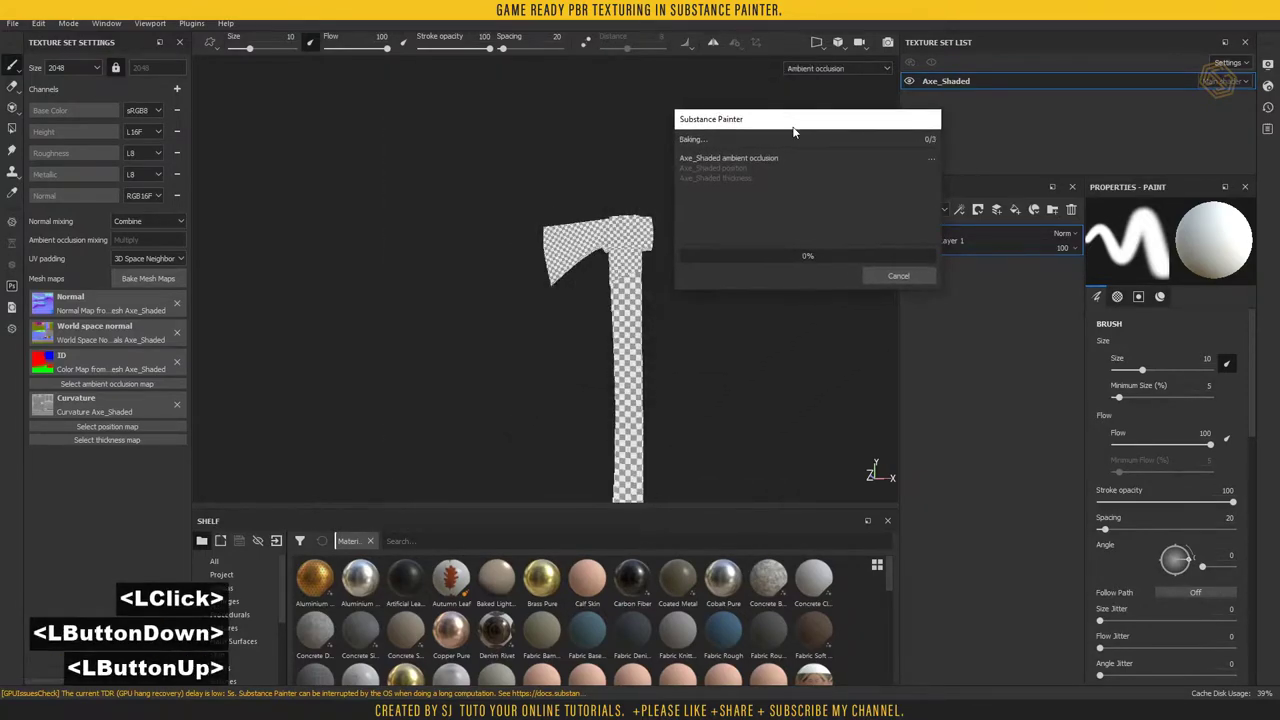
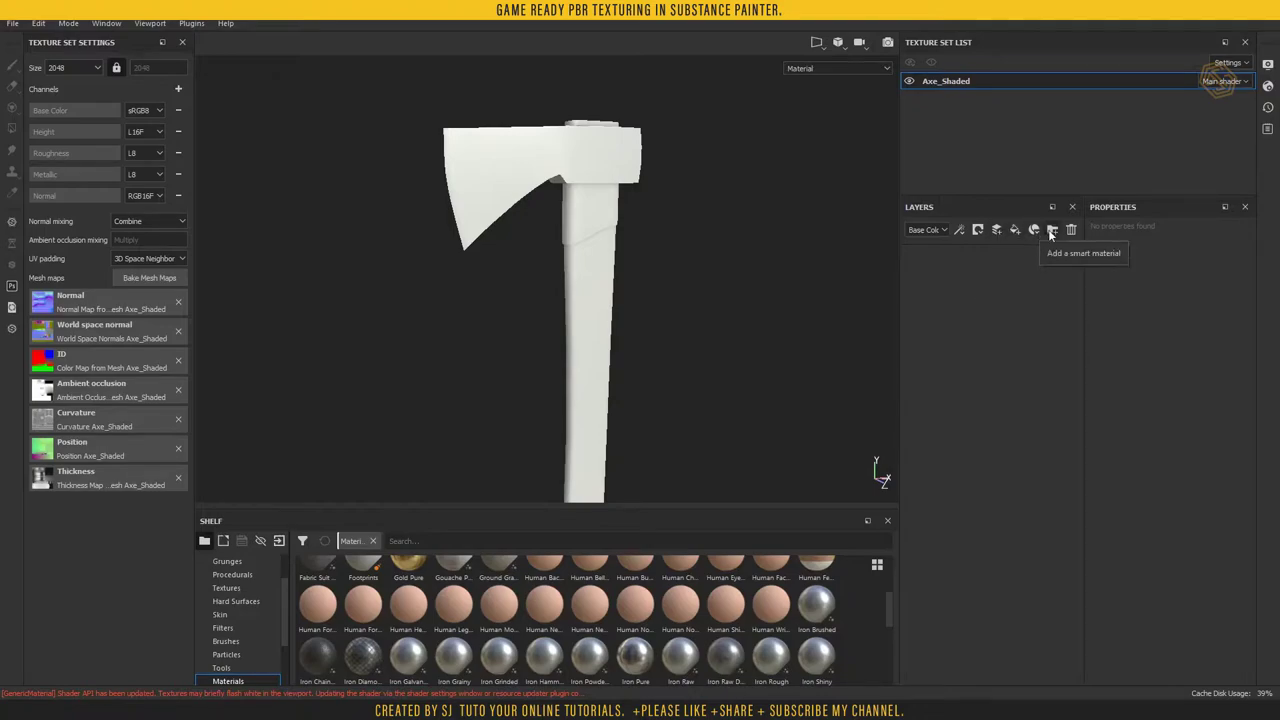
# - Create two layer folders named wood and blade
pyautogui.click(1056, 234)
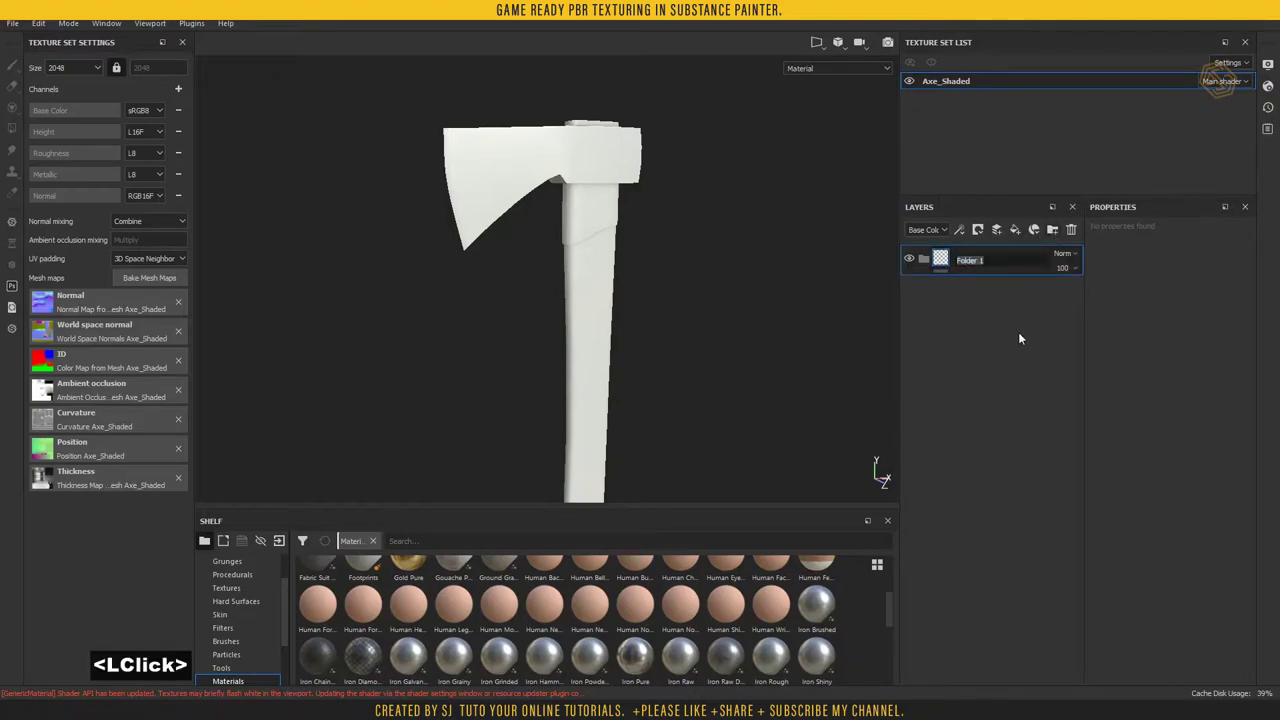
pyautogui.write('wood')
pyautogui.press('Return')
pyautogui.press('Return')
pyautogui.click(1056, 234)
pyautogui.click(971, 267)
pyautogui.doubleClick(971, 267)
pyautogui.write('bade')
pyautogui.press('Return')
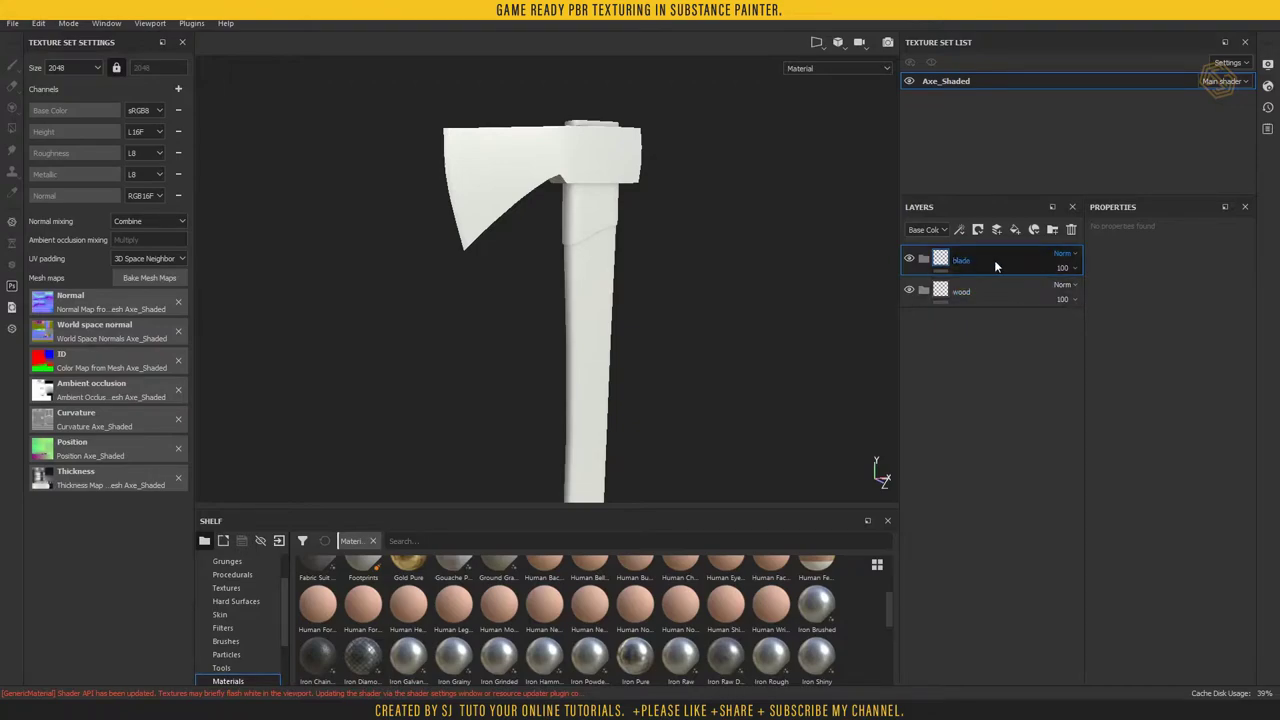
# - Mask the blade folder to the red ID colour and the wood folder to green
pyautogui.click(1000, 264)
pyautogui.rightClick(1000, 264)
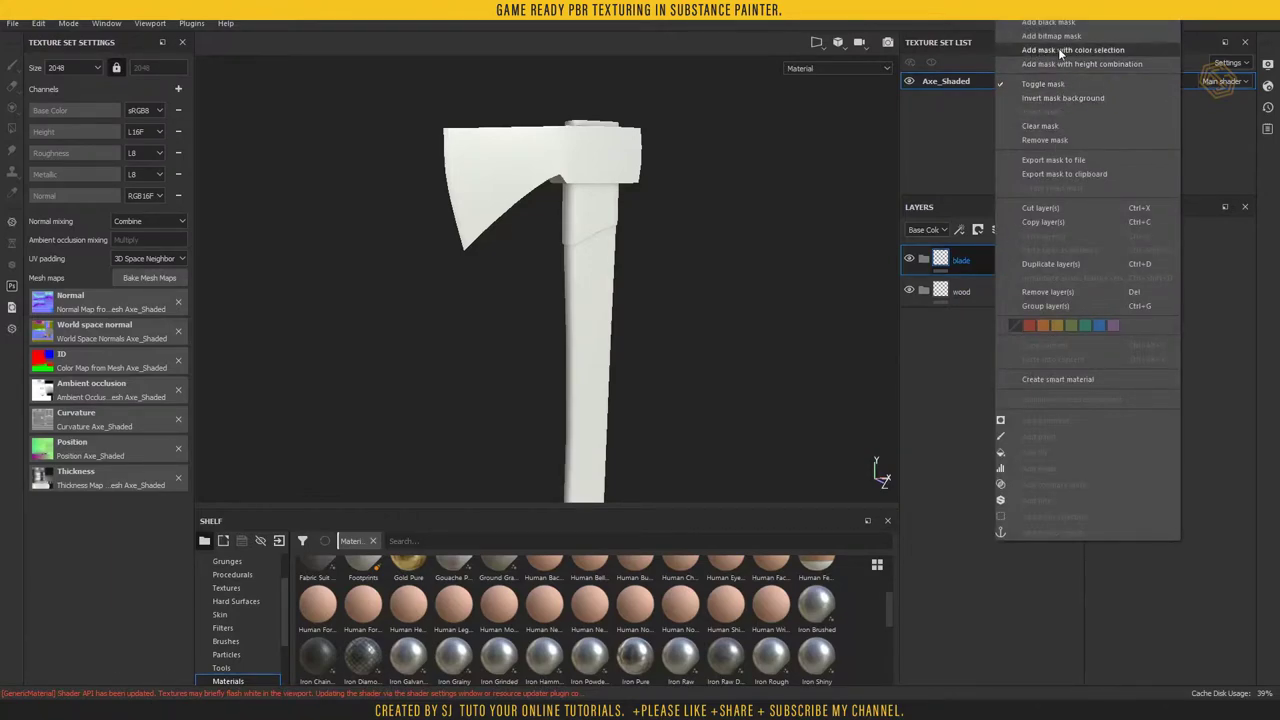
pyautogui.click(1064, 52)
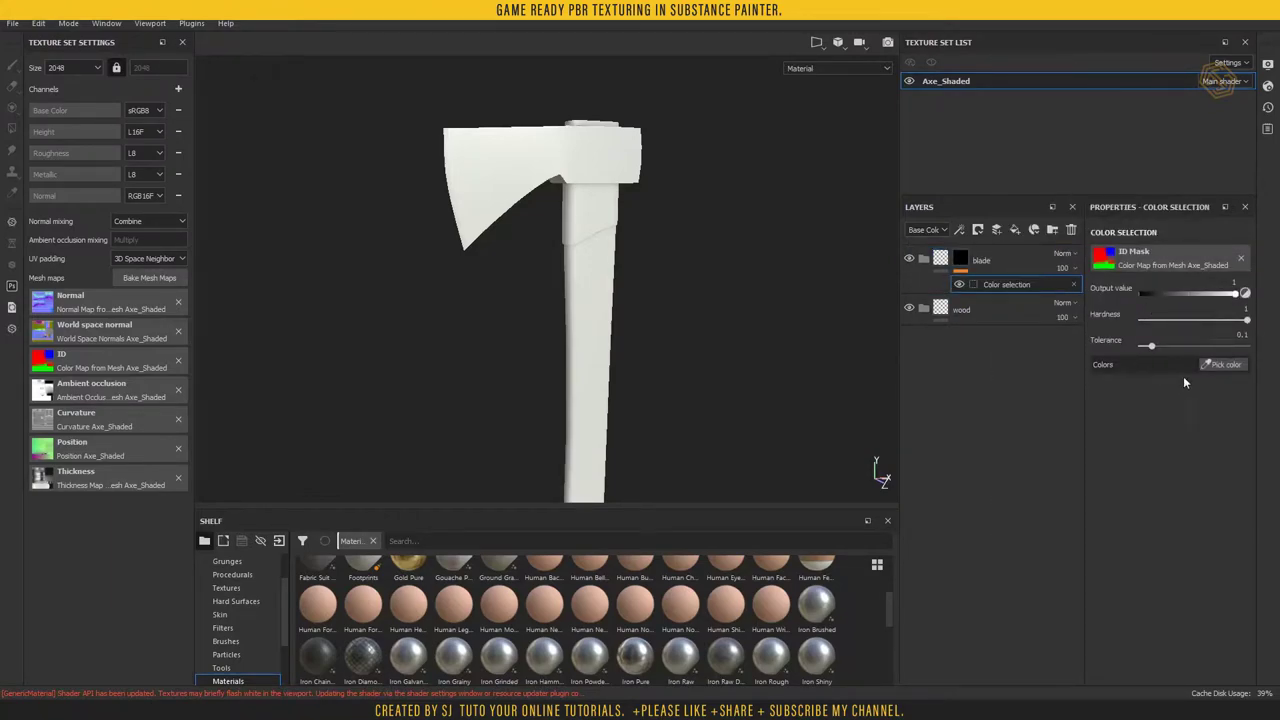
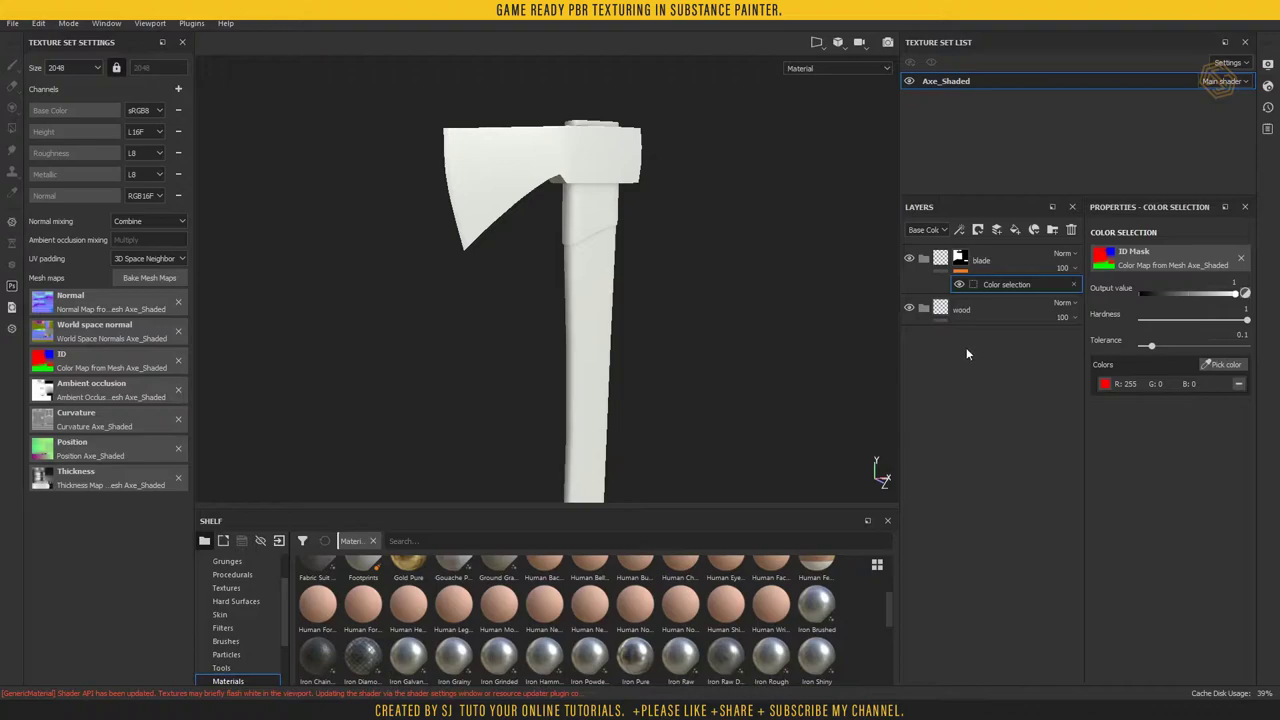
pyautogui.click(982, 313)
pyautogui.rightClick(987, 310)
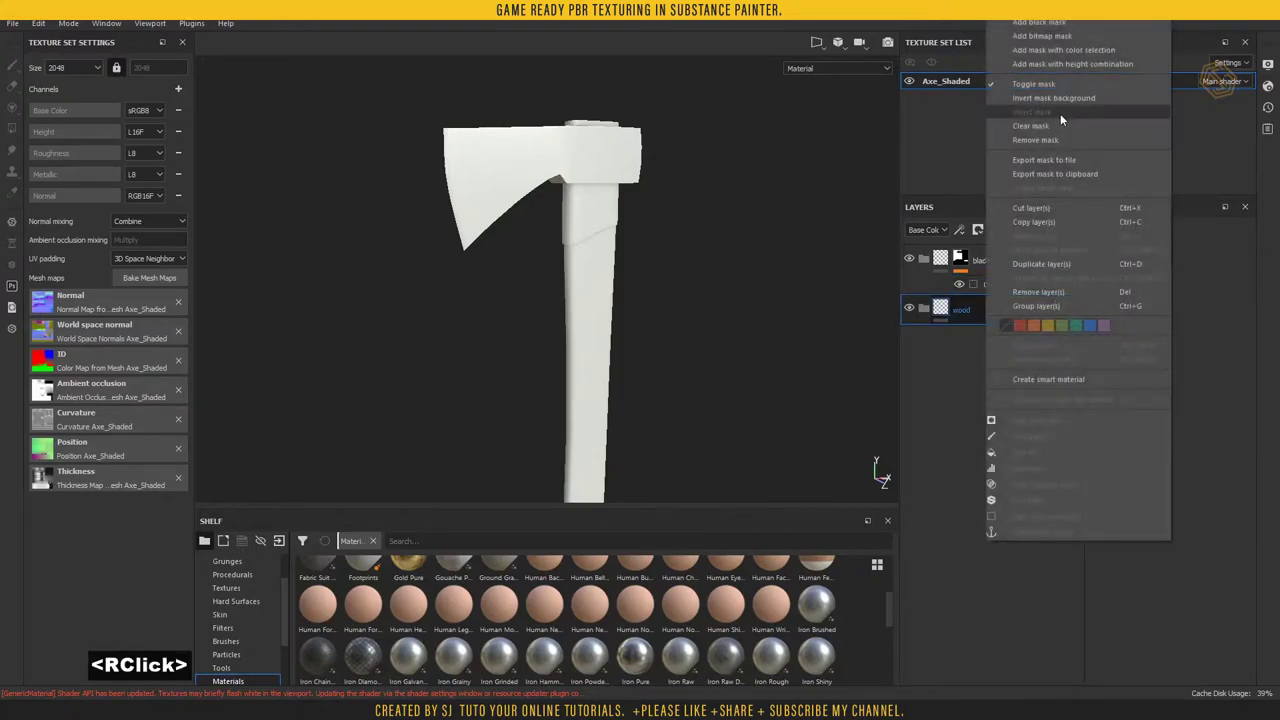
pyautogui.click(1068, 52)
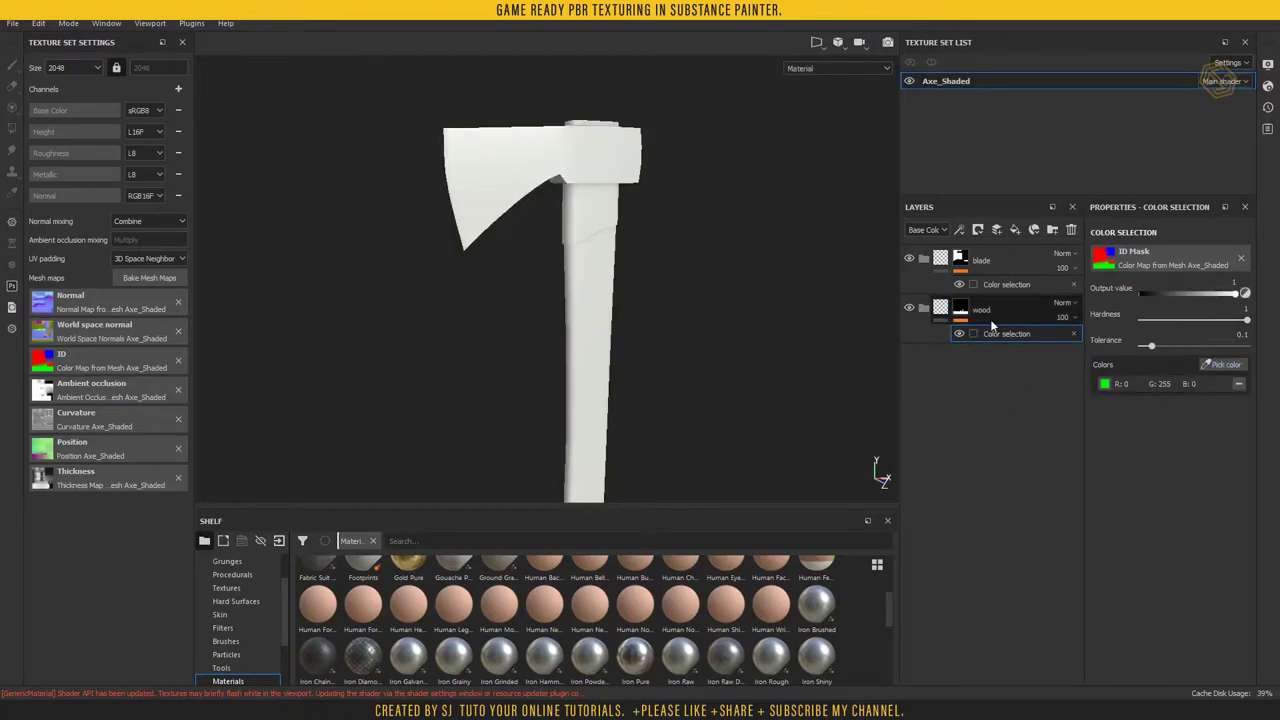
pyautogui.click(1010, 314)
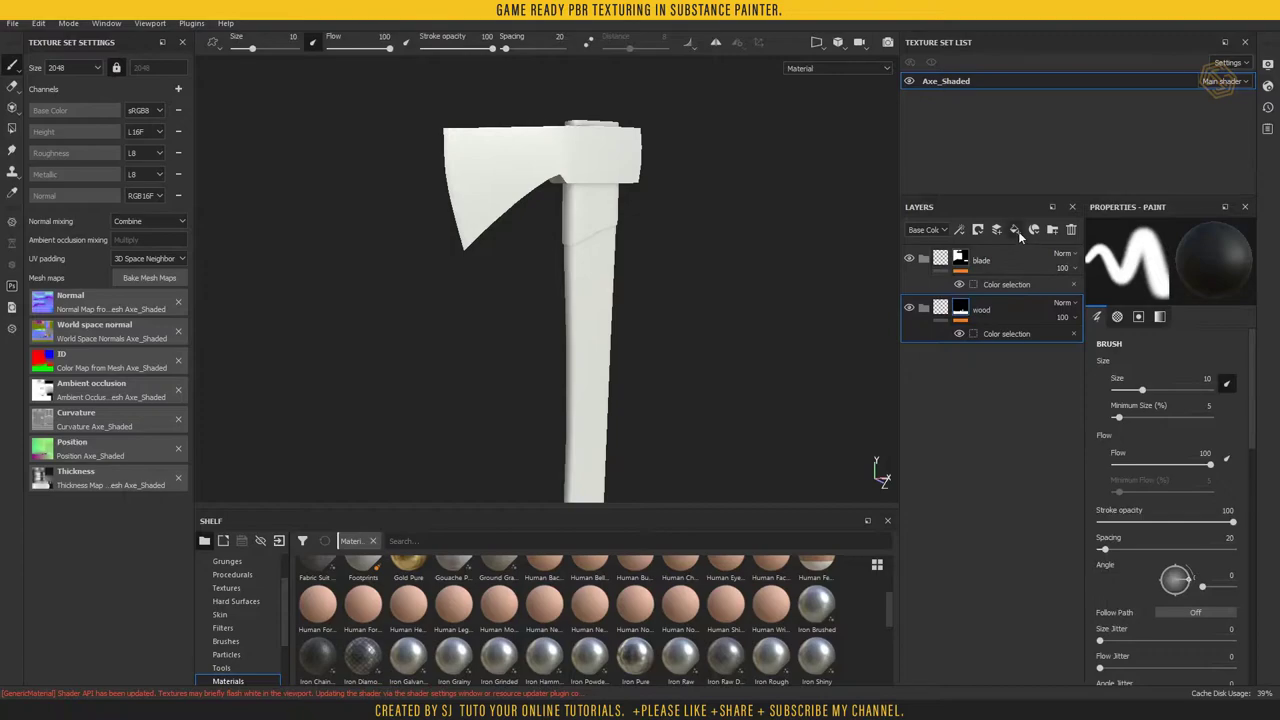
# - Set the wood folder's fill layer base colour to red
pyautogui.click(1021, 236)
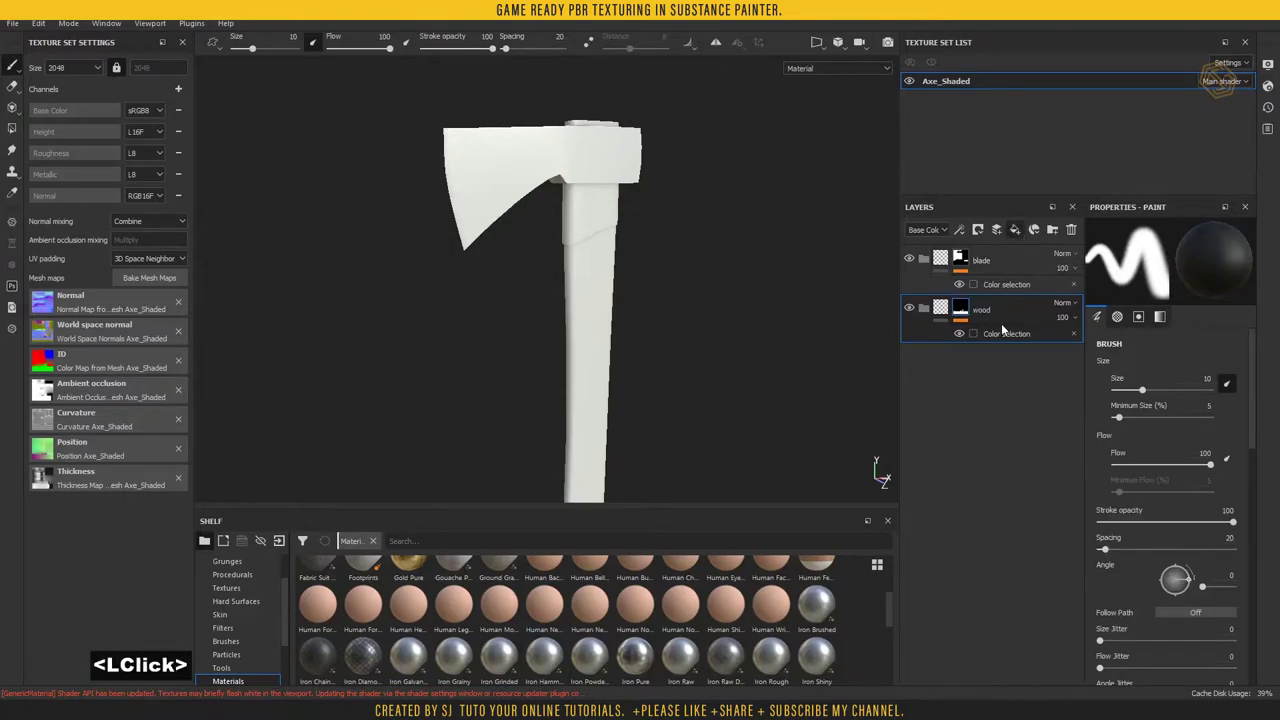
pyautogui.click(991, 319)
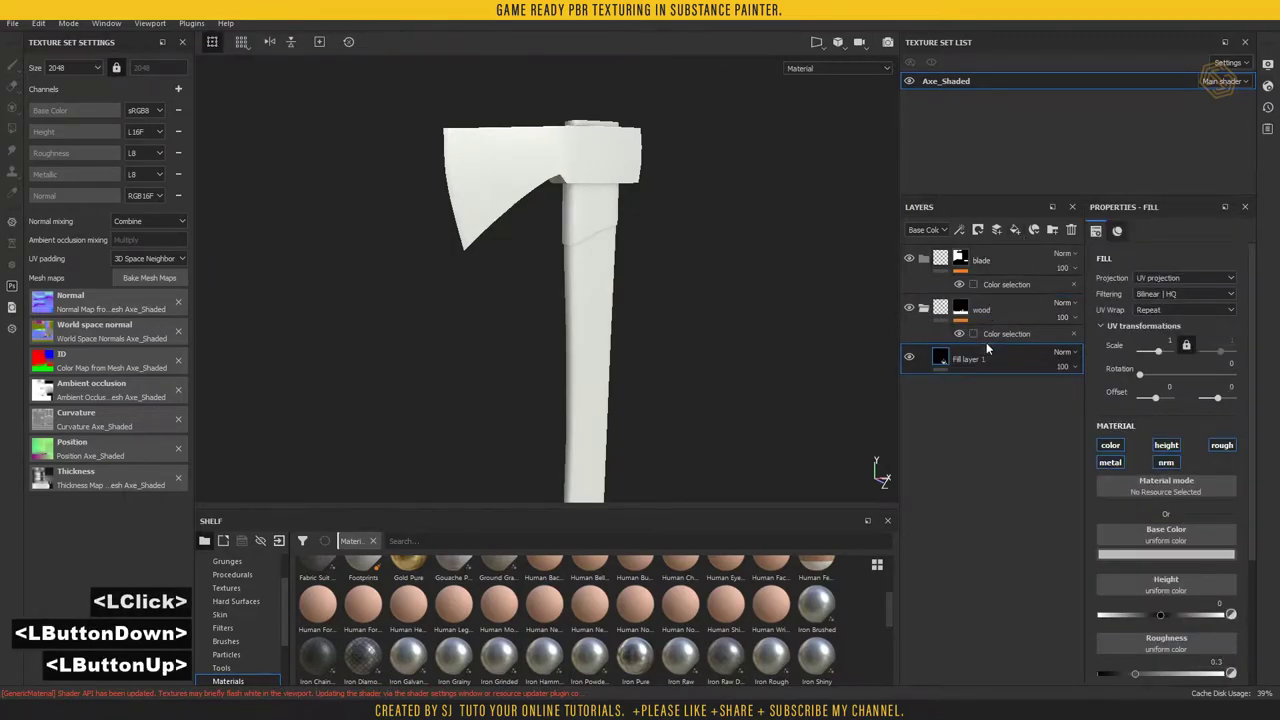
pyautogui.click(1173, 556)
pyautogui.click(1176, 450)
pyautogui.click(1041, 580)
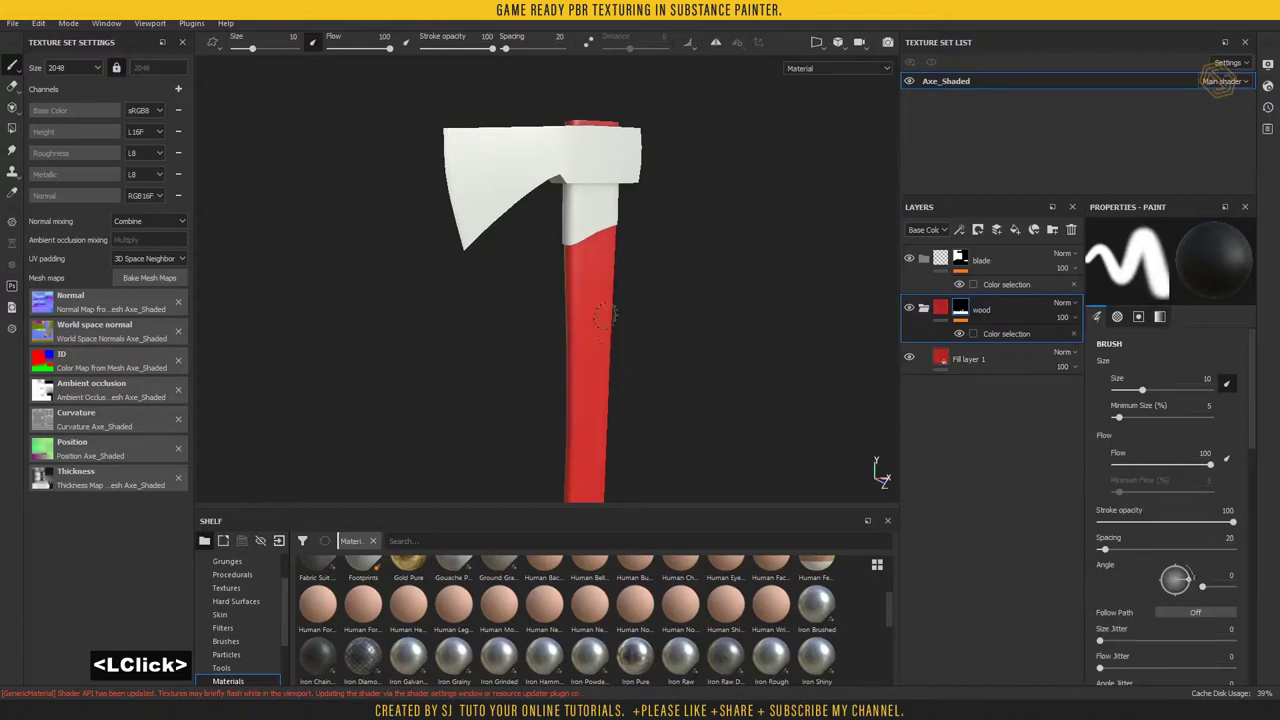
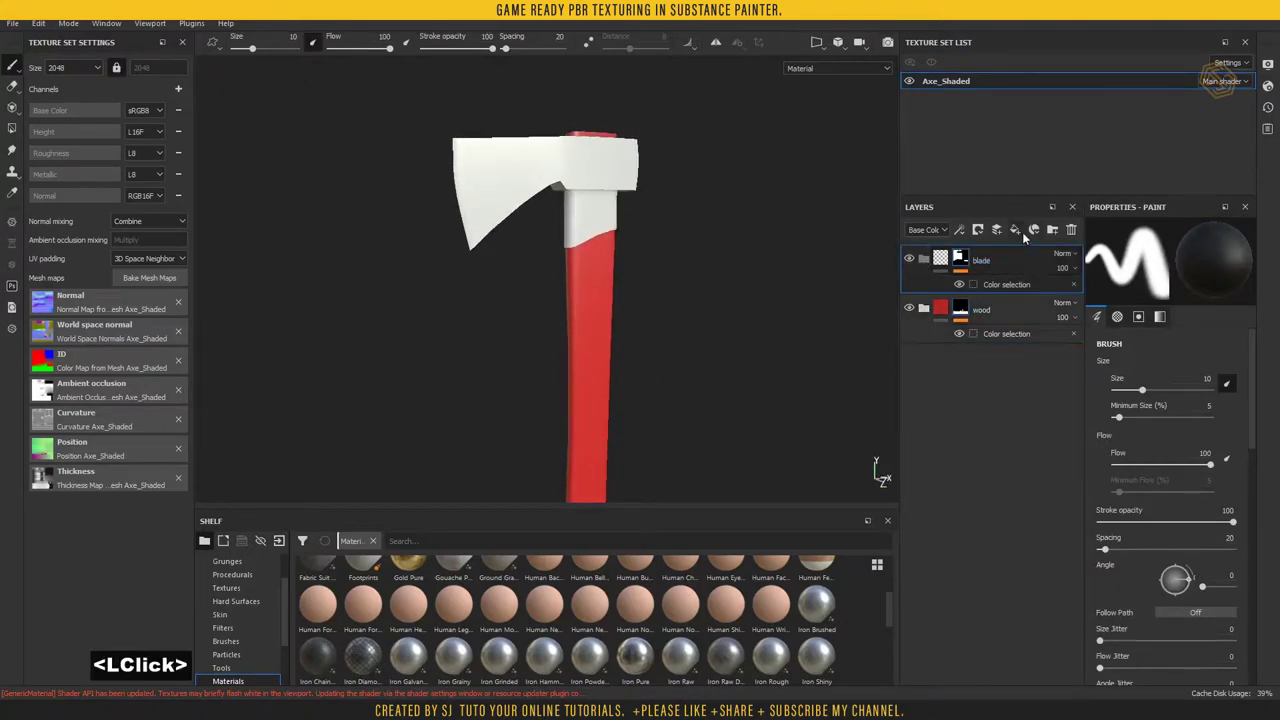
# - Add a blue fill layer in the blade folder and a new empty folder
pyautogui.click(1002, 288)
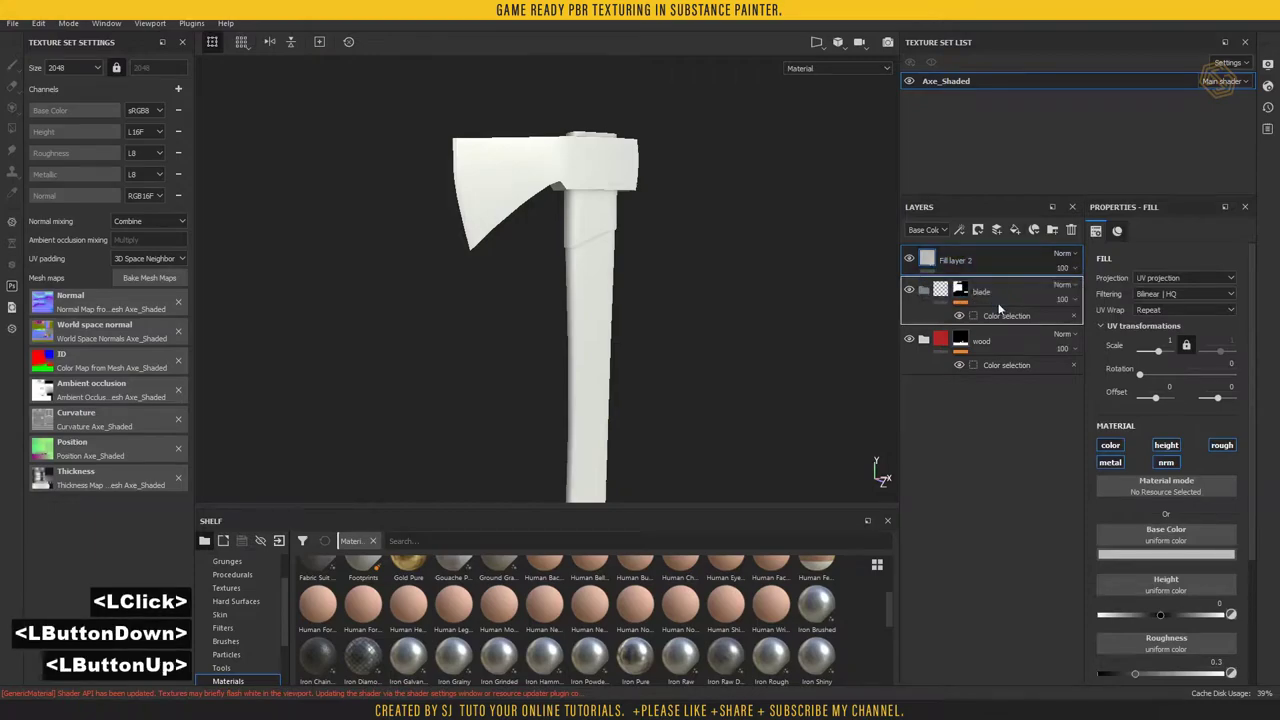
pyautogui.click(1177, 556)
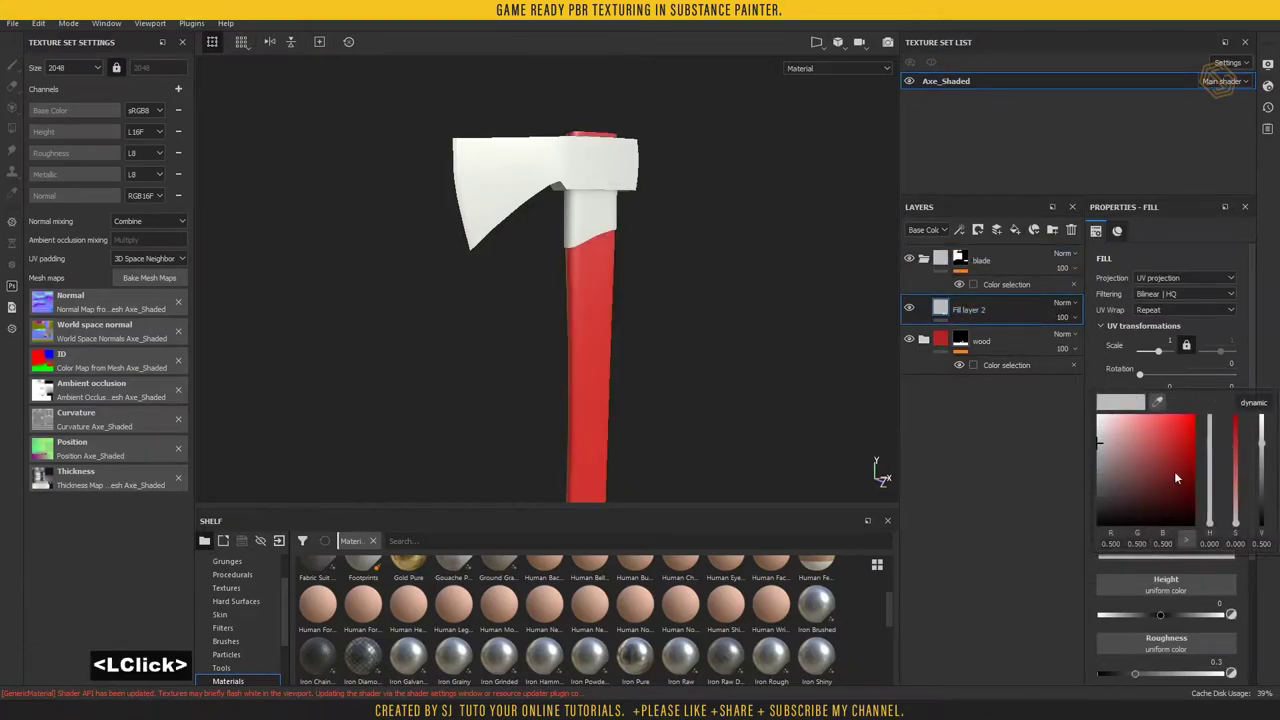
pyautogui.click(1259, 404)
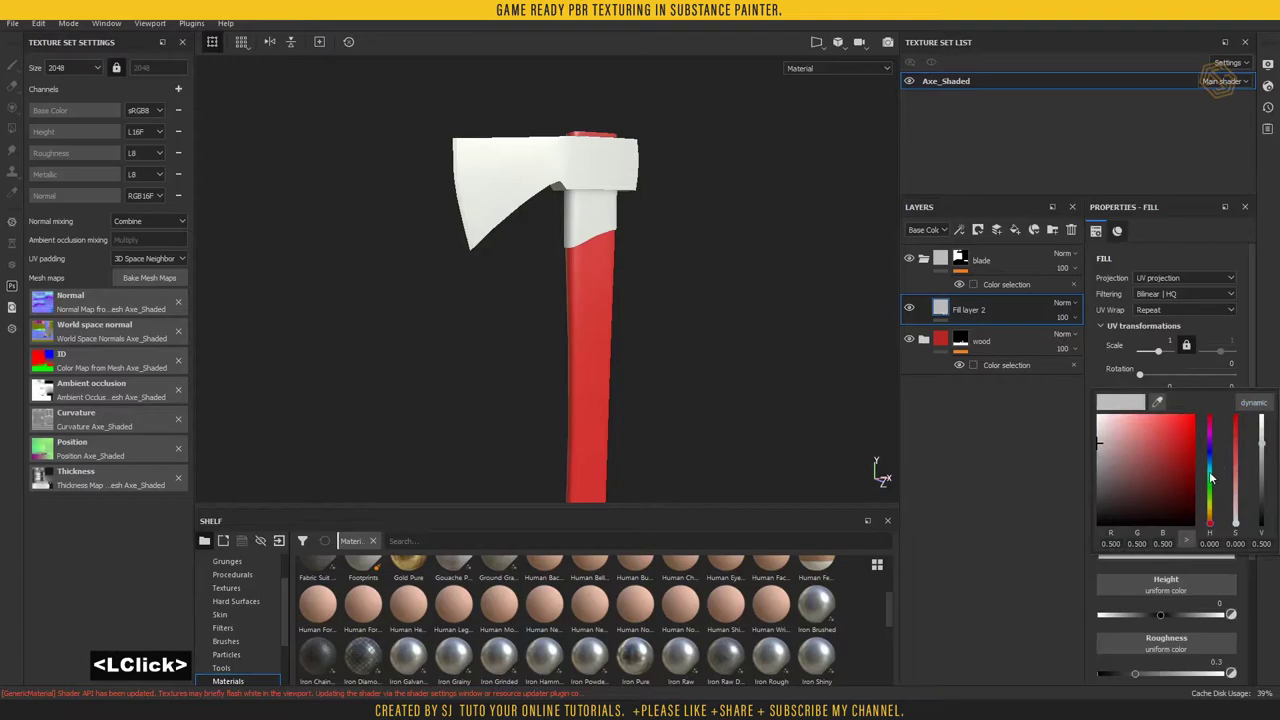
pyautogui.click(1211, 467)
pyautogui.click(1168, 481)
pyautogui.click(988, 357)
pyautogui.click(1062, 233)
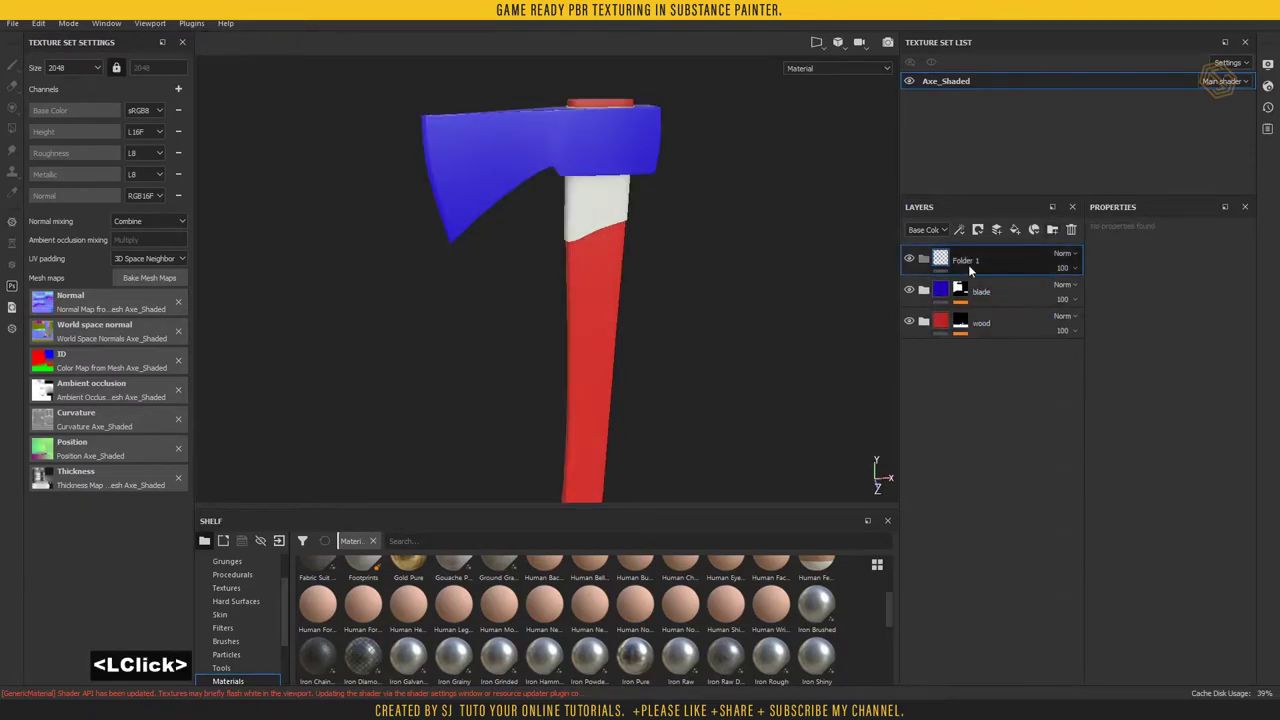
# - Name the folder blade_grip and mask it to the handle's upper grip ID colour
pyautogui.write('blblade')
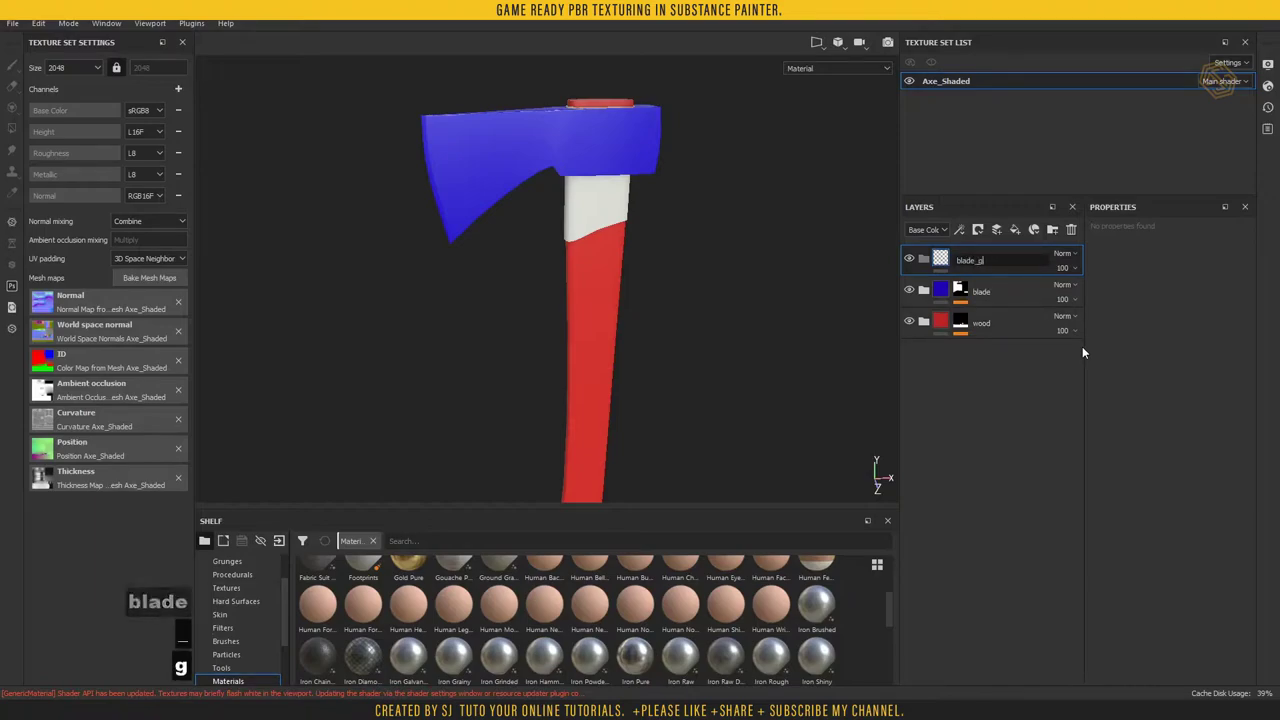
pyautogui.write('rp')
pyautogui.press('Return')
pyautogui.rightClick(1004, 266)
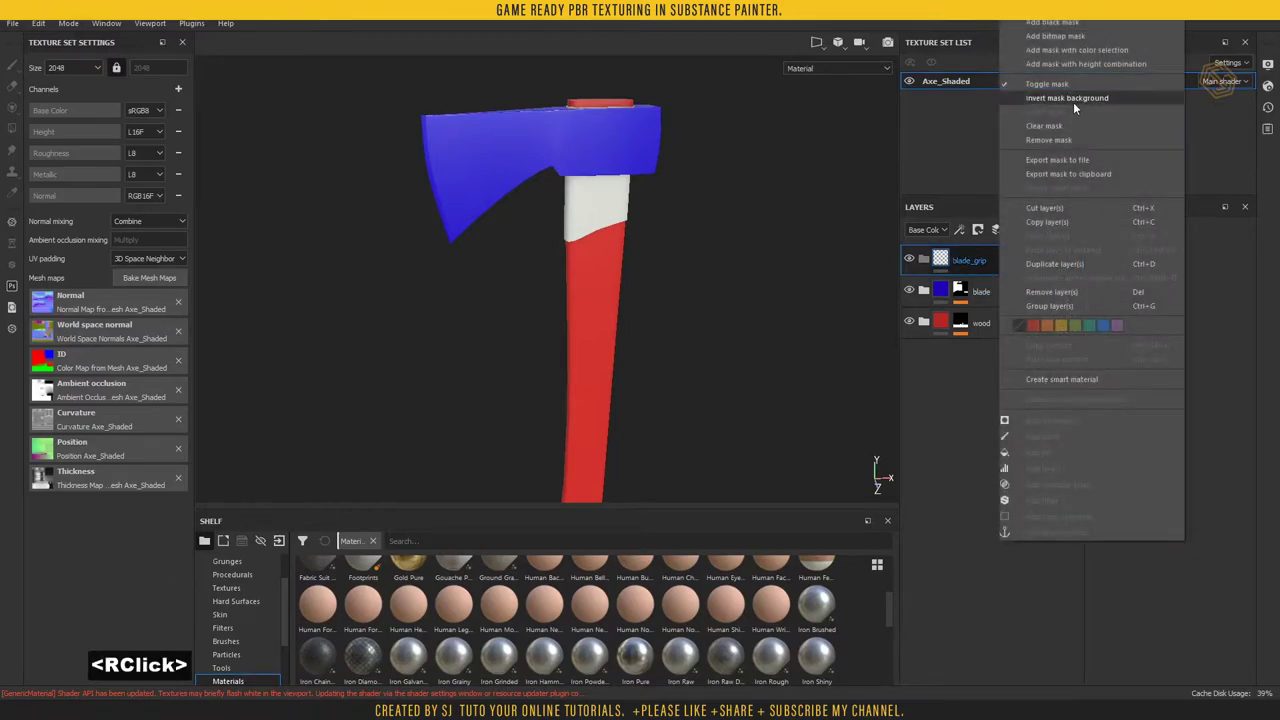
pyautogui.click(1054, 54)
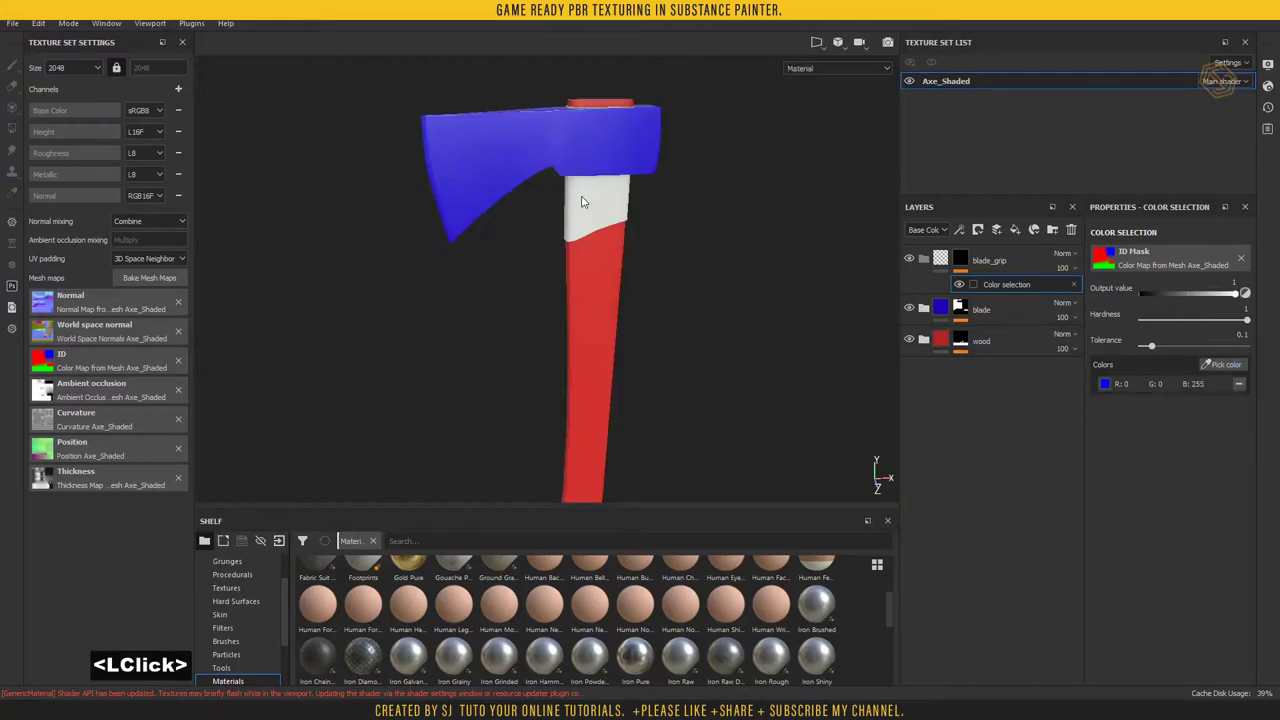
pyautogui.click(995, 265)
pyautogui.click(1023, 233)
# - Add a magenta fill layer and move it into the blade_grip folder
pyautogui.click(1194, 553)
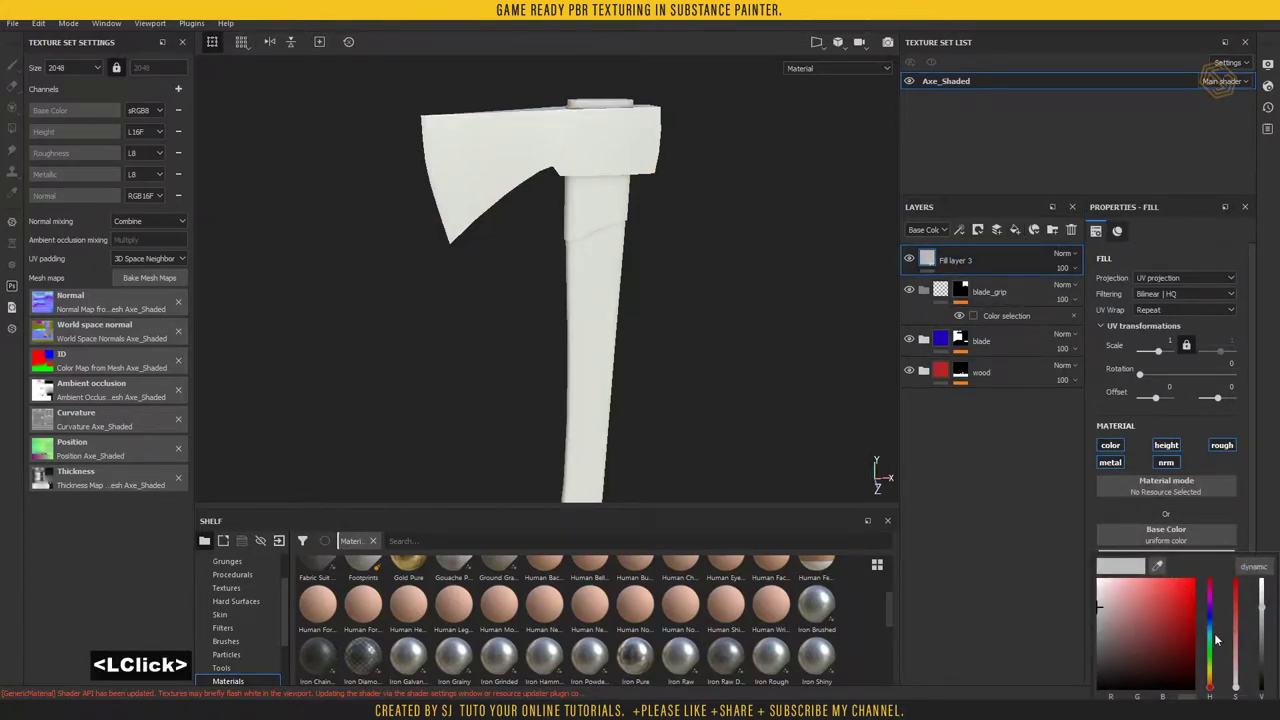
pyautogui.click(1213, 602)
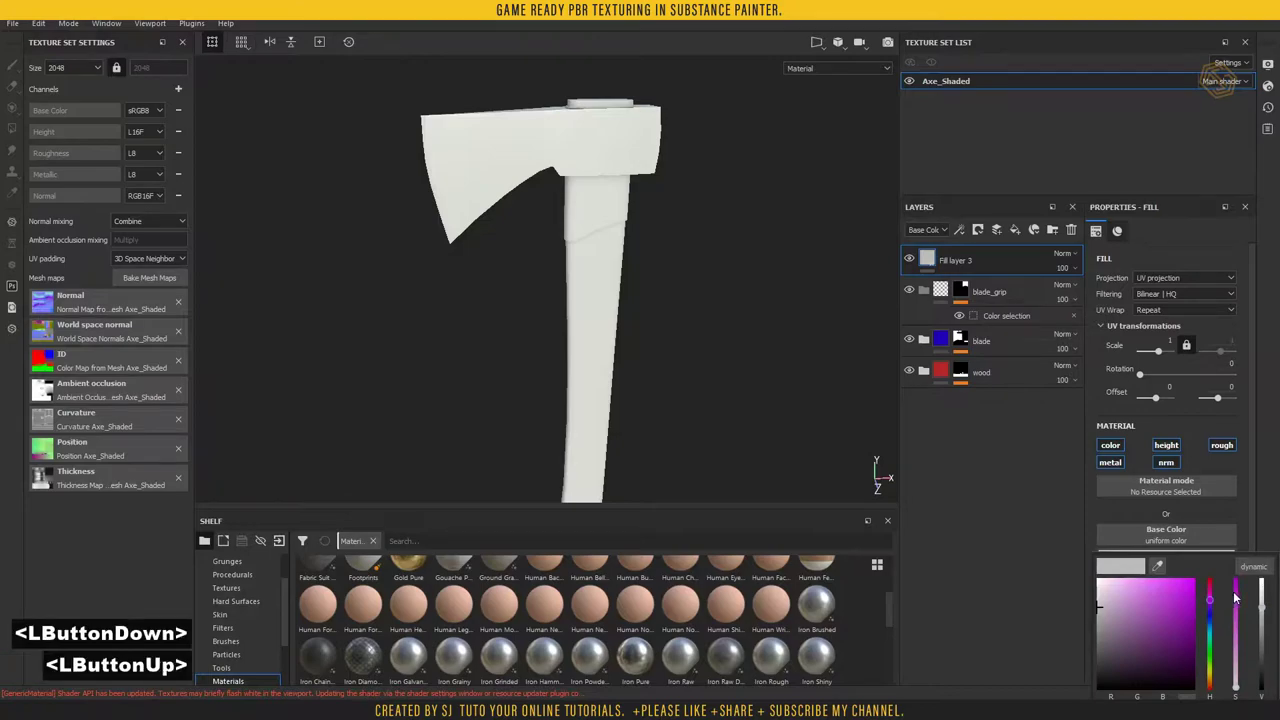
pyautogui.click(1241, 583)
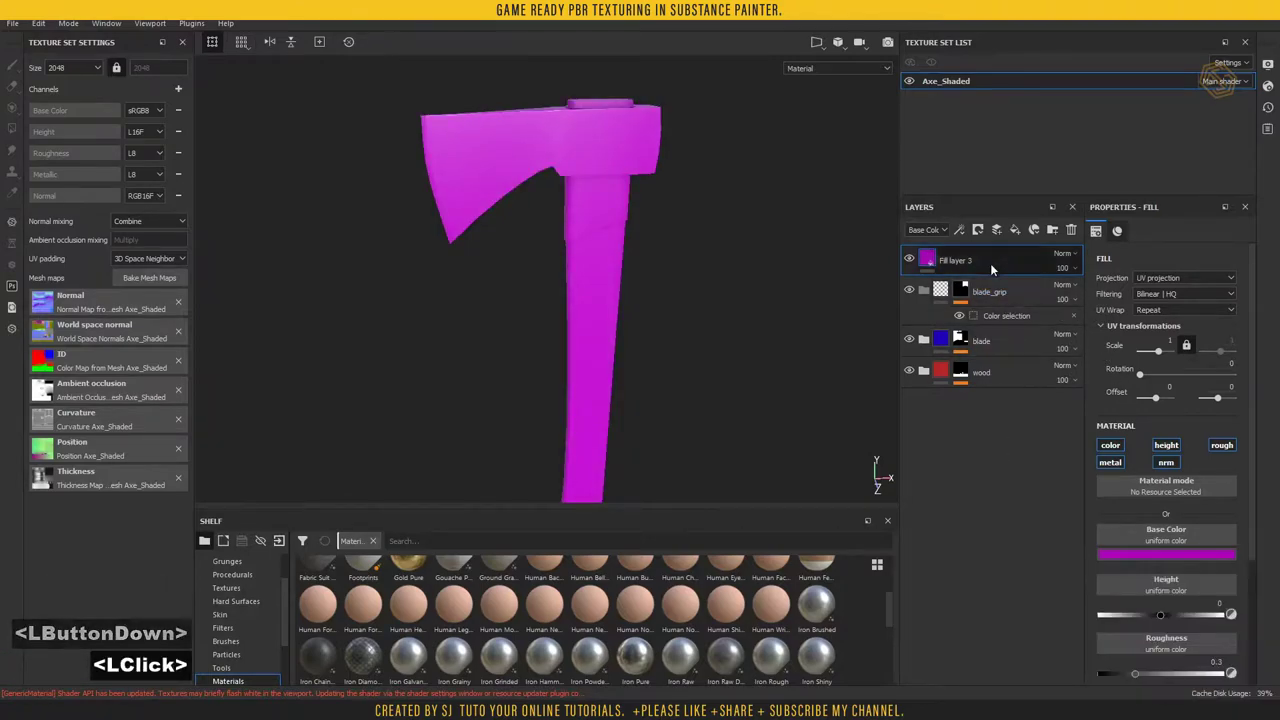
pyautogui.click(989, 251)
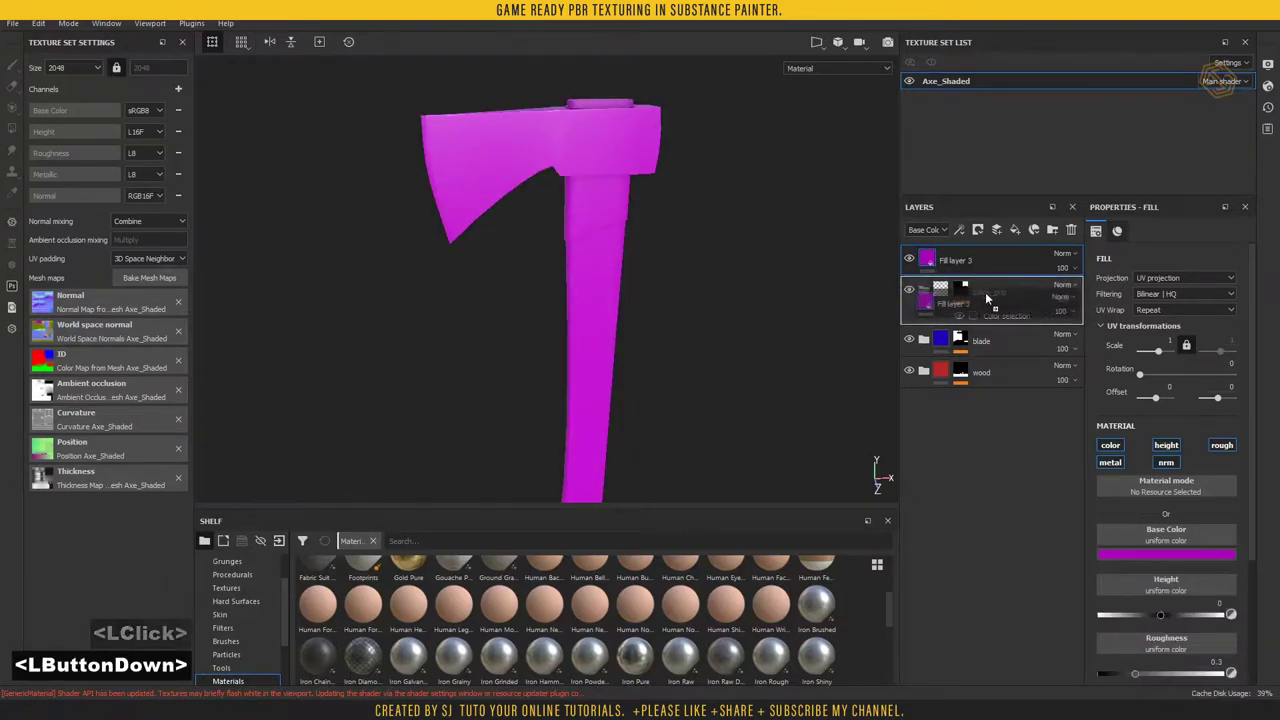
pyautogui.click(922, 289)
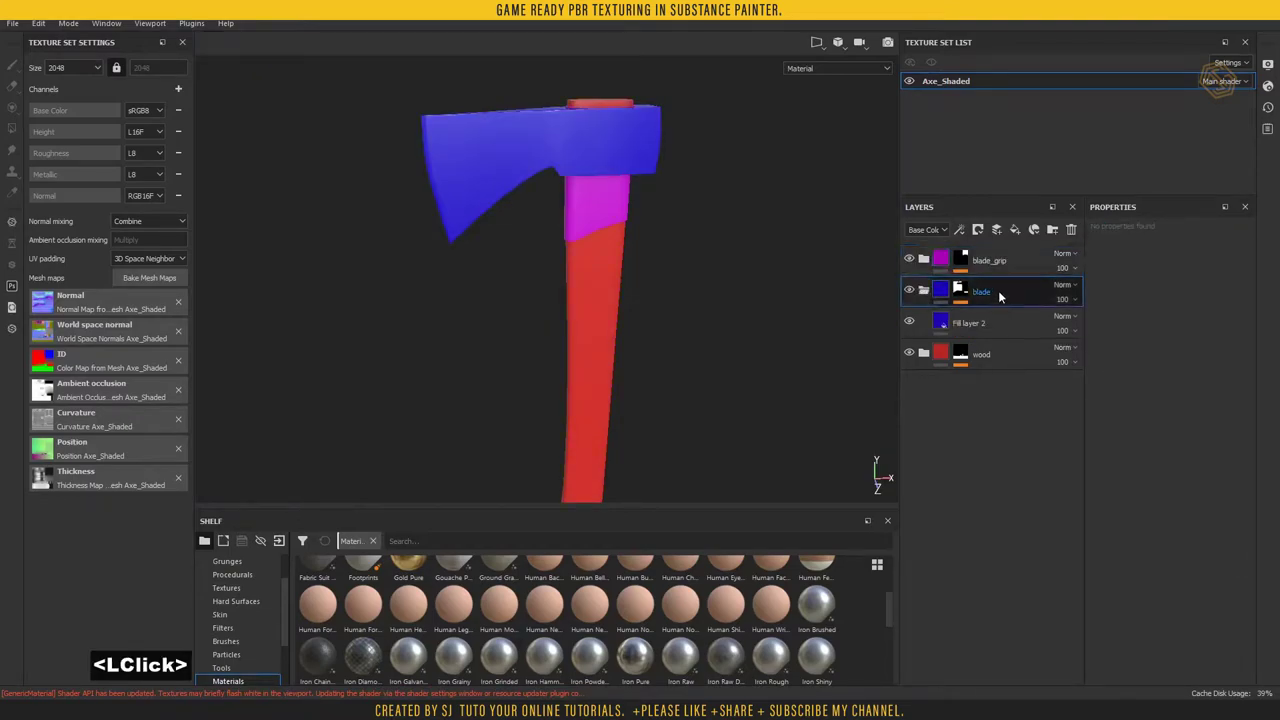
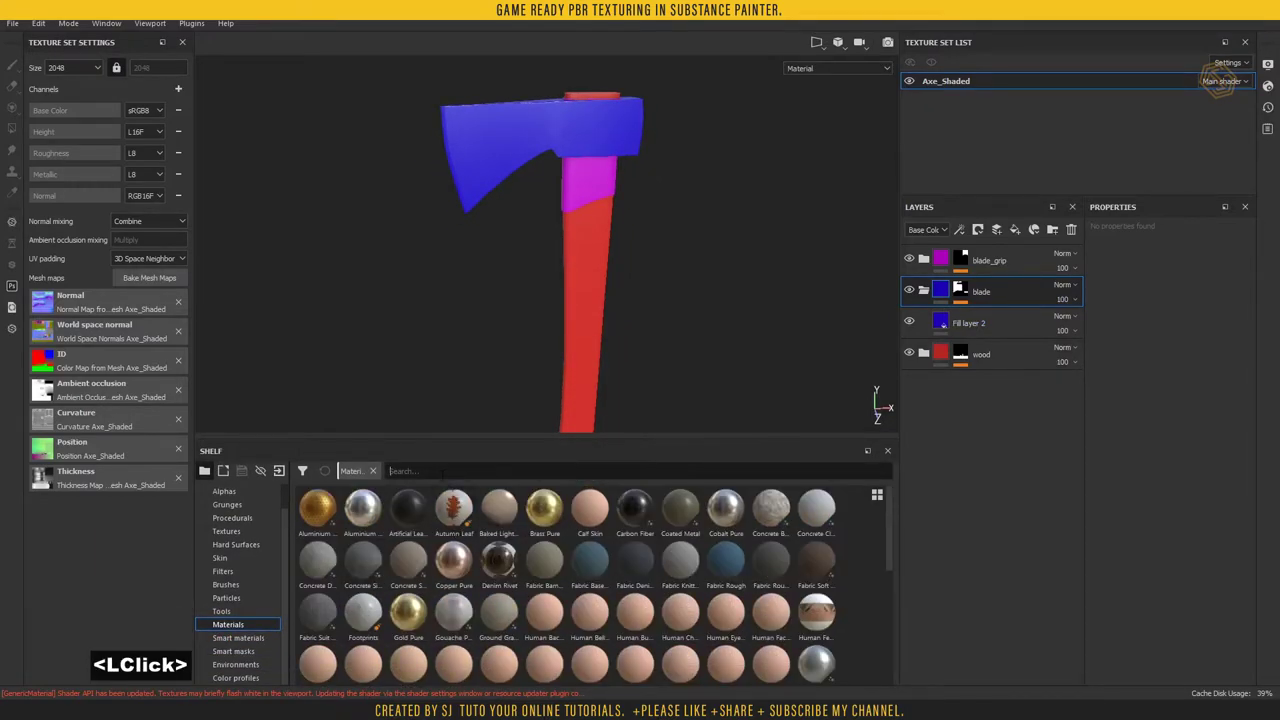
# - Apply Steel Rough to the blade with roughness 0.55 and normal intensity 0.2
pyautogui.write('rou')
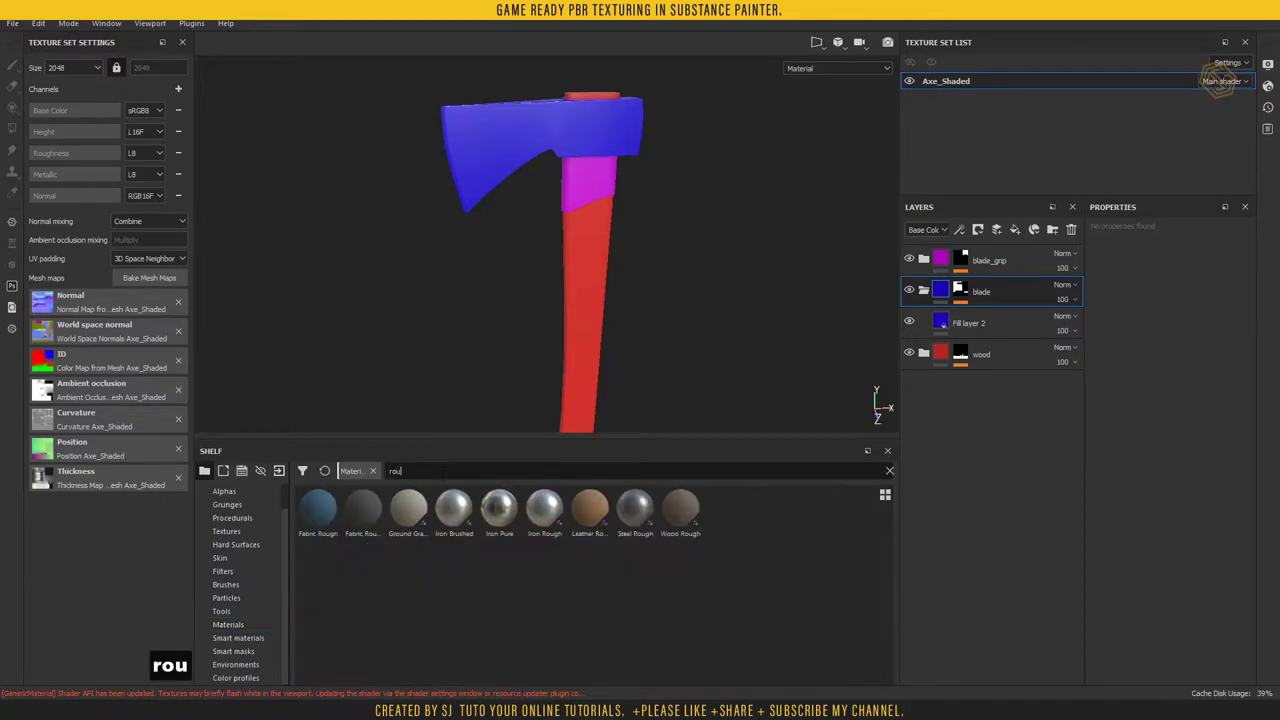
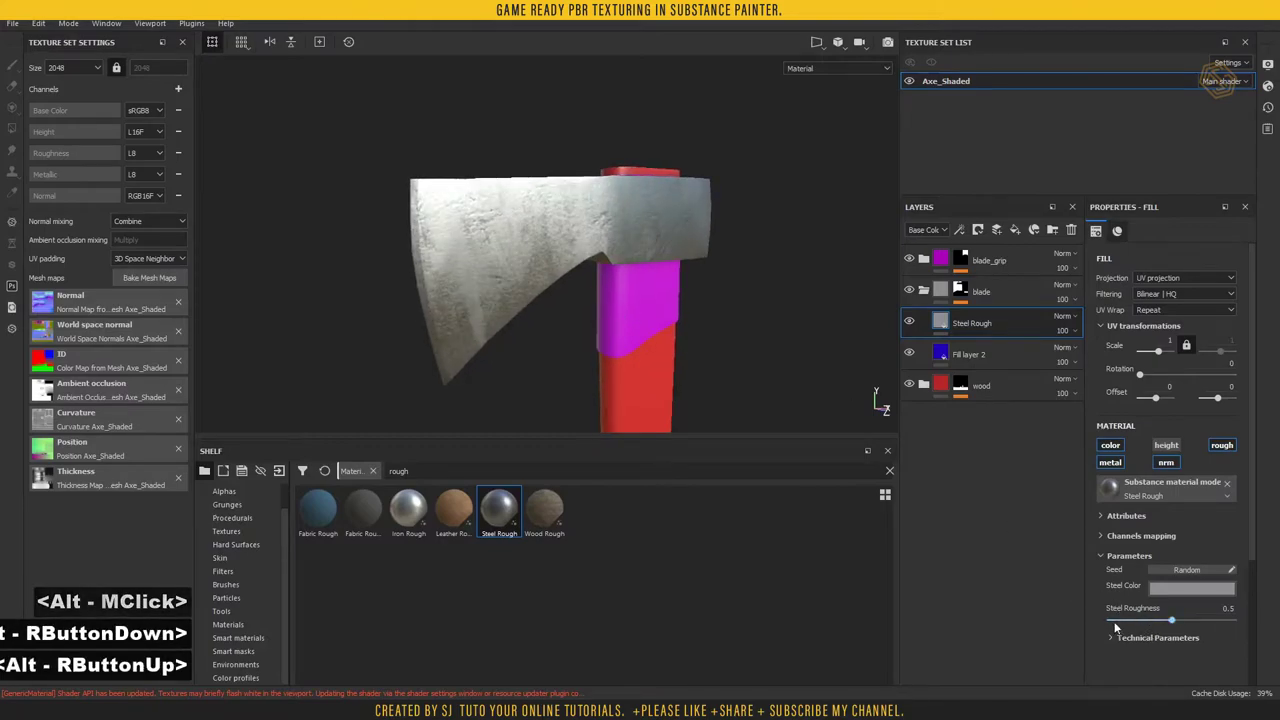
pyautogui.click(1115, 641)
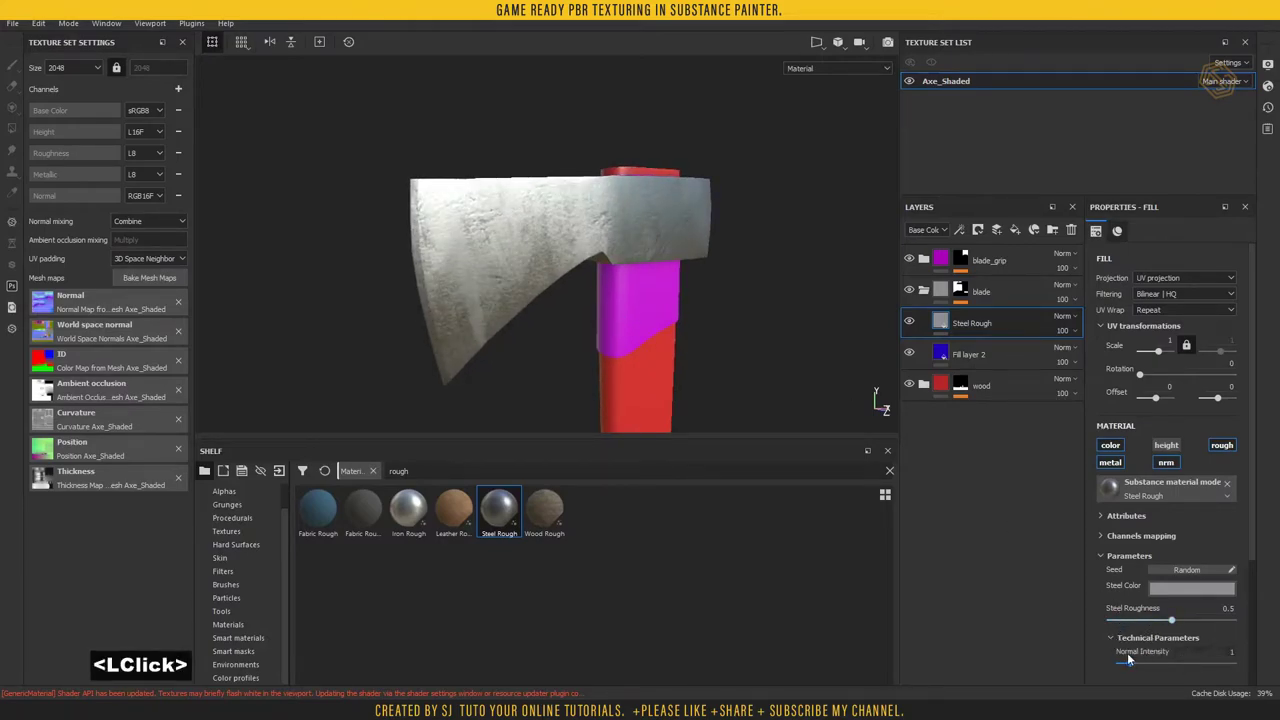
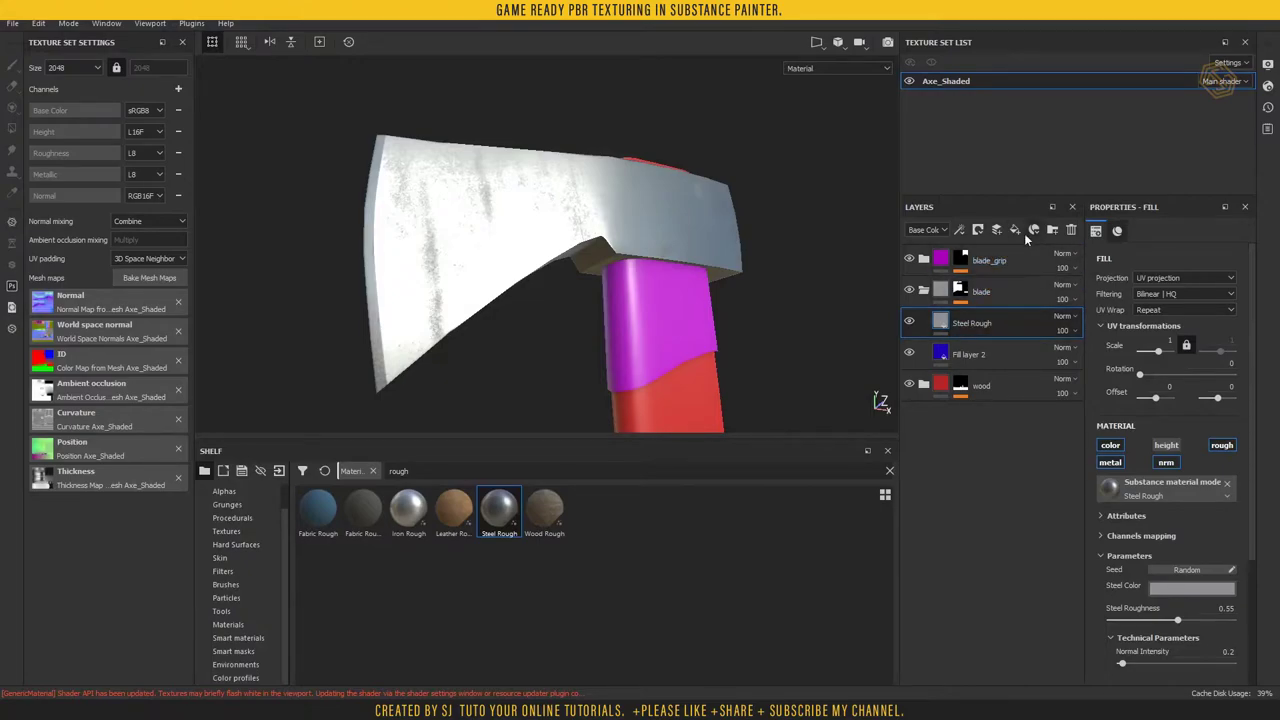
# - Add a dark grey fill layer over the steel and show the Smart masks shelf
pyautogui.click(1020, 233)
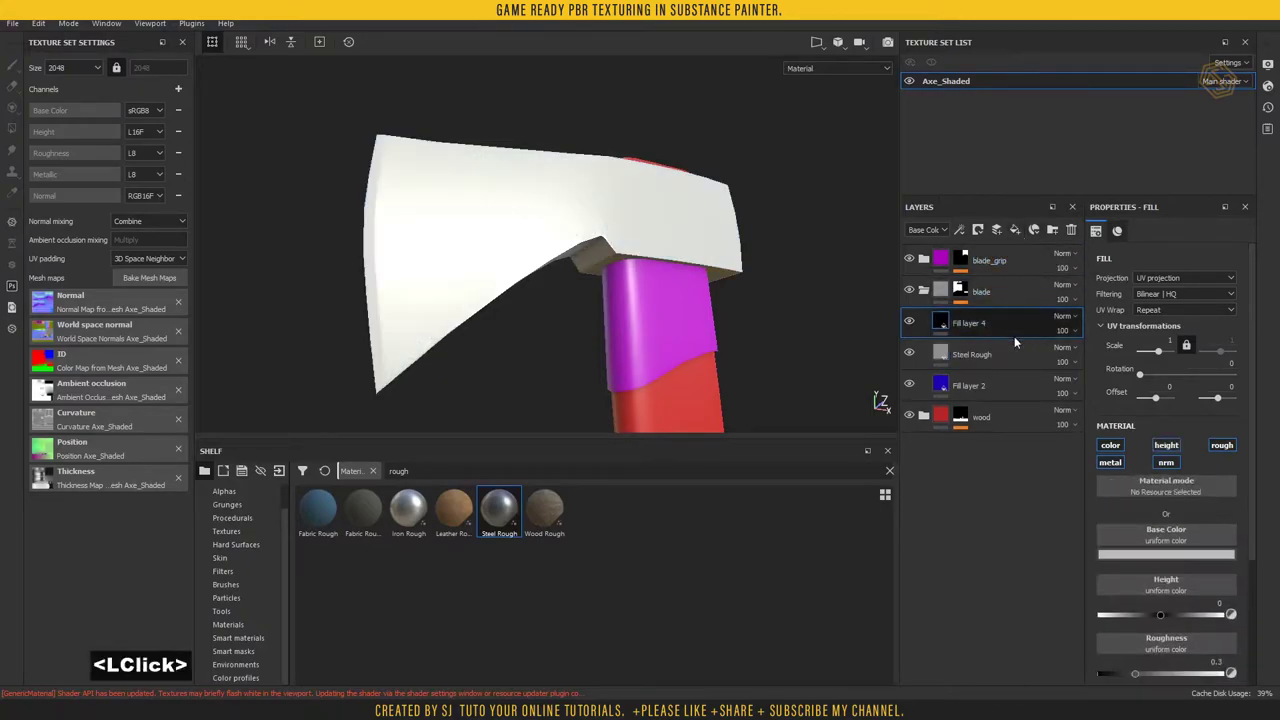
pyautogui.click(1168, 556)
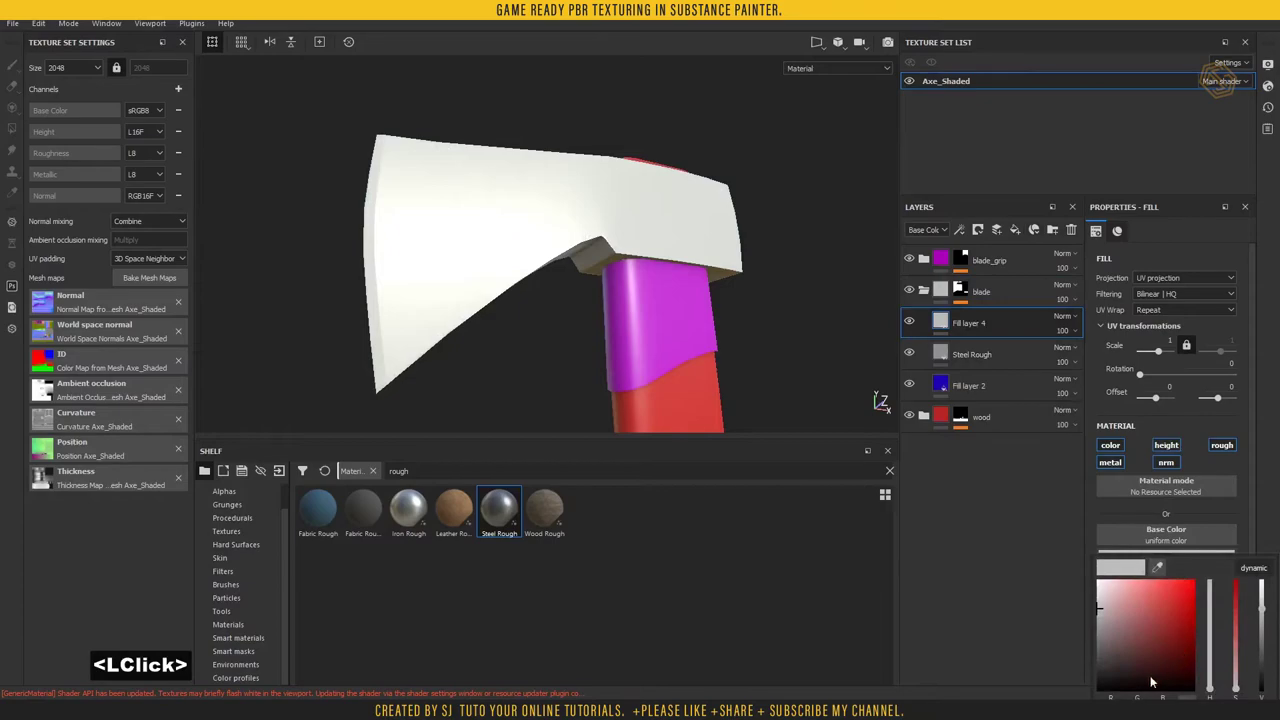
pyautogui.click(1262, 633)
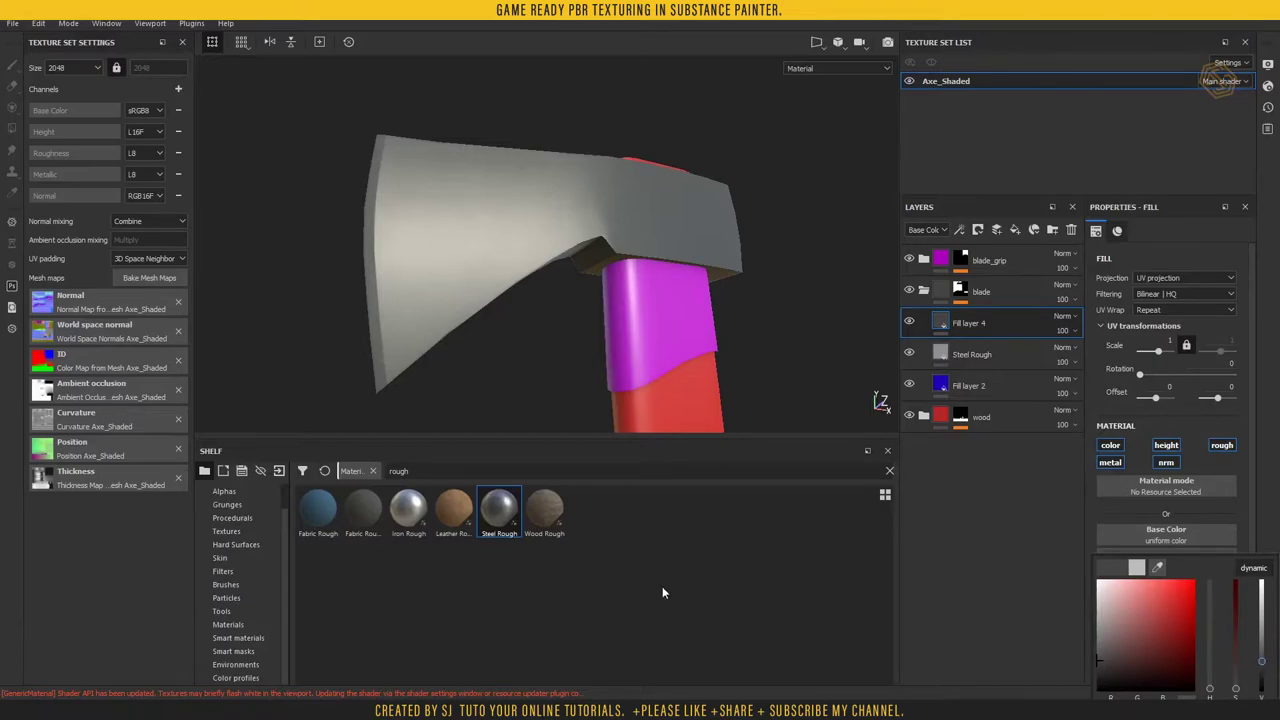
pyautogui.click(243, 654)
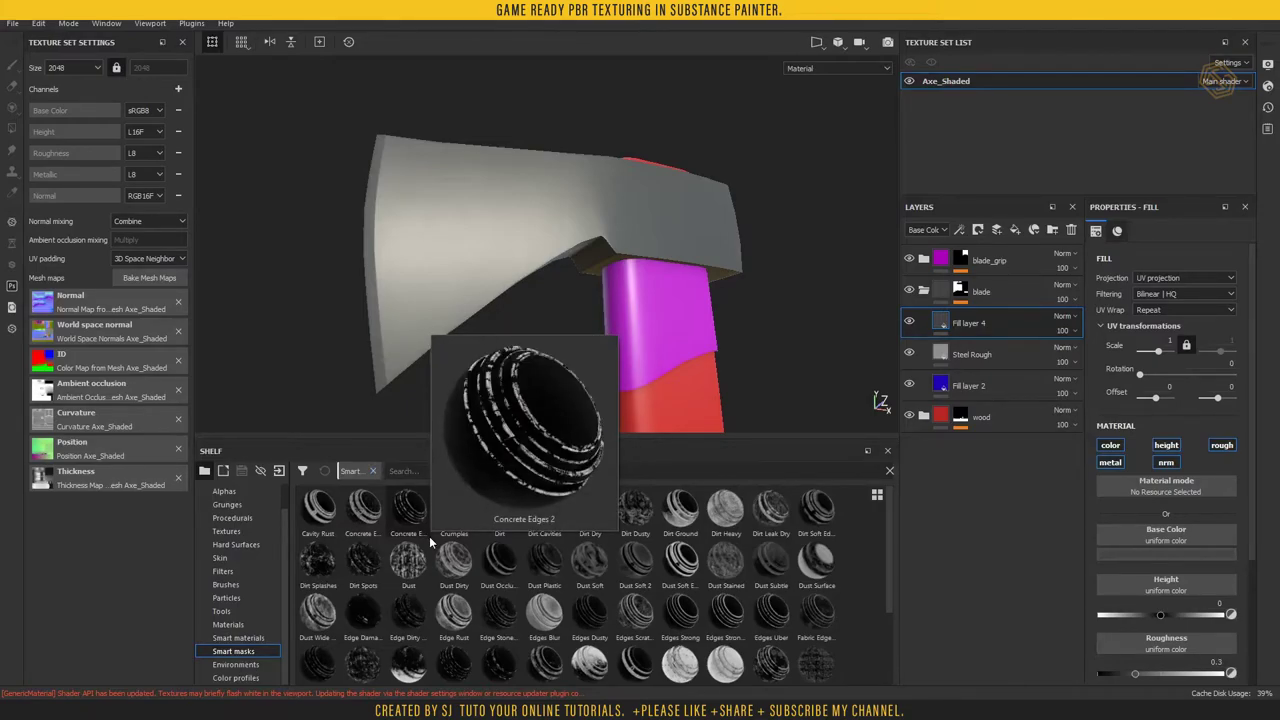
# - Apply the Dust Dirty smart mask to the grey fill at reduced opacity, named dust_dirty
pyautogui.click(525, 547)
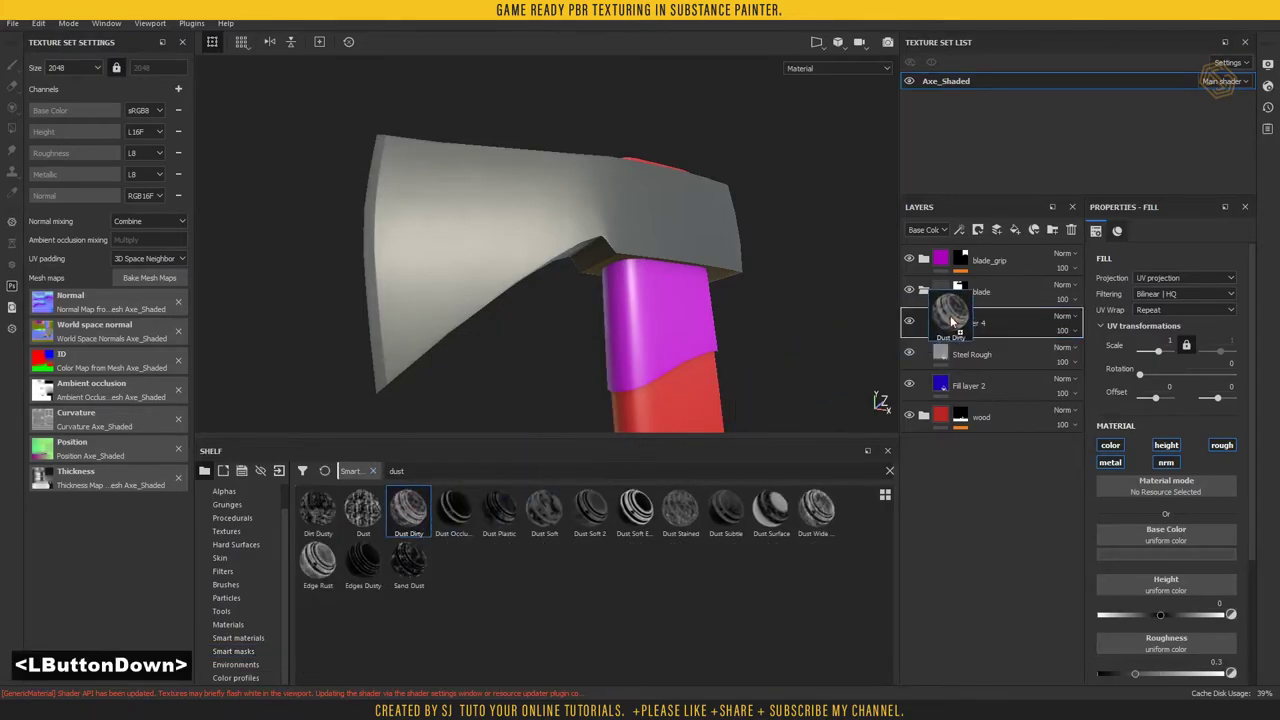
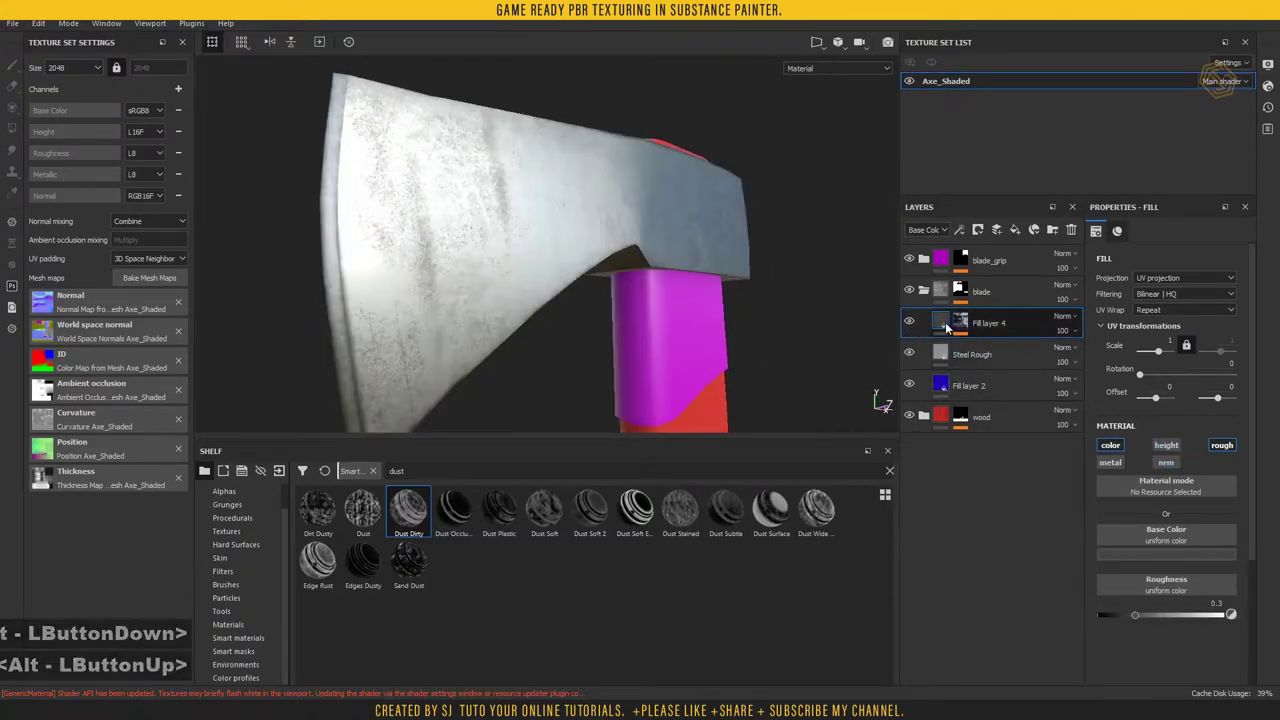
pyautogui.click(1157, 617)
pyautogui.click(986, 385)
pyautogui.click(978, 377)
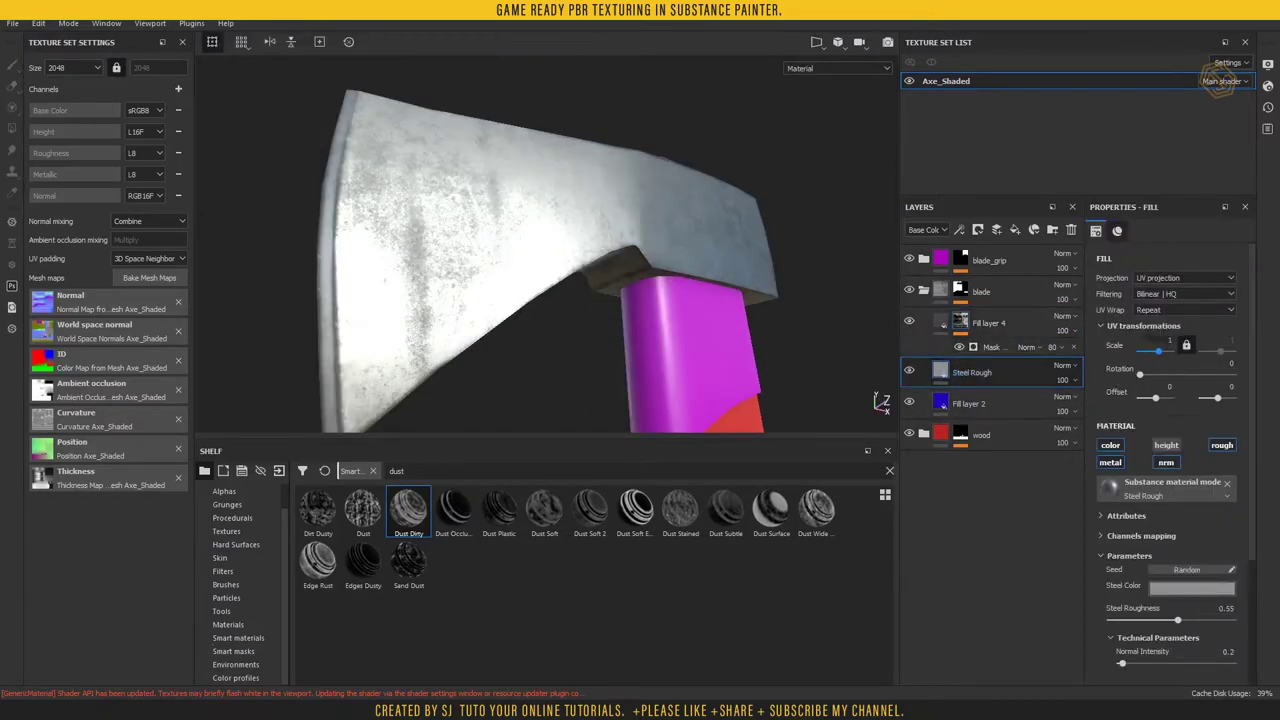
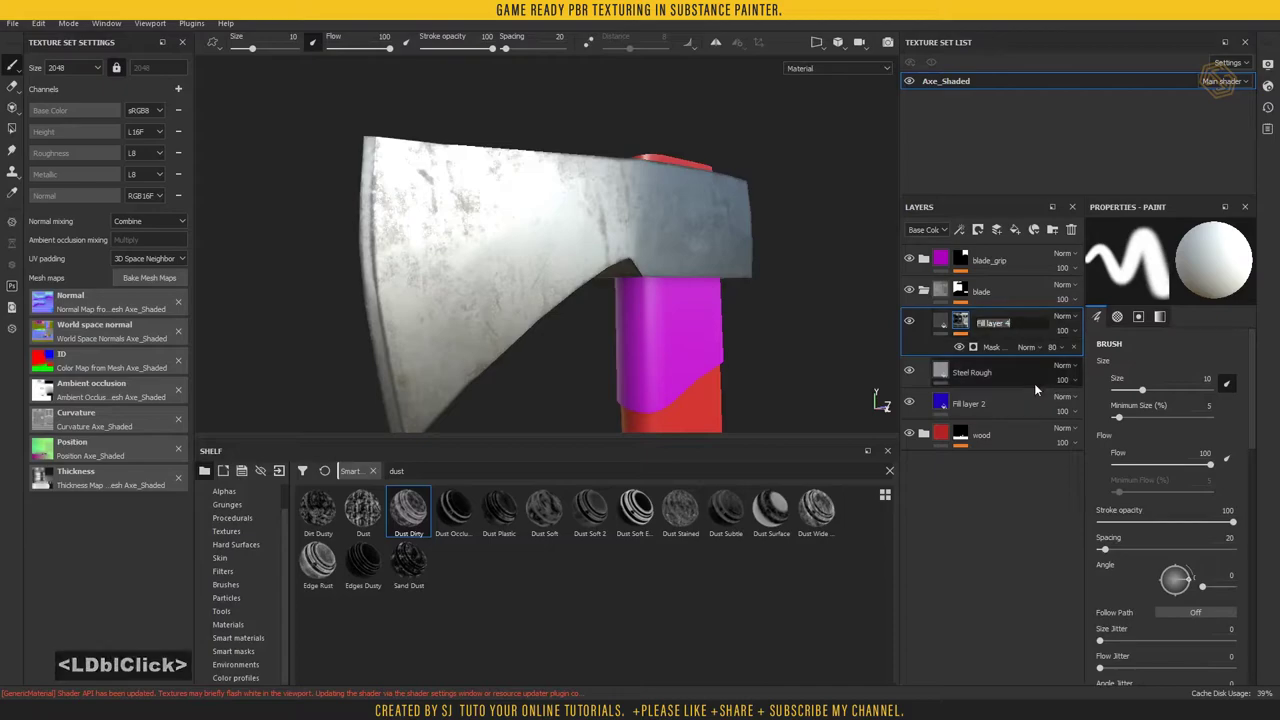
# - Name the dirt layer 'dust_dirty' and add another fill layer to the blade with a dark base colour
pyautogui.write('dust')
pyautogui.write('dir')
pyautogui.click(1021, 230)
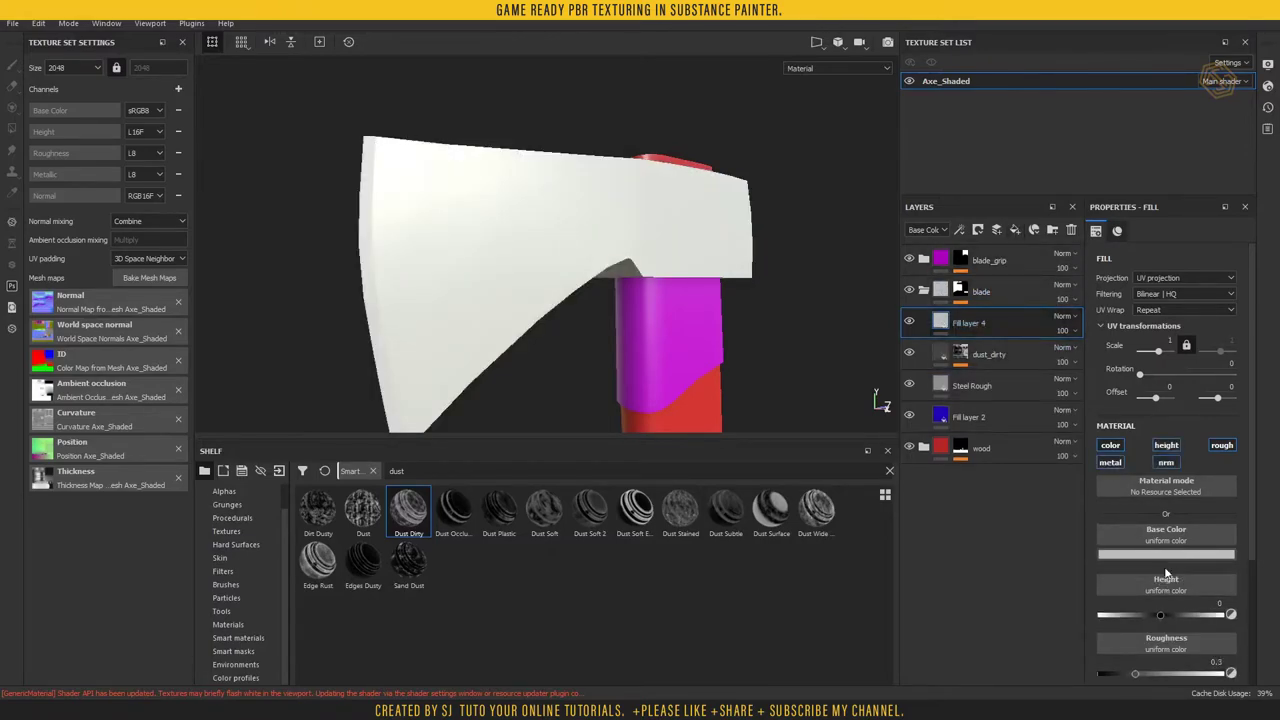
pyautogui.click(1170, 557)
pyautogui.click(1268, 462)
pyautogui.click(948, 321)
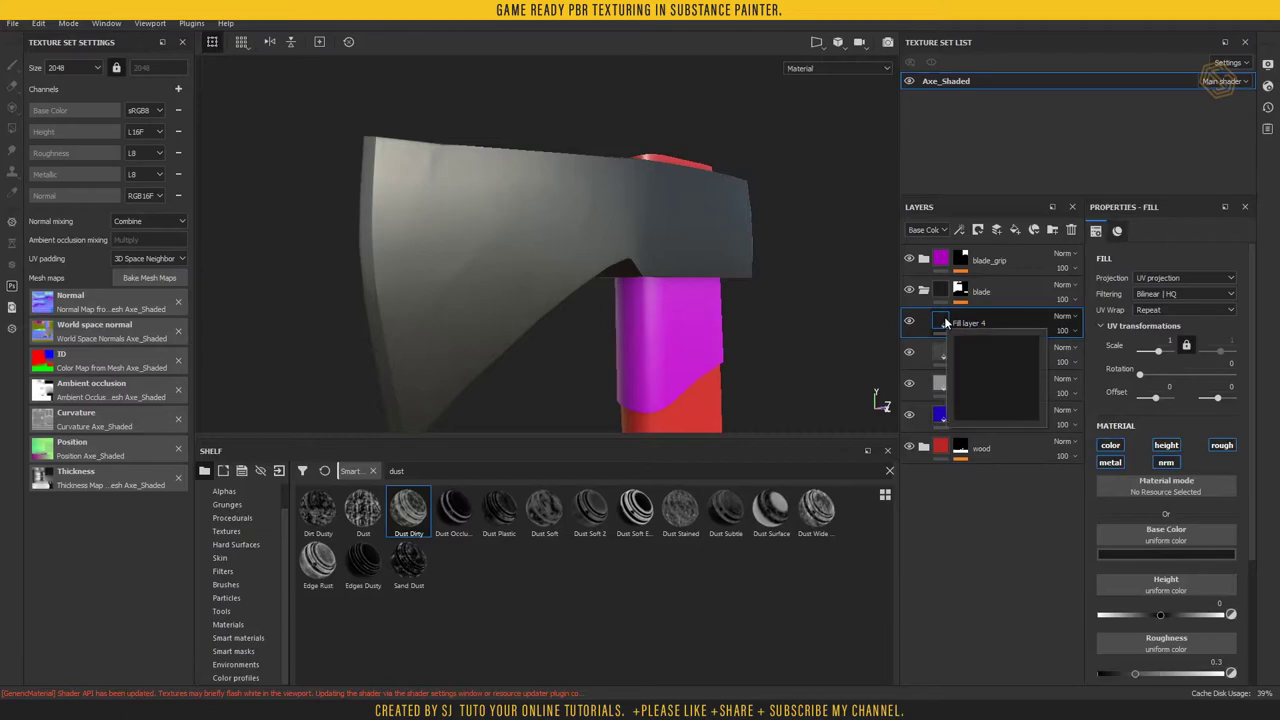
# - Give the new fill a black mask holding a fill effect and search grayscales for 'scat'
pyautogui.rightClick(947, 321)
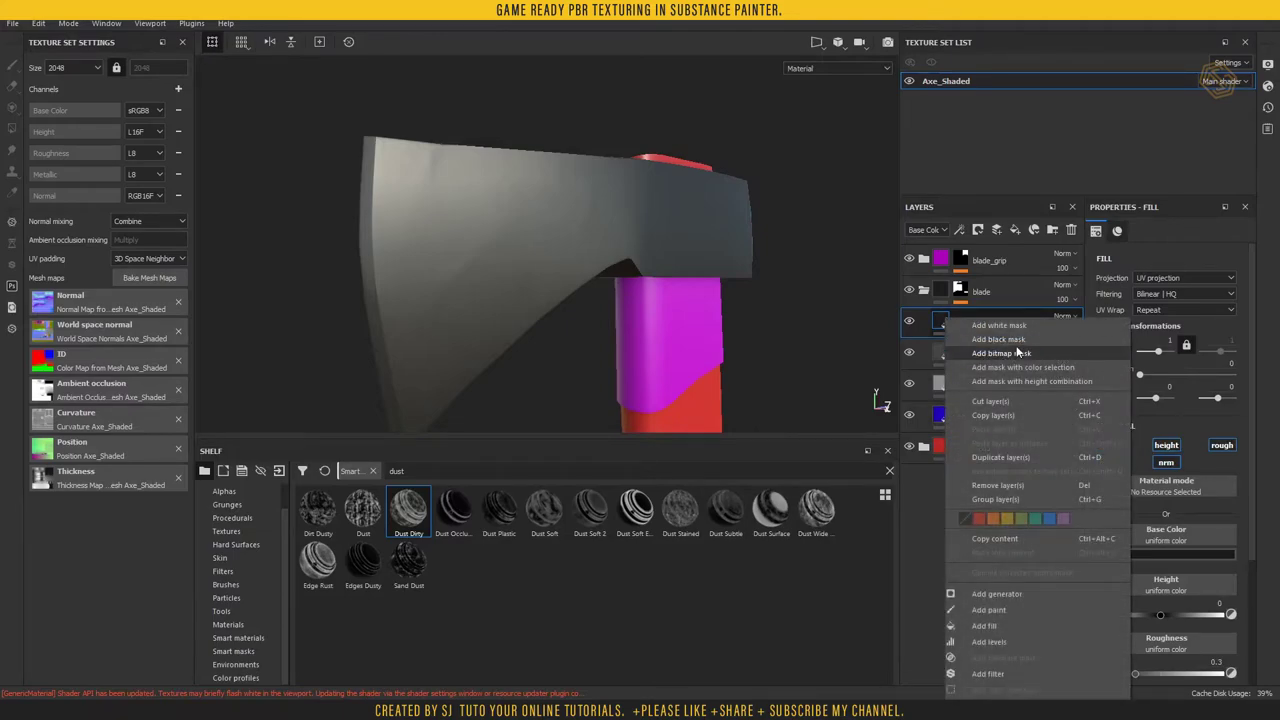
pyautogui.click(1019, 345)
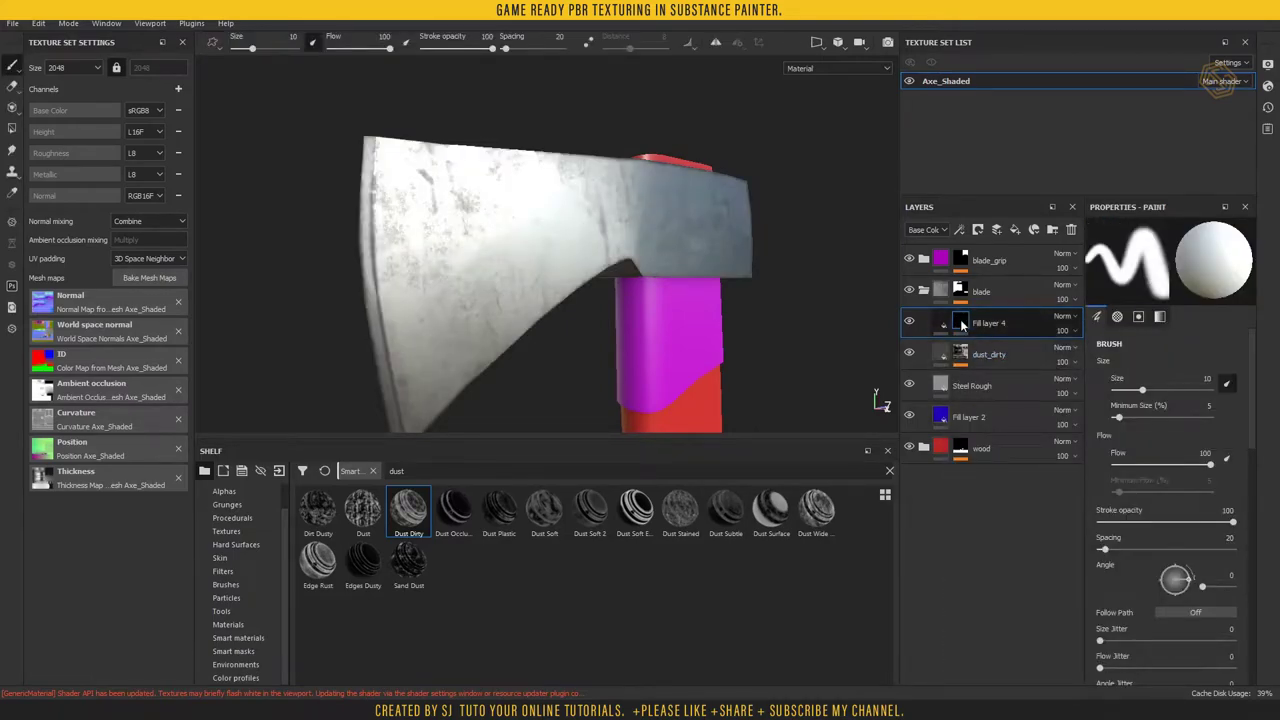
pyautogui.rightClick(966, 323)
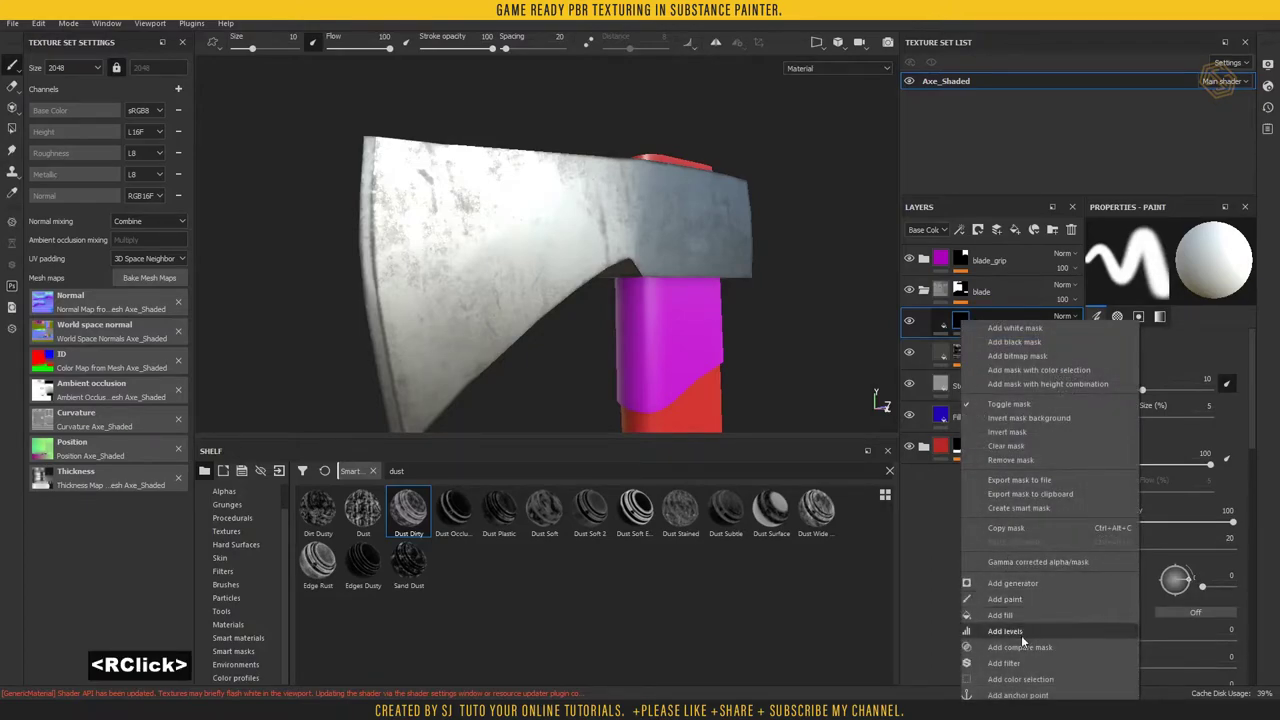
pyautogui.click(1031, 620)
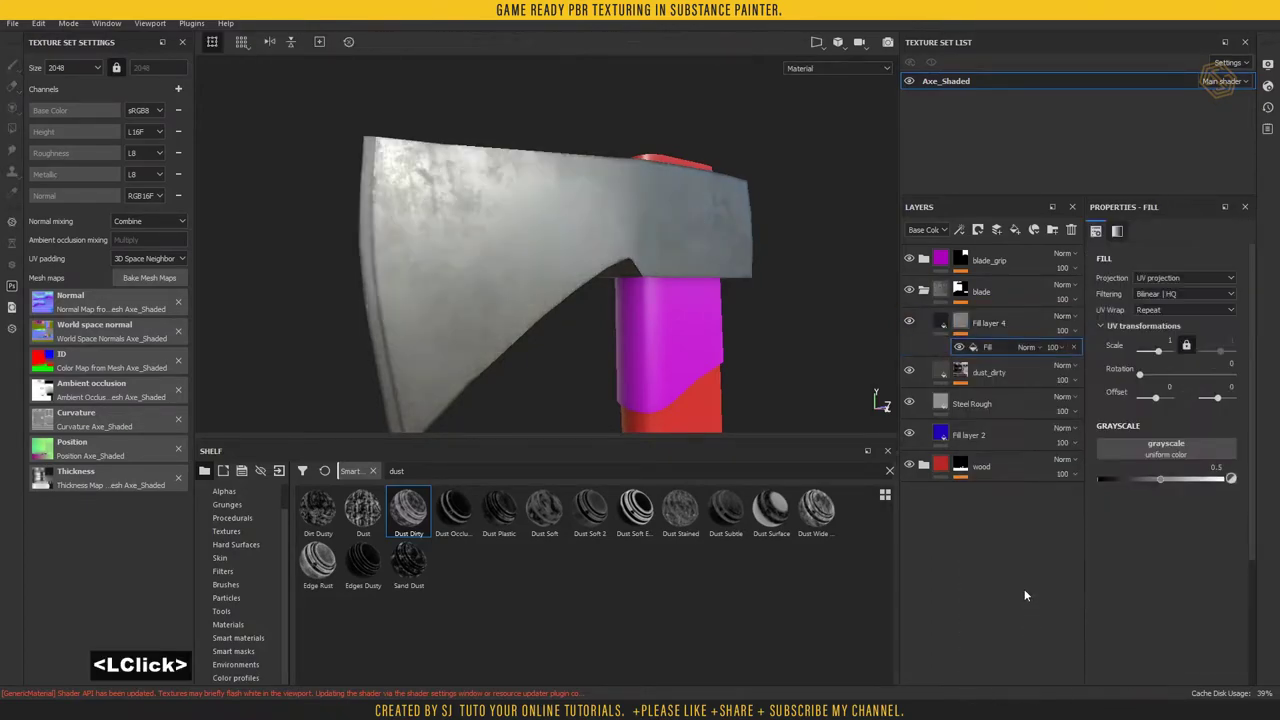
pyautogui.click(1171, 450)
pyautogui.write('scat')
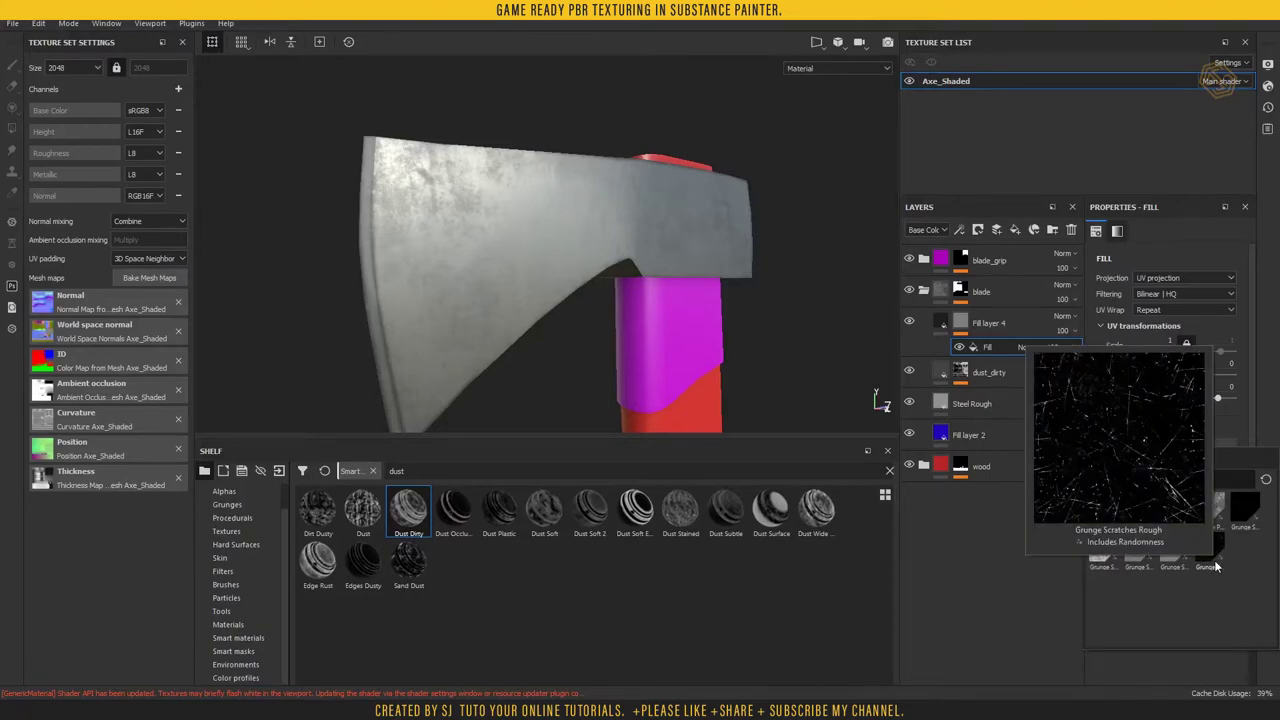
# - Drive the mask with Grunge Scratches Rough, sink it with negative height and lower balance and quantity
pyautogui.click(1219, 559)
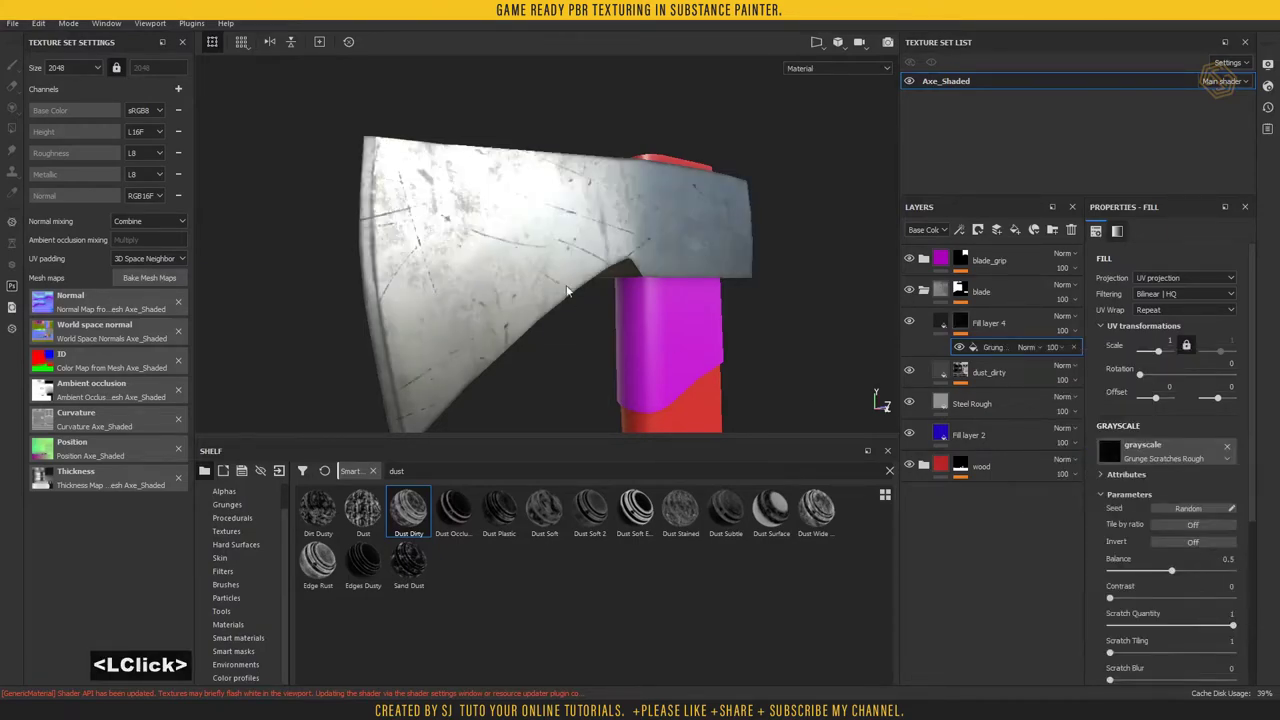
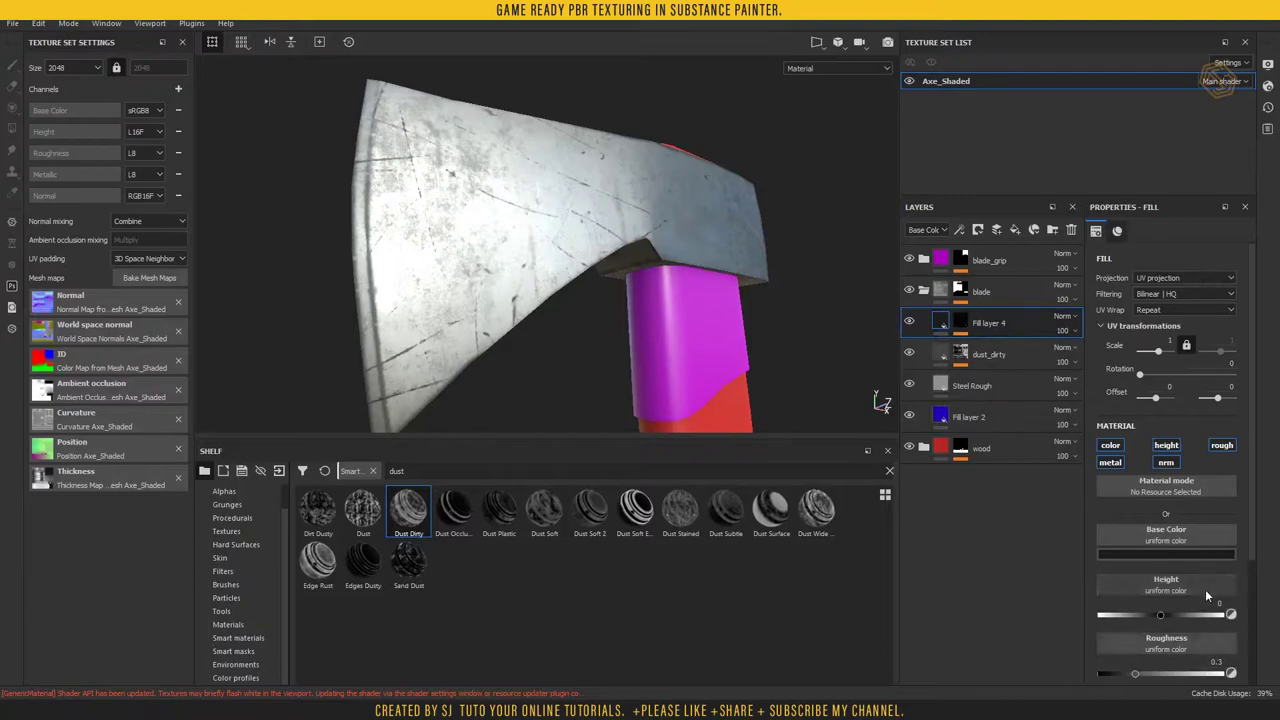
pyautogui.click(1163, 617)
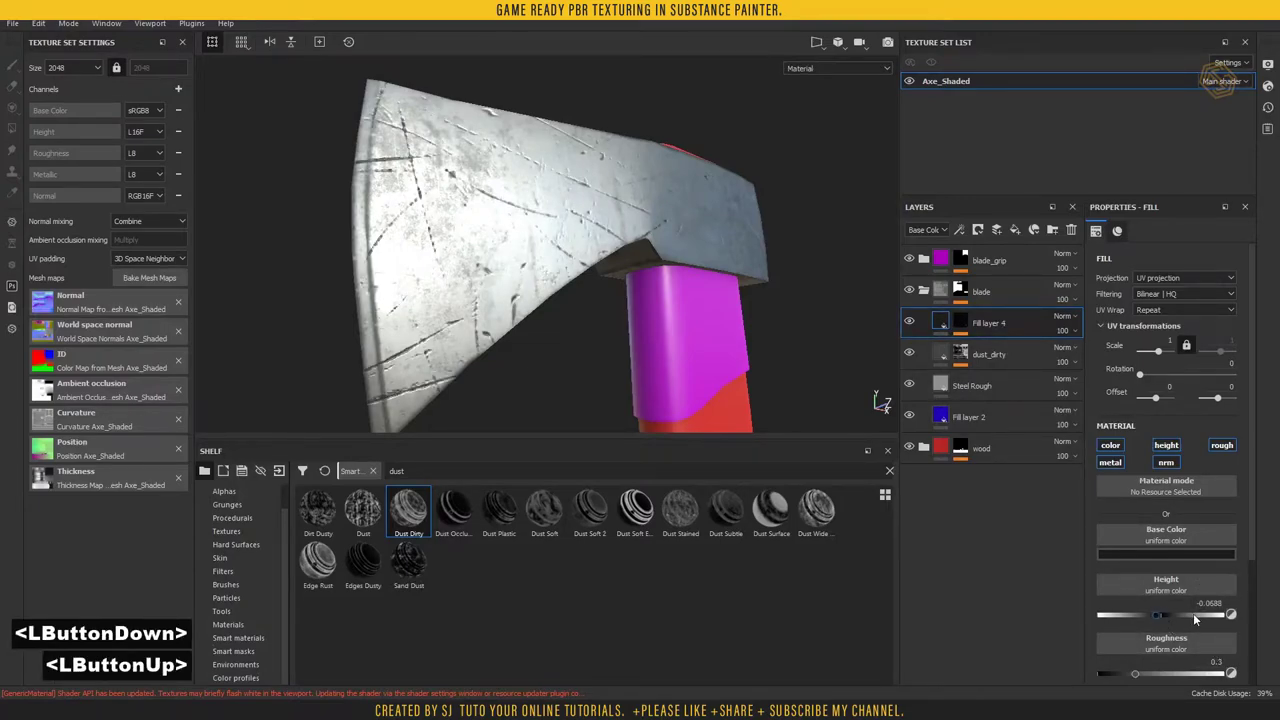
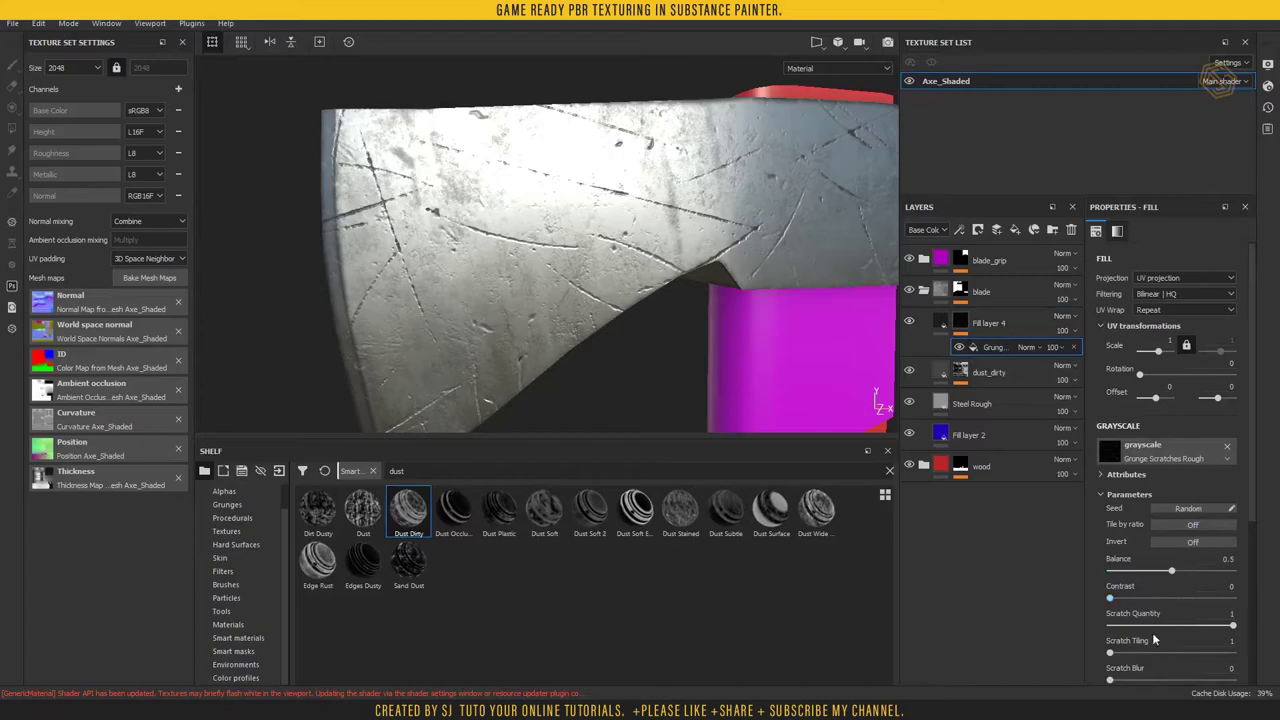
pyautogui.click(1164, 573)
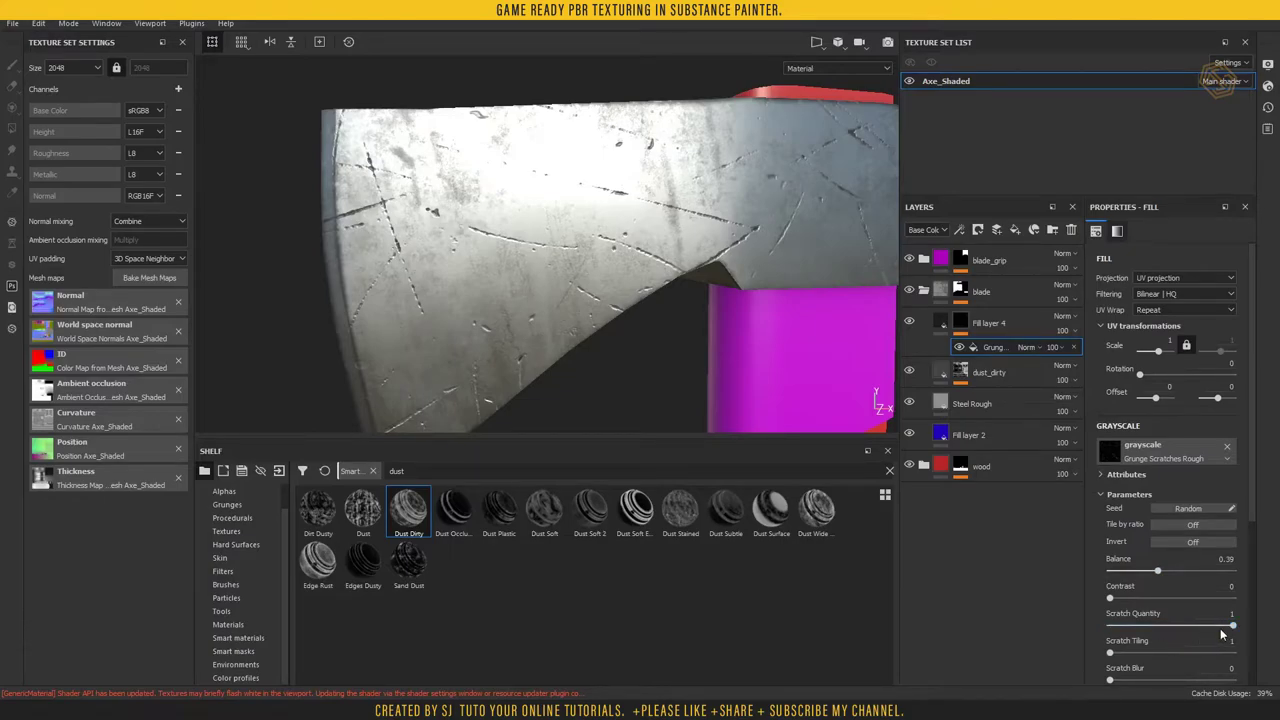
pyautogui.click(1218, 625)
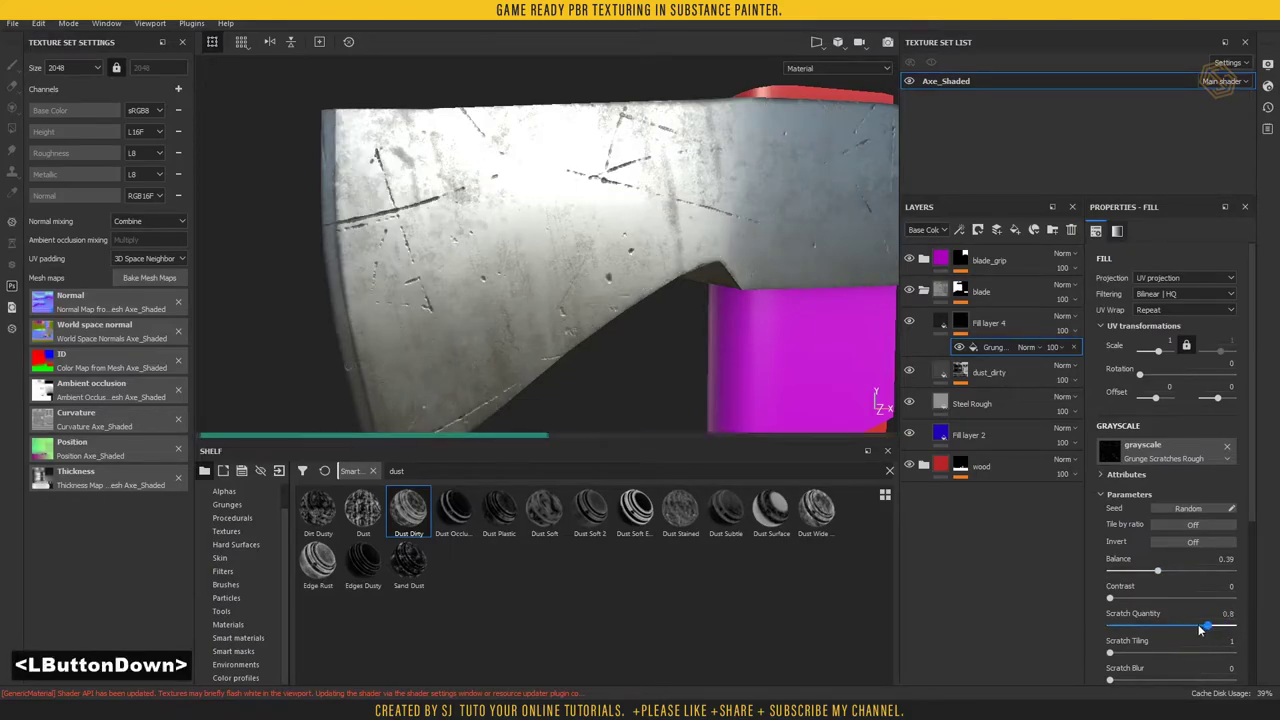
pyautogui.press('ctrl+z')
# - Narrow the scratch width and shorten the scratch length slightly
pyautogui.scroll(-3)
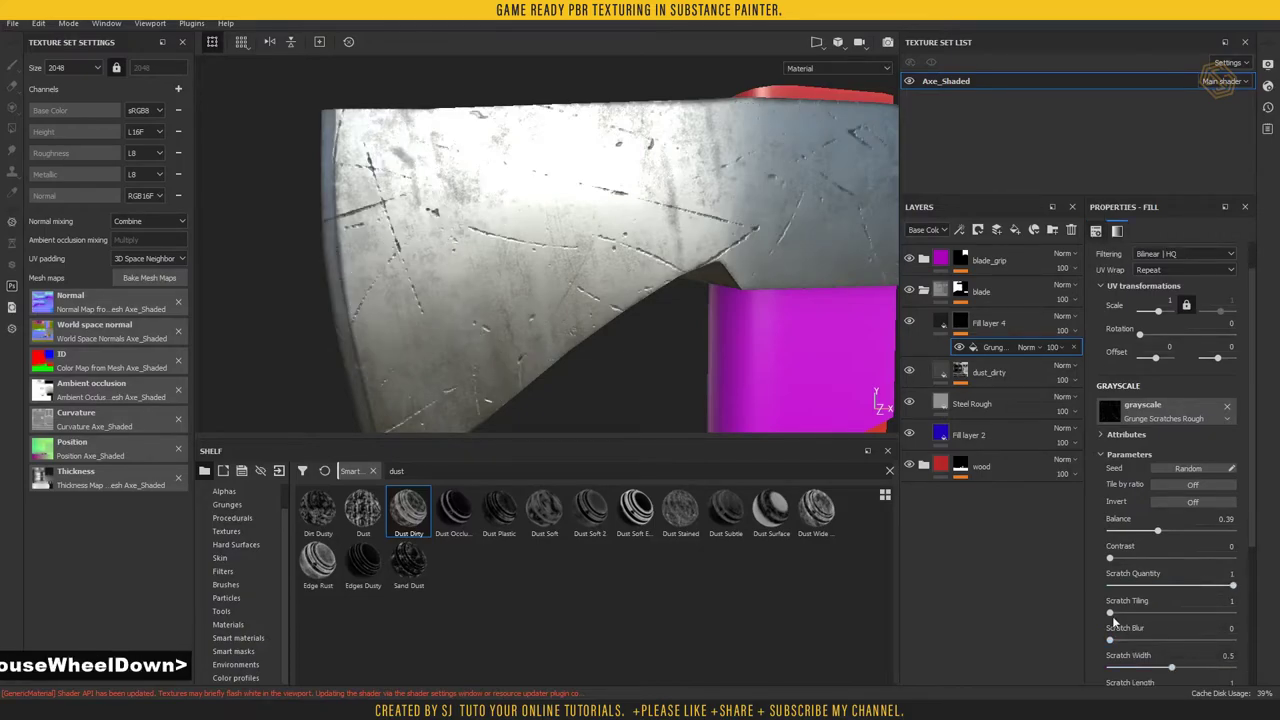
pyautogui.scroll(-3)
pyautogui.click(1163, 630)
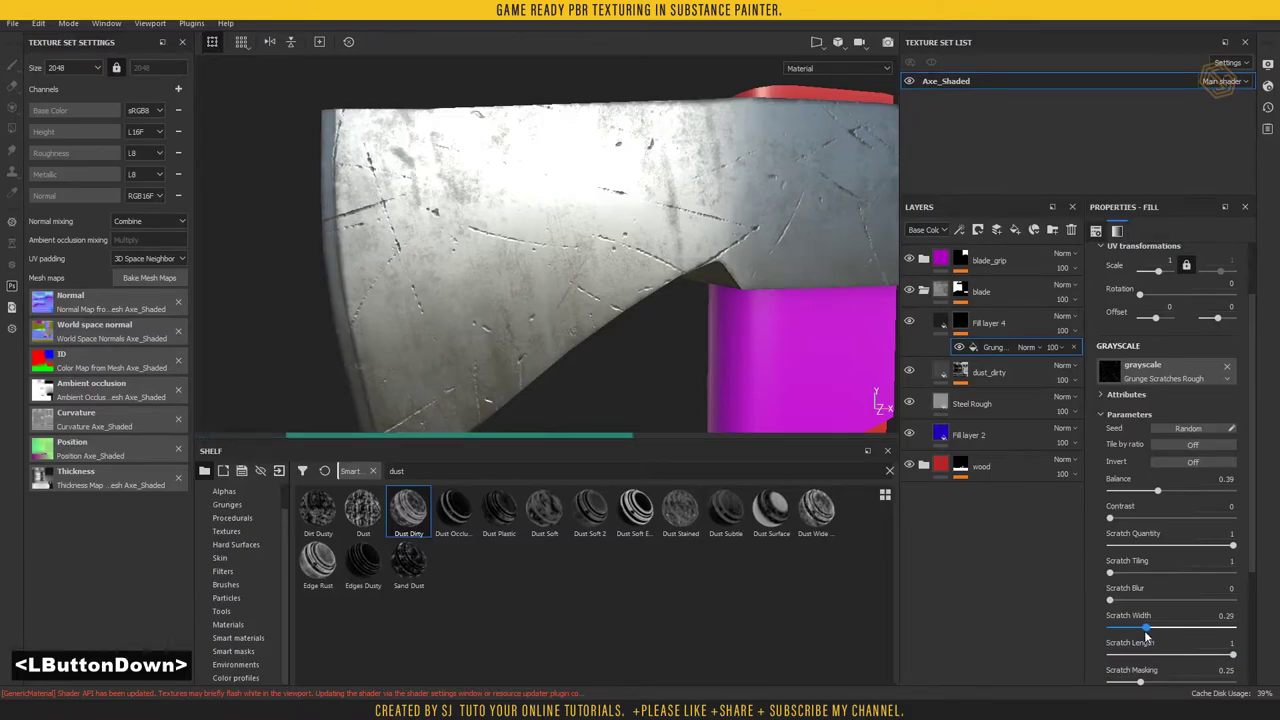
pyautogui.scroll(-3)
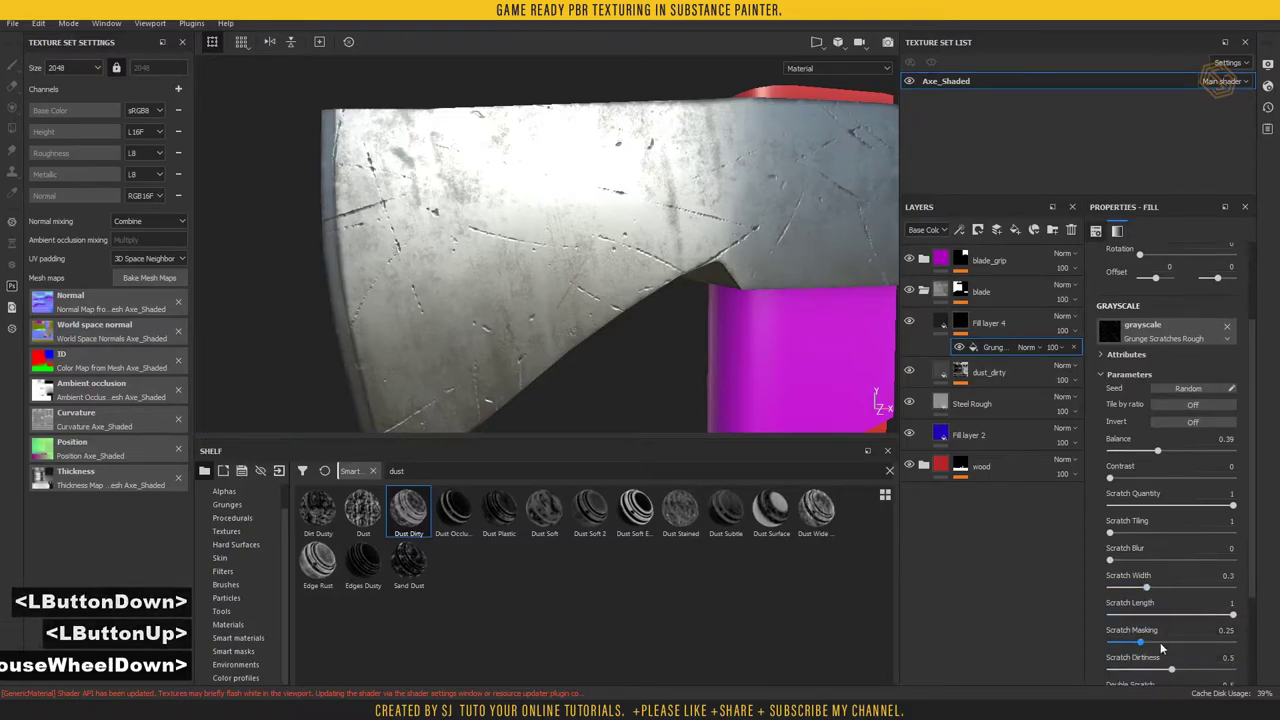
pyautogui.scroll(-3)
pyautogui.click(1223, 620)
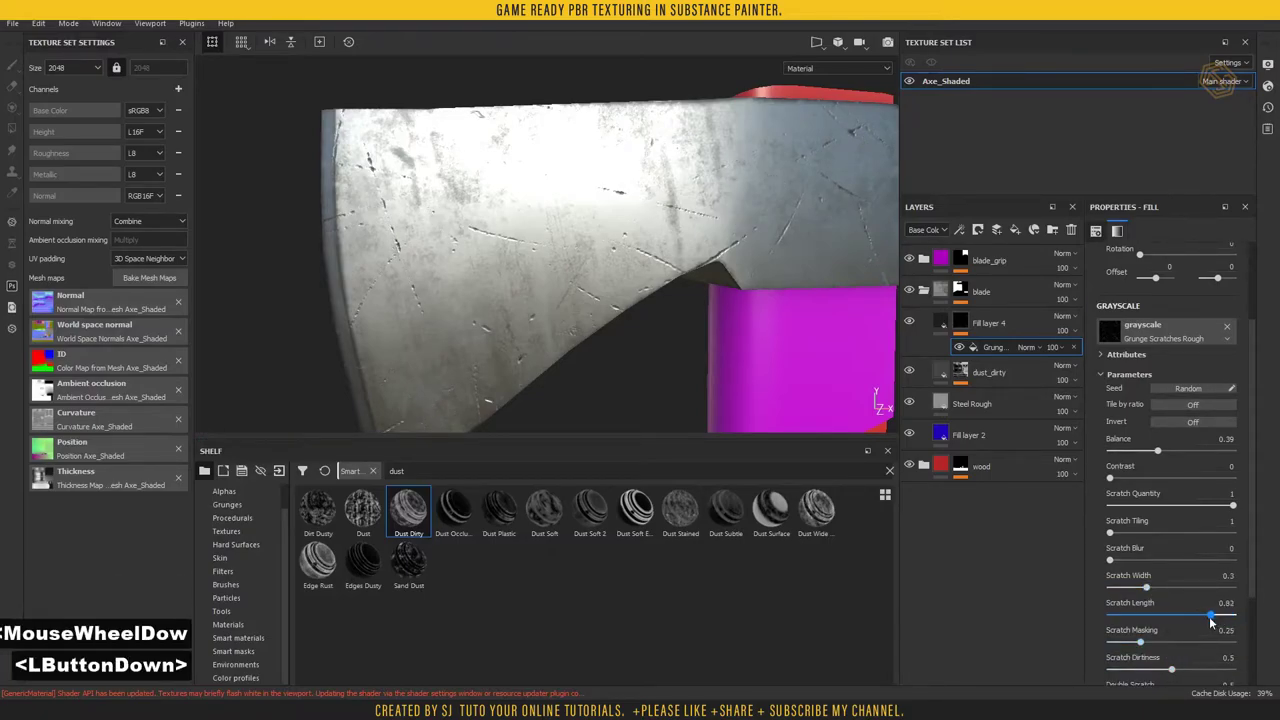
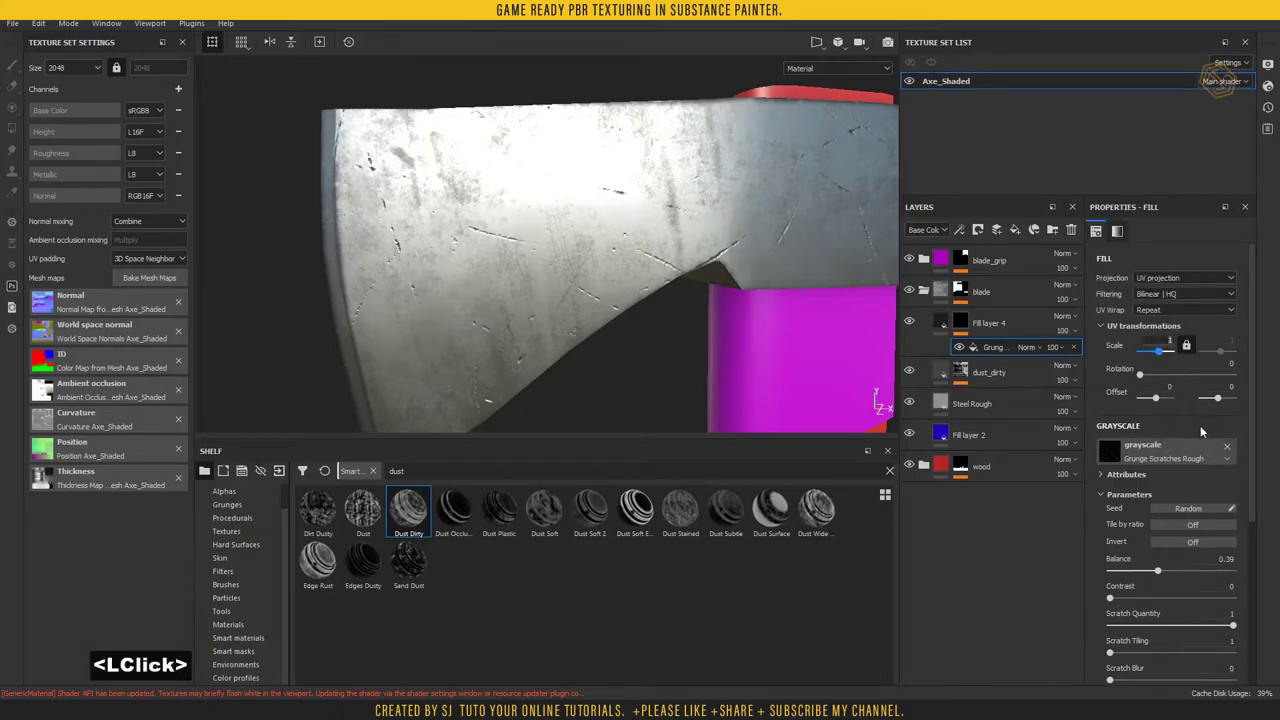
# - Set the scratch UV scale to 2 and re-randomise the pattern seed twice
pyautogui.press('2')
pyautogui.press('Return')
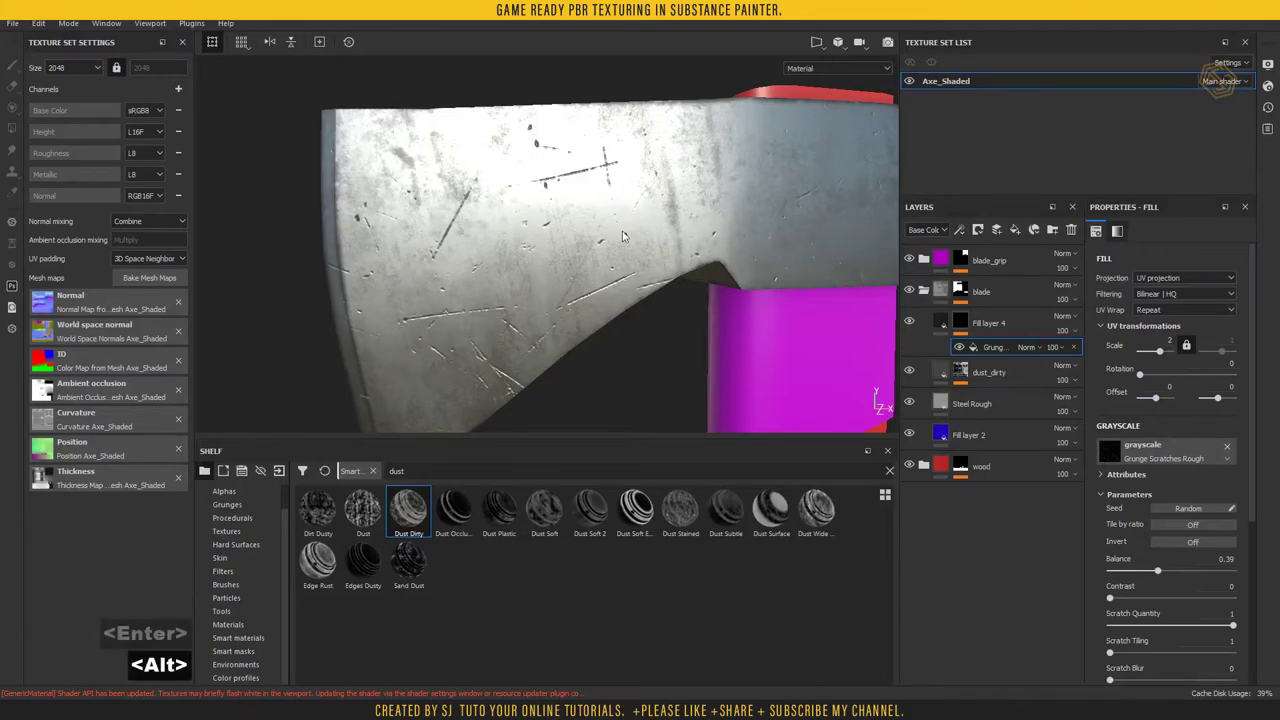
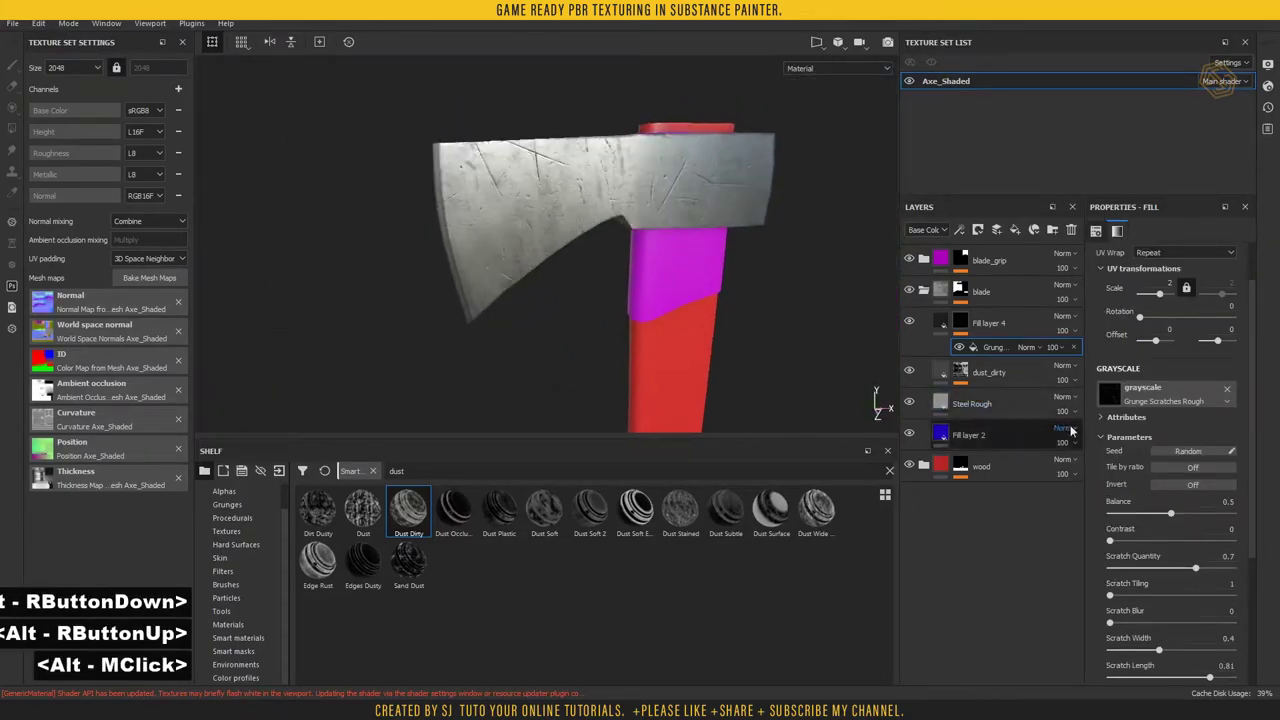
pyautogui.click(1192, 453)
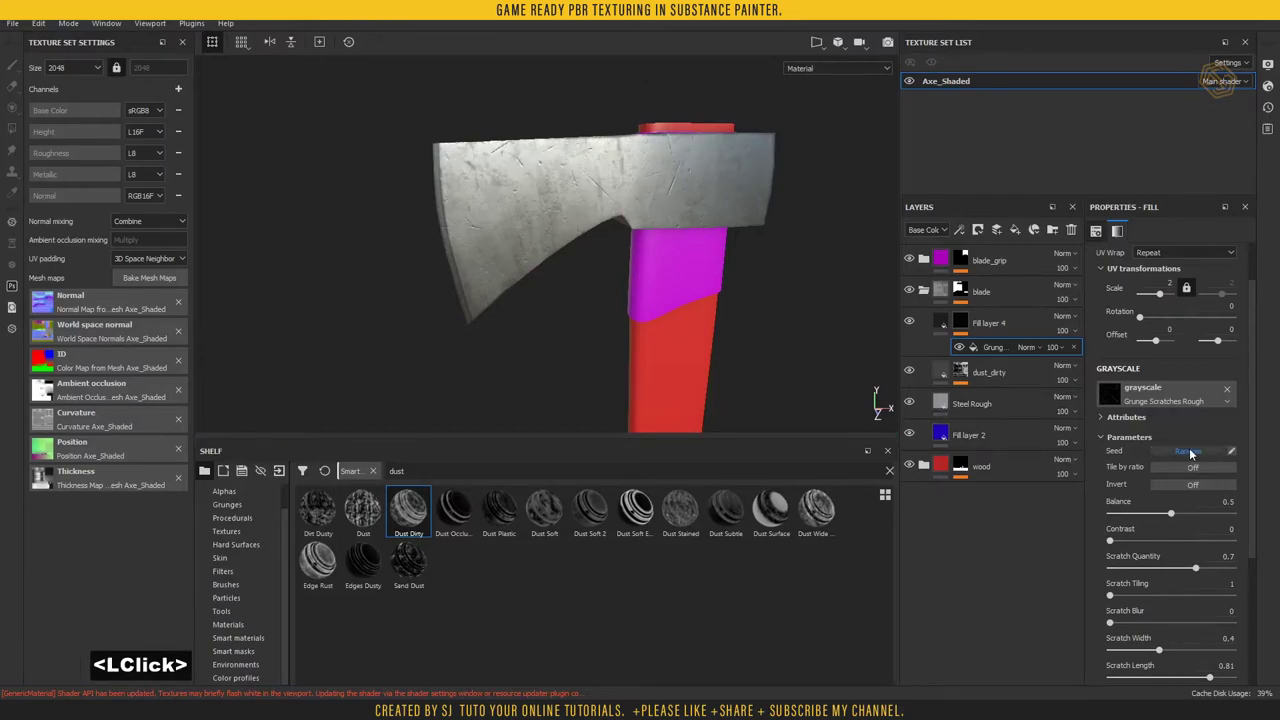
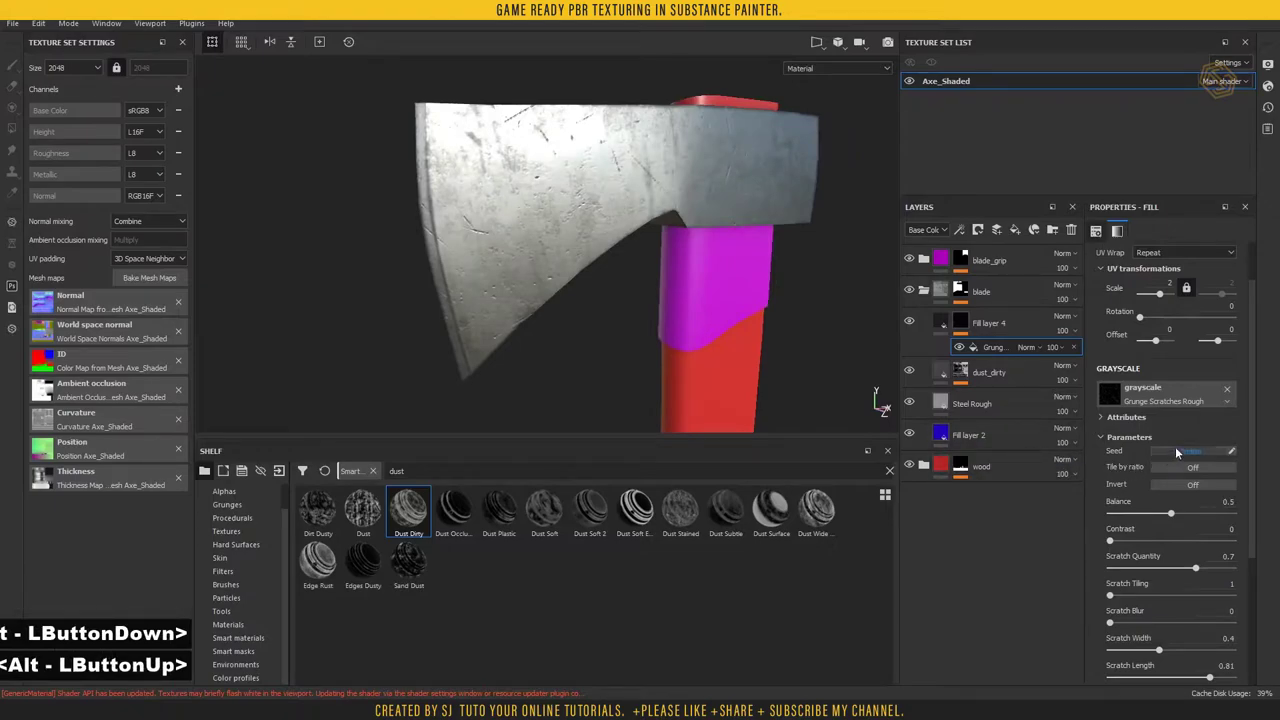
pyautogui.click(1177, 449)
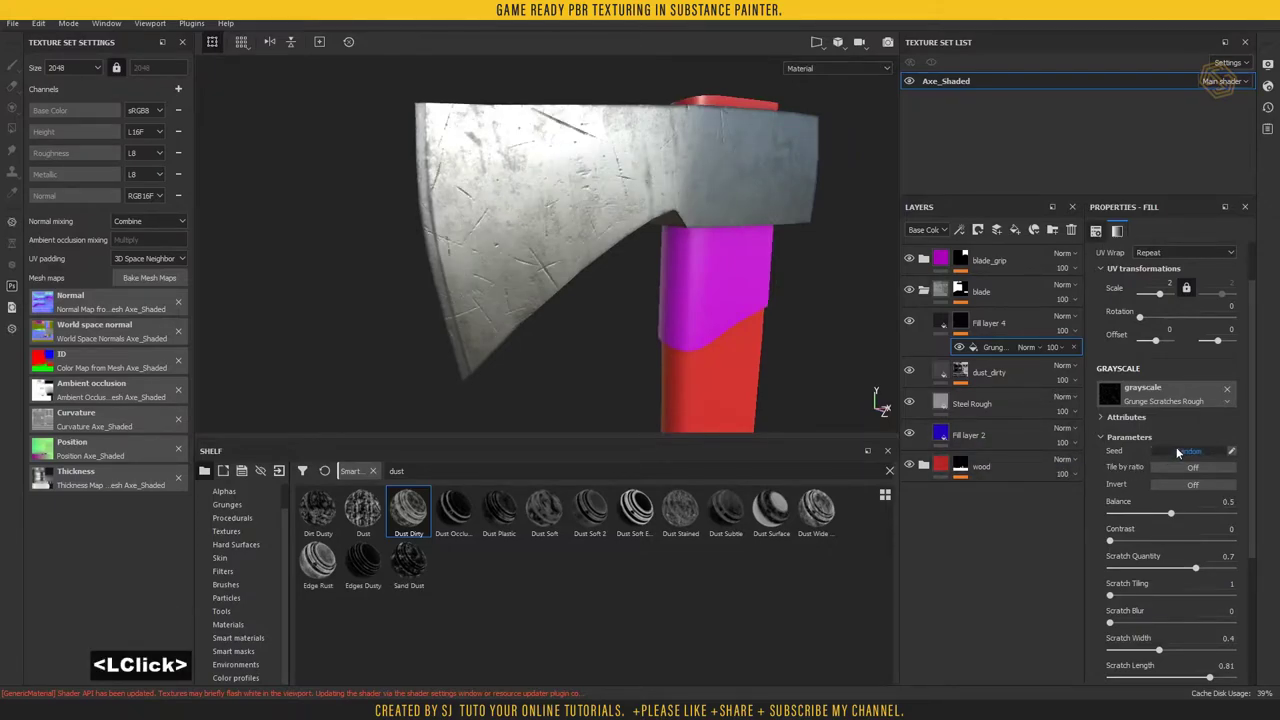
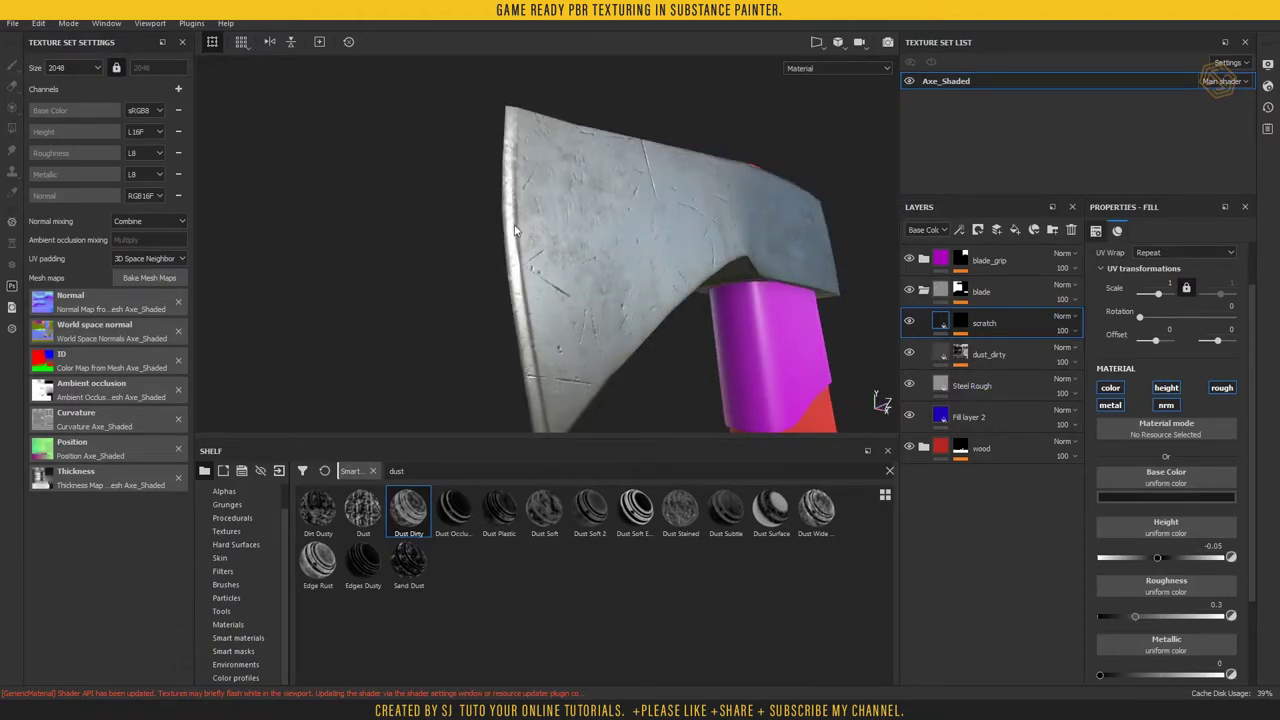
# - Select dust_dirty and add a paint effect to its mask, then select that effect
pyautogui.click(726, 333)
pyautogui.middleClick(703, 313)
pyautogui.click(967, 358)
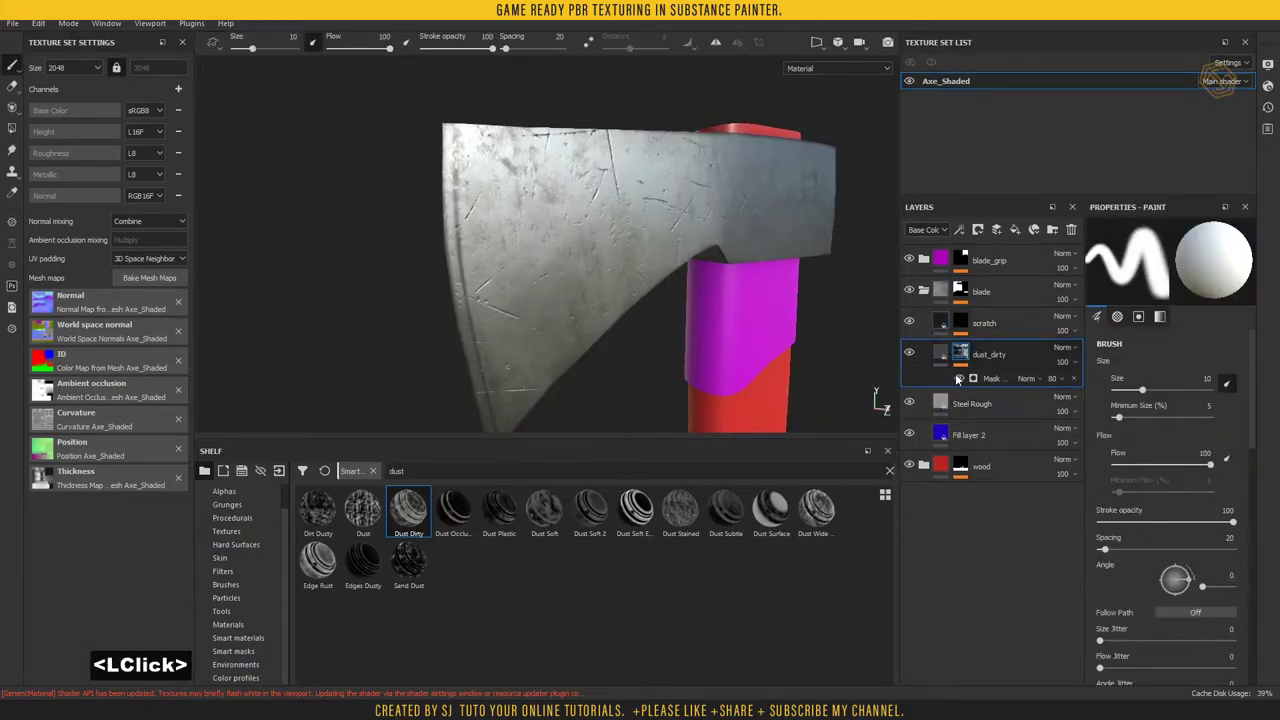
pyautogui.rightClick(963, 357)
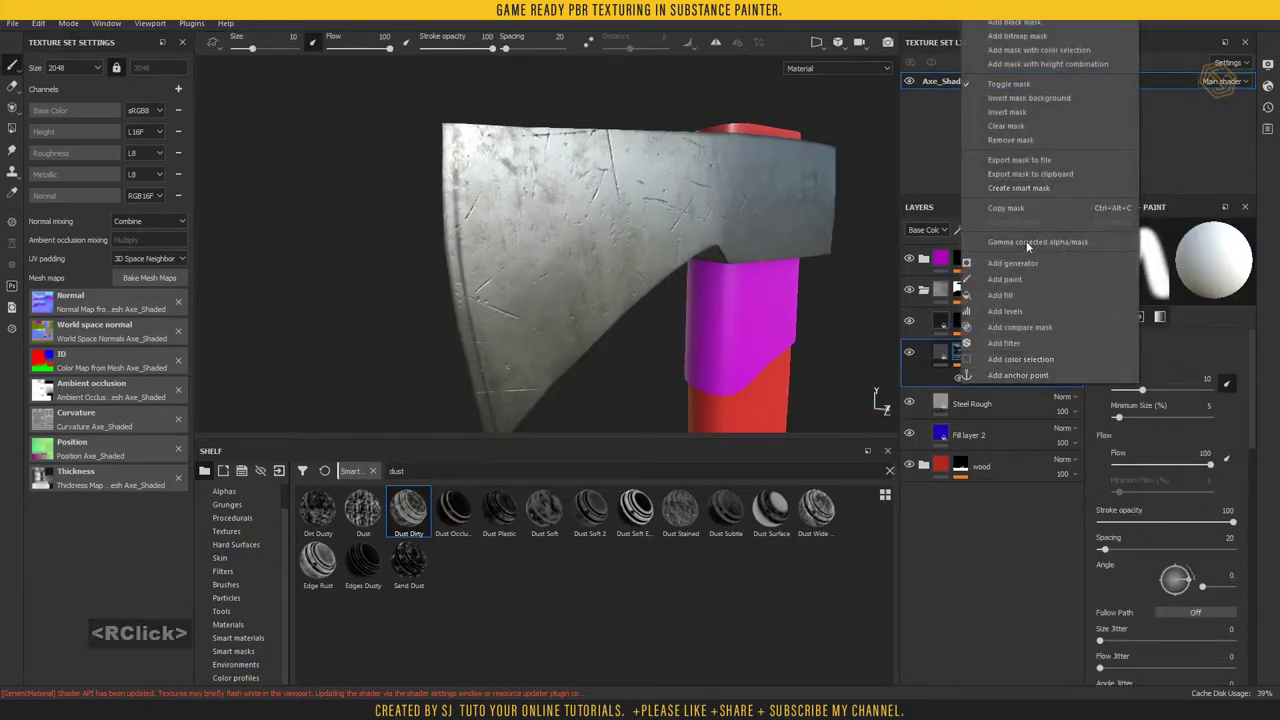
pyautogui.click(1030, 279)
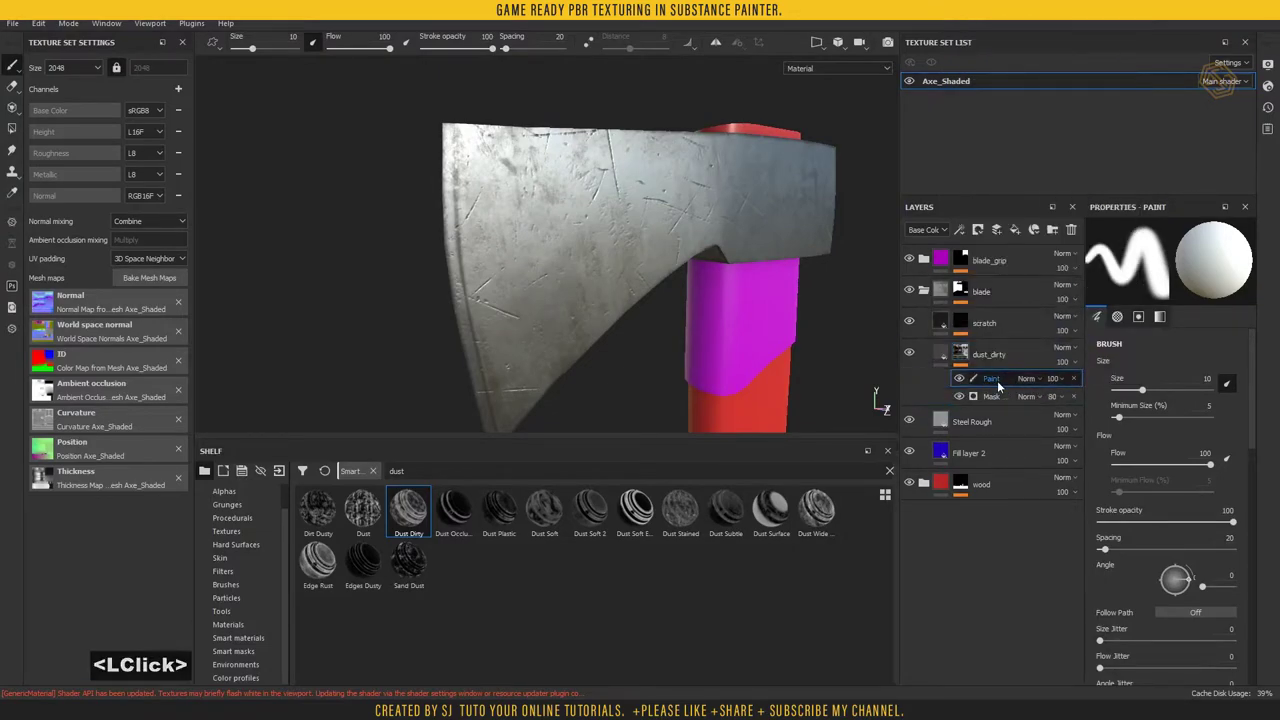
pyautogui.click(1008, 381)
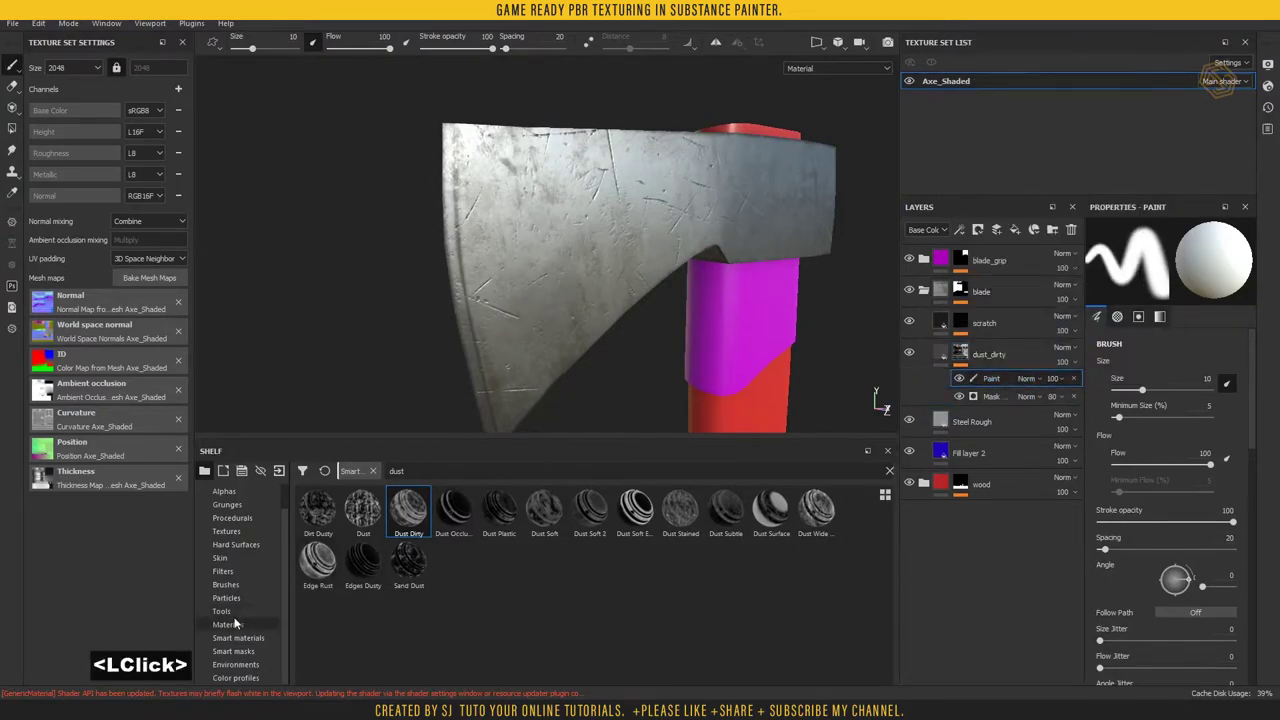
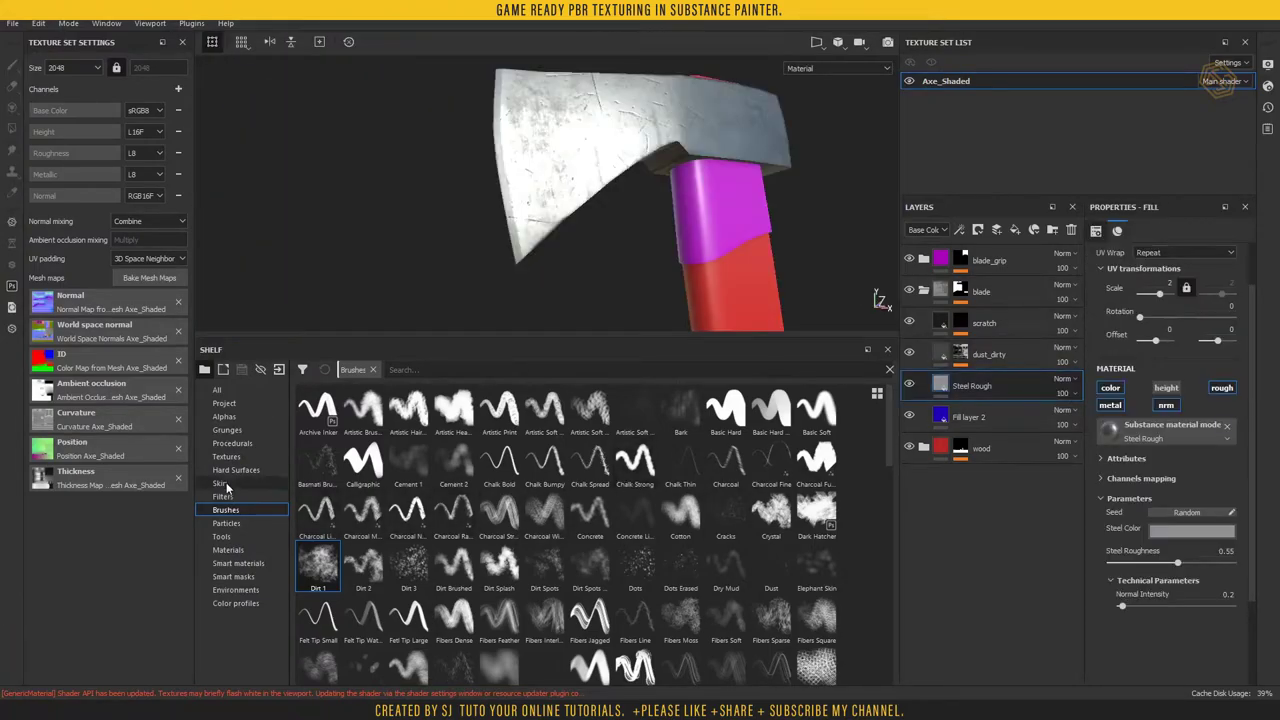
# - Bring Iron Shiny from the materials shelf above Steel Rough and rotate its projection
pyautogui.click(240, 554)
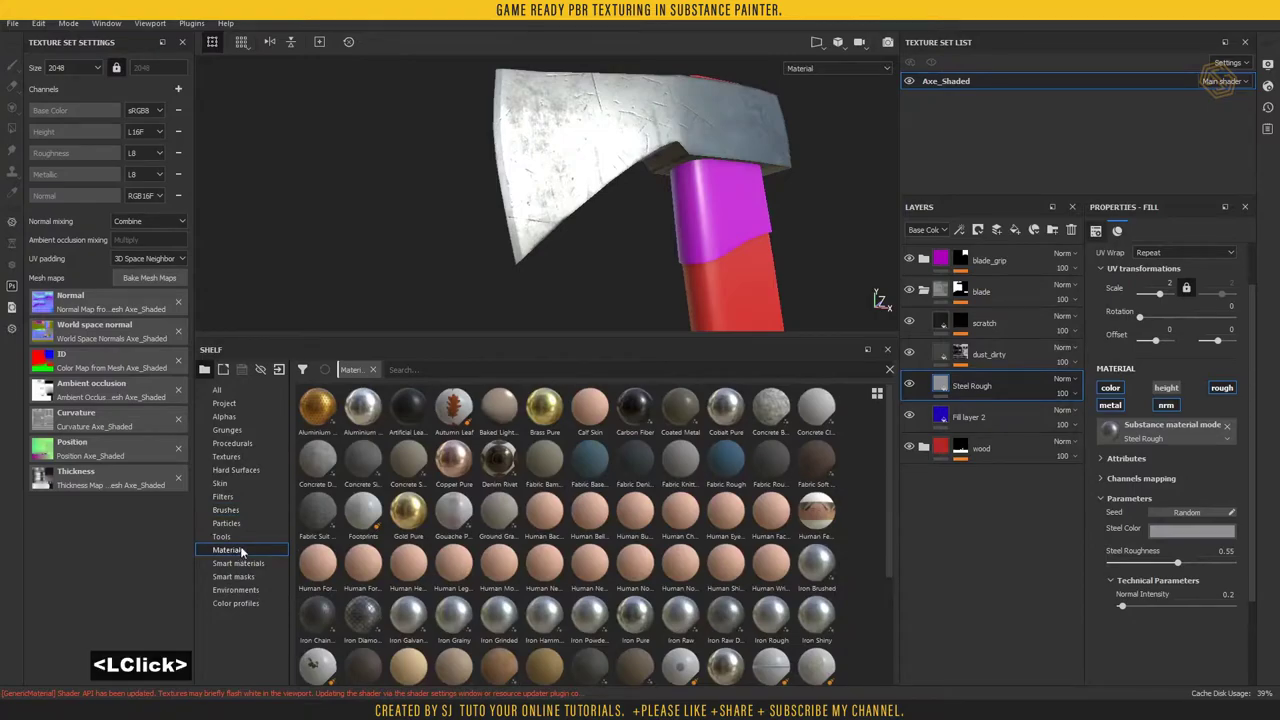
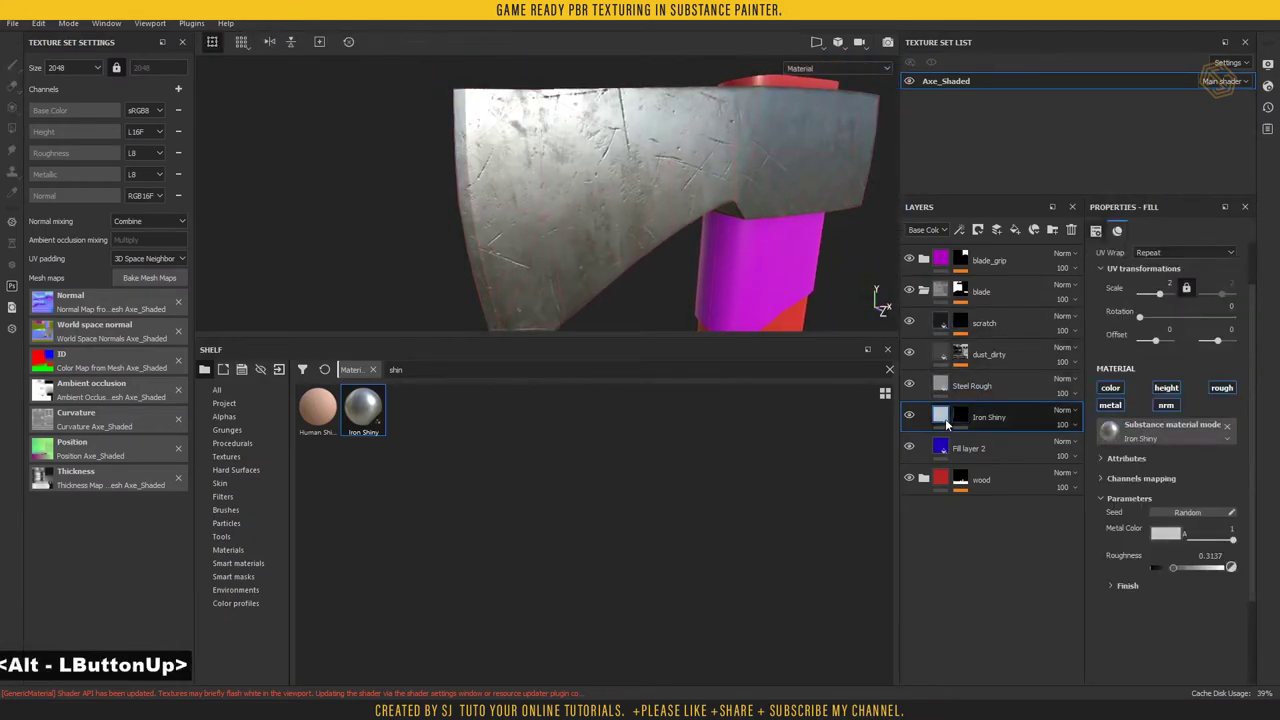
pyautogui.click(1128, 319)
pyautogui.click(1143, 318)
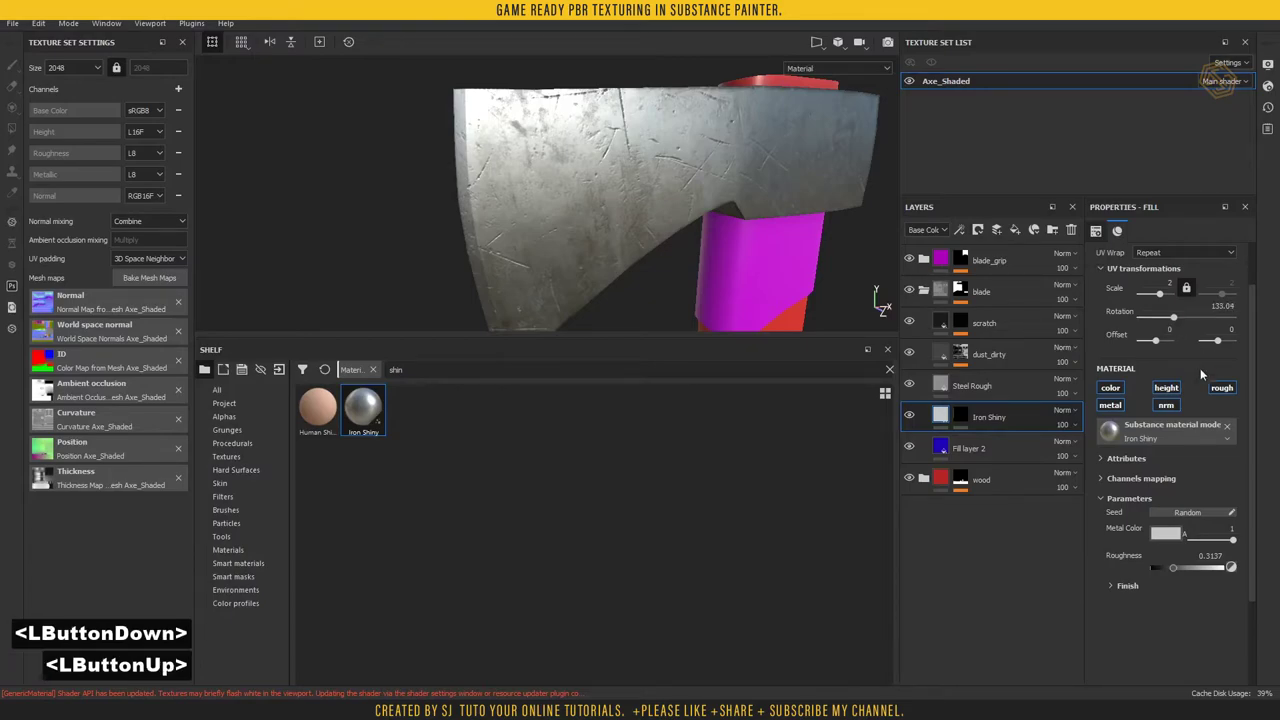
pyautogui.click(1177, 572)
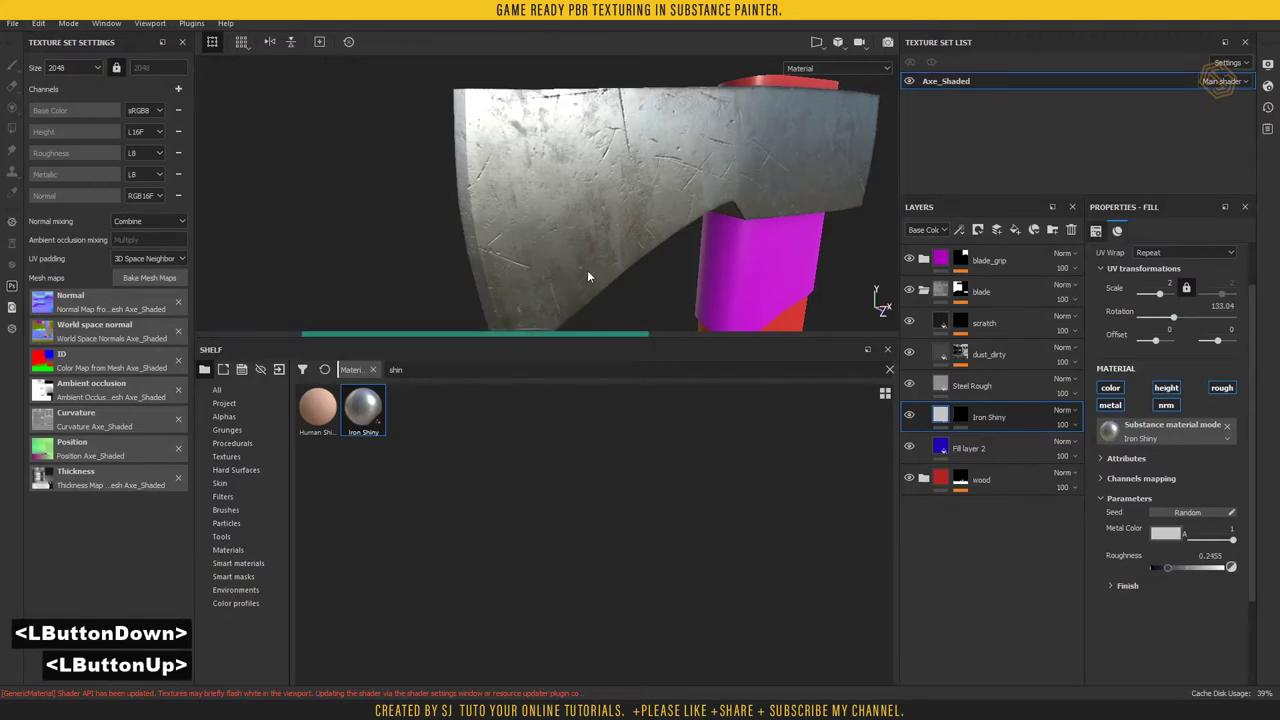
# - Lower Iron Shiny roughness to 0.2, blend it as Overlay and select the blade layers together
pyautogui.doubleClick(1008, 422)
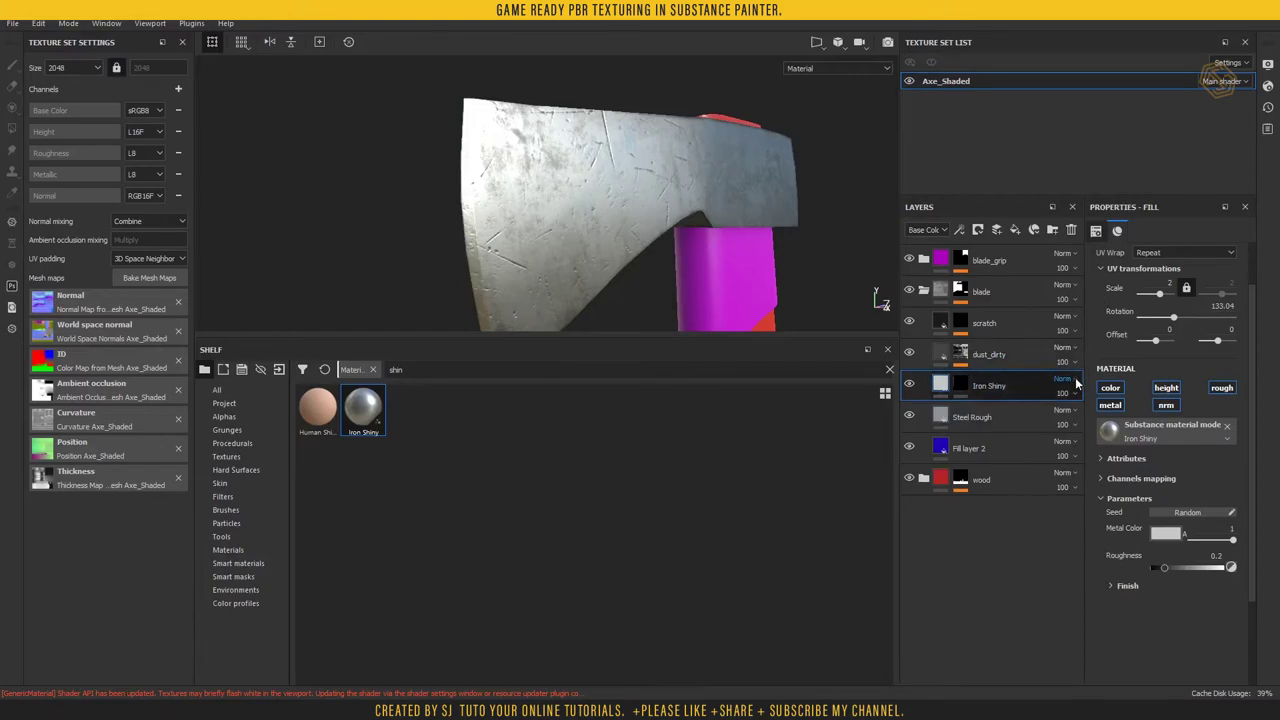
pyautogui.click(1077, 380)
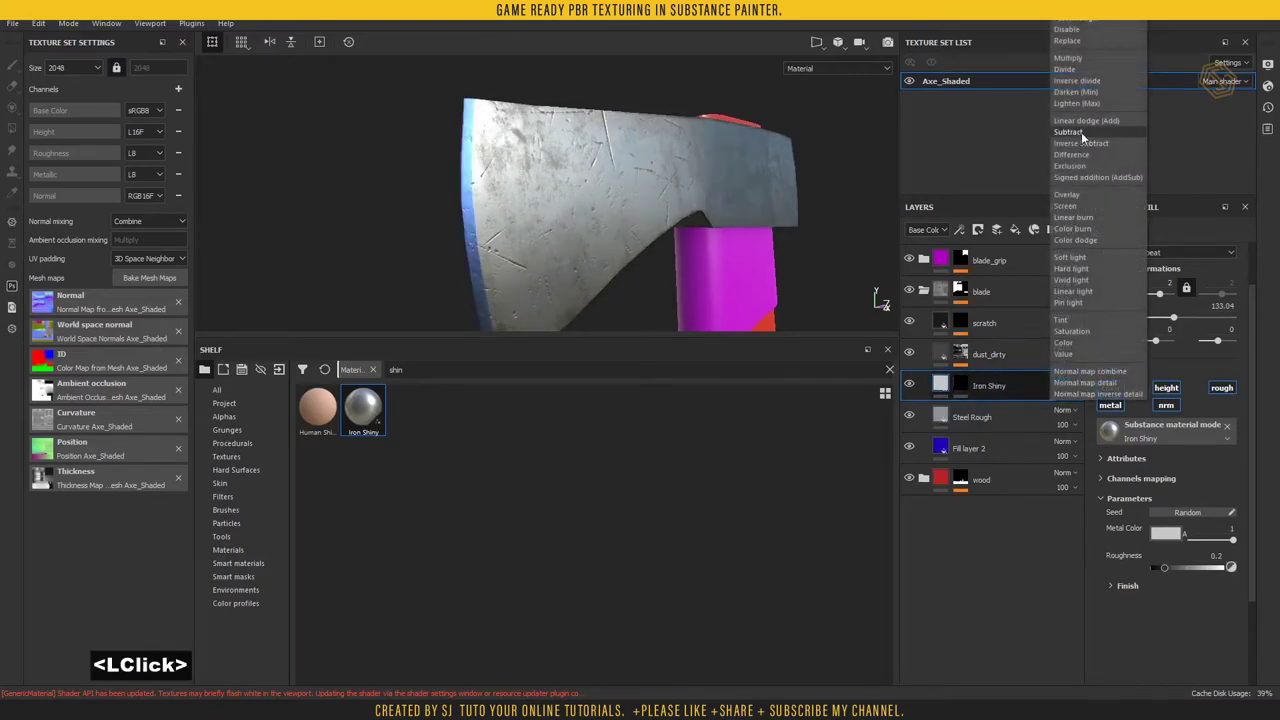
pyautogui.click(992, 420)
pyautogui.click(1008, 356)
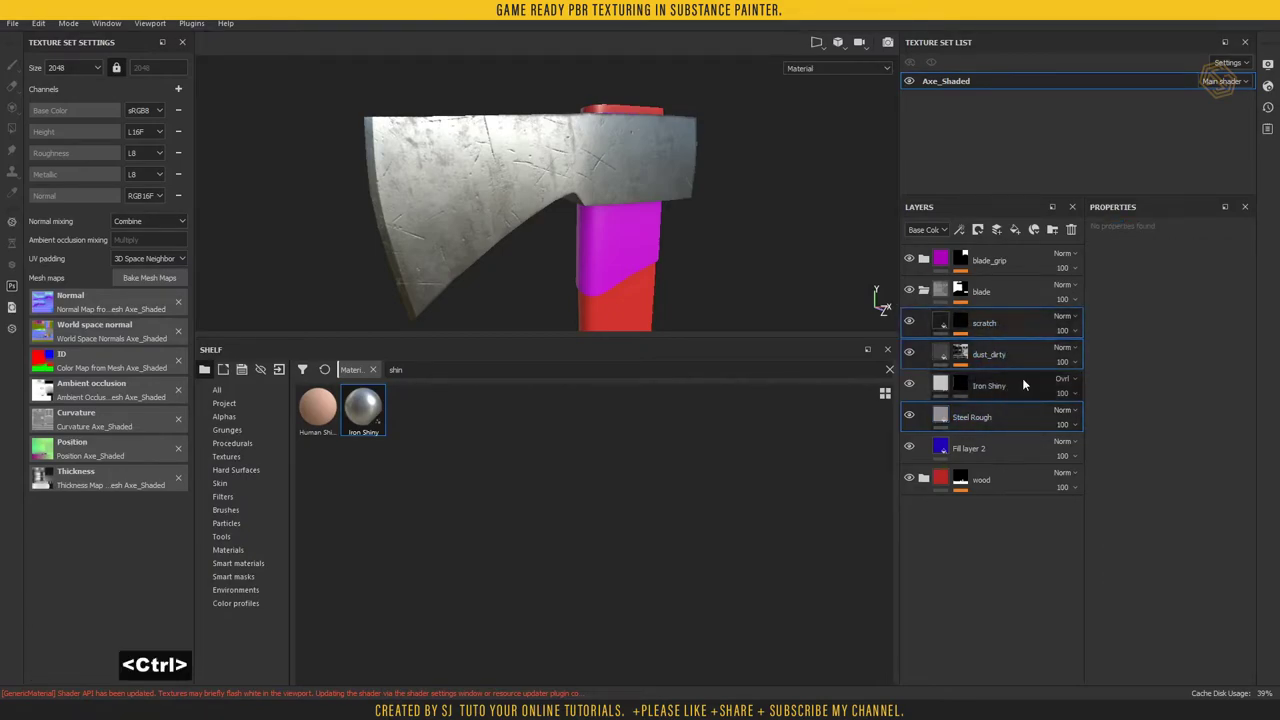
# - Duplicate the steel, dust and scratch layers and move the copies into the blade_grip folder
pyautogui.press('ctrl+d')
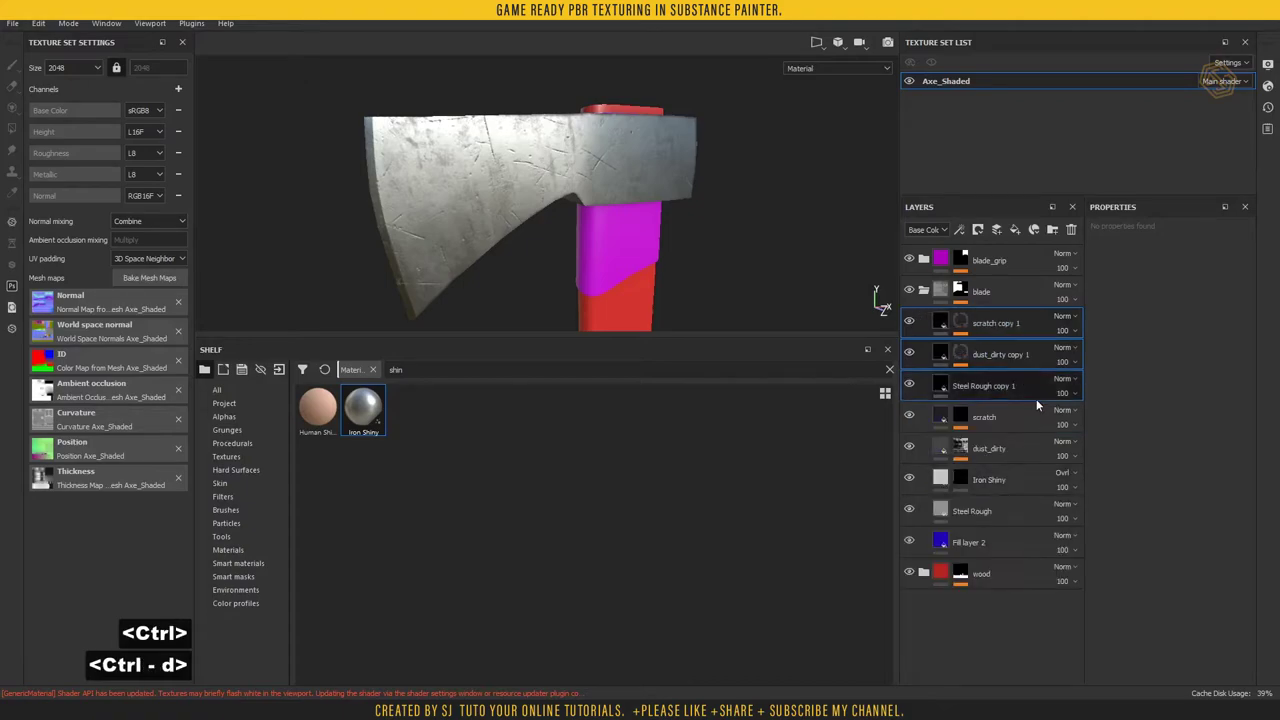
pyautogui.click(1016, 325)
pyautogui.click(994, 298)
pyautogui.click(1009, 307)
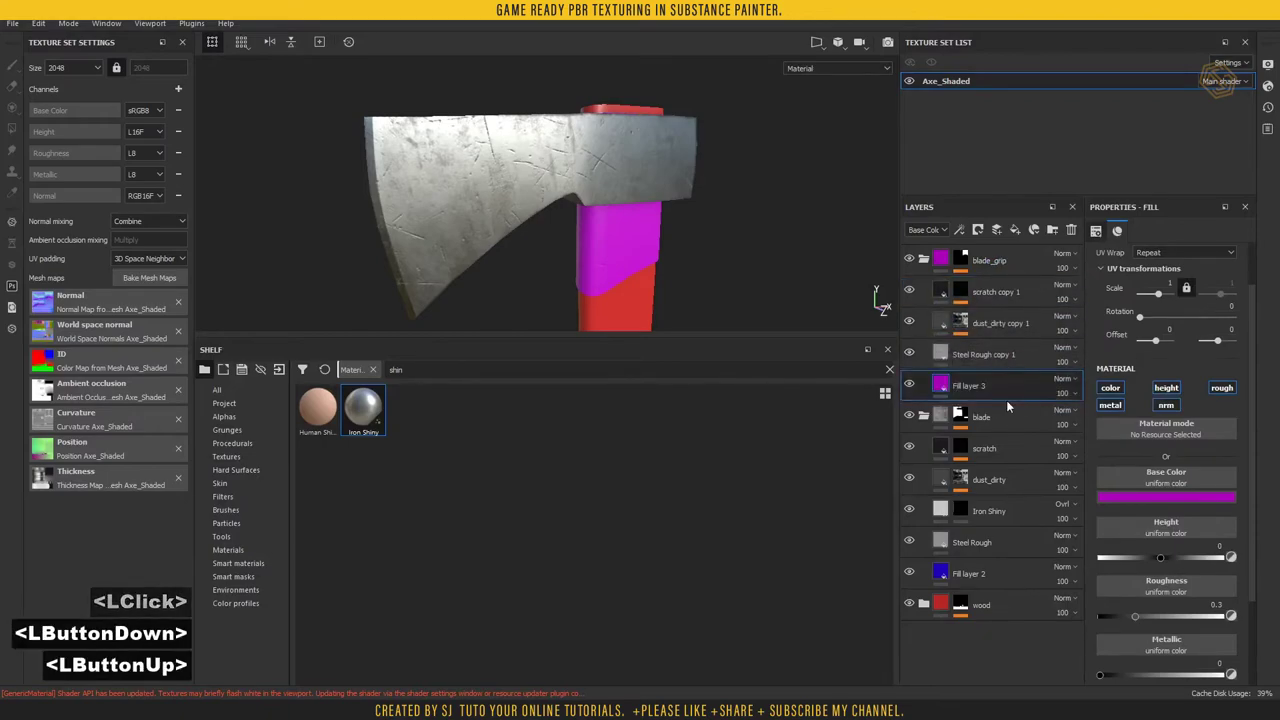
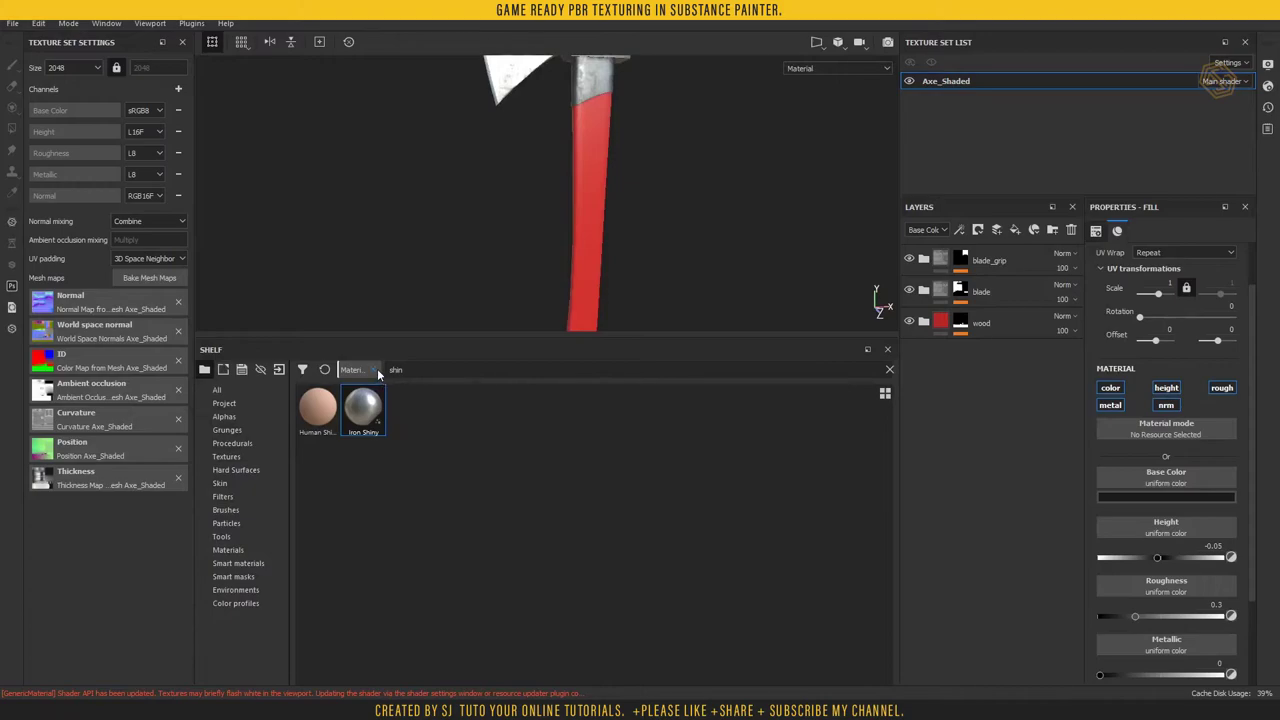
# - Apply Wood Walnut to the handle, tint it lighter orange-brown and set tri-planar projection
pyautogui.click(893, 374)
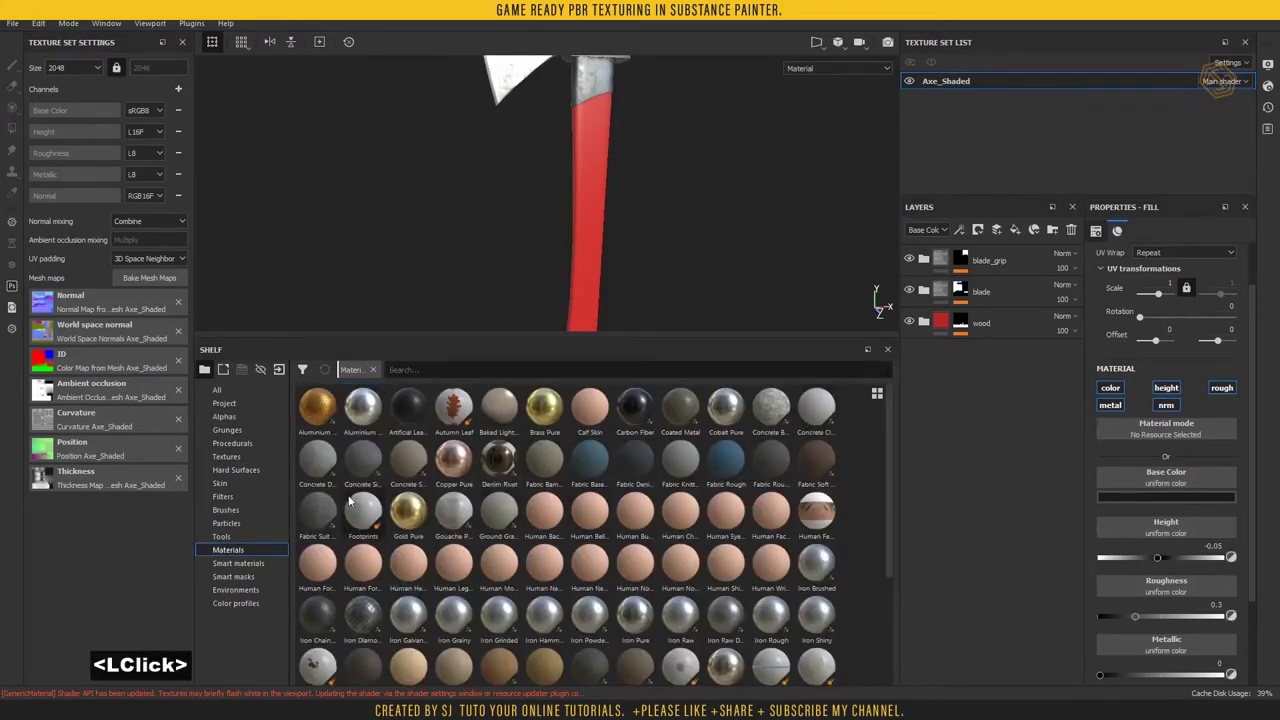
pyautogui.write('woo')
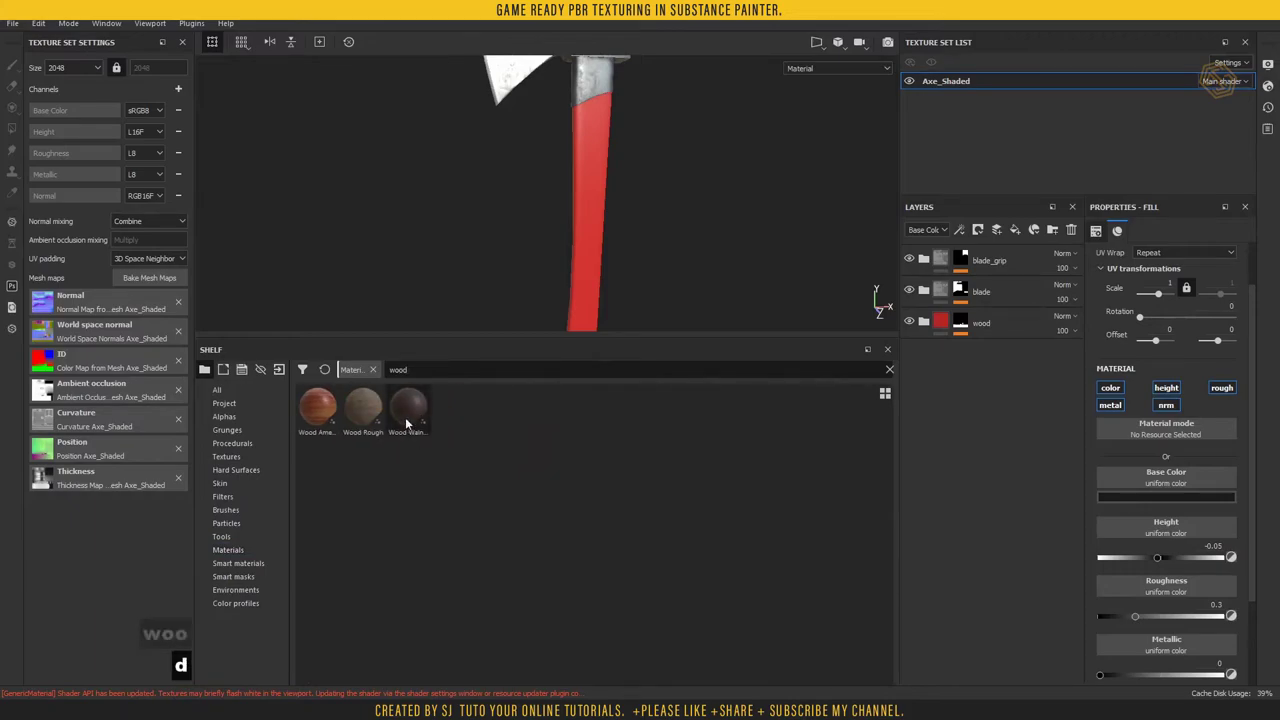
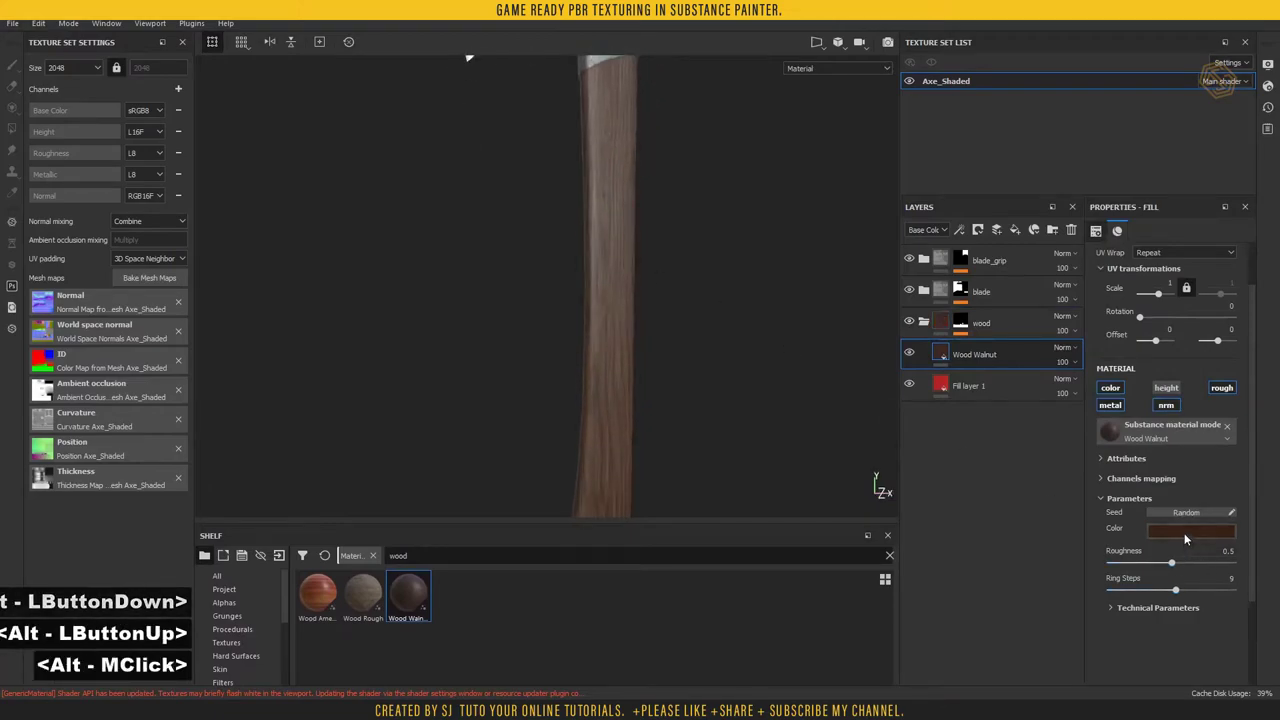
pyautogui.click(1187, 537)
pyautogui.click(1162, 630)
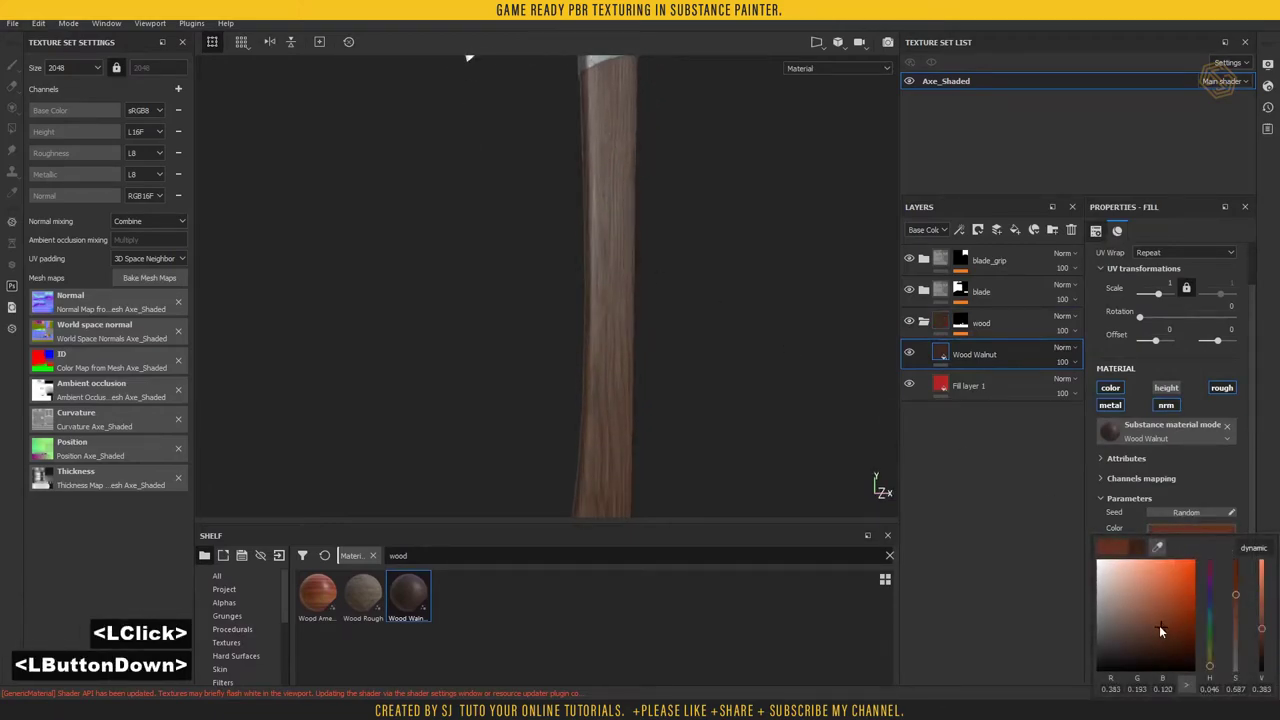
pyautogui.click(1157, 613)
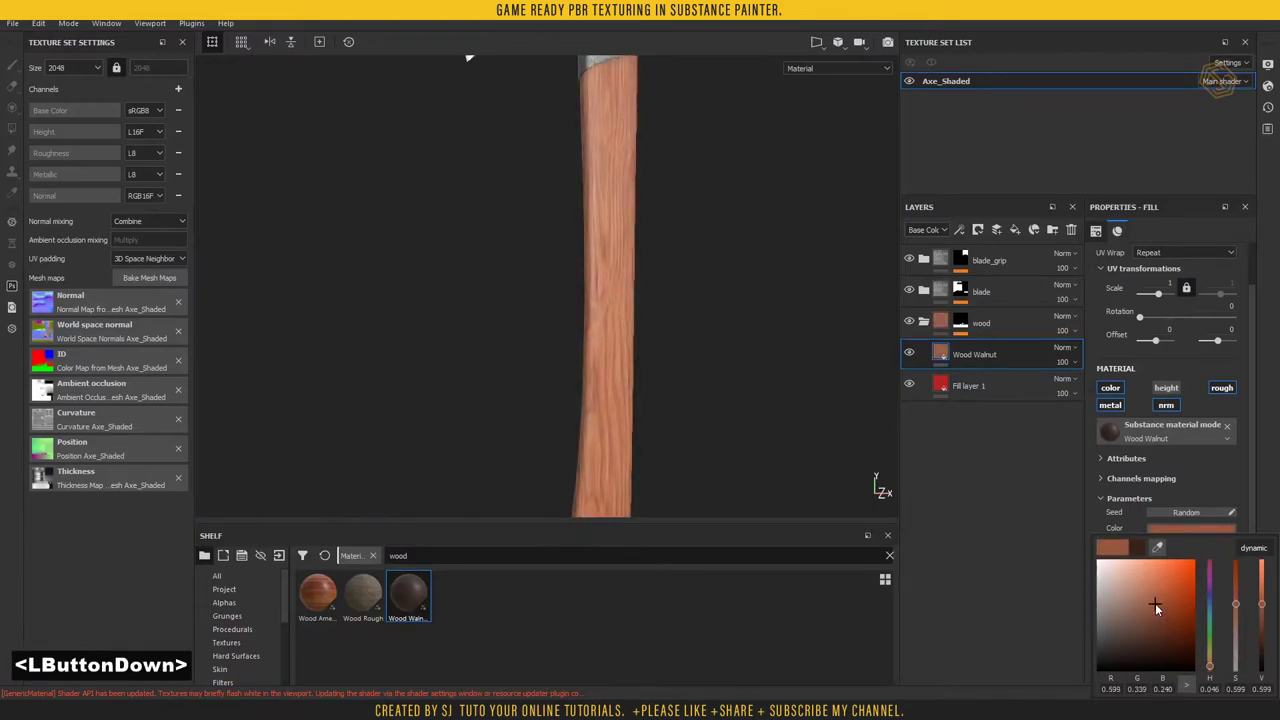
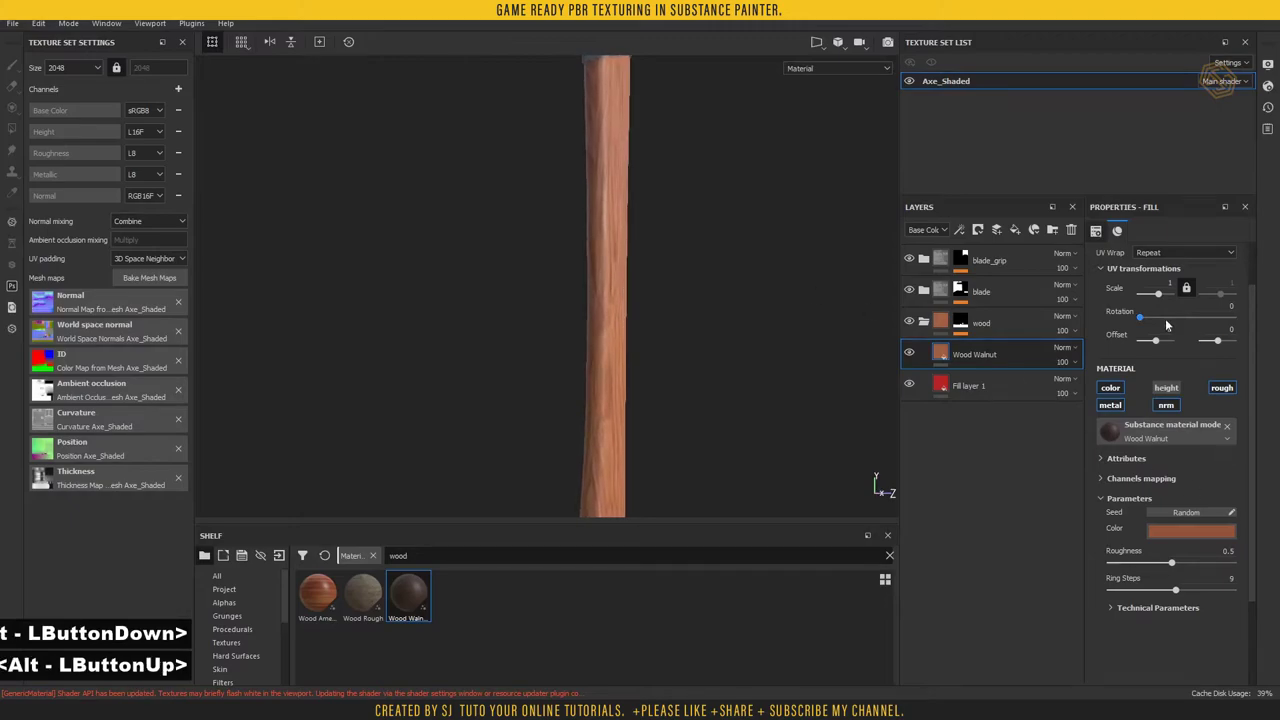
pyautogui.click(1174, 283)
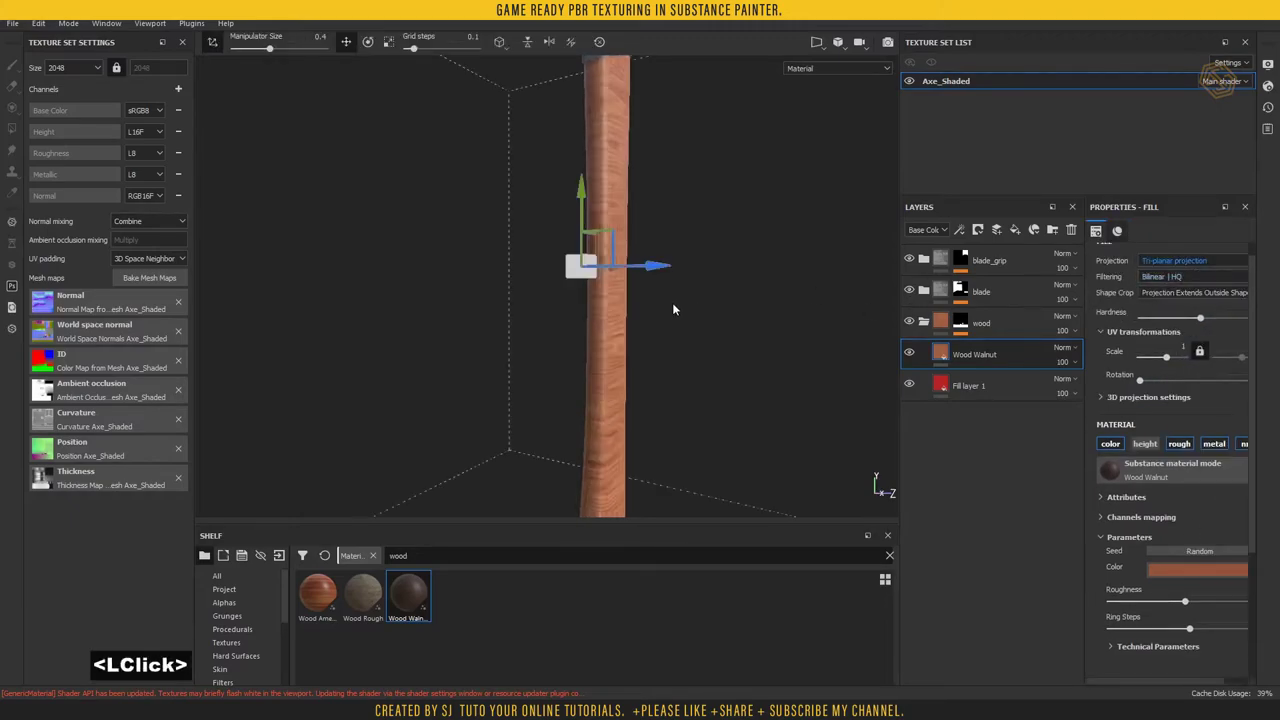
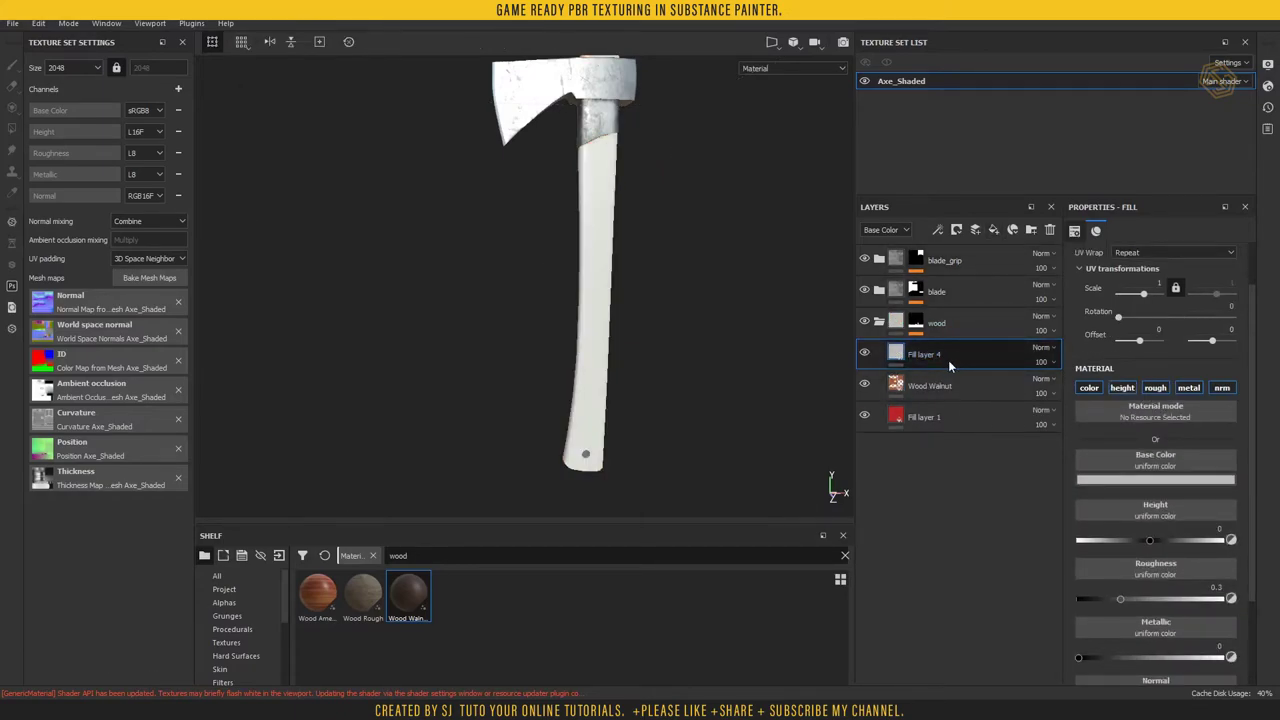
# - Add a fill layer in the wood folder with a dark grey base colour
pyautogui.scroll(-3)
pyautogui.scroll(3)
pyautogui.click(1148, 490)
pyautogui.click(1268, 547)
pyautogui.click(1264, 572)
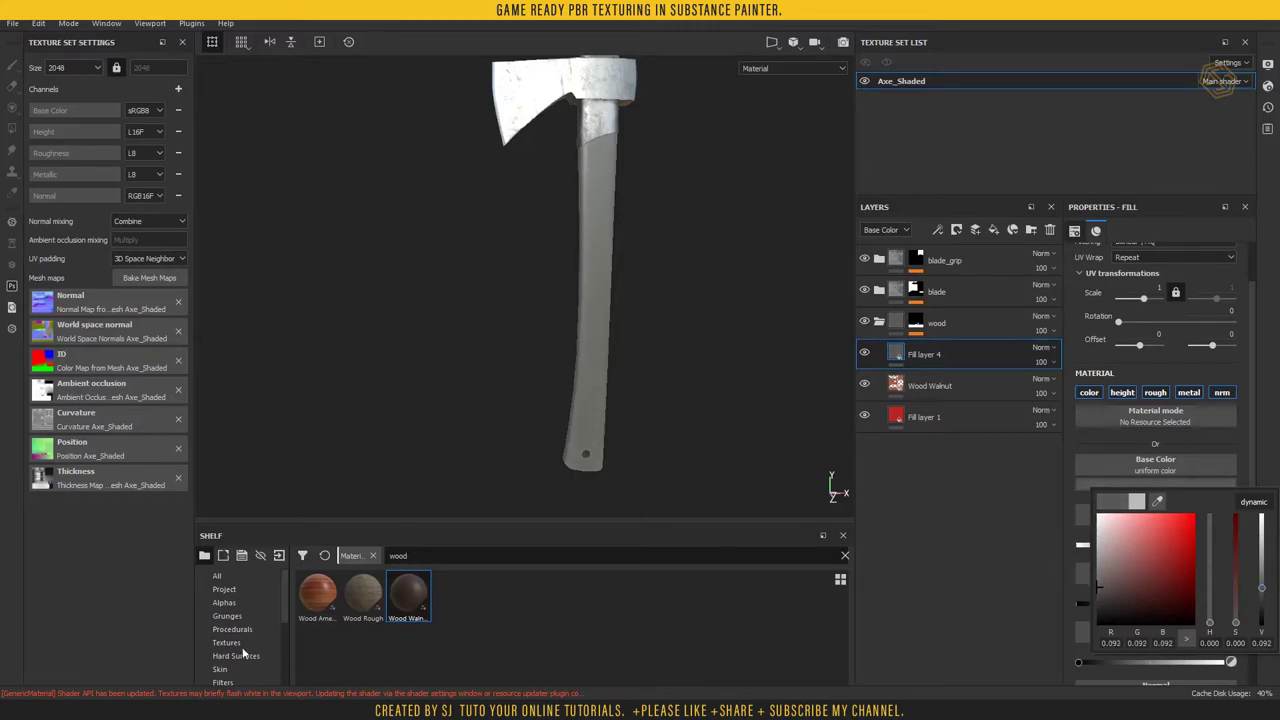
pyautogui.scroll(-3)
pyautogui.click(289, 614)
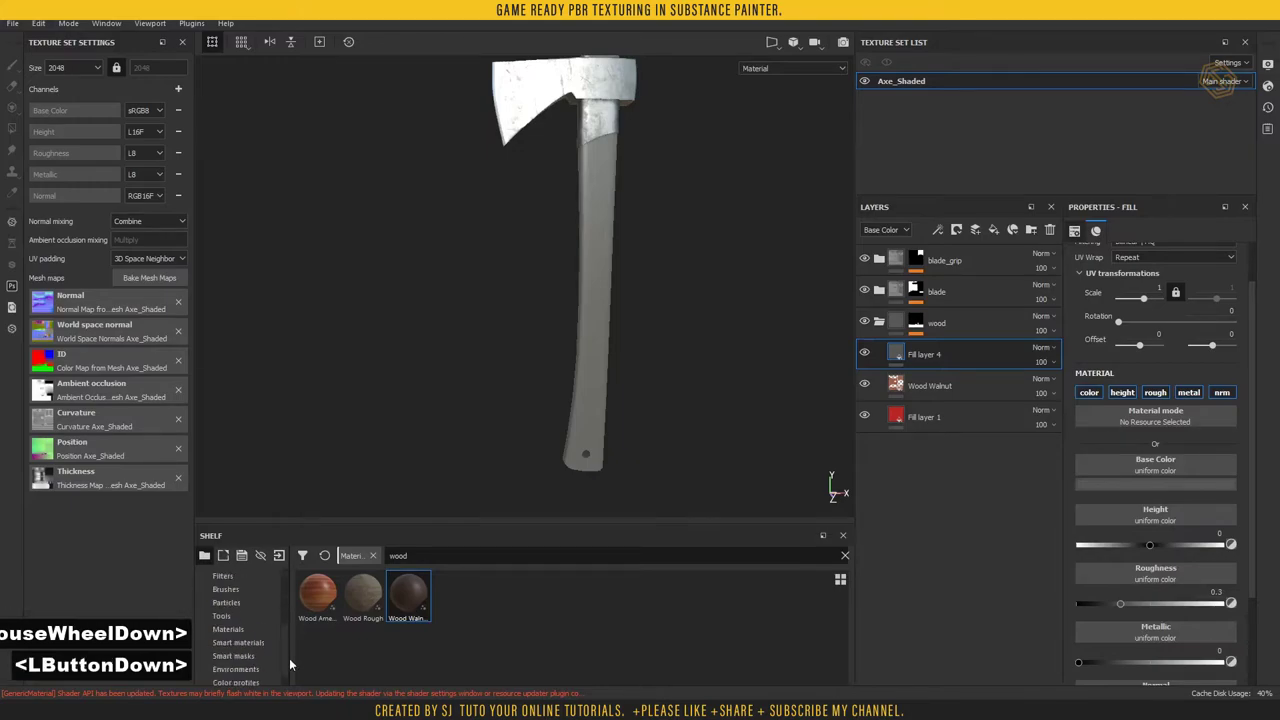
# - Apply the Soft Dirt smart mask to it and tweak the generator's texture amount
pyautogui.click(240, 648)
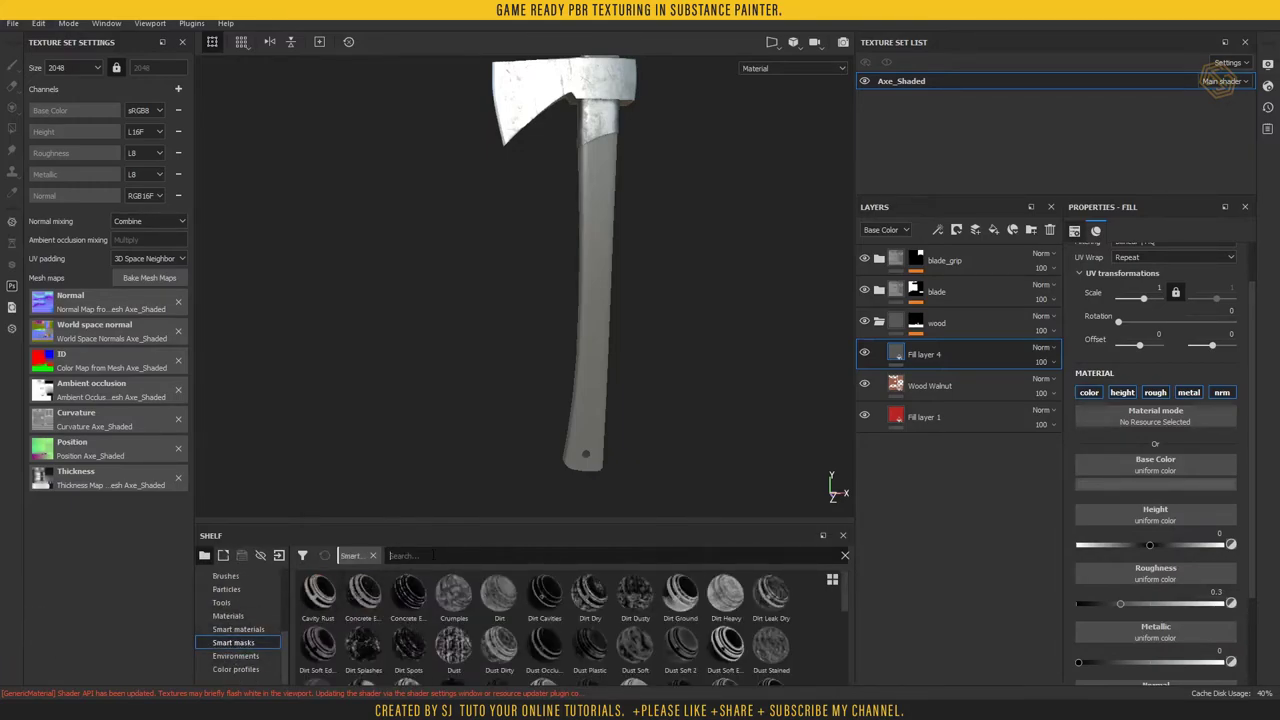
pyautogui.write('so')
pyautogui.write('t')
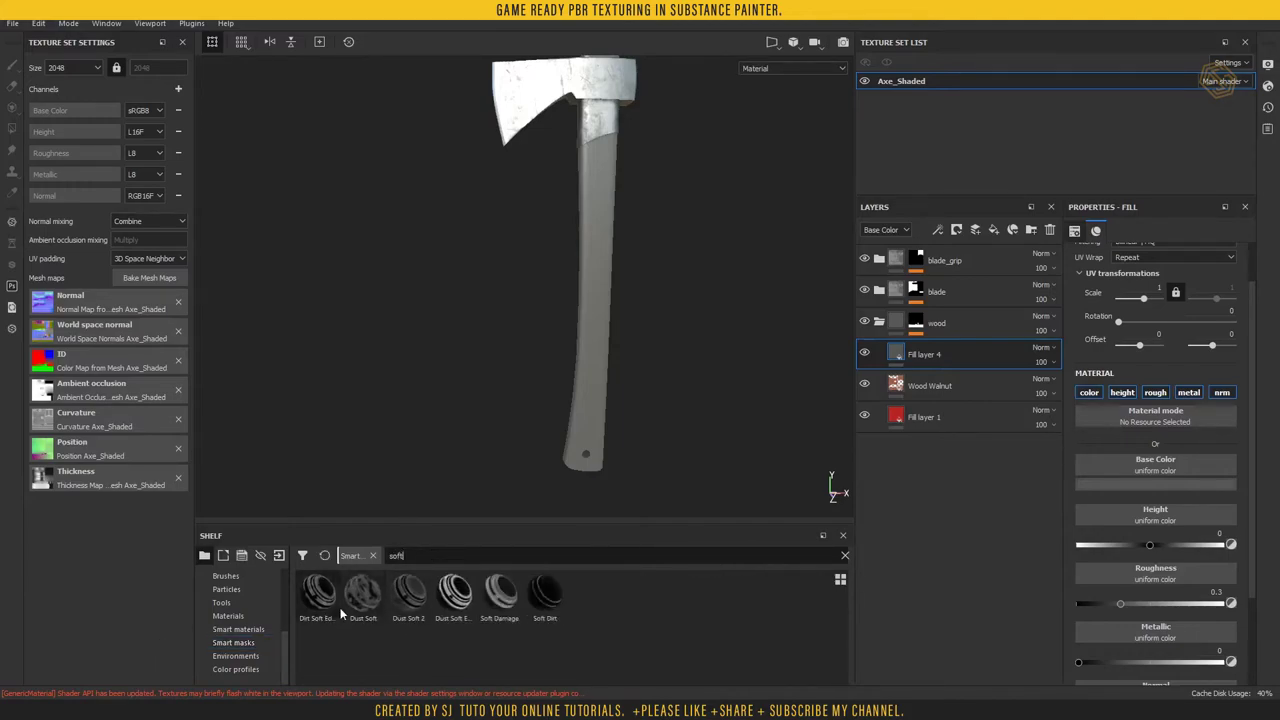
pyautogui.click(360, 605)
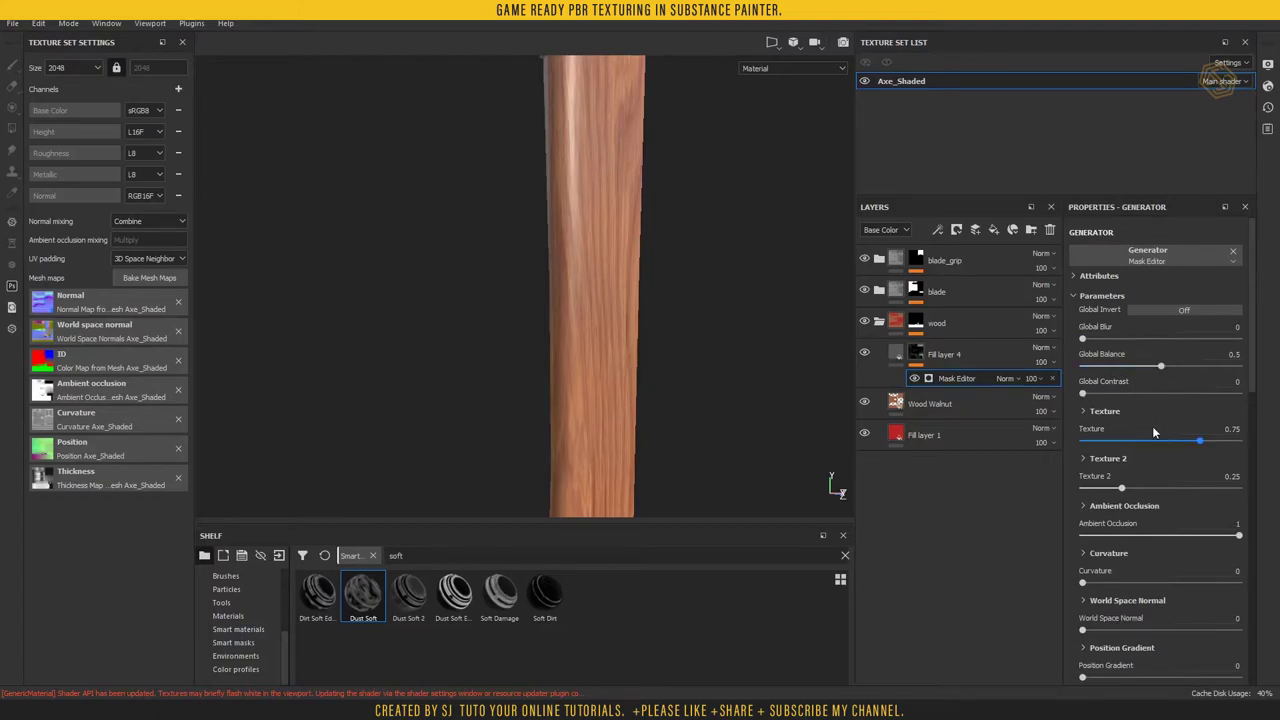
pyautogui.click(1105, 393)
pyautogui.click(1131, 392)
pyautogui.click(867, 353)
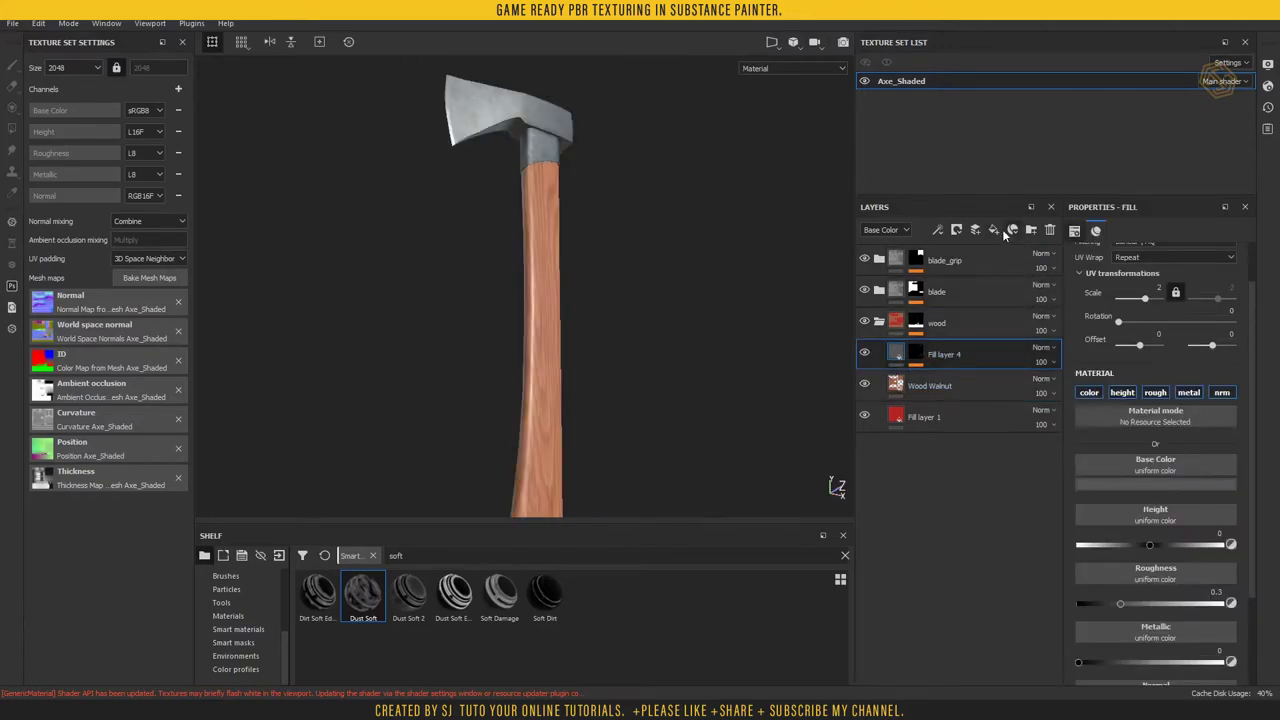
# - Add a grey Fill layer 5 and apply the Dust Dirty mask preset to it
pyautogui.click(1003, 231)
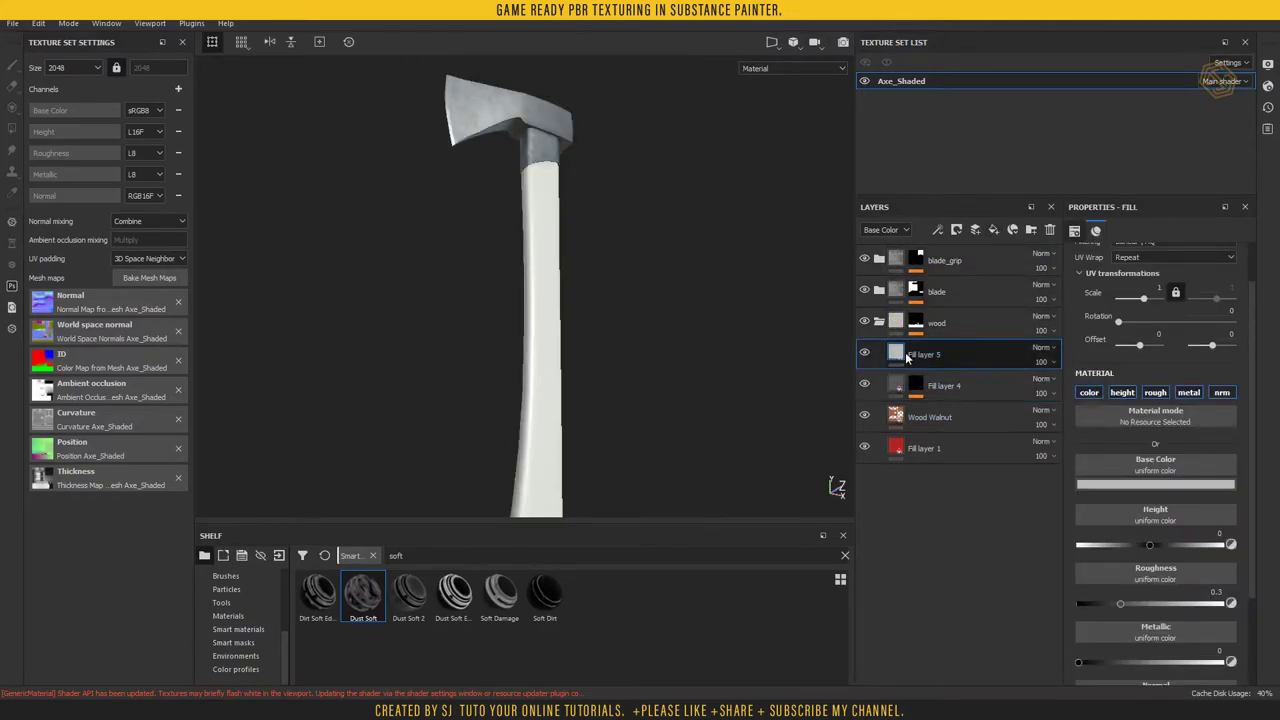
pyautogui.click(1156, 482)
pyautogui.click(1262, 562)
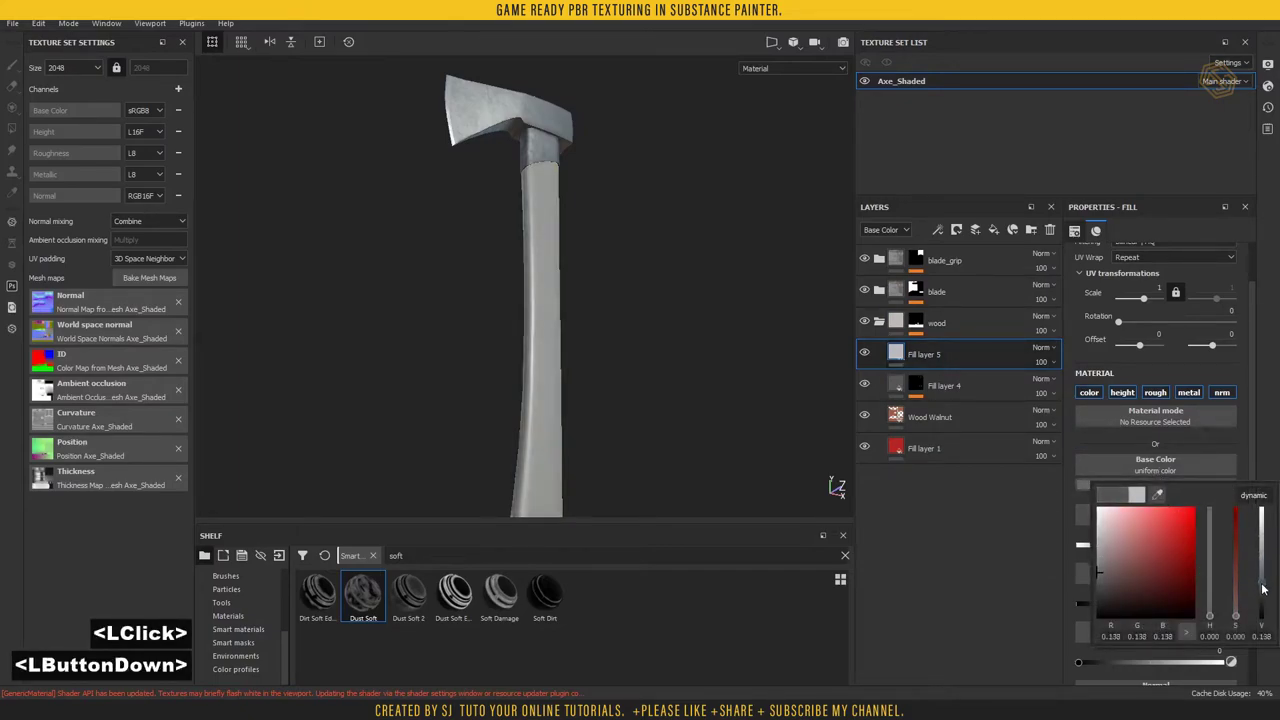
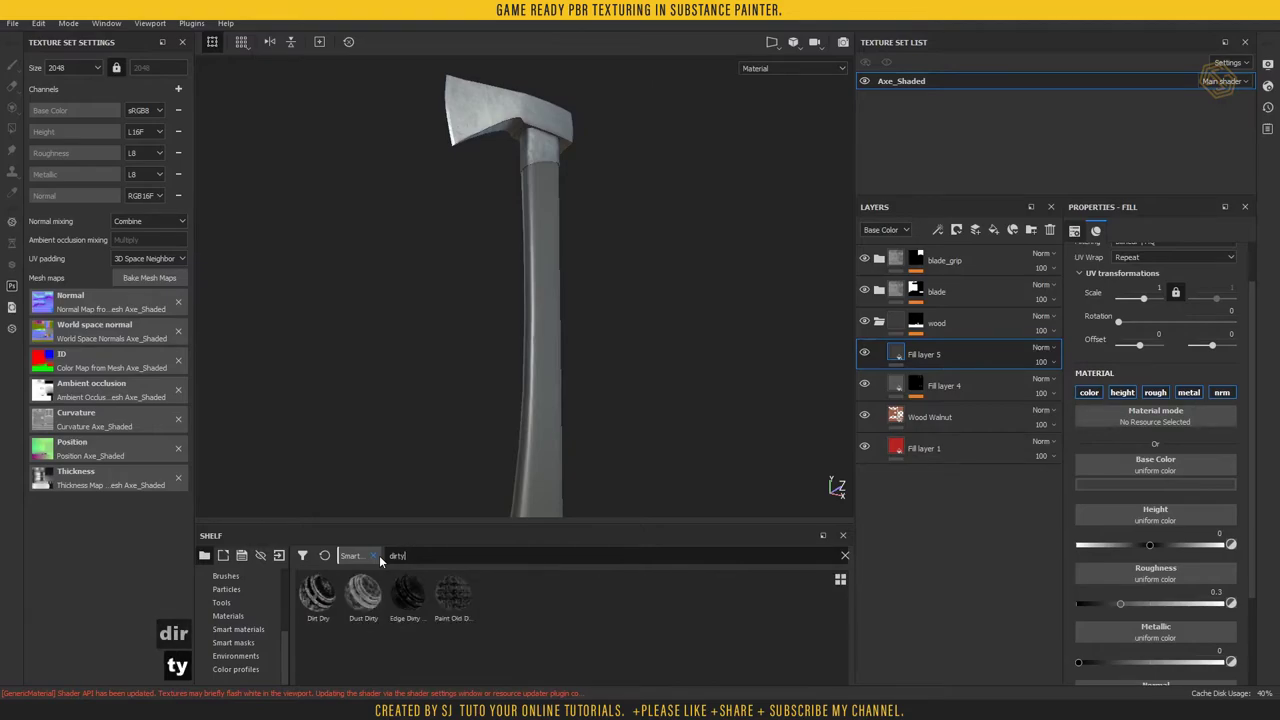
pyautogui.click(367, 596)
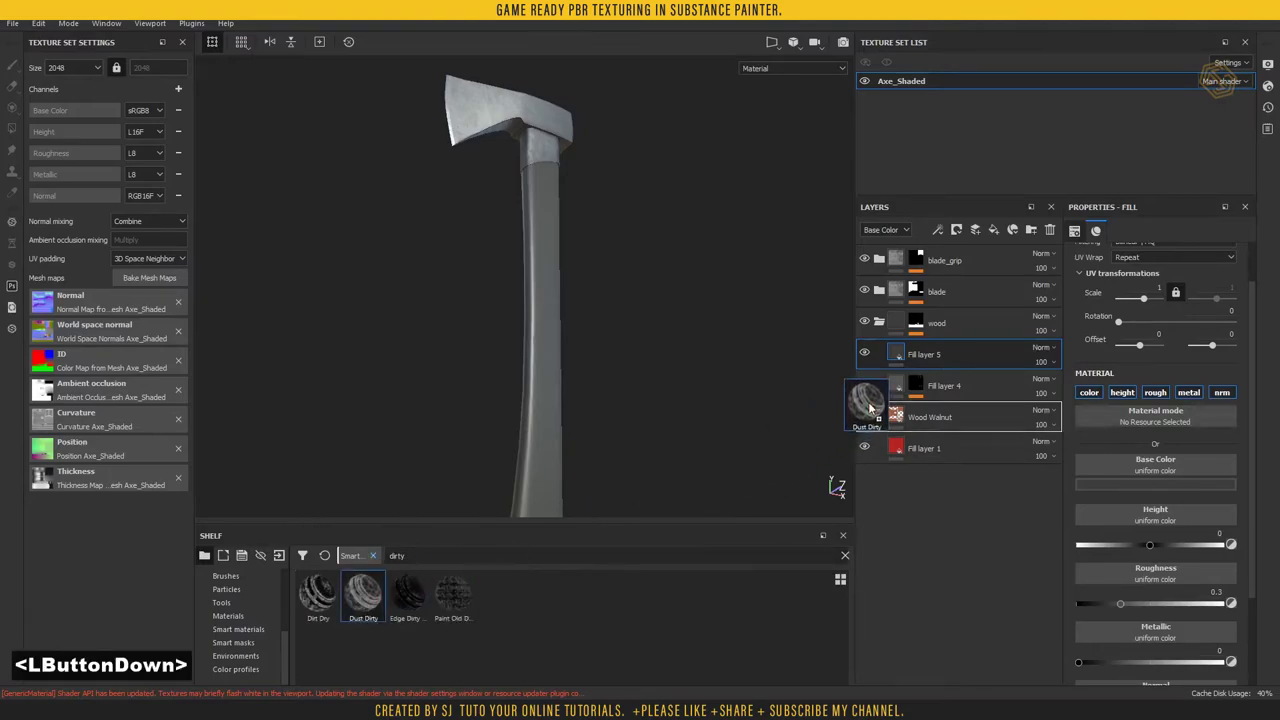
pyautogui.rightClick(960, 386)
pyautogui.click(954, 382)
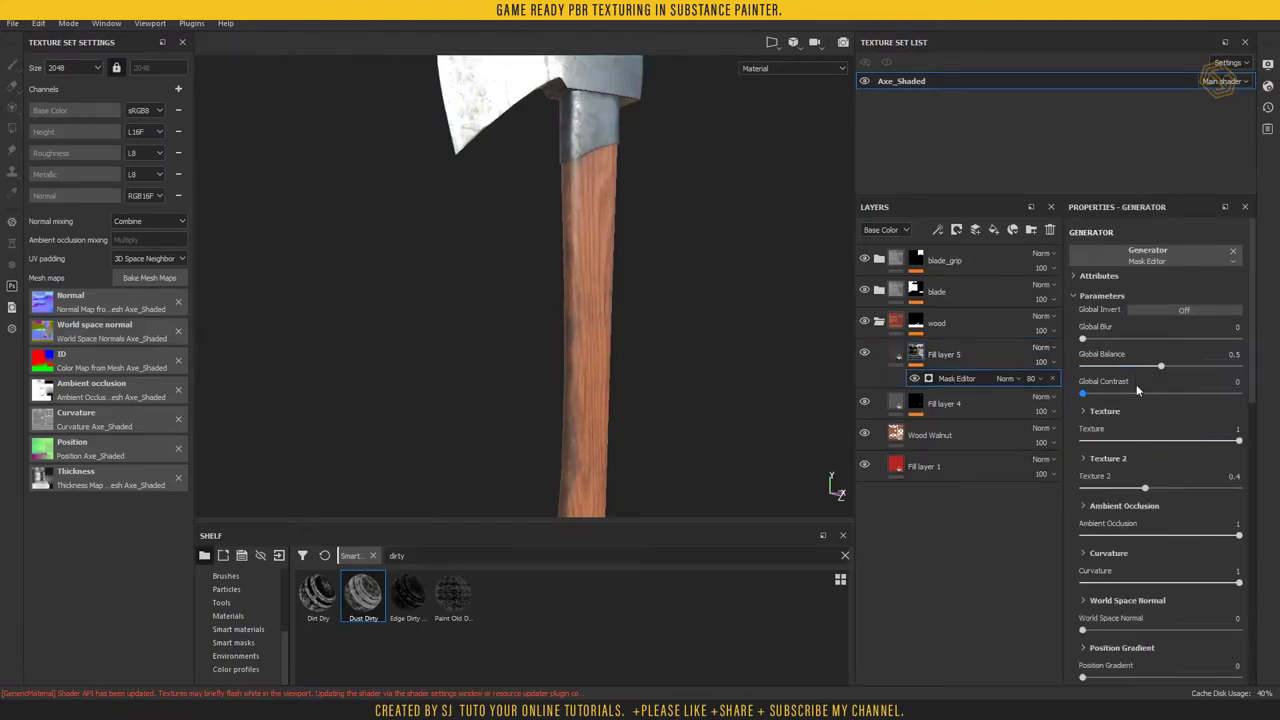
# - Lower the dirt mask's global balance and set the grime colour to near black
pyautogui.click(1144, 370)
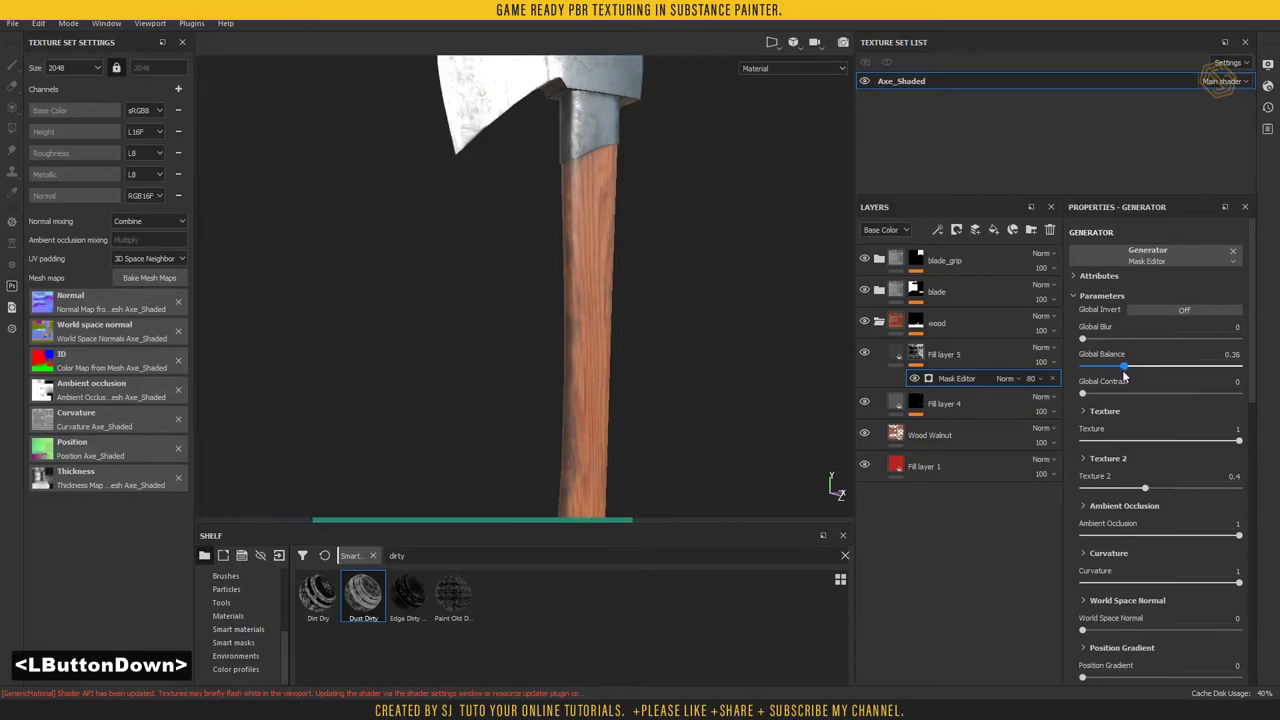
pyautogui.click(908, 339)
pyautogui.click(900, 357)
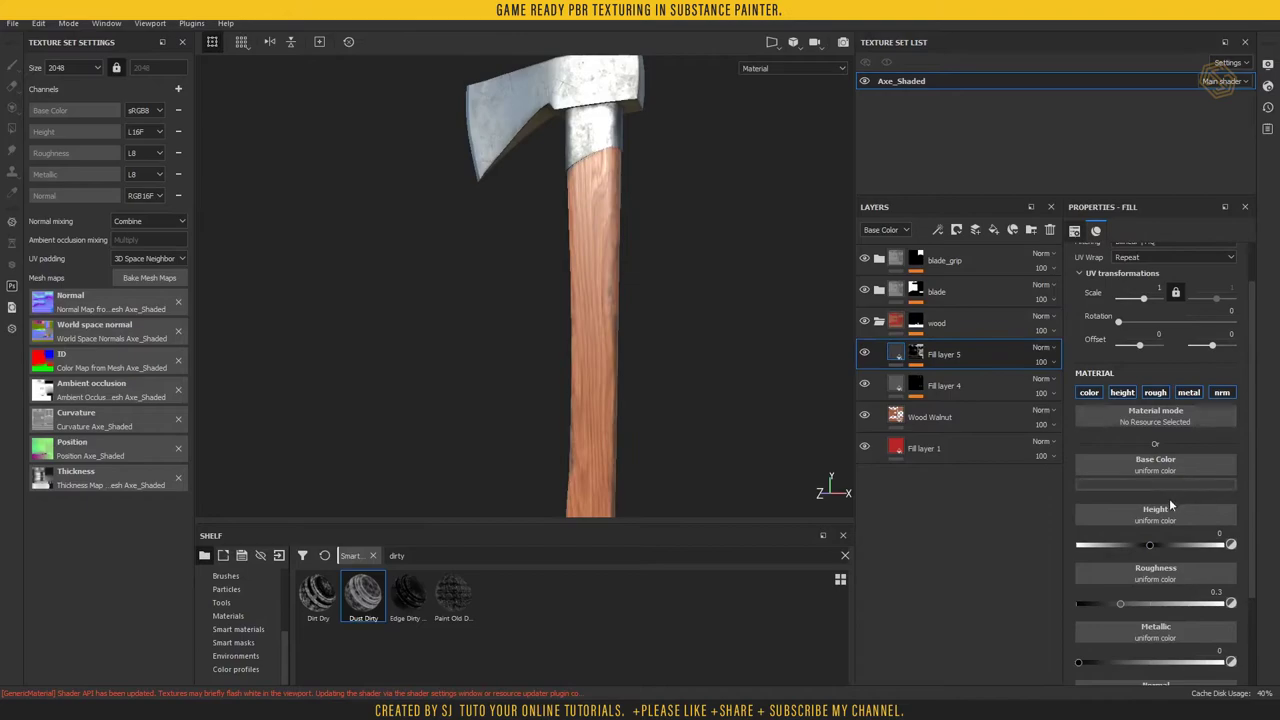
pyautogui.click(1158, 485)
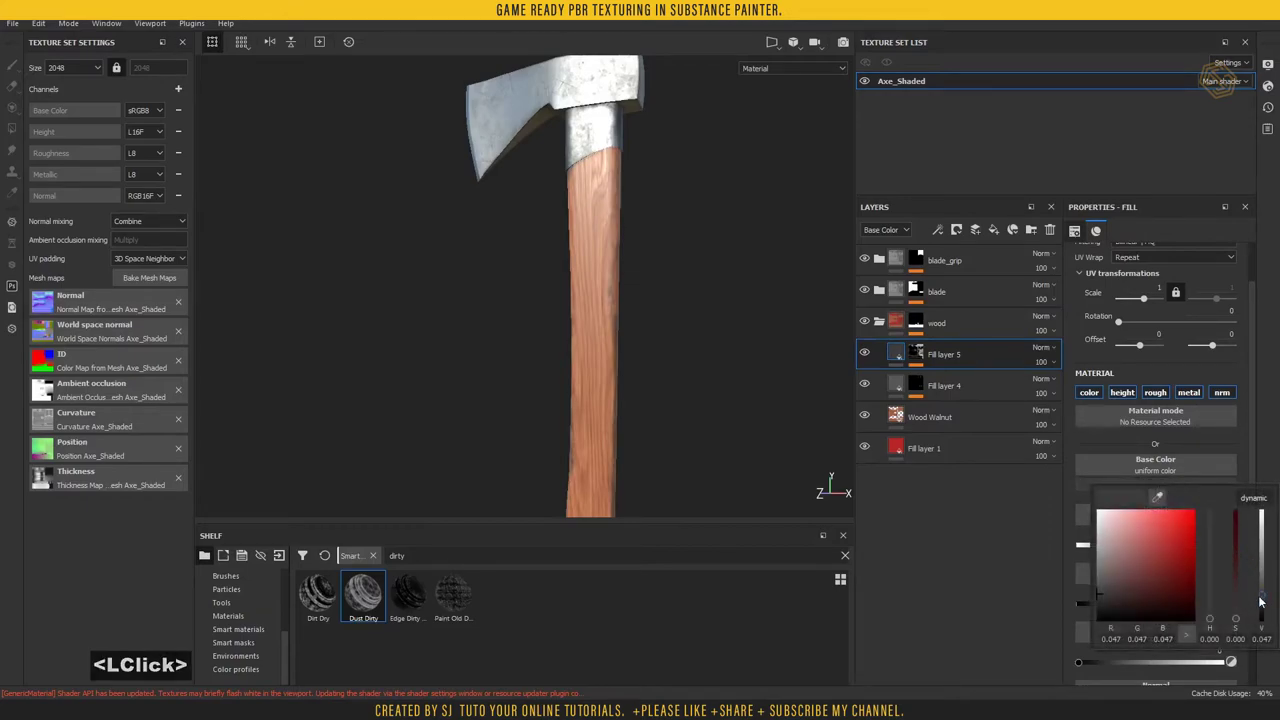
pyautogui.doubleClick(1261, 597)
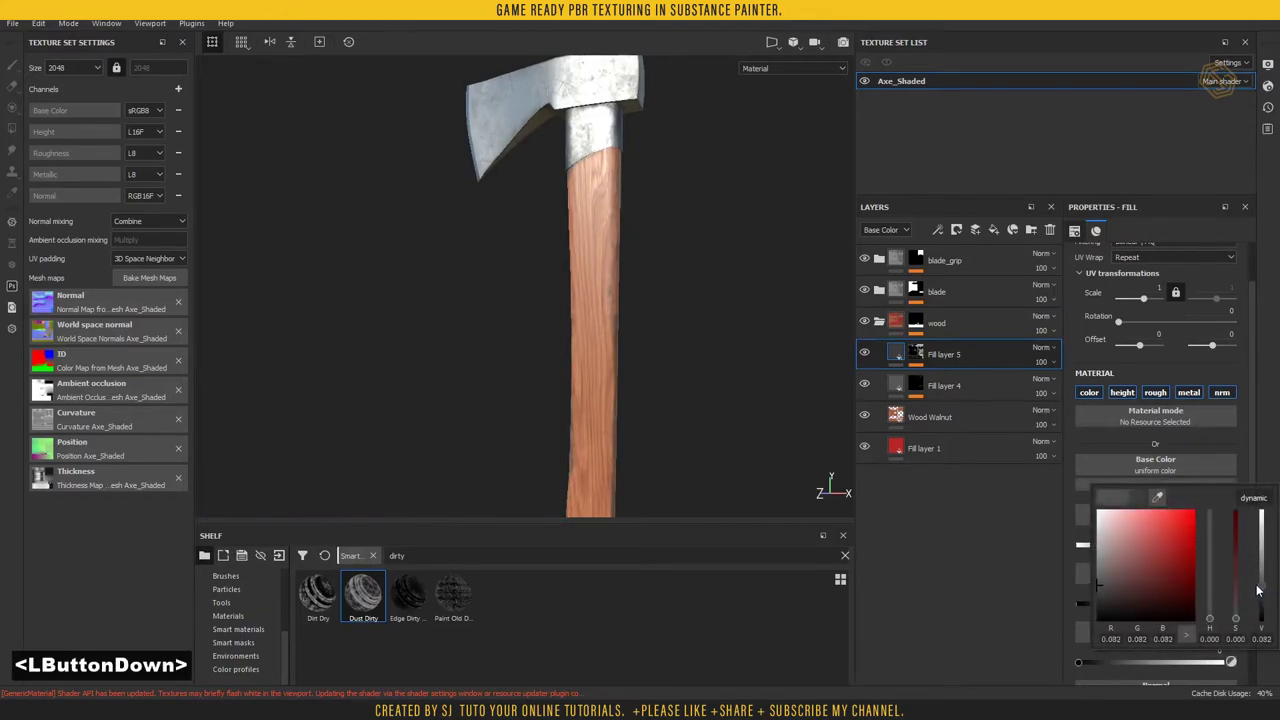
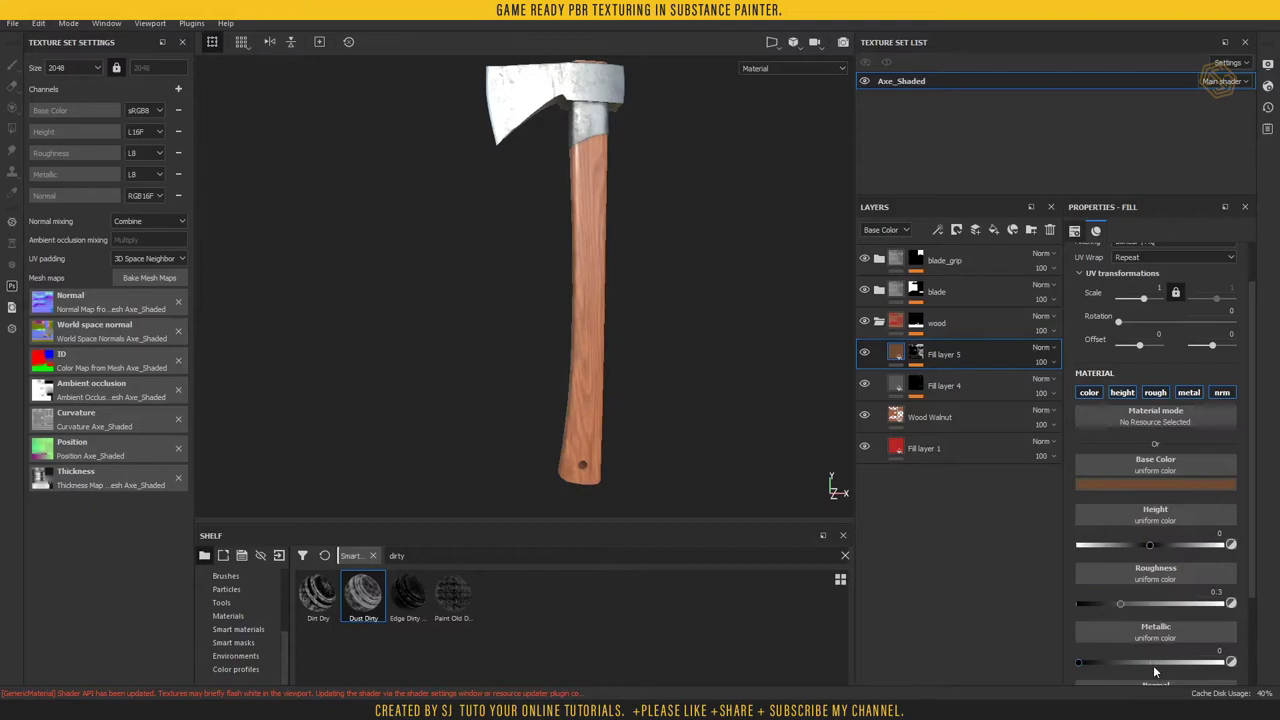
# - Raise the wood fill's roughness to about 0.47, expand the blade group and duplicate scratch
pyautogui.click(1140, 608)
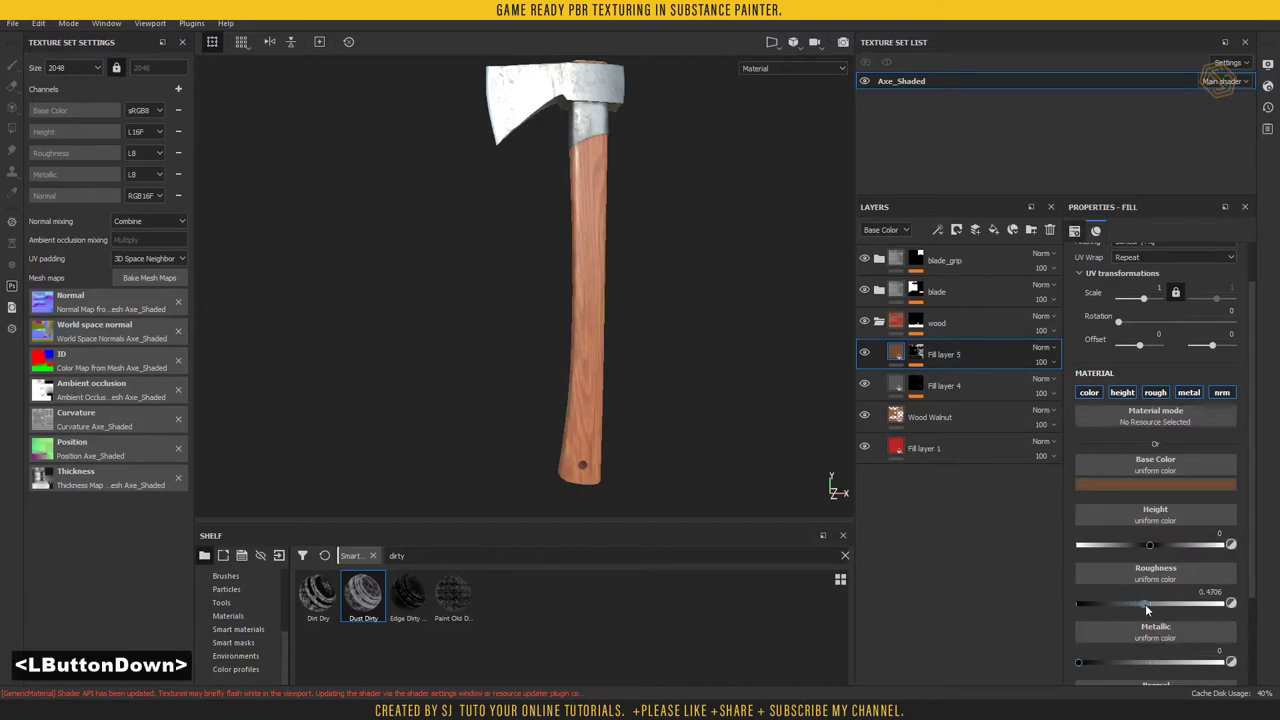
pyautogui.click(882, 290)
pyautogui.press('ctrl+d')
pyautogui.press('ctrl+d')
# - Copy the scratch layer onto the handle and lower its Grunge Scratches Rough quantity to about 0.51
pyautogui.click(982, 322)
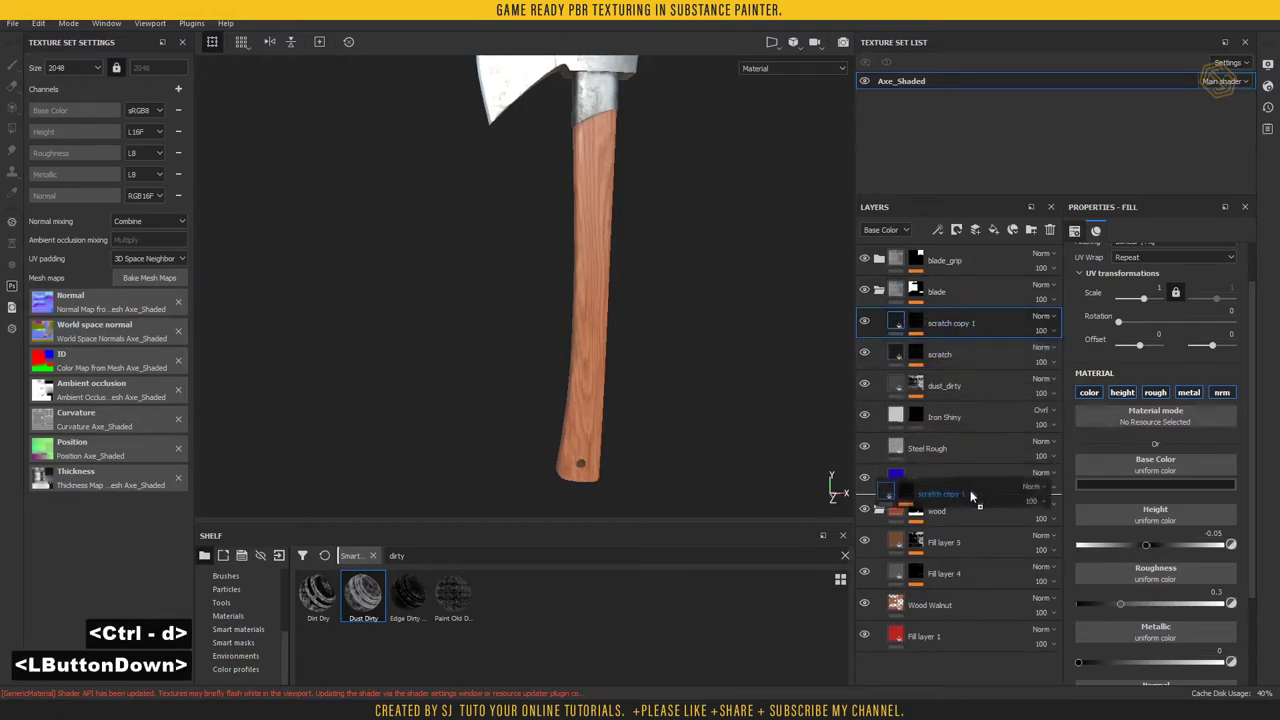
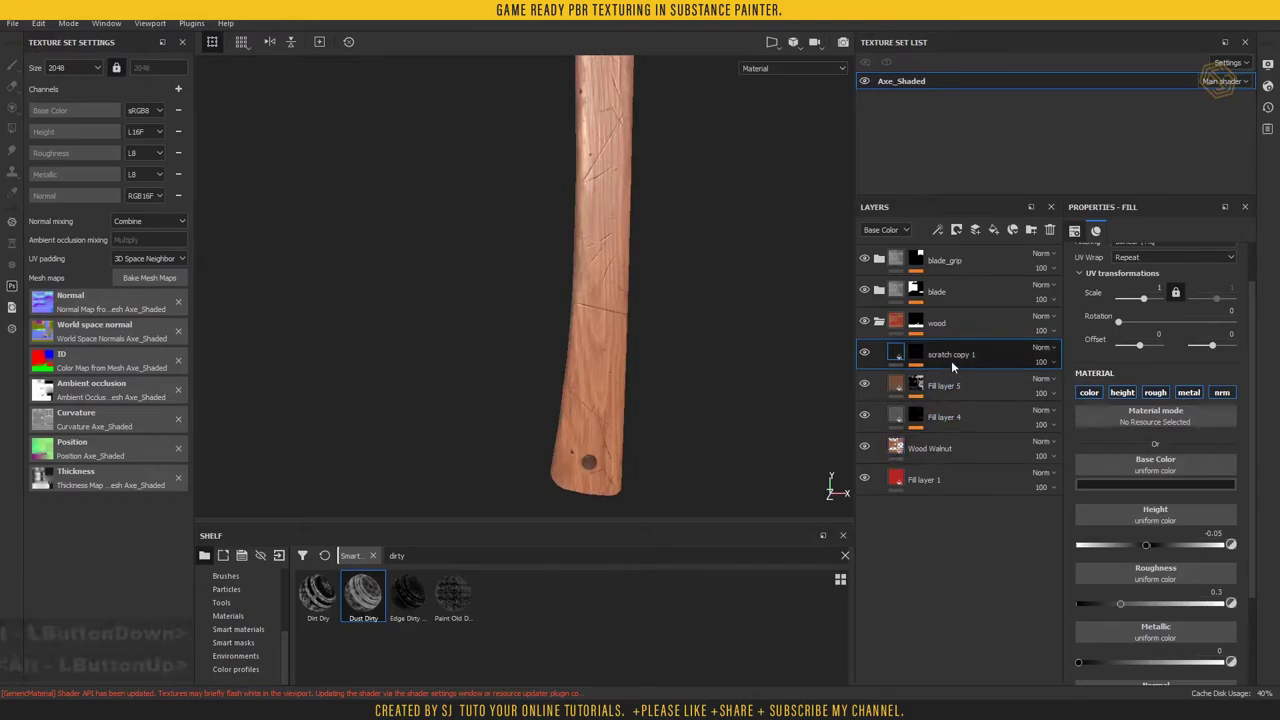
pyautogui.click(924, 356)
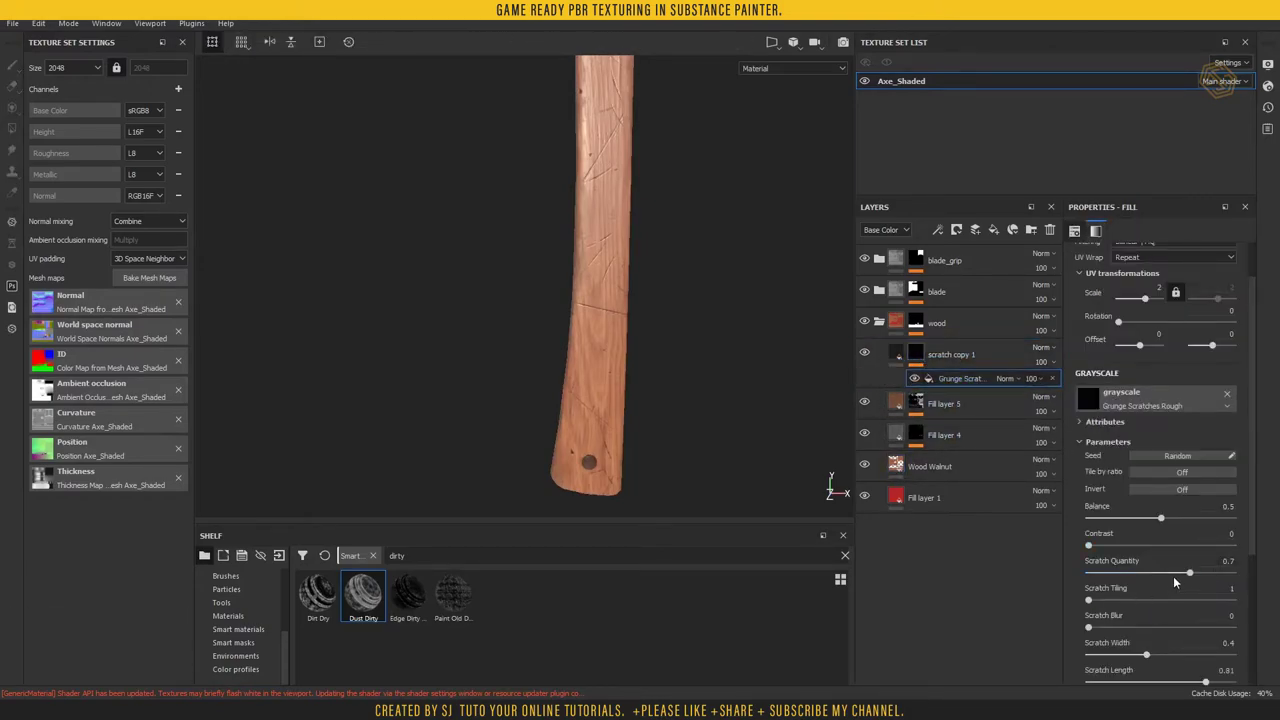
pyautogui.click(1165, 578)
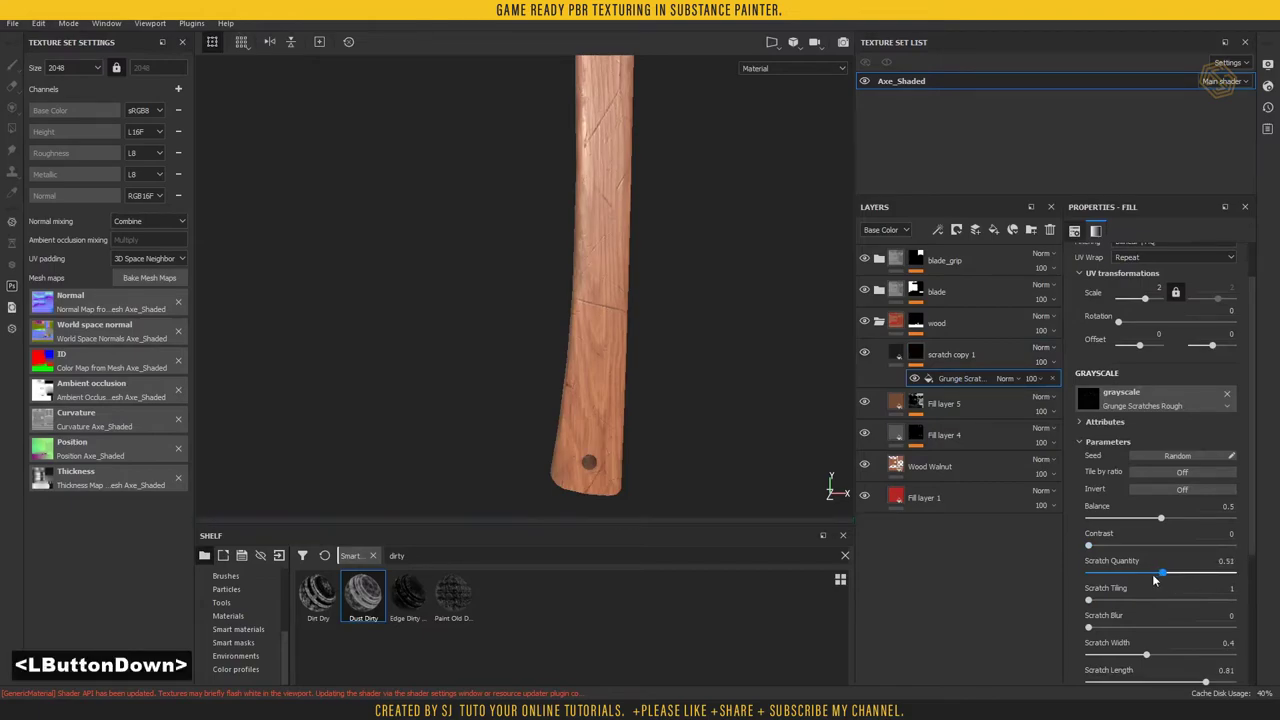
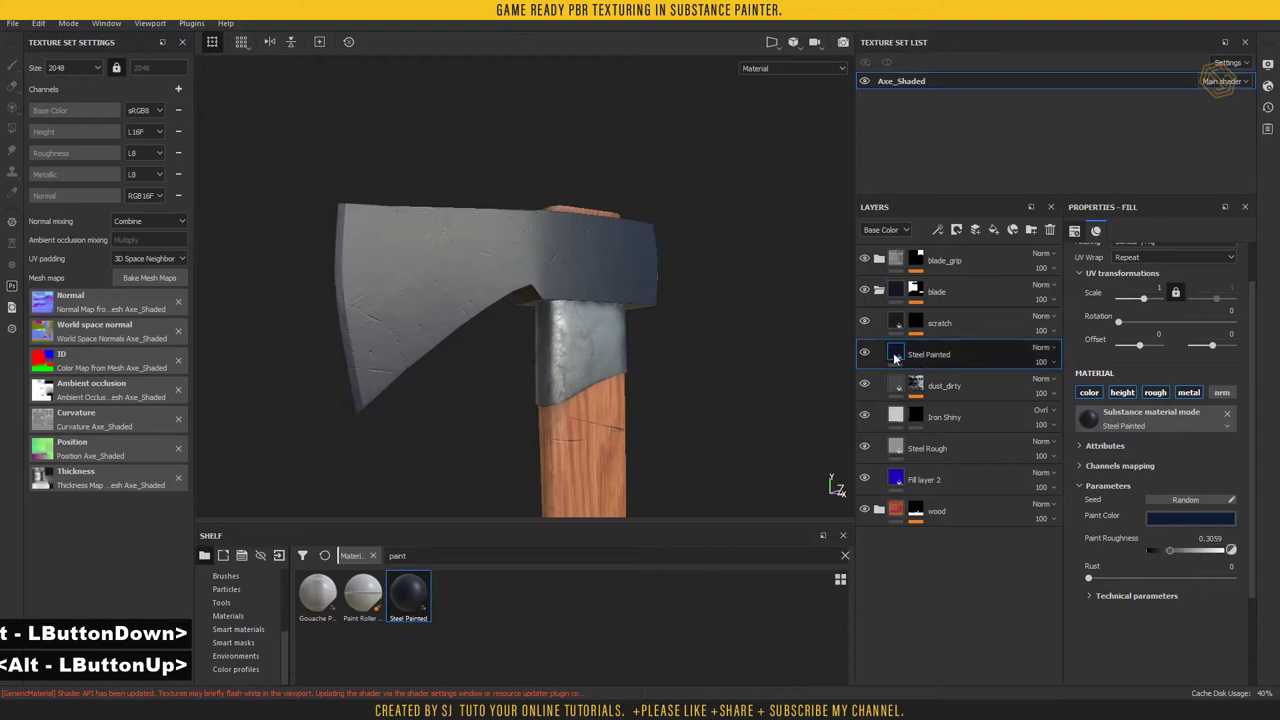
# - Mask Steel Painted with a black mask and a Metal Edge Wear generator, Invert set to On
pyautogui.rightClick(895, 355)
pyautogui.click(955, 22)
pyautogui.rightClick(922, 350)
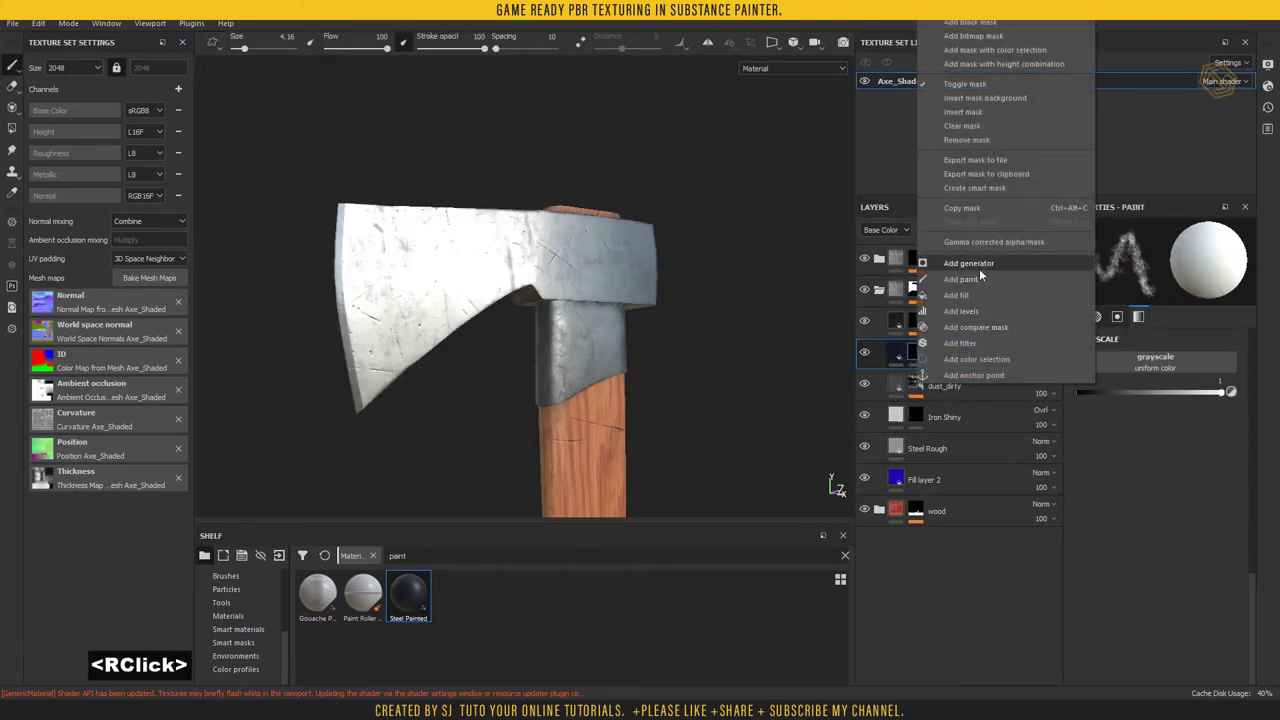
pyautogui.click(971, 269)
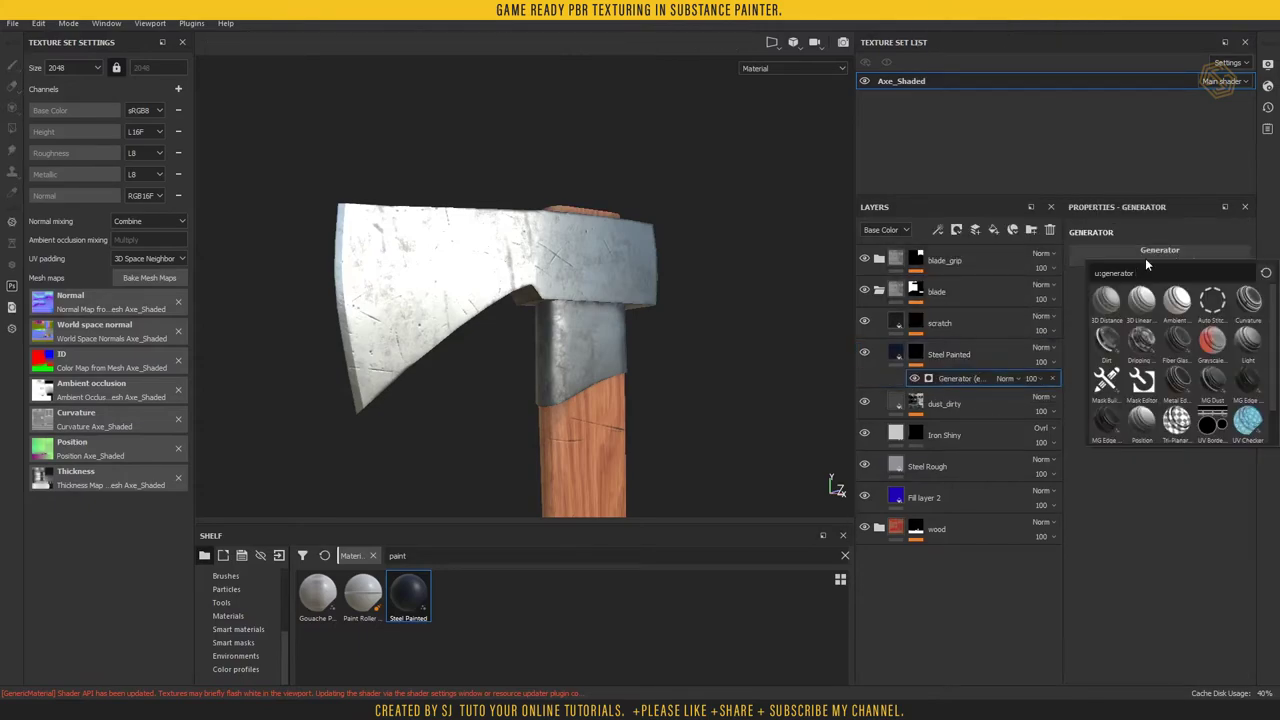
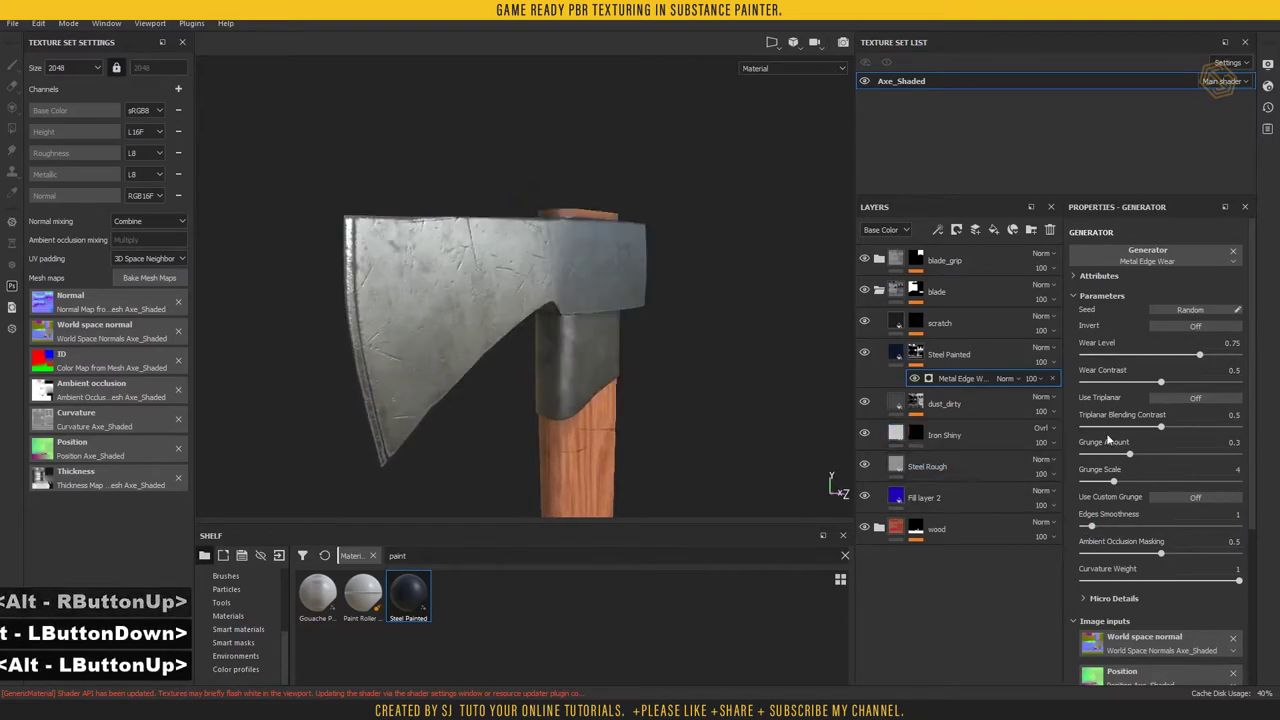
pyautogui.click(1185, 330)
# - Bring up the mask's effect options to stack another effect above the edge wear
pyautogui.rightClick(954, 379)
pyautogui.doubleClick(954, 379)
pyautogui.rightClick(954, 379)
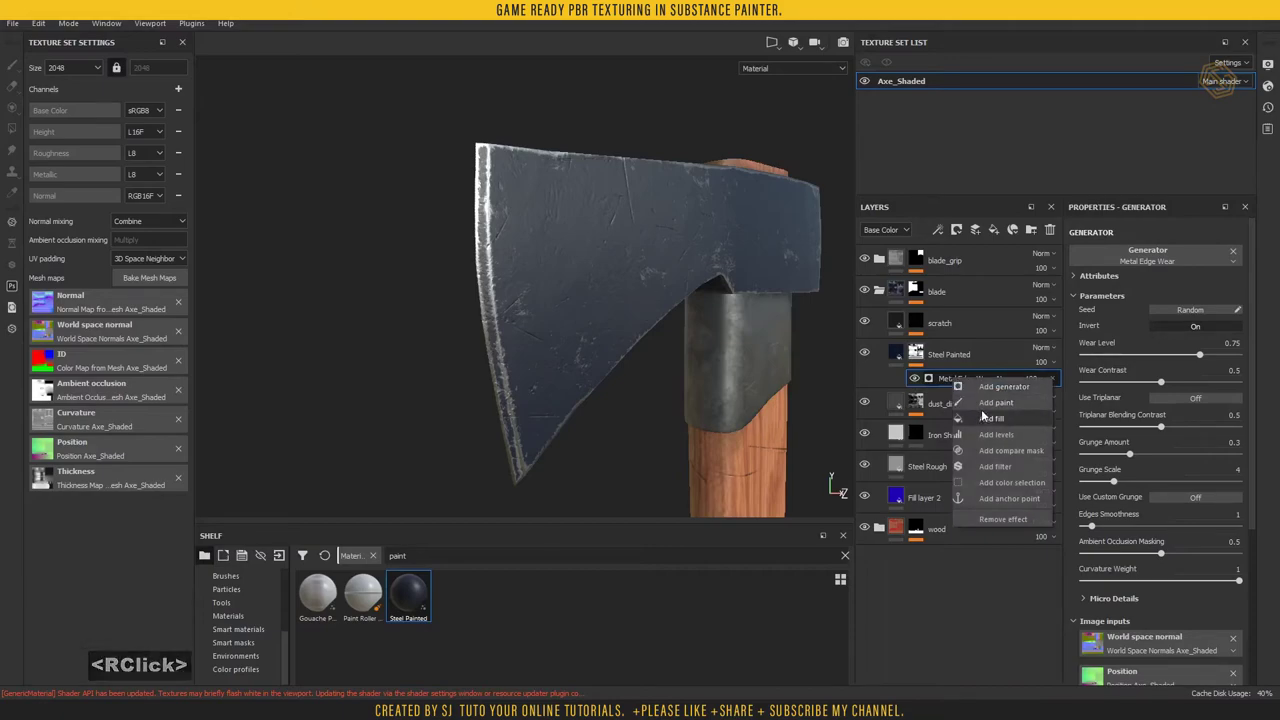
# - Add a paint effect to the mask and brush wear with the Dirt 1 brush with jitter
pyautogui.click(993, 408)
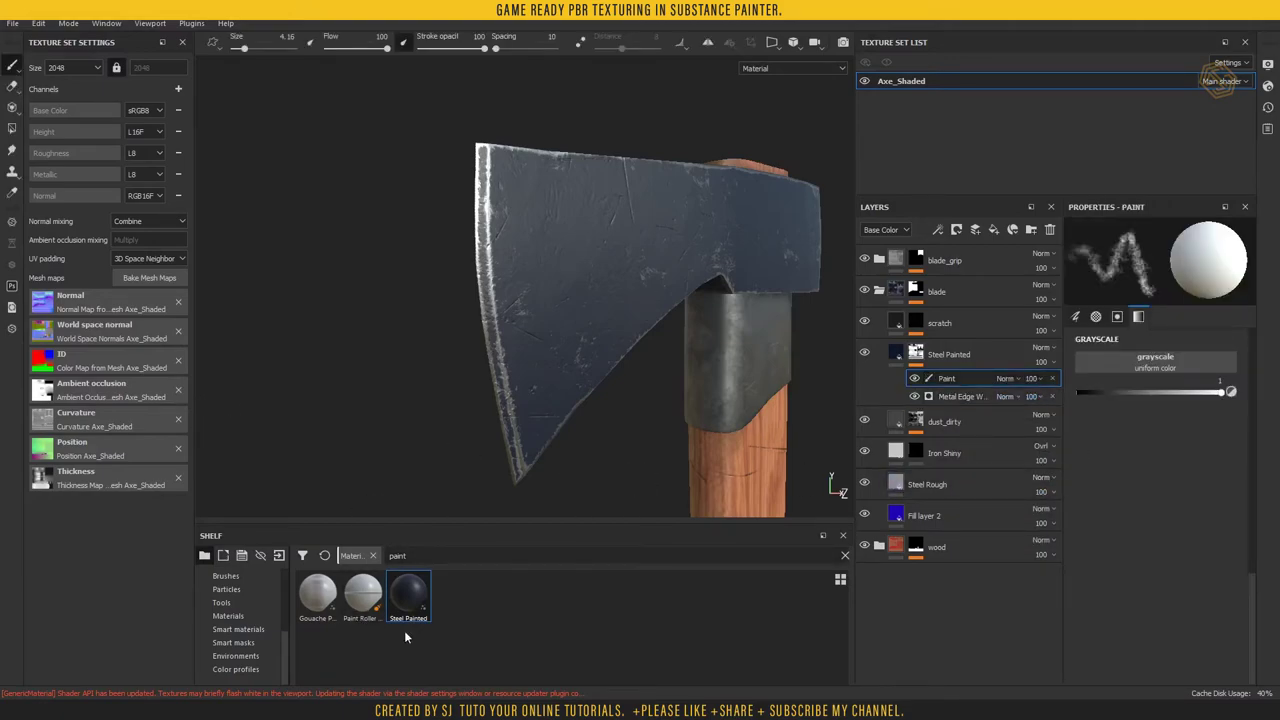
pyautogui.click(439, 668)
pyautogui.scroll(-3)
pyautogui.click(465, 640)
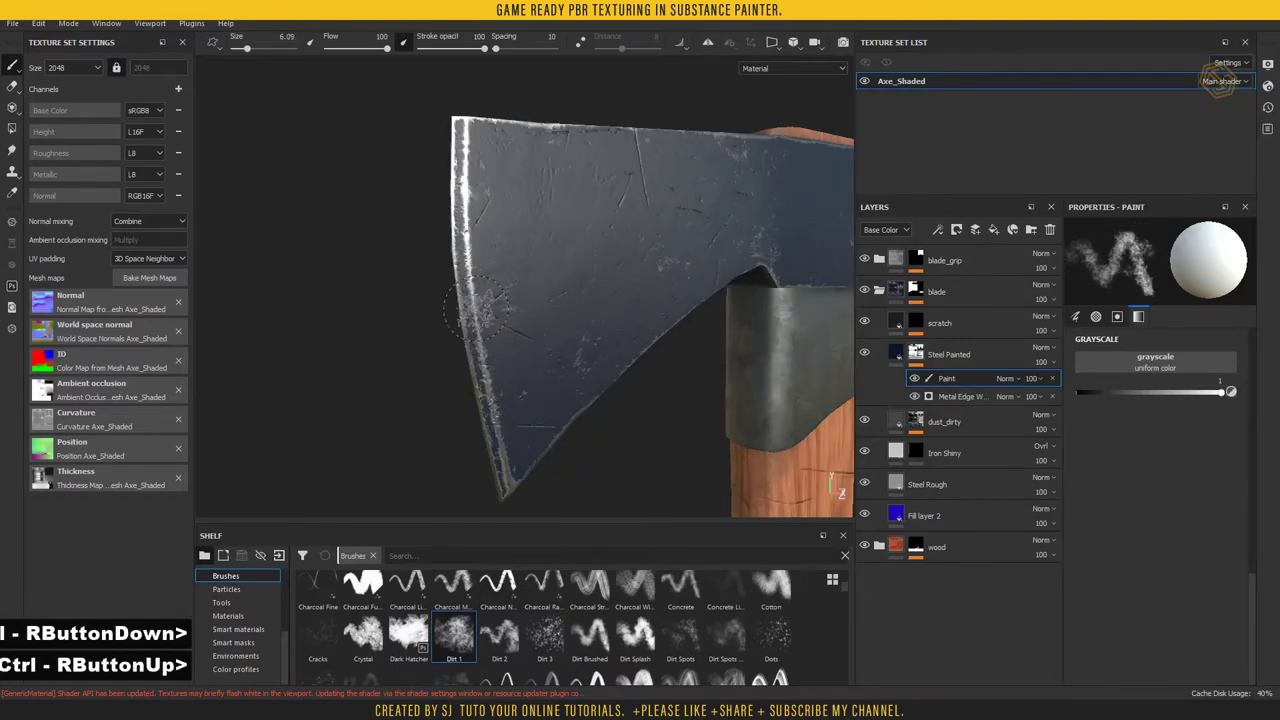
pyautogui.click(1099, 398)
pyautogui.click(1061, 306)
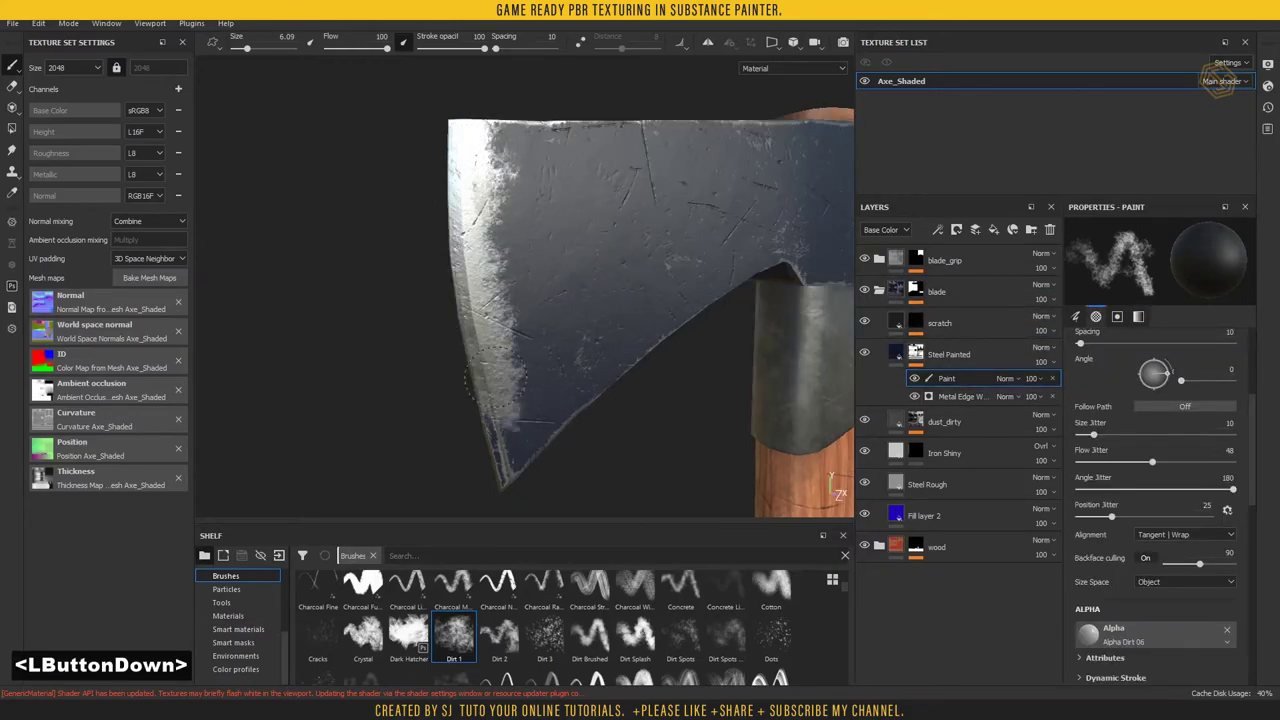
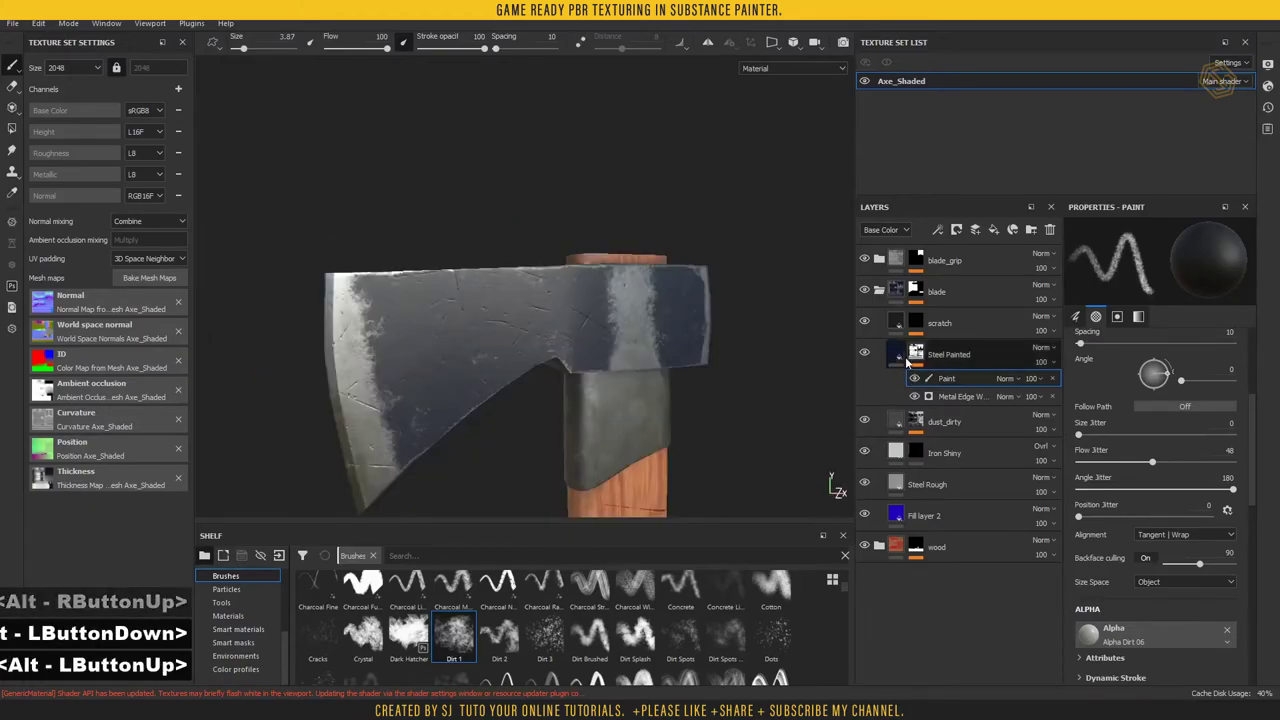
pyautogui.click(906, 358)
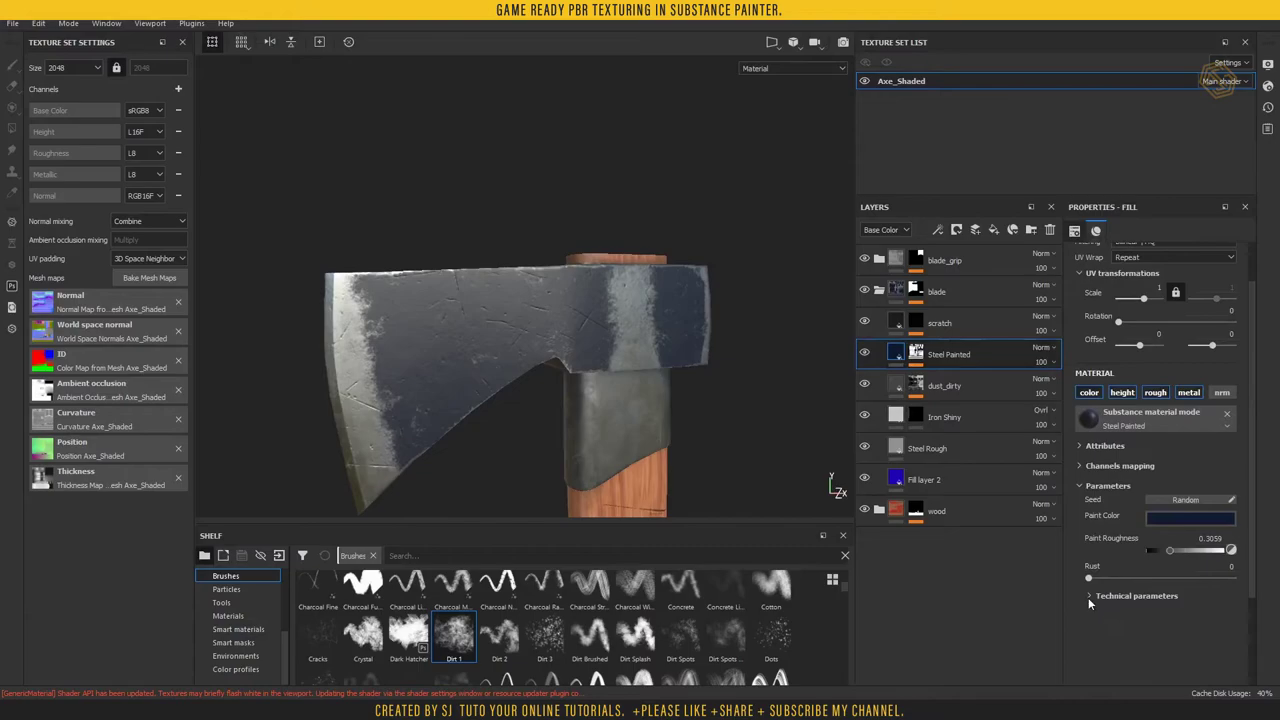
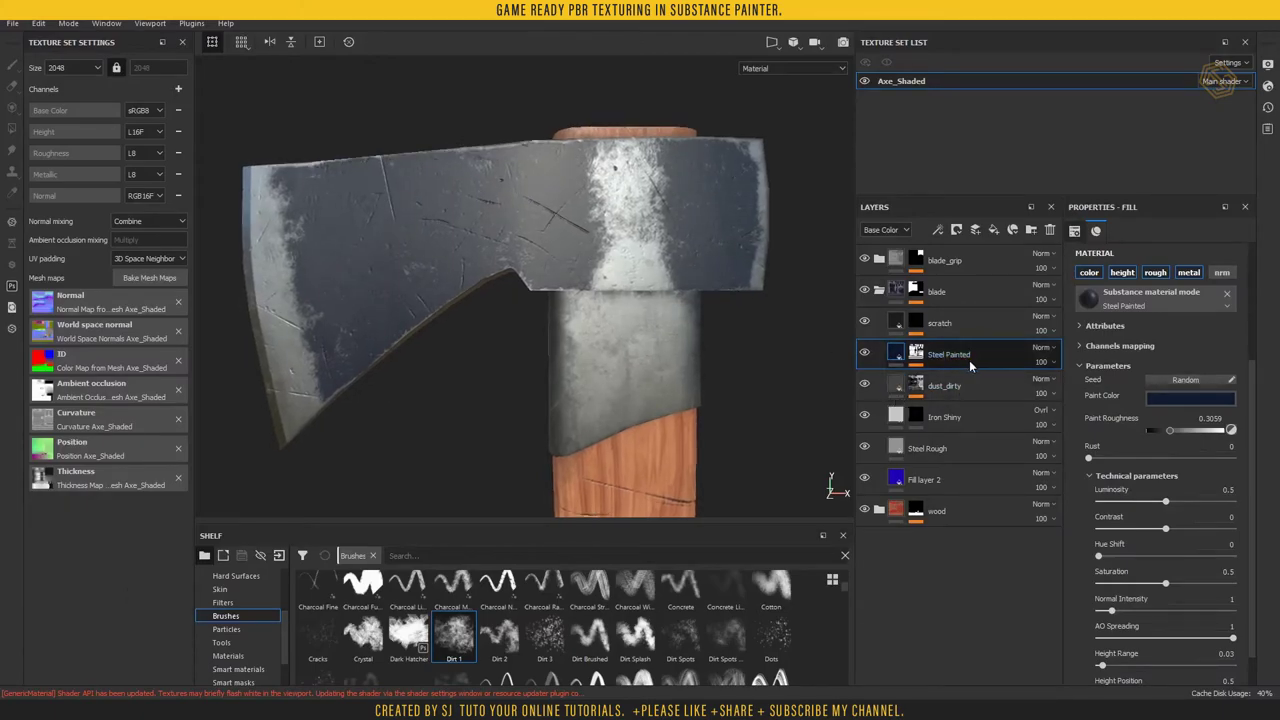
# - Add a fill layer to the blade group with black Base Color and a slight negative Height
pyautogui.click(970, 382)
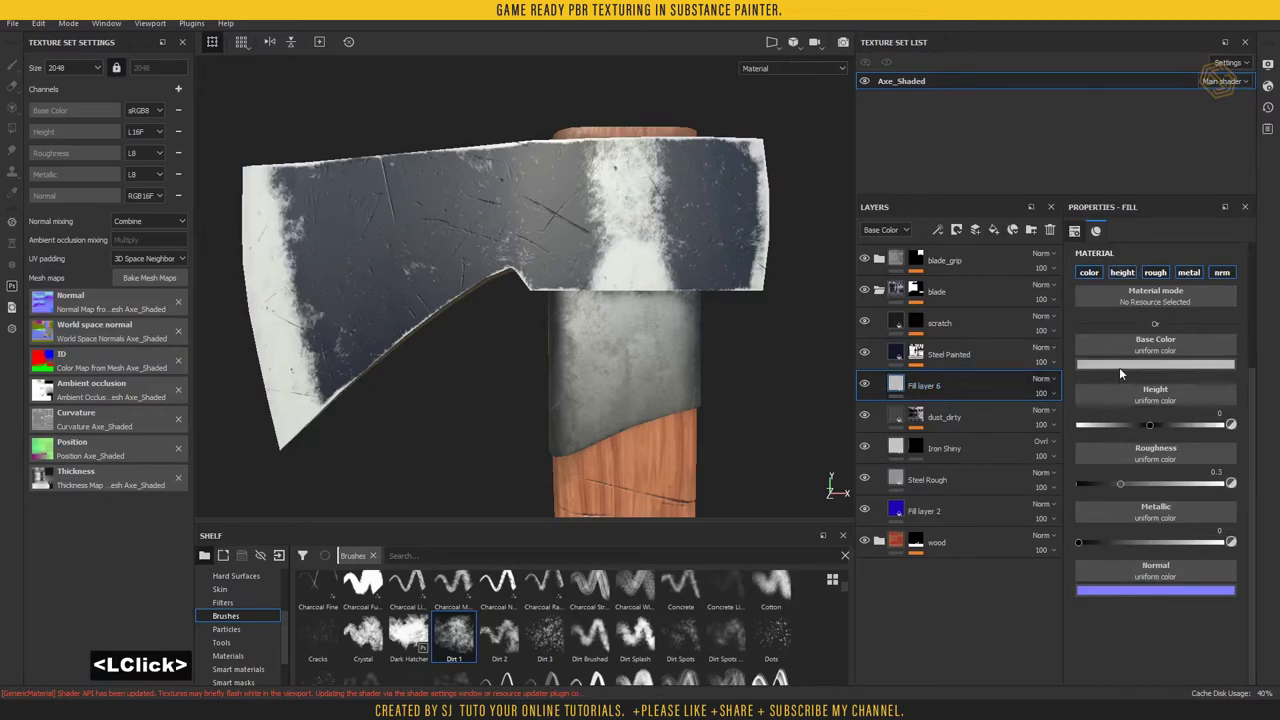
pyautogui.click(1114, 497)
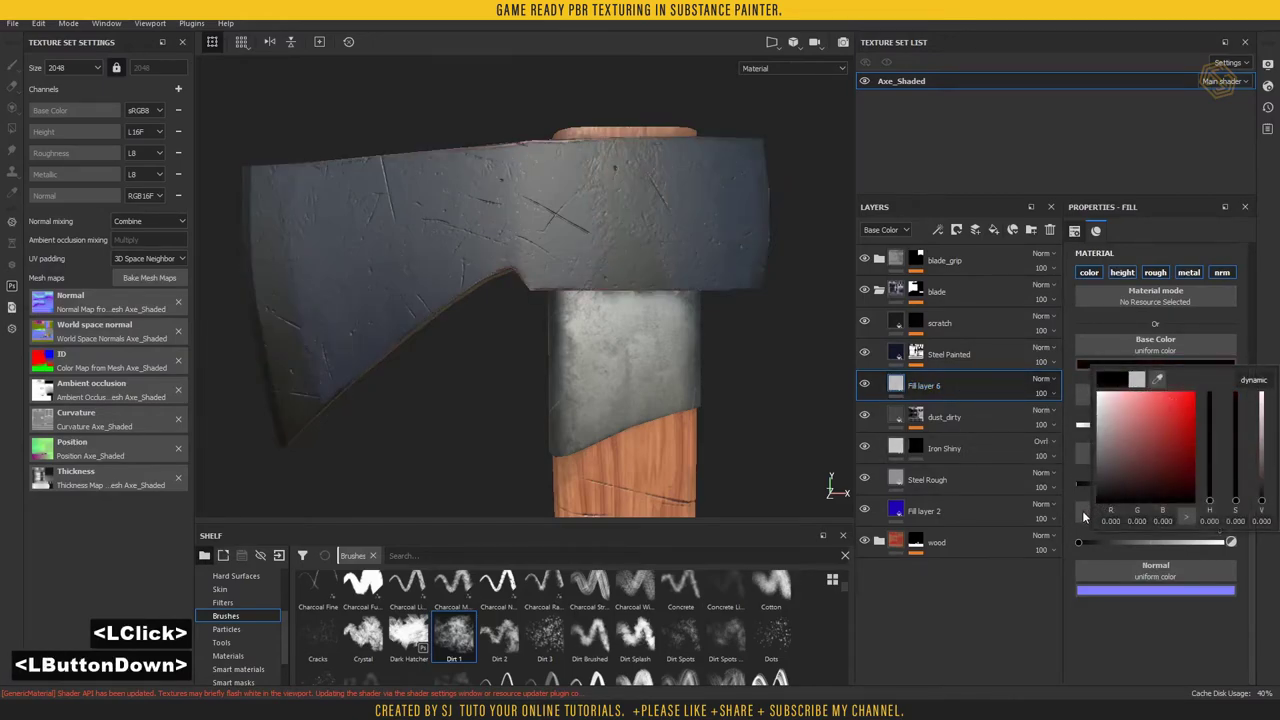
pyautogui.click(1094, 631)
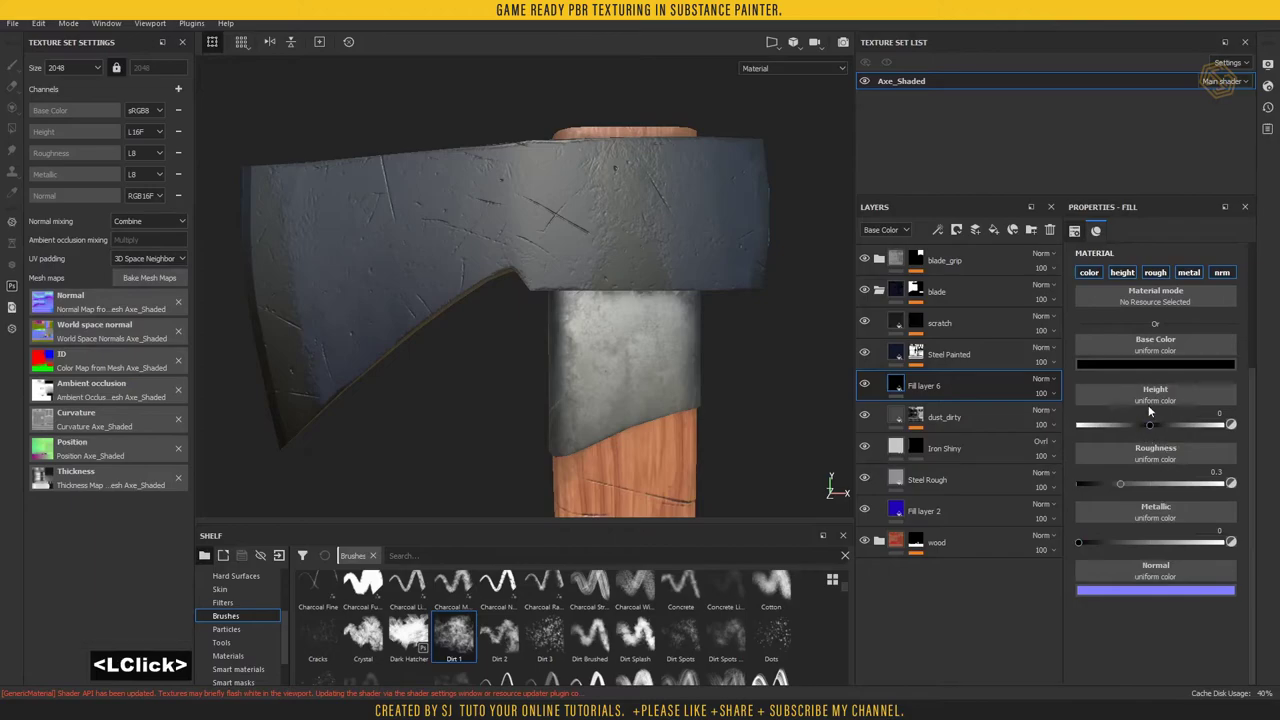
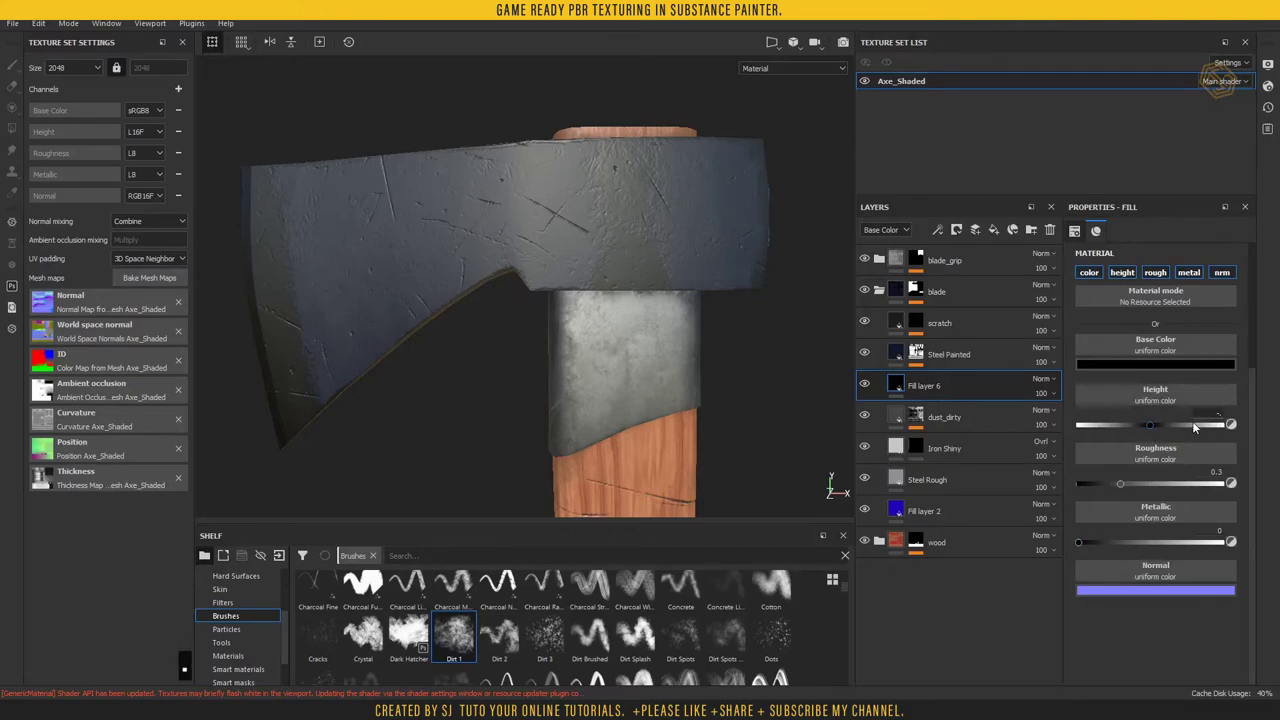
pyautogui.write('3')
pyautogui.press('Return')
pyautogui.press('ctrl+z')
# - Hide the new fill layer behind a black mask ready for painting
pyautogui.rightClick(907, 384)
pyautogui.click(968, 23)
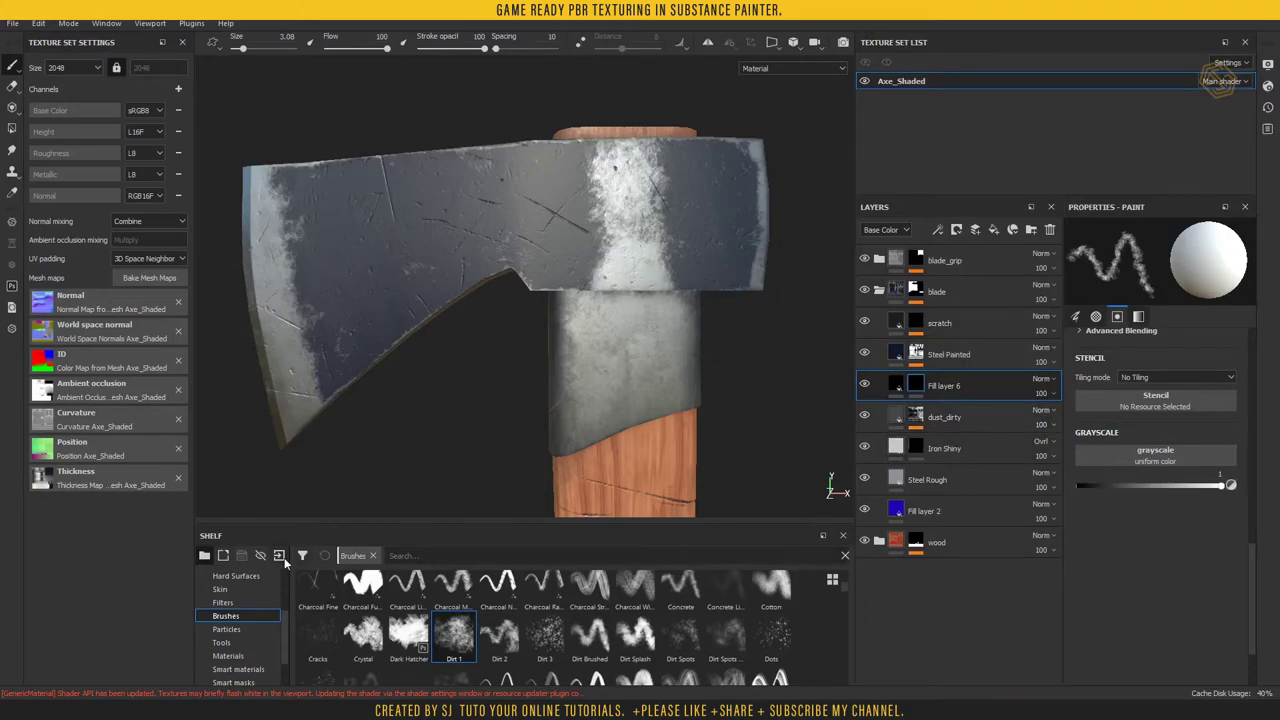
# - Import both GRANSFORS-BRUKS logo JPGs as alpha resources into the axe project
pyautogui.click(287, 562)
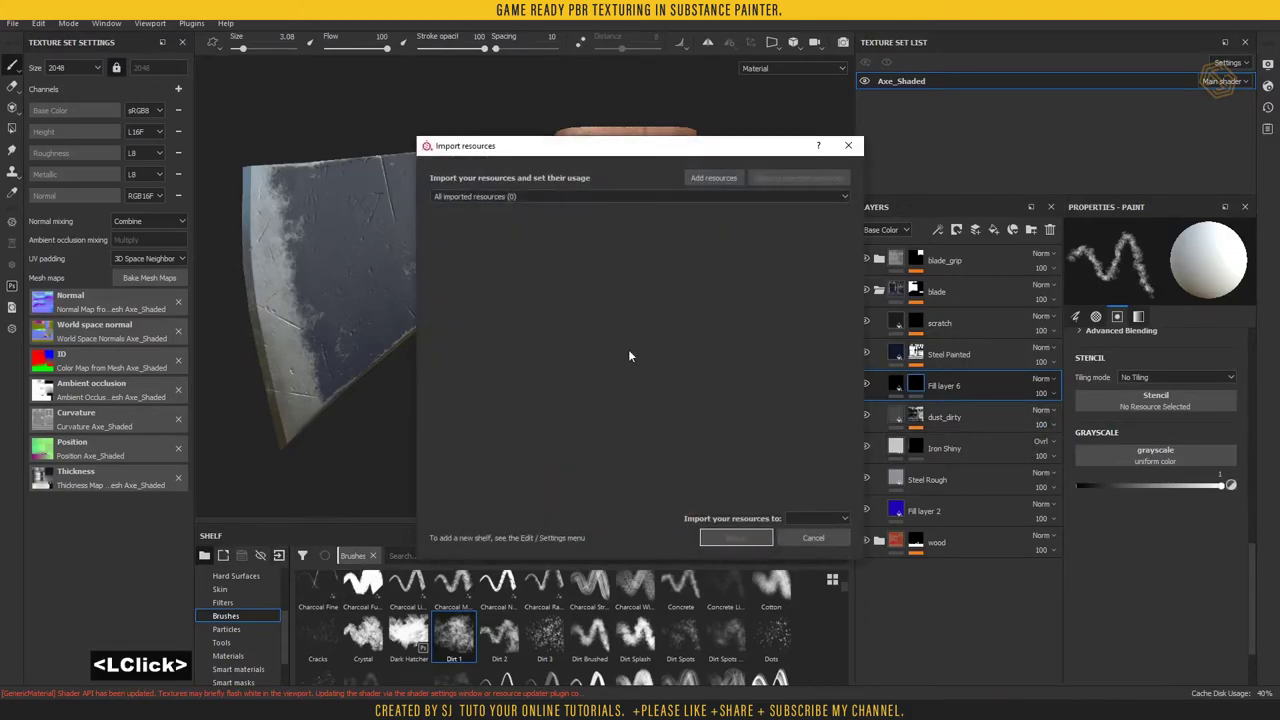
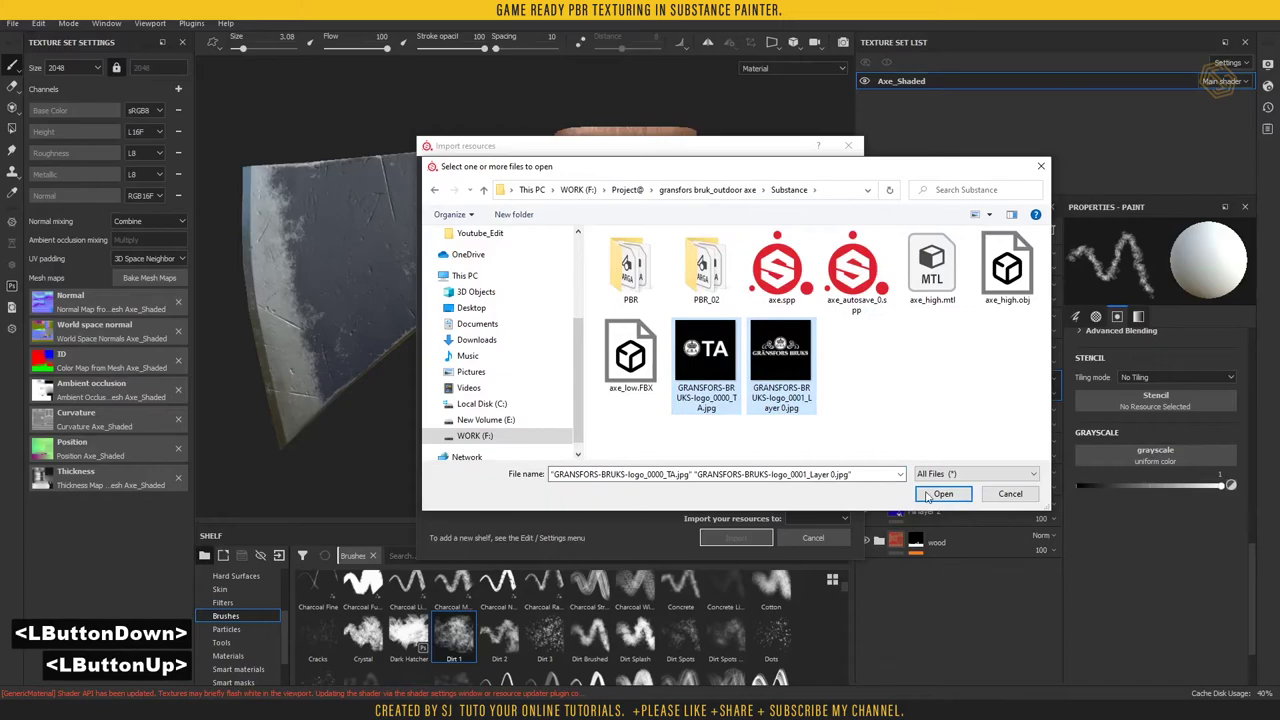
pyautogui.click(934, 495)
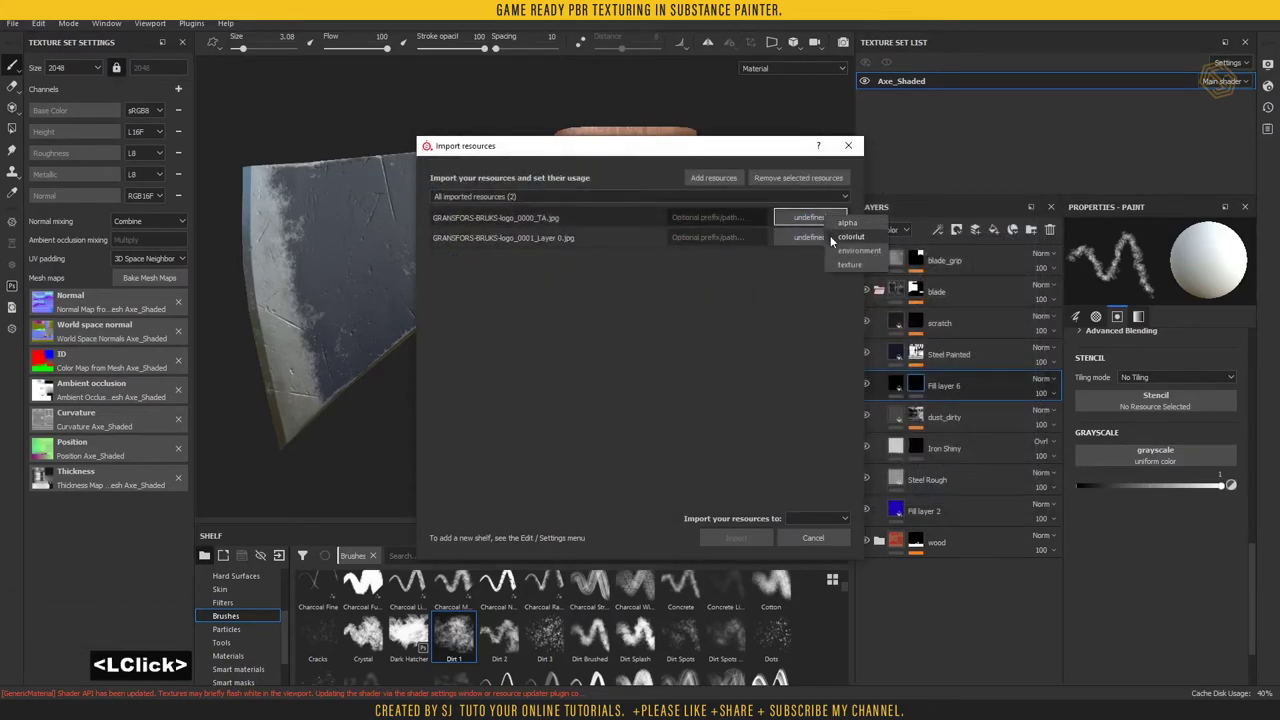
pyautogui.click(844, 225)
pyautogui.doubleClick(803, 239)
pyautogui.click(821, 255)
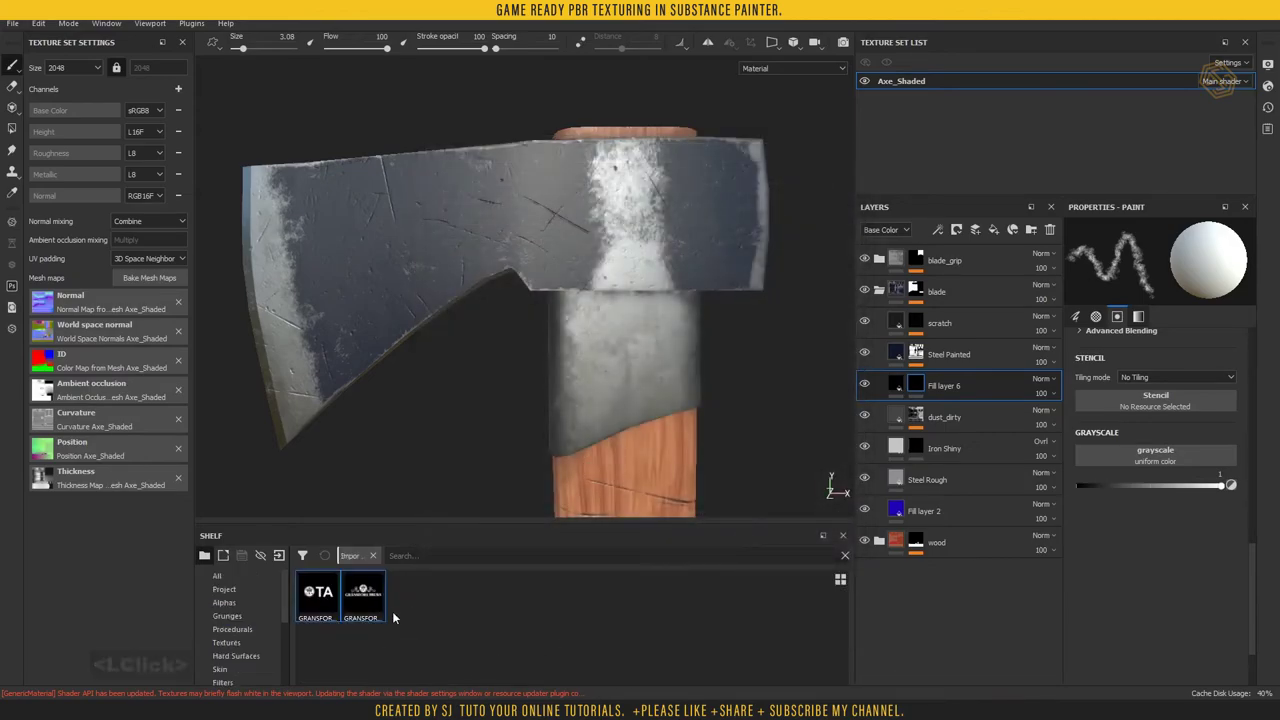
# - Load the TA logo alpha on the fill's mask brush with Spacing 5 and Position Jitter 0
pyautogui.click(484, 616)
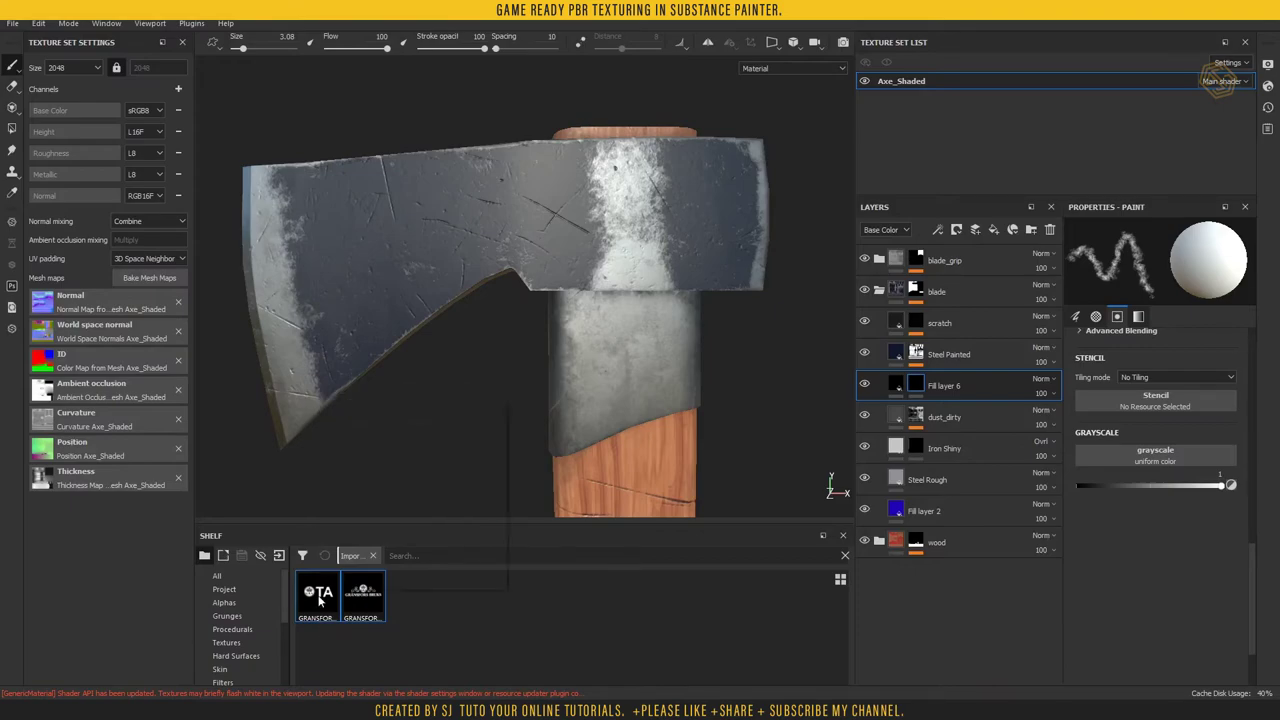
pyautogui.click(320, 597)
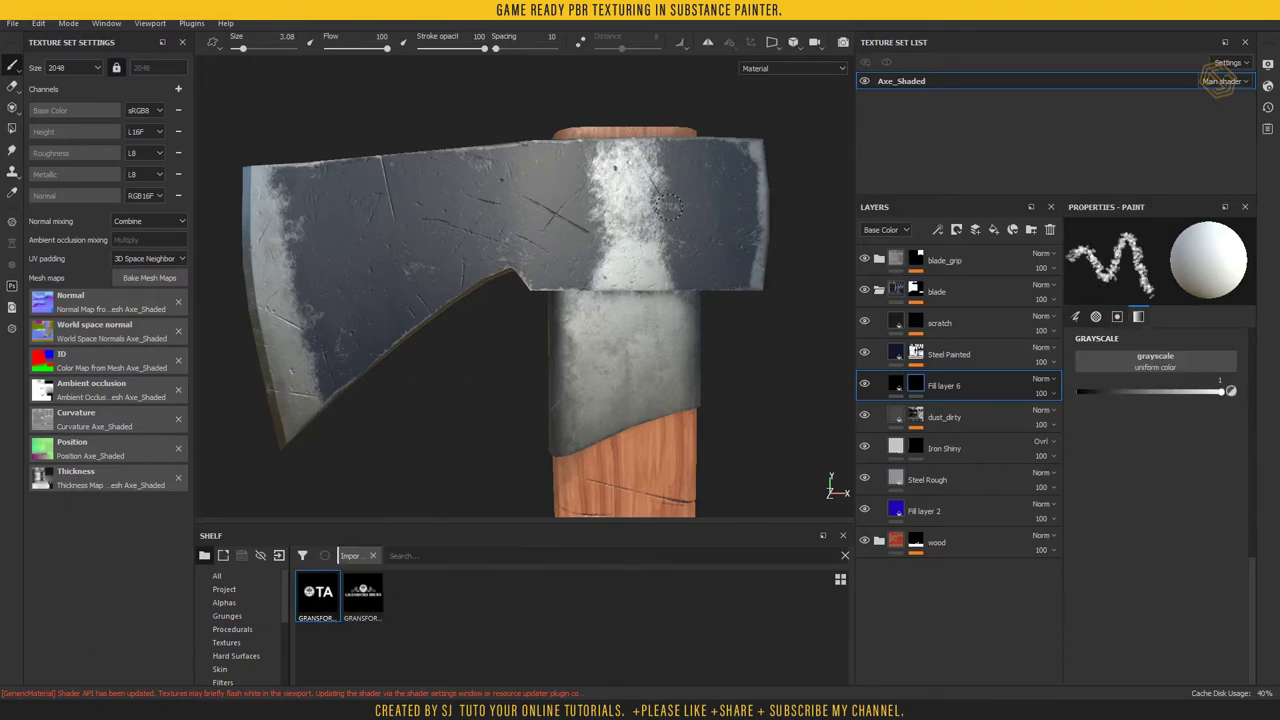
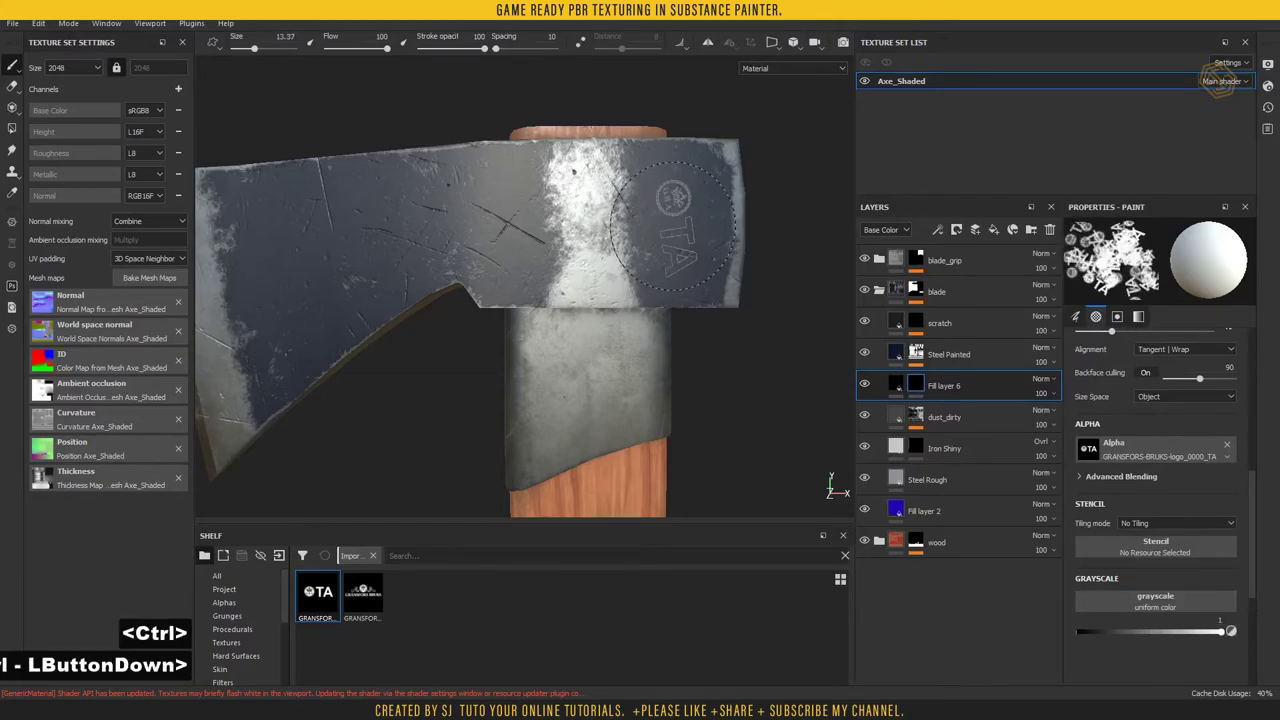
pyautogui.scroll(3)
pyautogui.click(1084, 577)
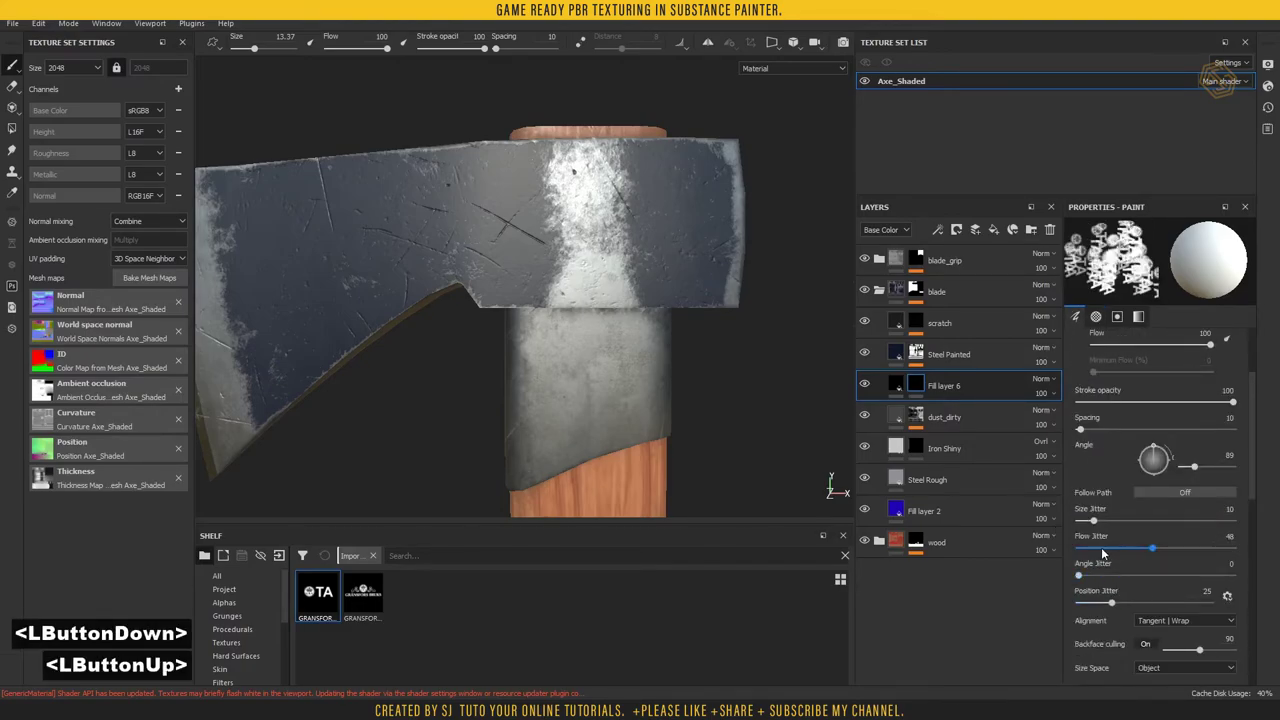
pyautogui.click(1071, 550)
pyautogui.click(1067, 519)
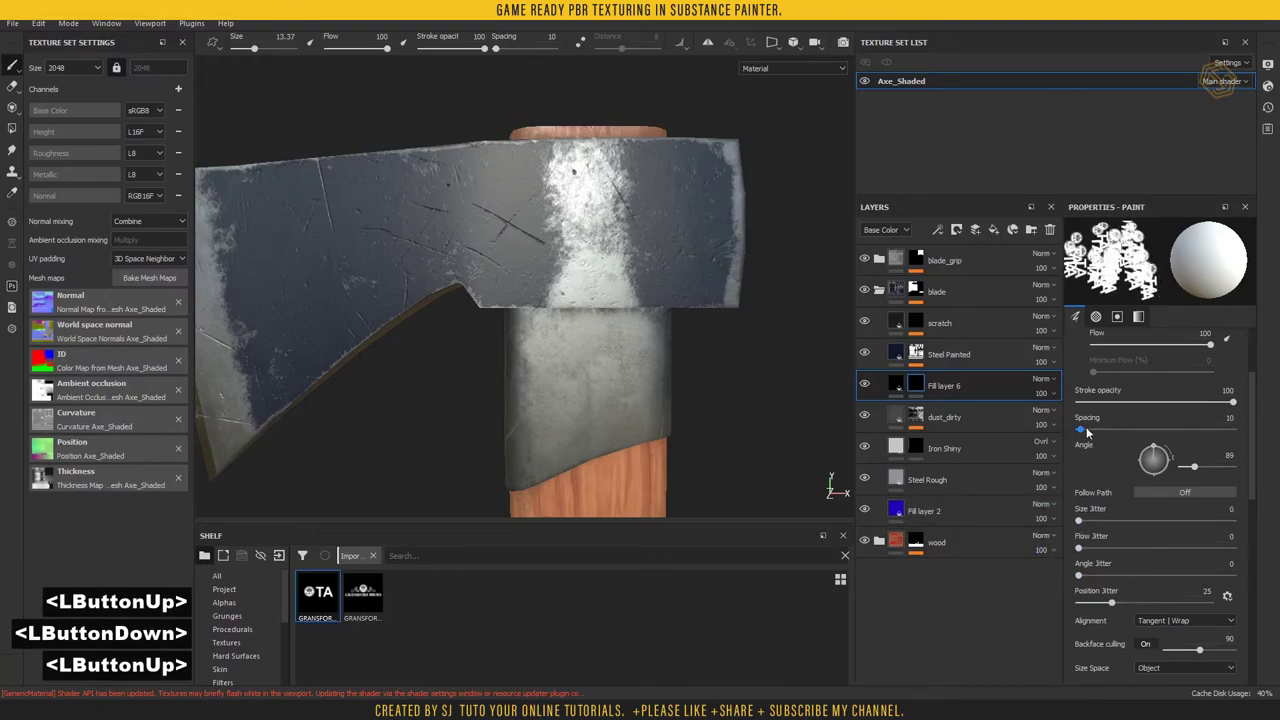
pyautogui.click(1066, 435)
pyautogui.scroll(-3)
pyautogui.click(1082, 561)
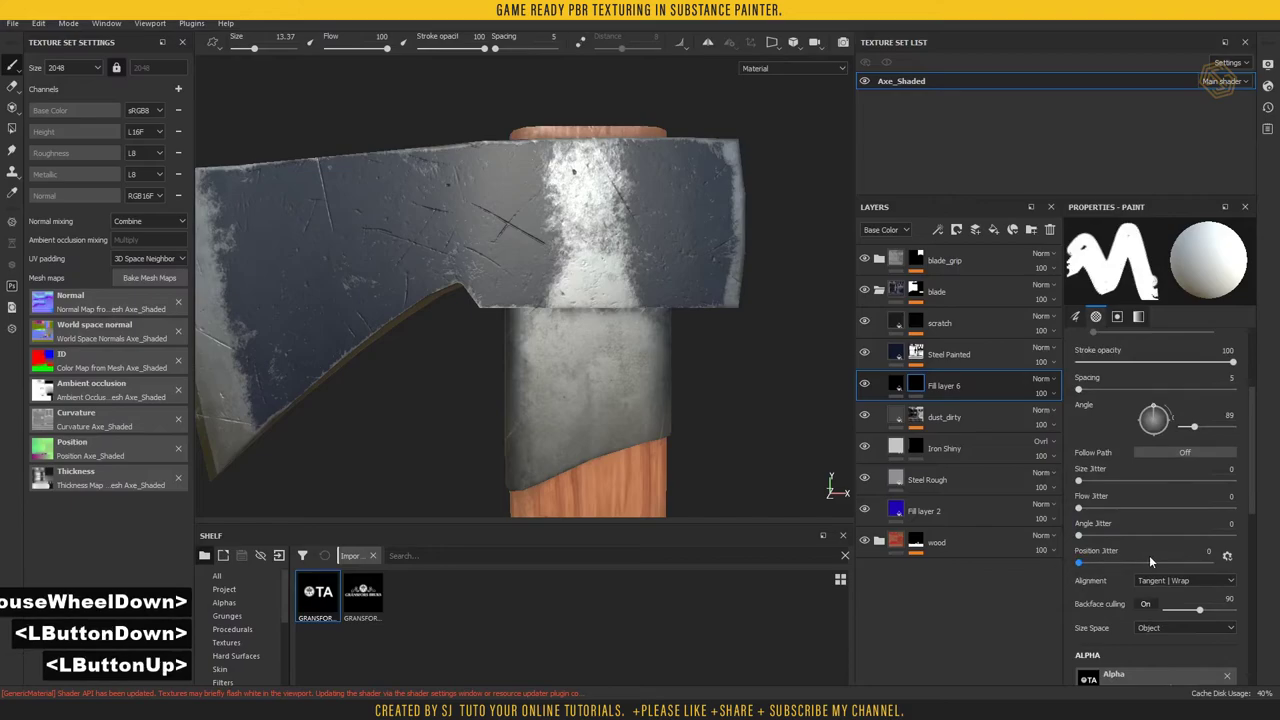
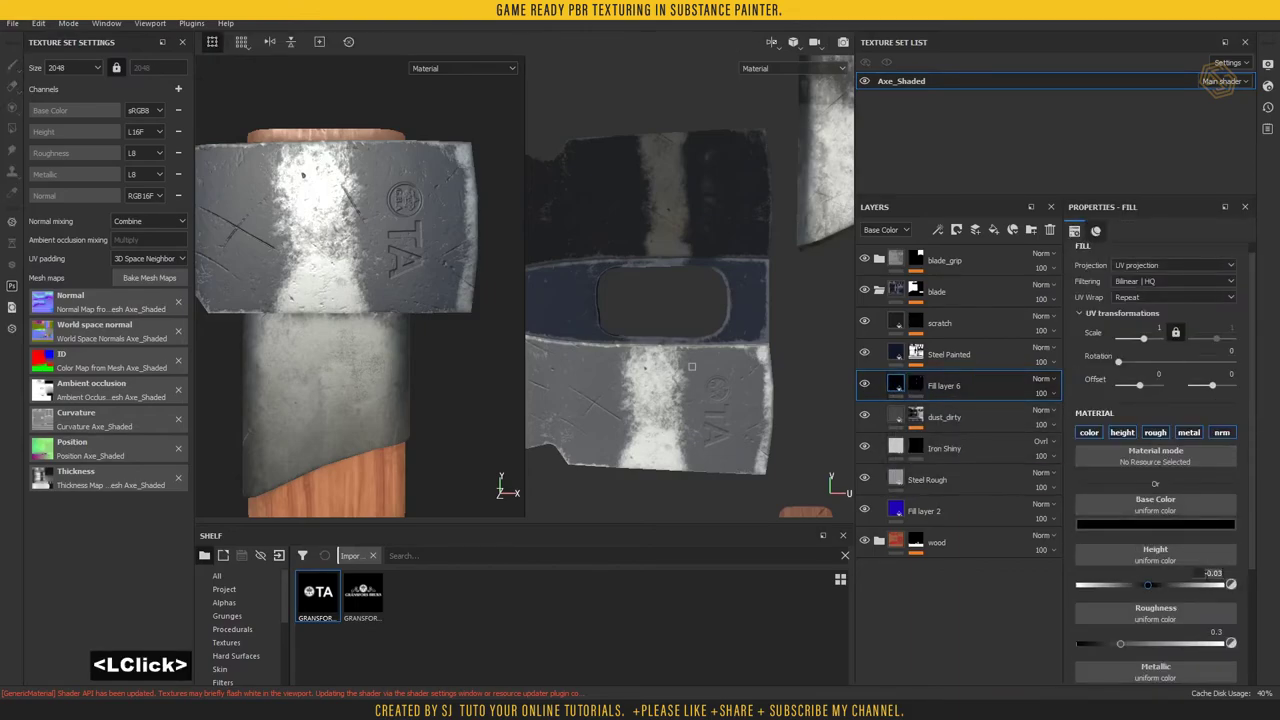
# - Flip Fill layer 6's height to 0.03 and bring up its list of addable effects
pyautogui.press('Delete')
pyautogui.press('Return')
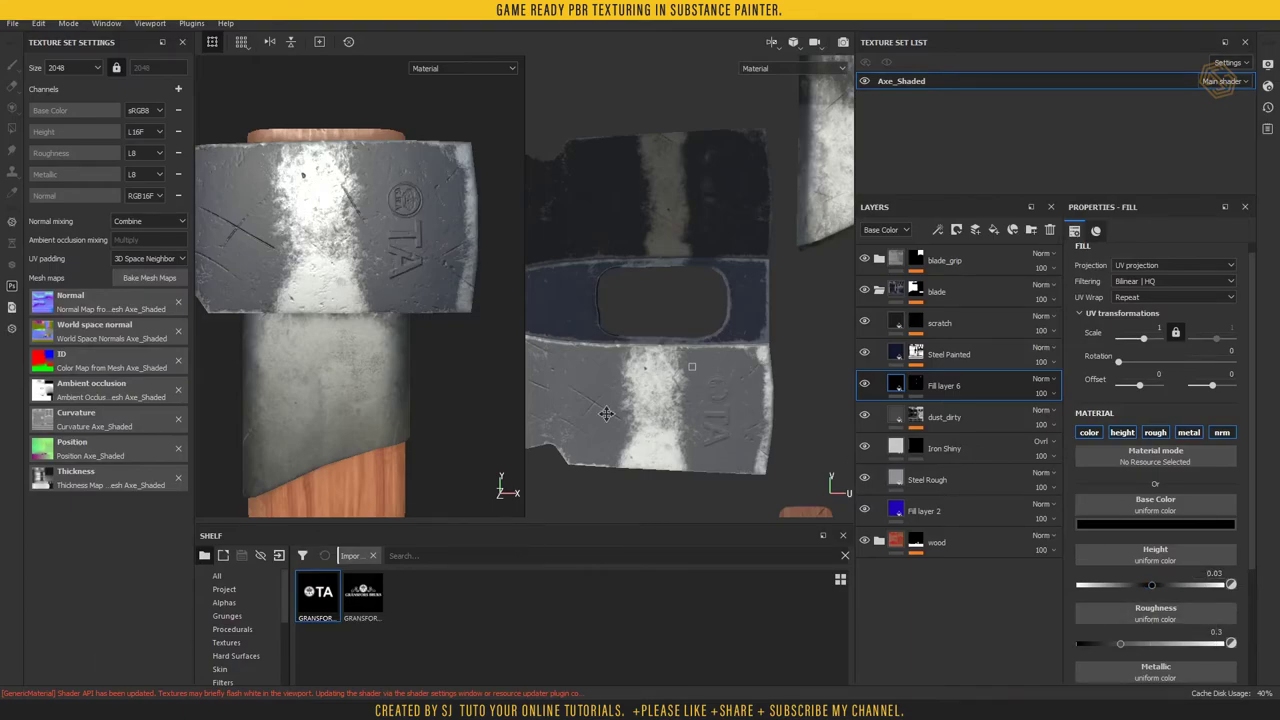
pyautogui.click(902, 357)
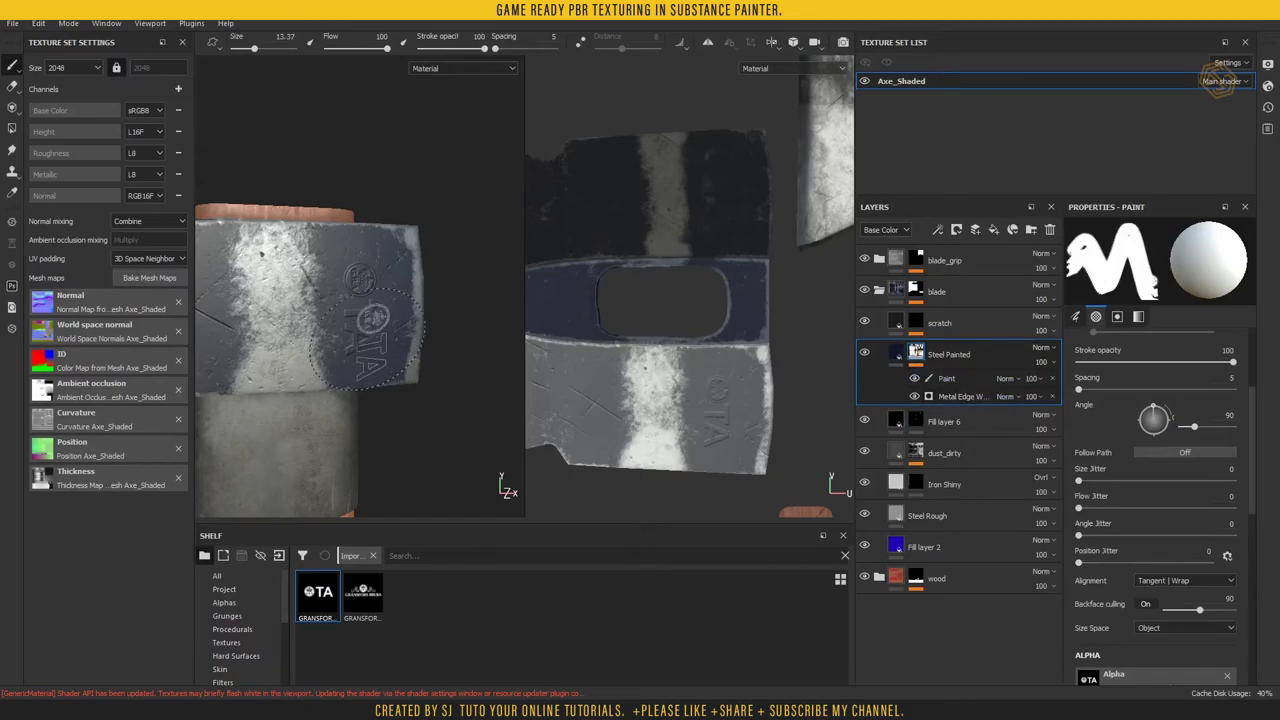
pyautogui.click(963, 489)
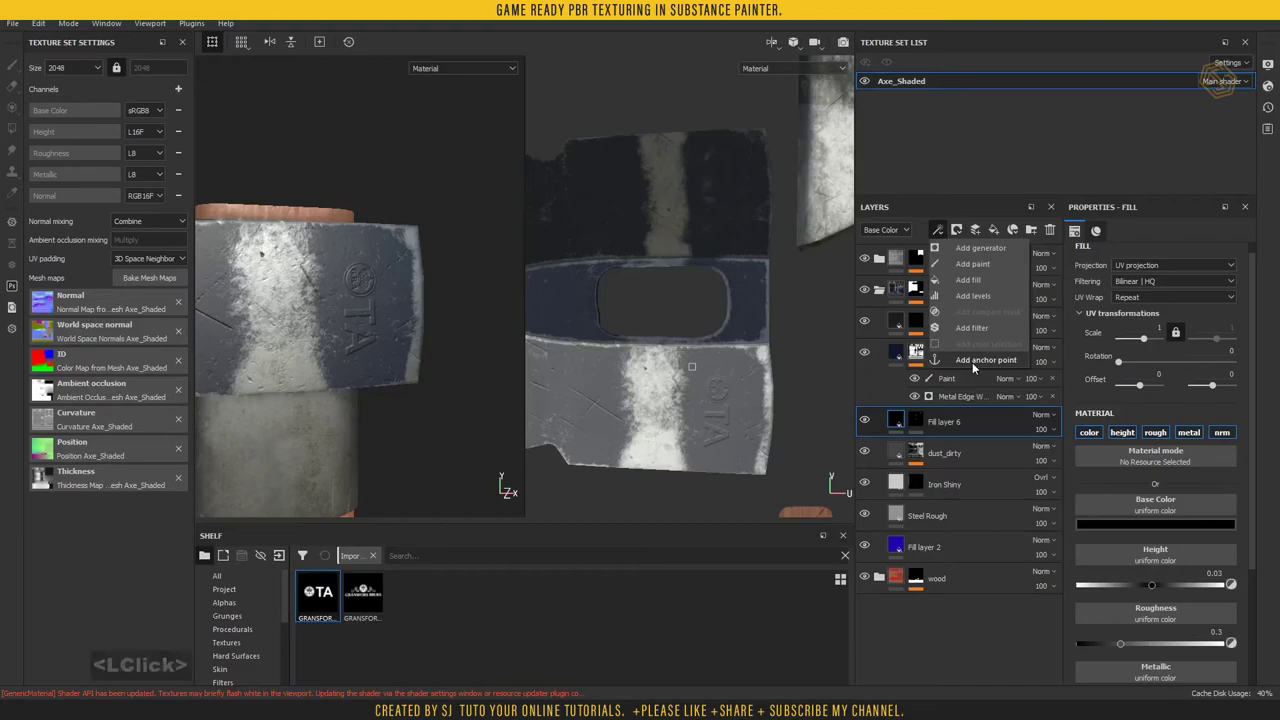
# - Add an anchor point to the logo fill layer and name it 'ta'
pyautogui.click(985, 364)
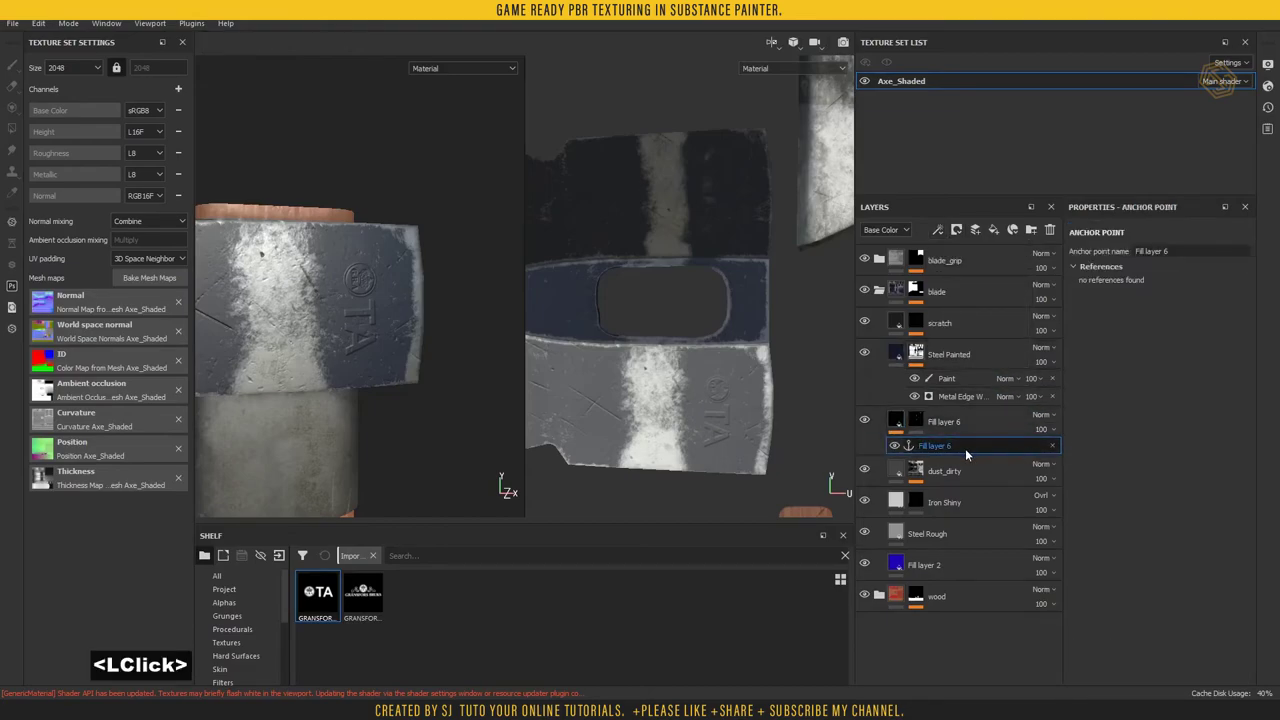
pyautogui.doubleClick(938, 452)
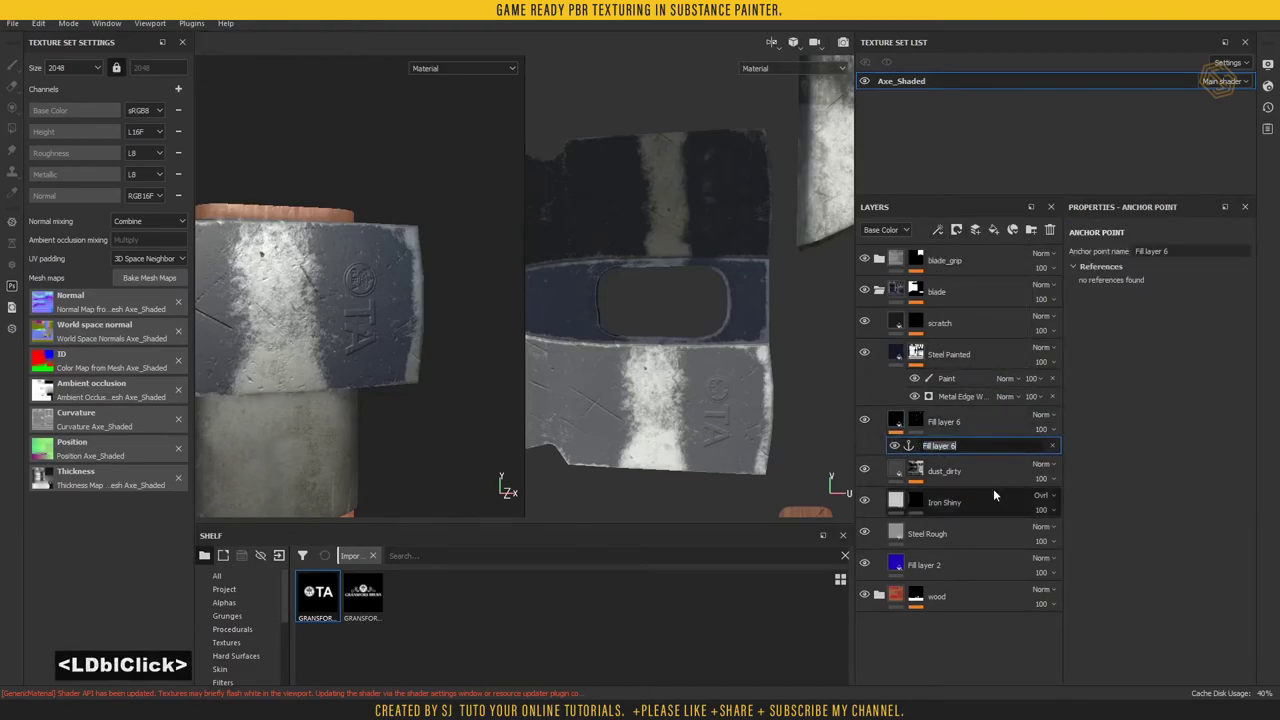
pyautogui.write('ta')
pyautogui.press('Return')
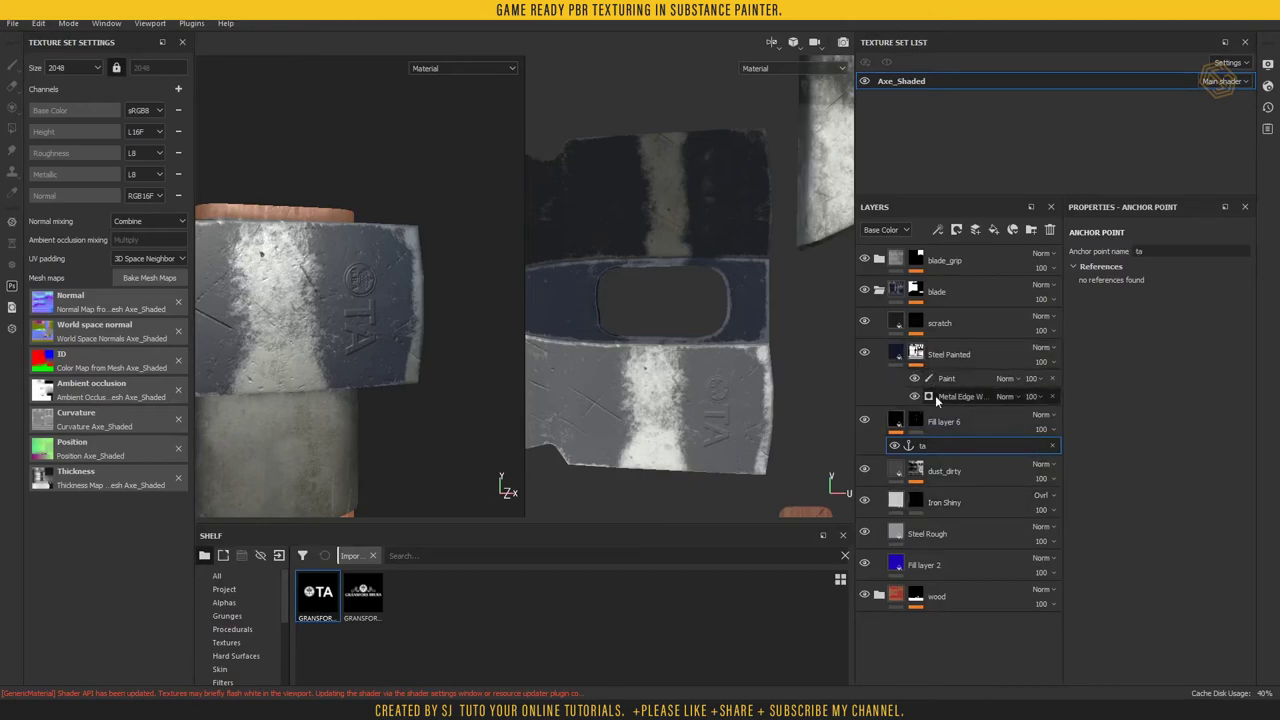
# - Feed the ta anchor into Metal Edge Wear's Micro Height input and turn Micro Height On
pyautogui.click(956, 400)
pyautogui.scroll(-3)
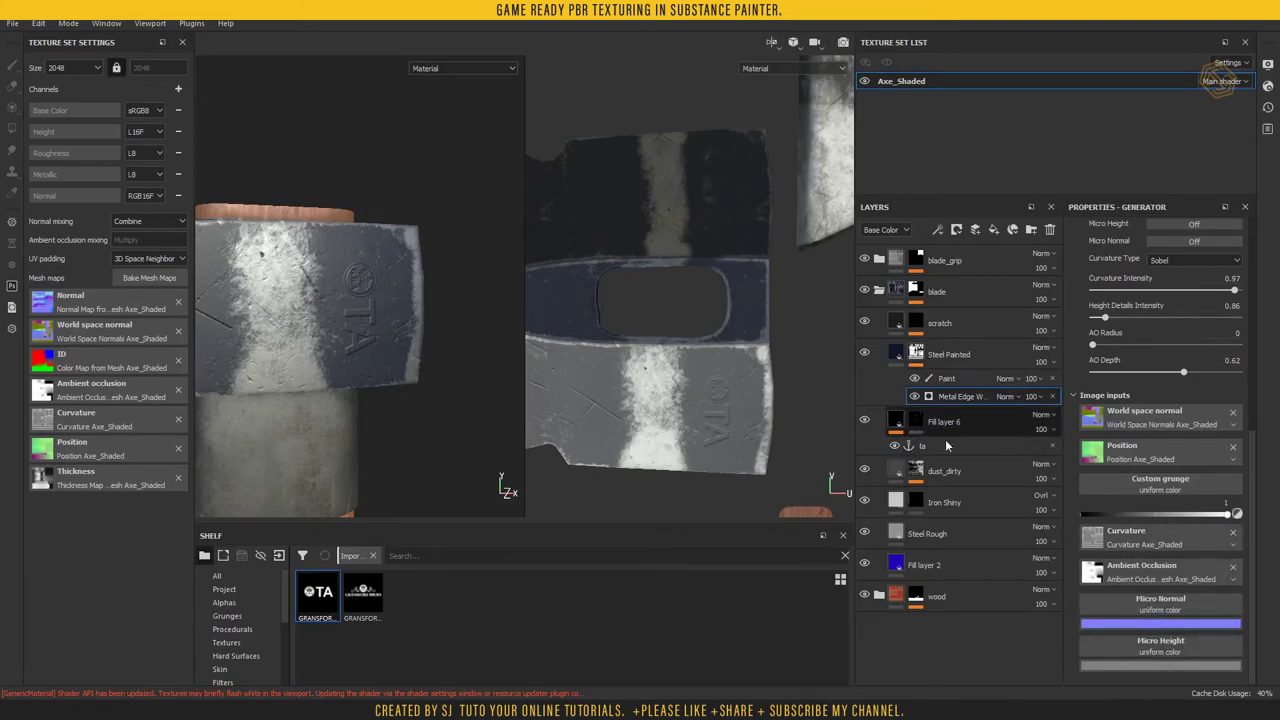
pyautogui.click(1148, 653)
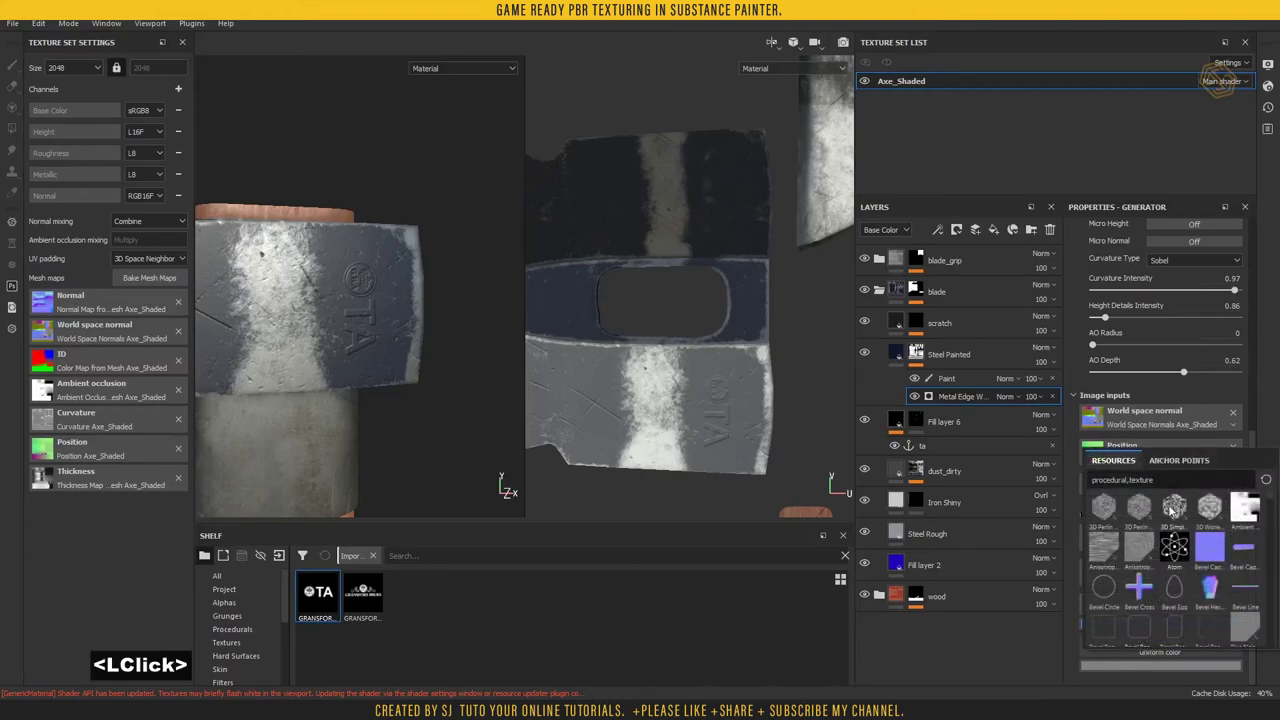
pyautogui.click(1112, 481)
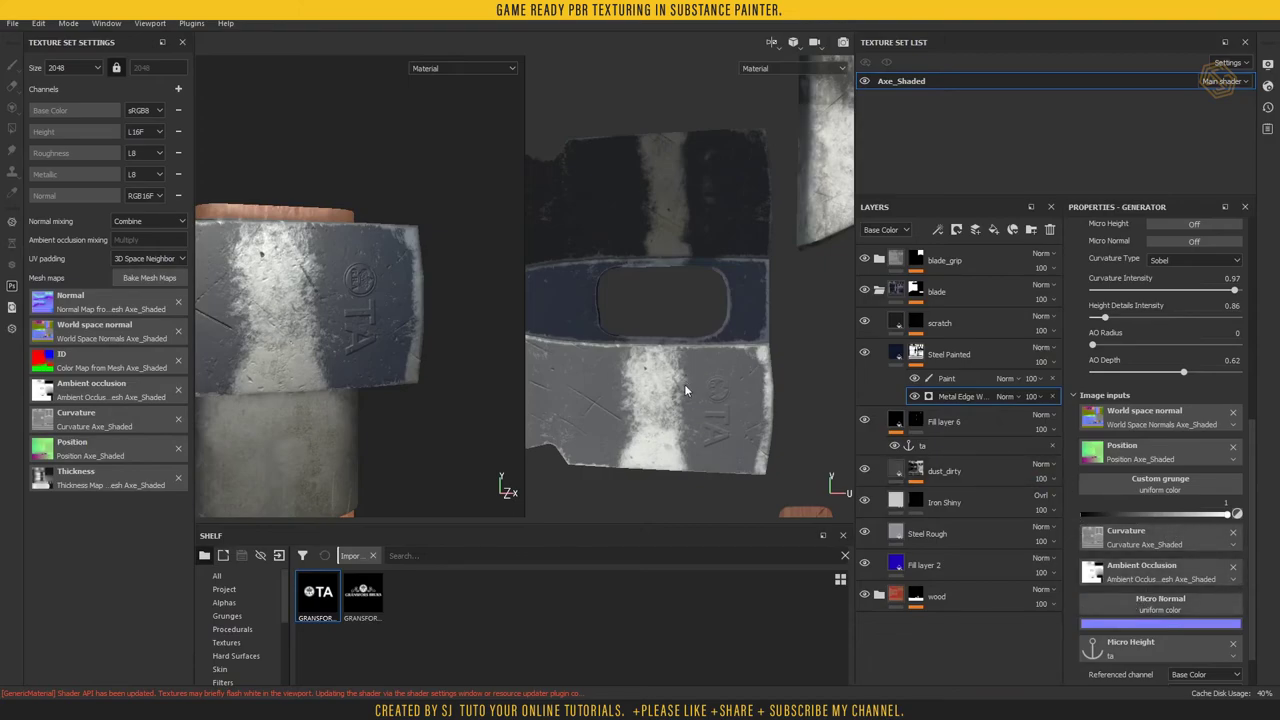
pyautogui.click(964, 396)
pyautogui.scroll(3)
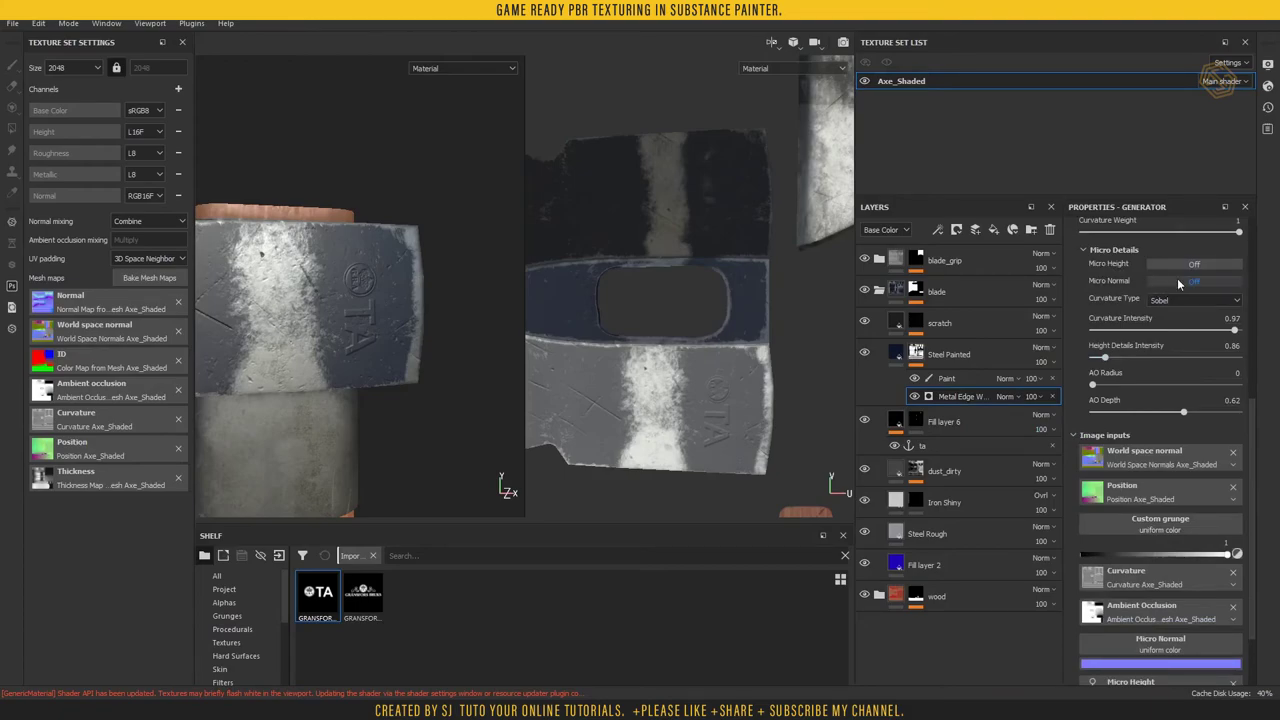
pyautogui.click(1195, 265)
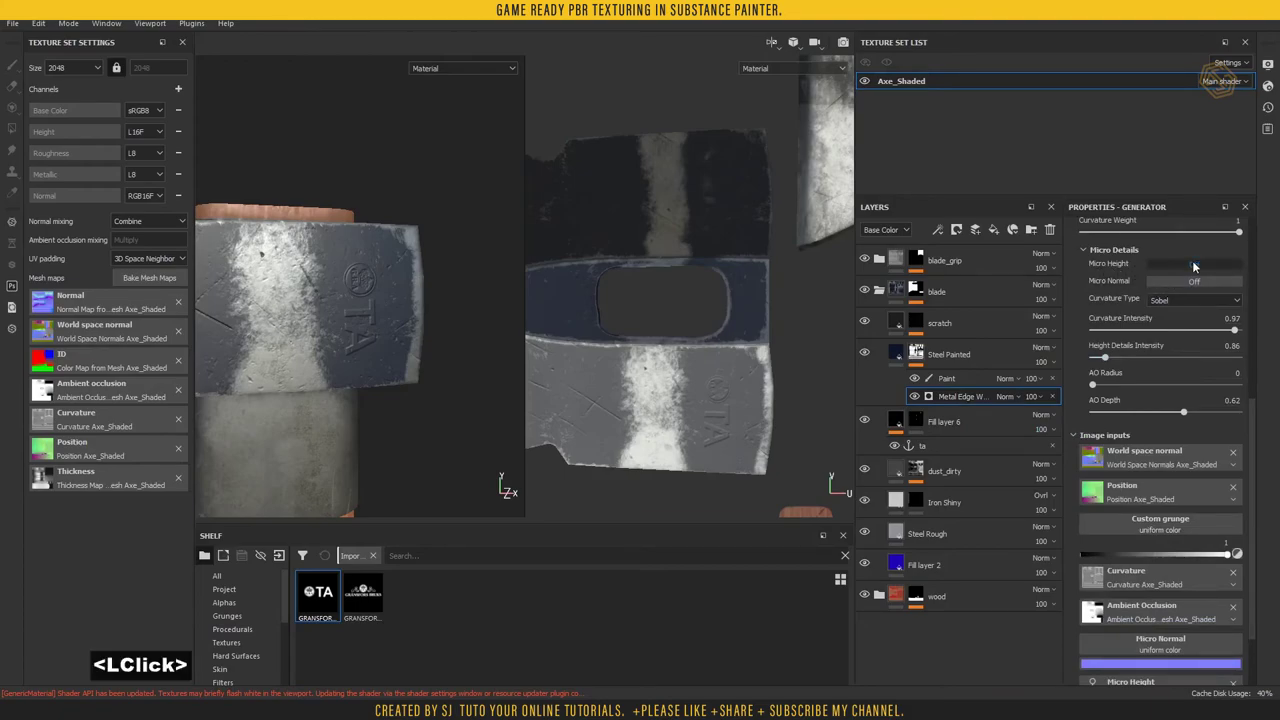
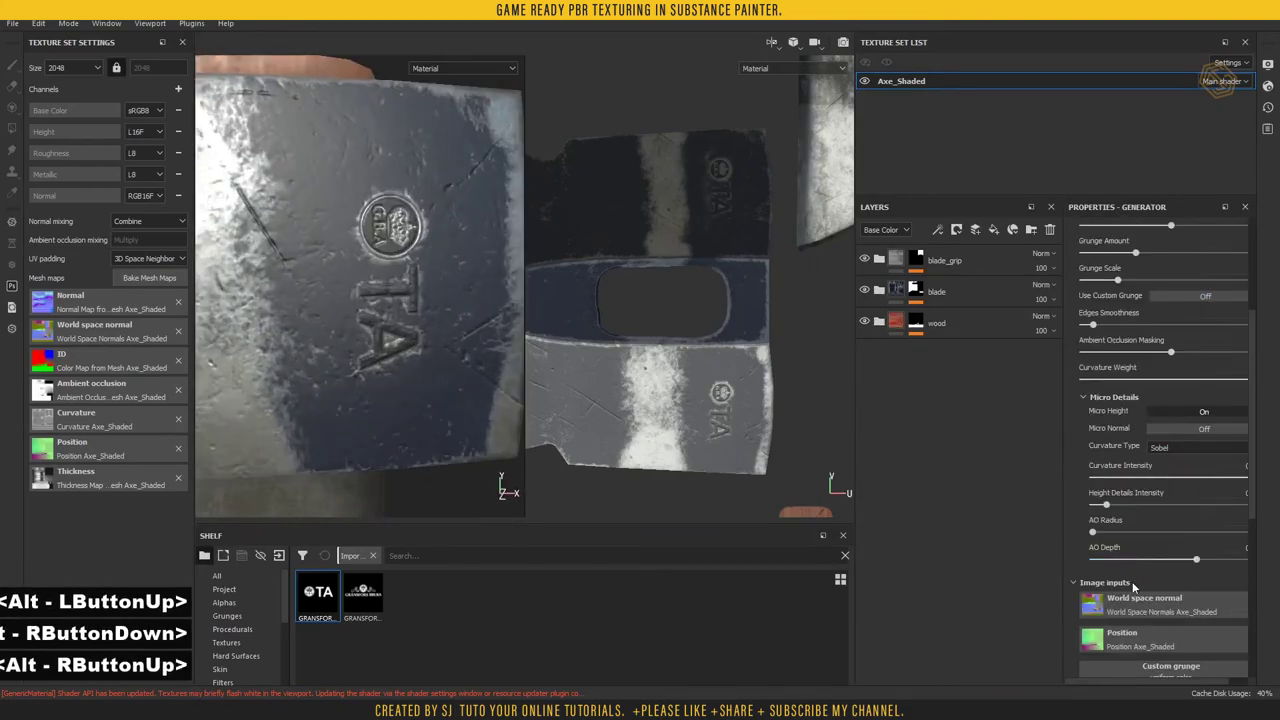
# - Lower the Metal Edge Wear generator's AO Depth slider
pyautogui.click(1162, 559)
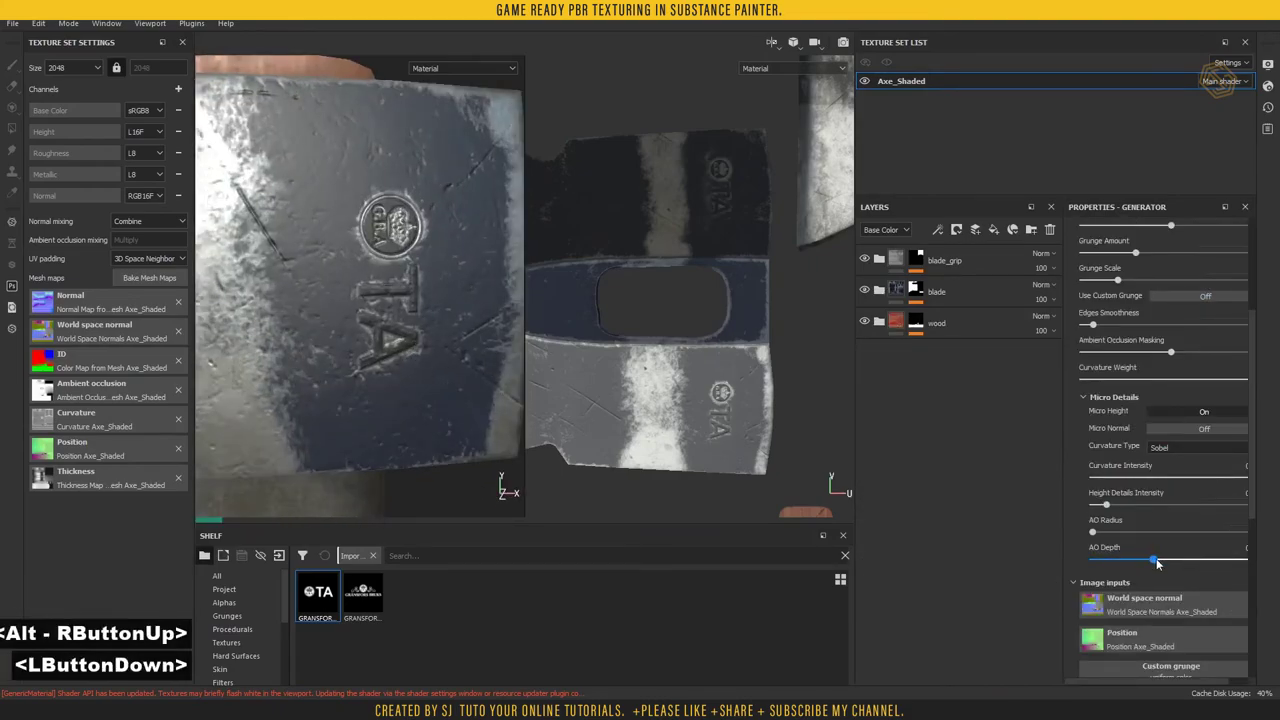
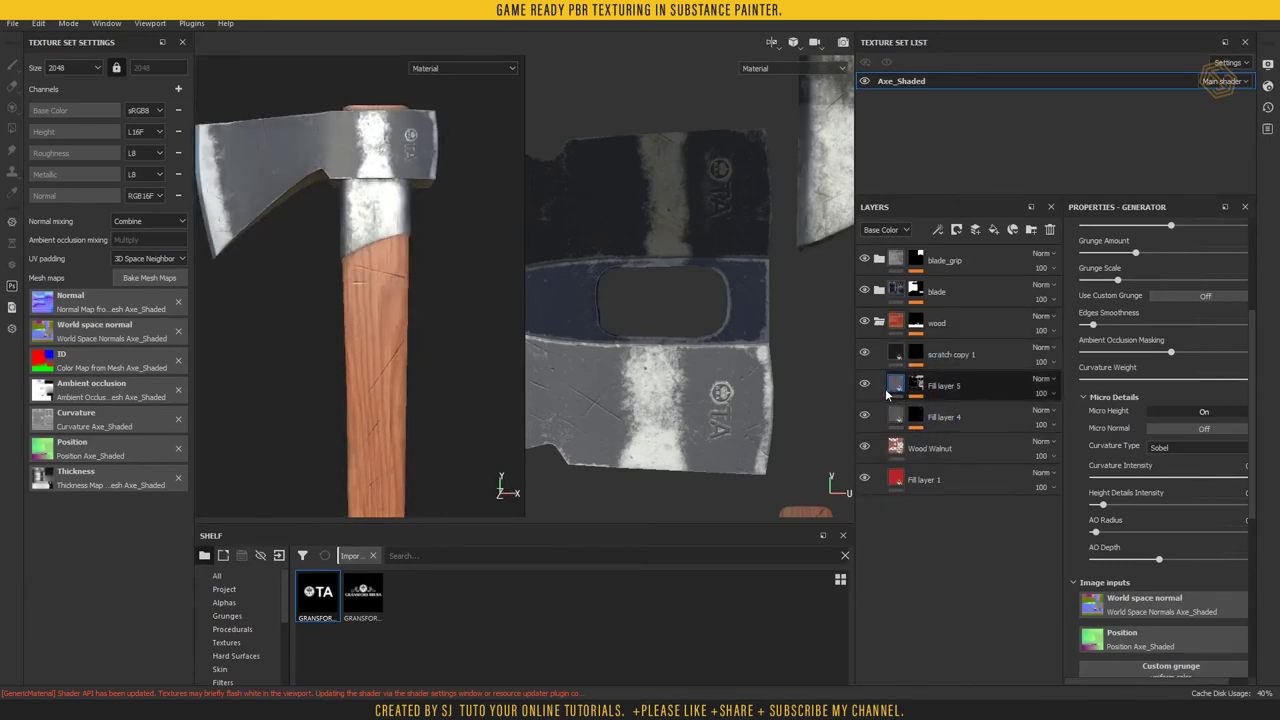
# - Add a black fill with Height -0.03 to the wood group, hidden under a black mask
pyautogui.click(965, 385)
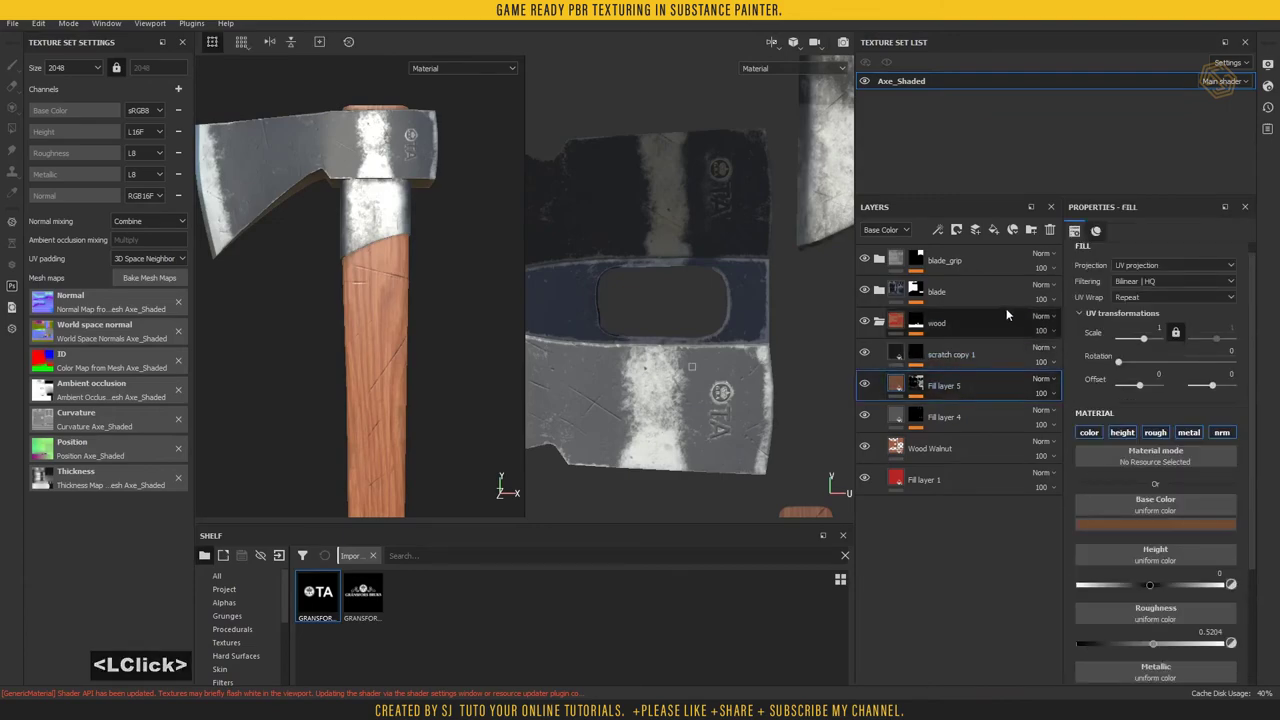
pyautogui.click(998, 236)
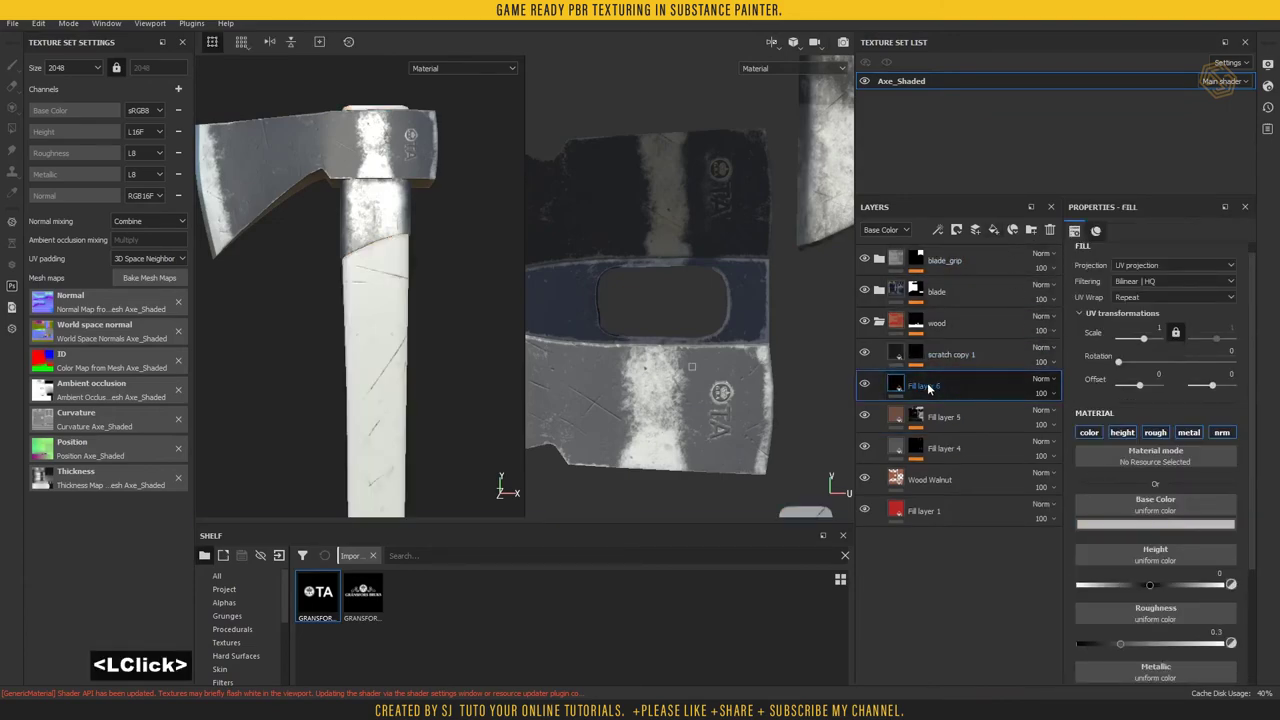
pyautogui.click(1167, 529)
pyautogui.click(1108, 649)
pyautogui.click(995, 641)
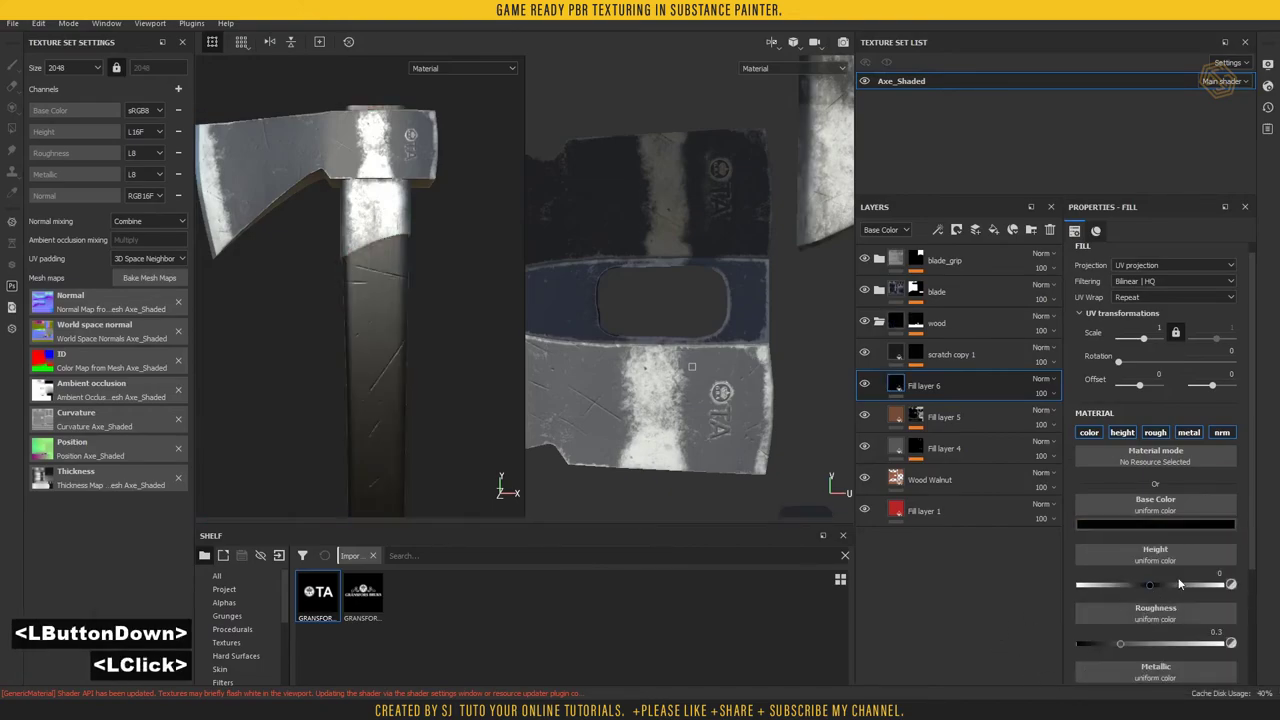
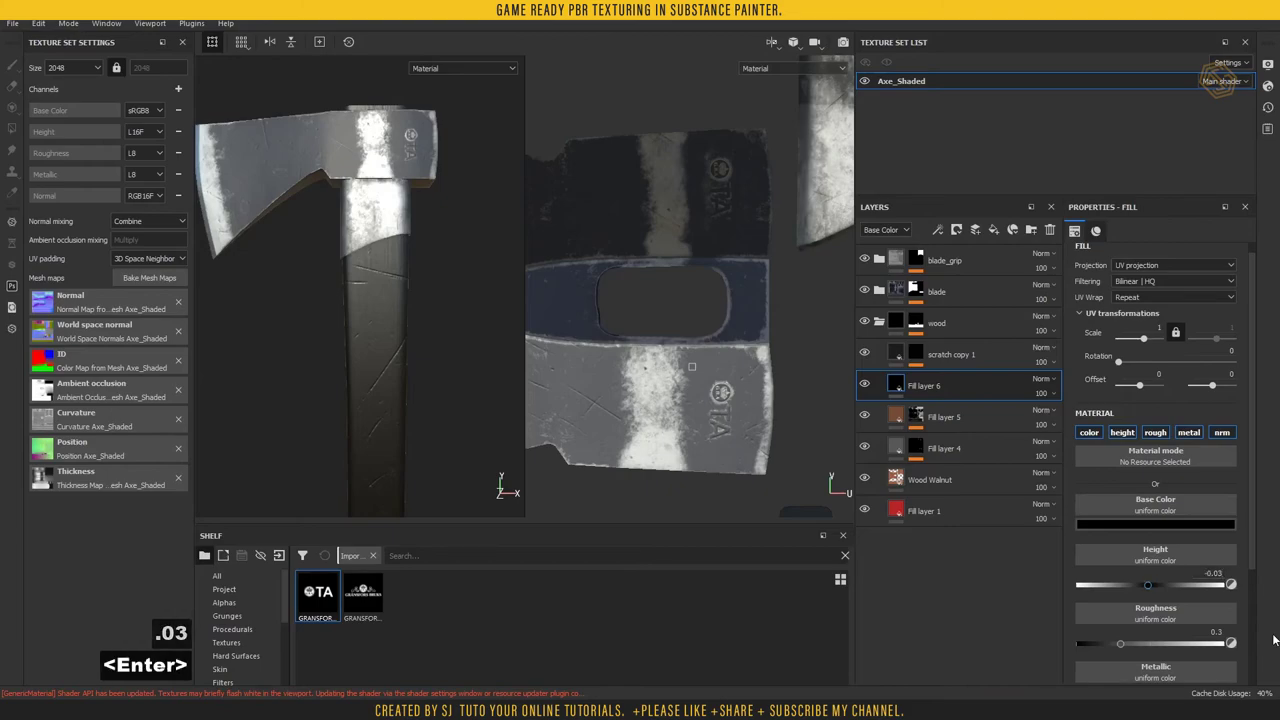
pyautogui.rightClick(895, 385)
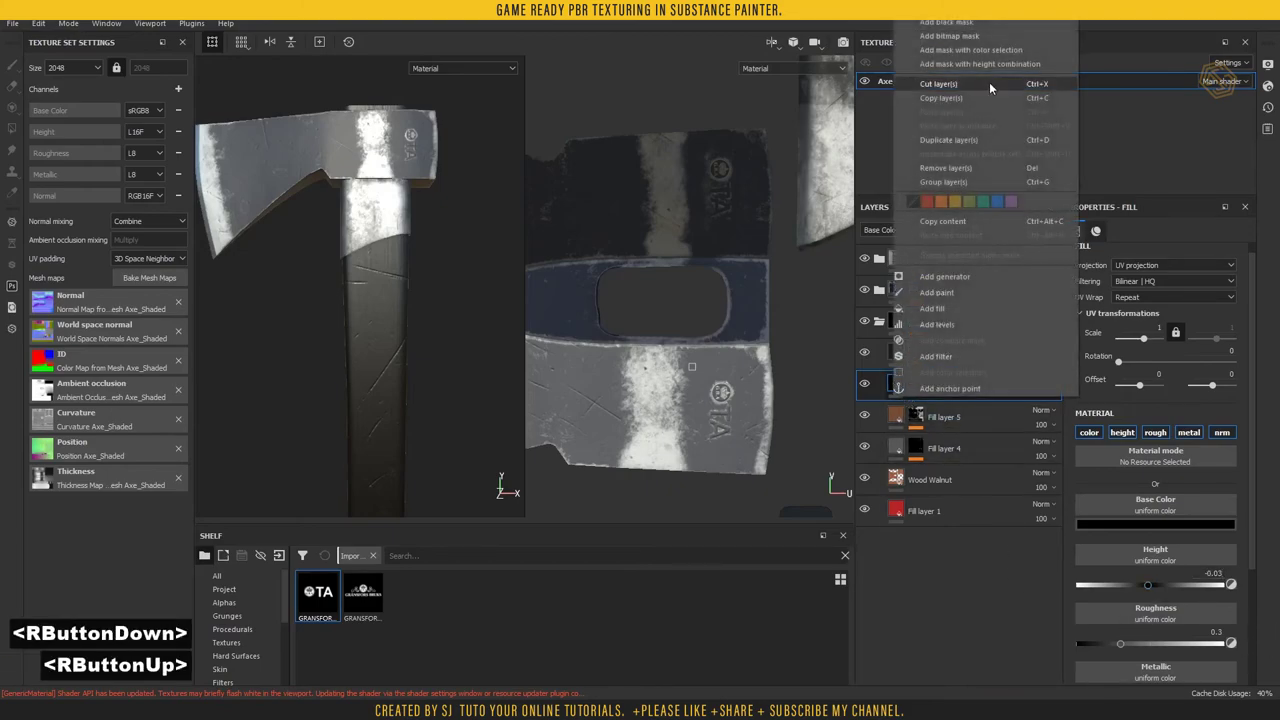
pyautogui.click(960, 24)
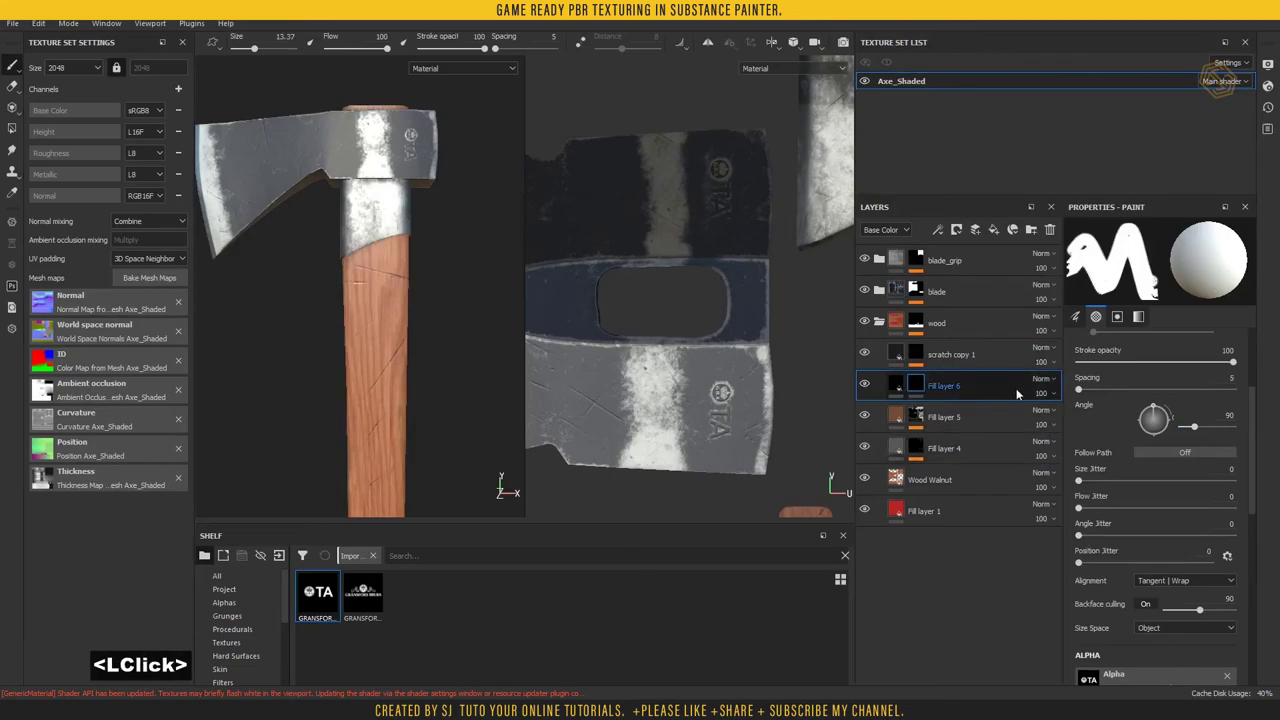
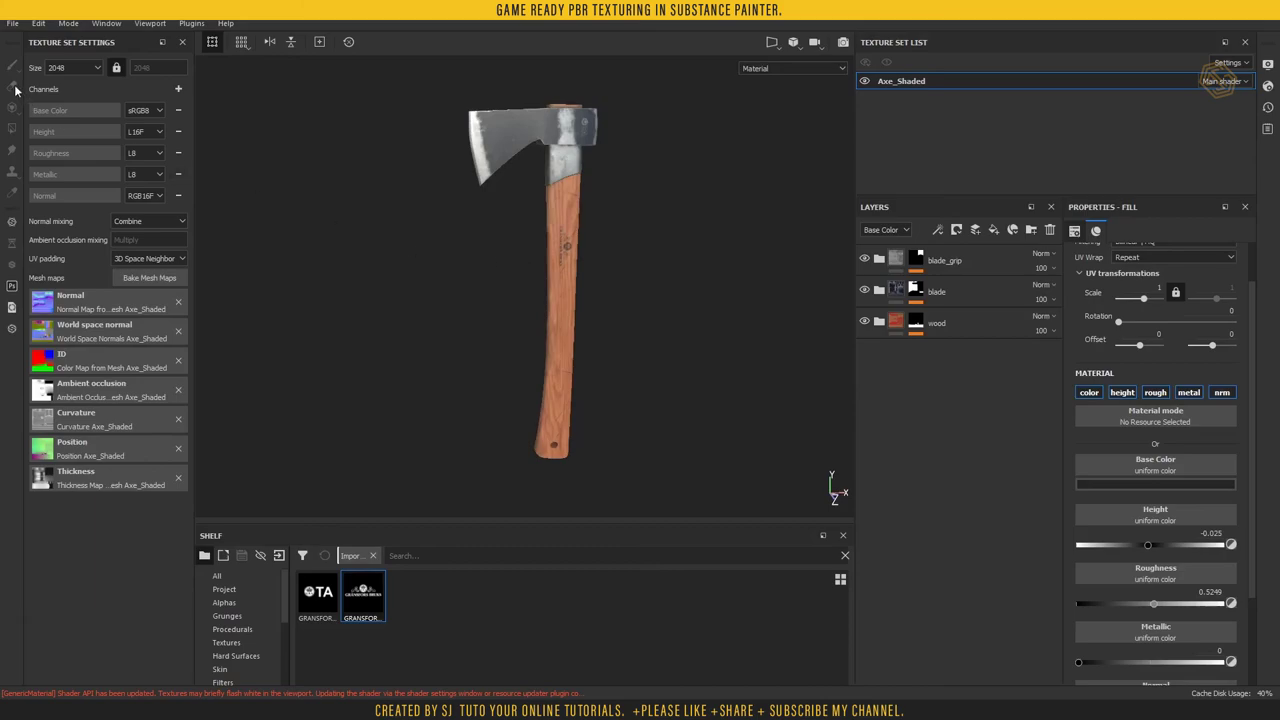
# - Start Export Textures with the Document channels + Normal + AO (No Alpha) preset
pyautogui.click(18, 29)
pyautogui.click(56, 263)
pyautogui.click(373, 184)
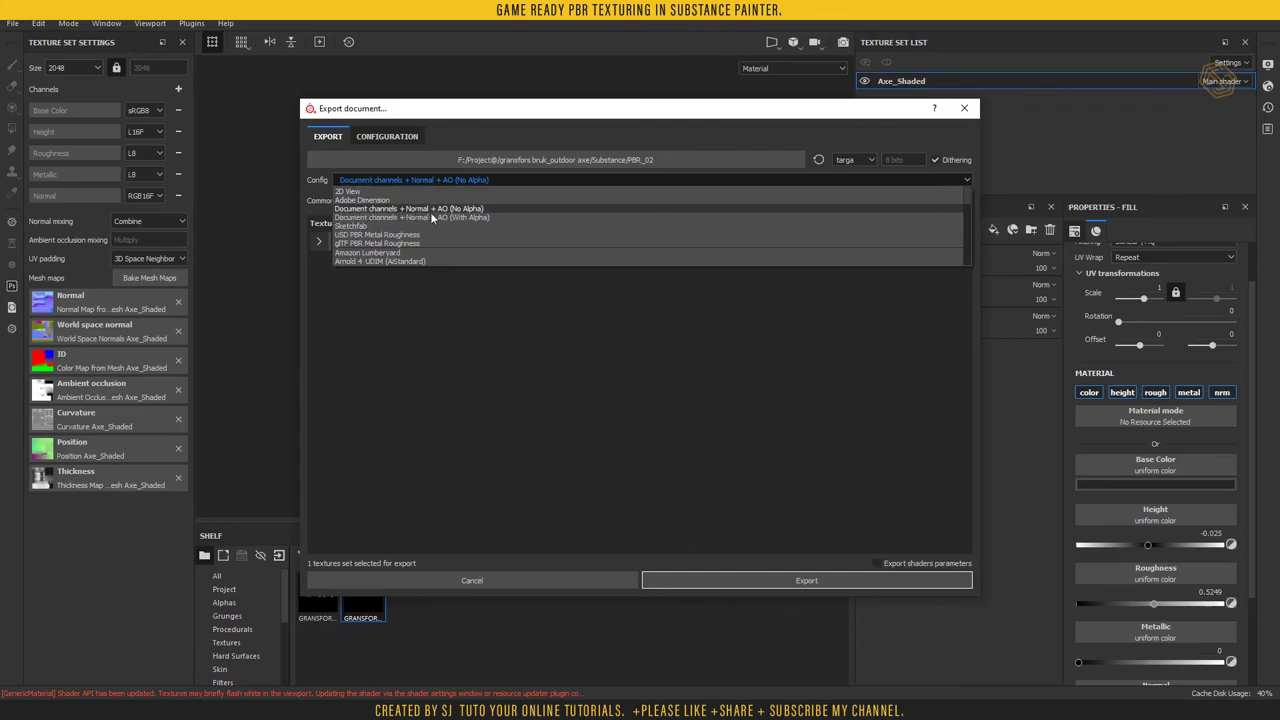
pyautogui.click(488, 209)
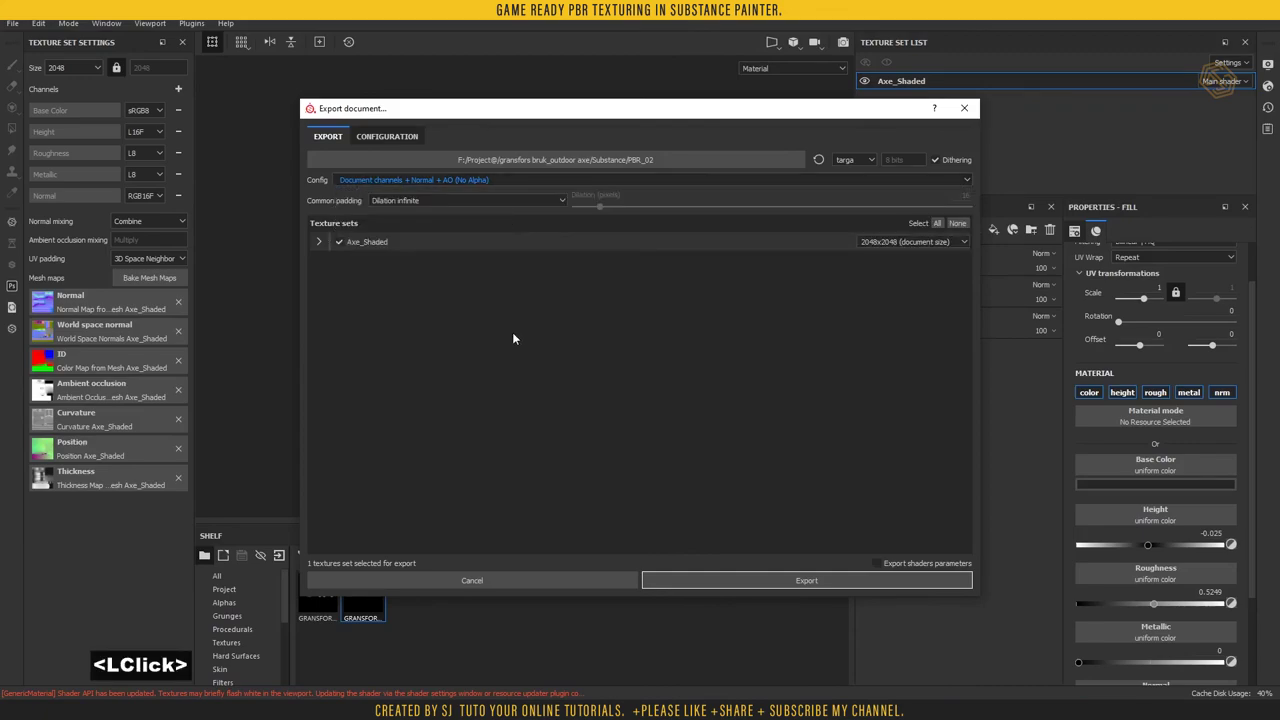
# - Keep 2048x2048 size and targa format, and choose the PBR_02 output folder
pyautogui.click(875, 245)
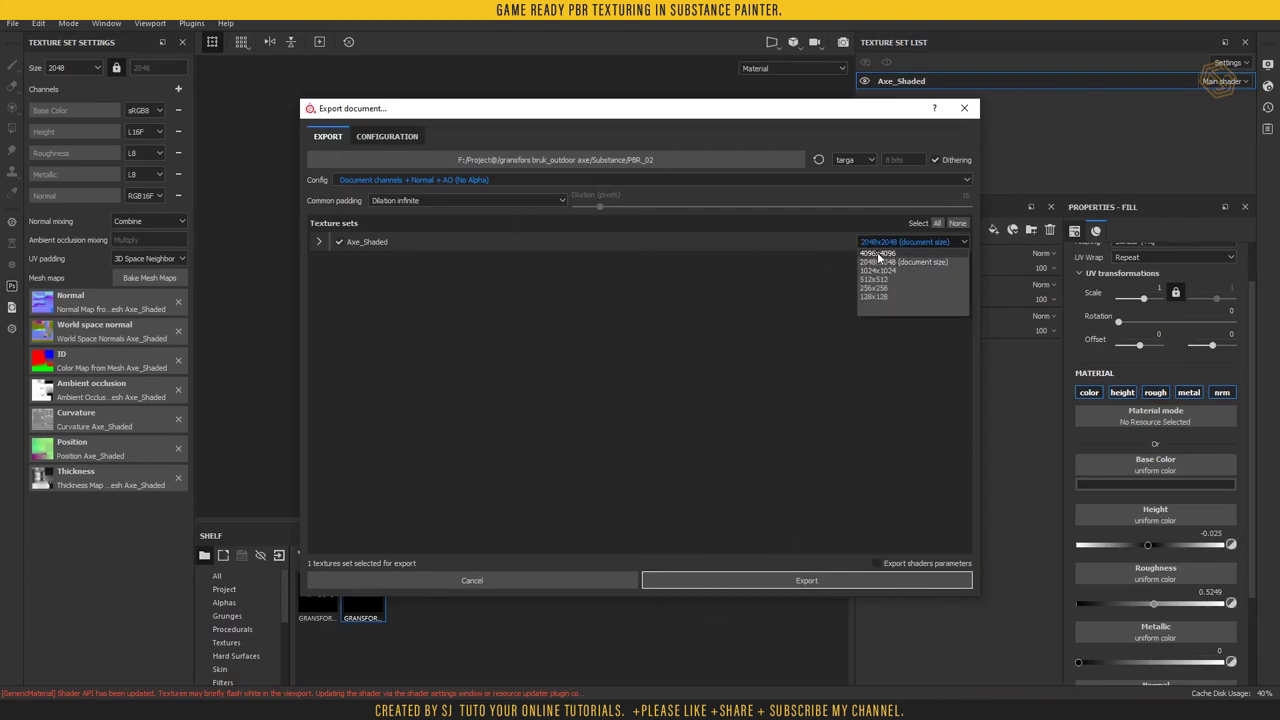
pyautogui.click(837, 287)
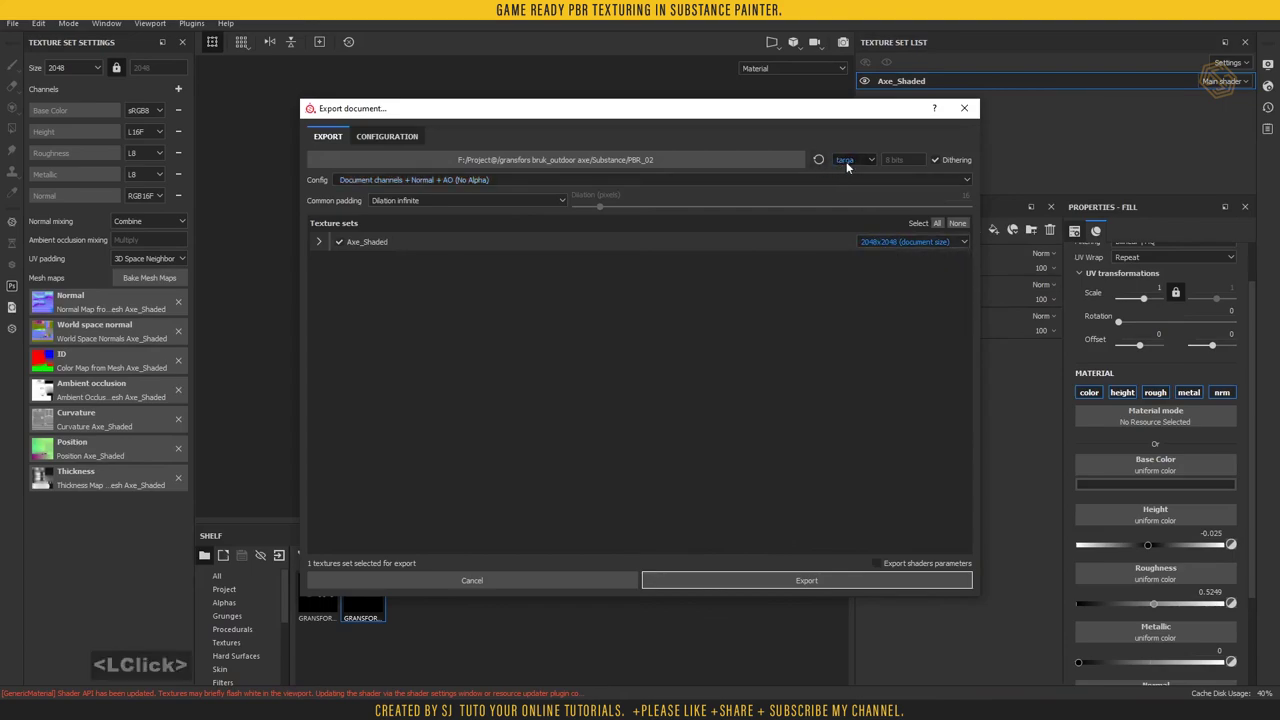
pyautogui.click(851, 165)
pyautogui.click(852, 252)
pyautogui.click(538, 162)
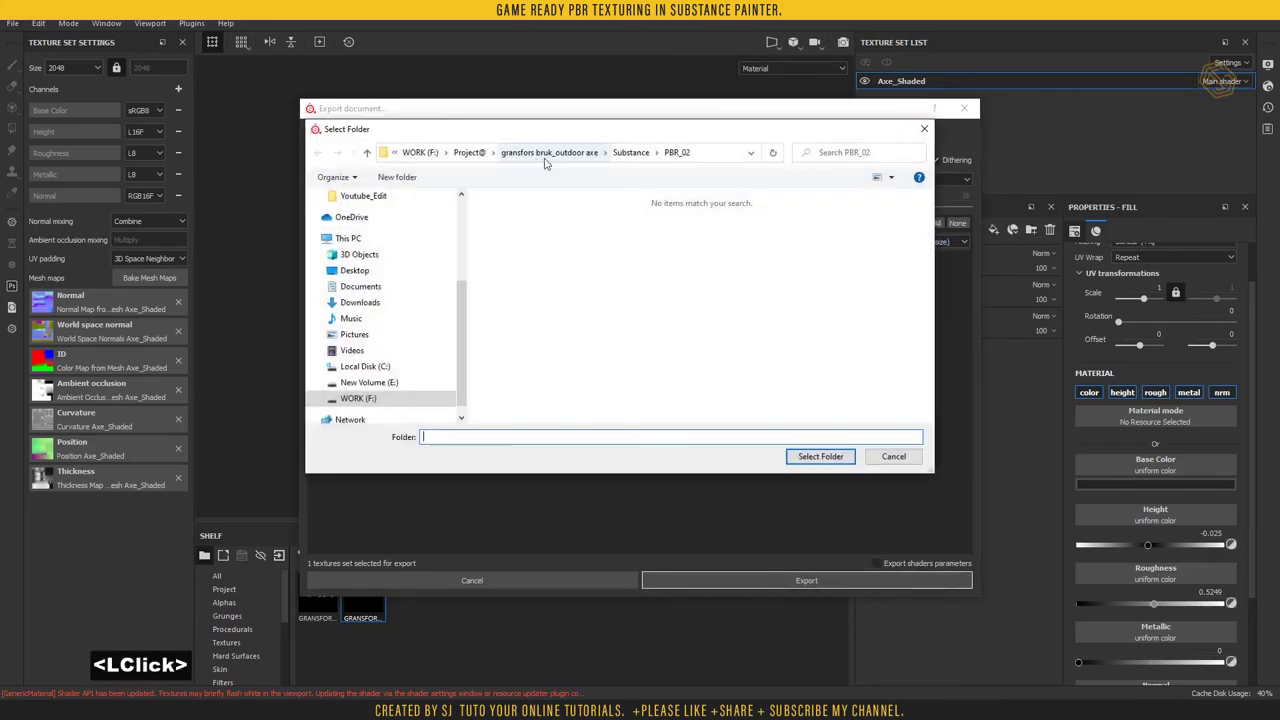